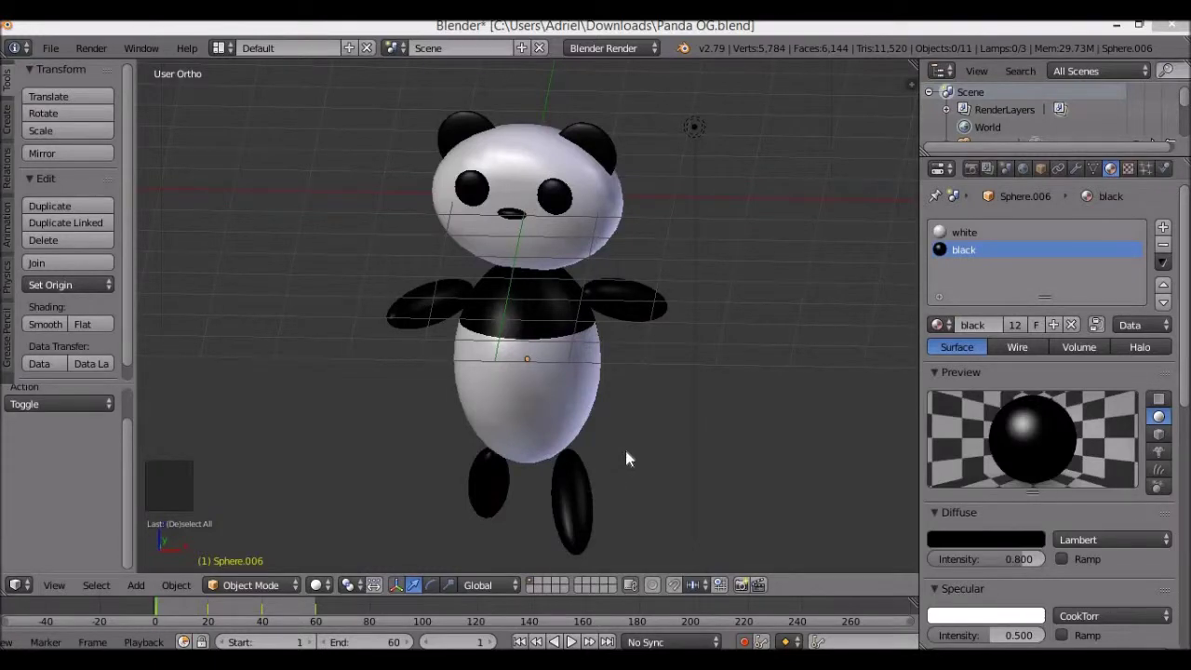
Step: Orbit around the finished panda model to review it before starting over
{"action": "middle_click", "coordinate": [635, 447]}
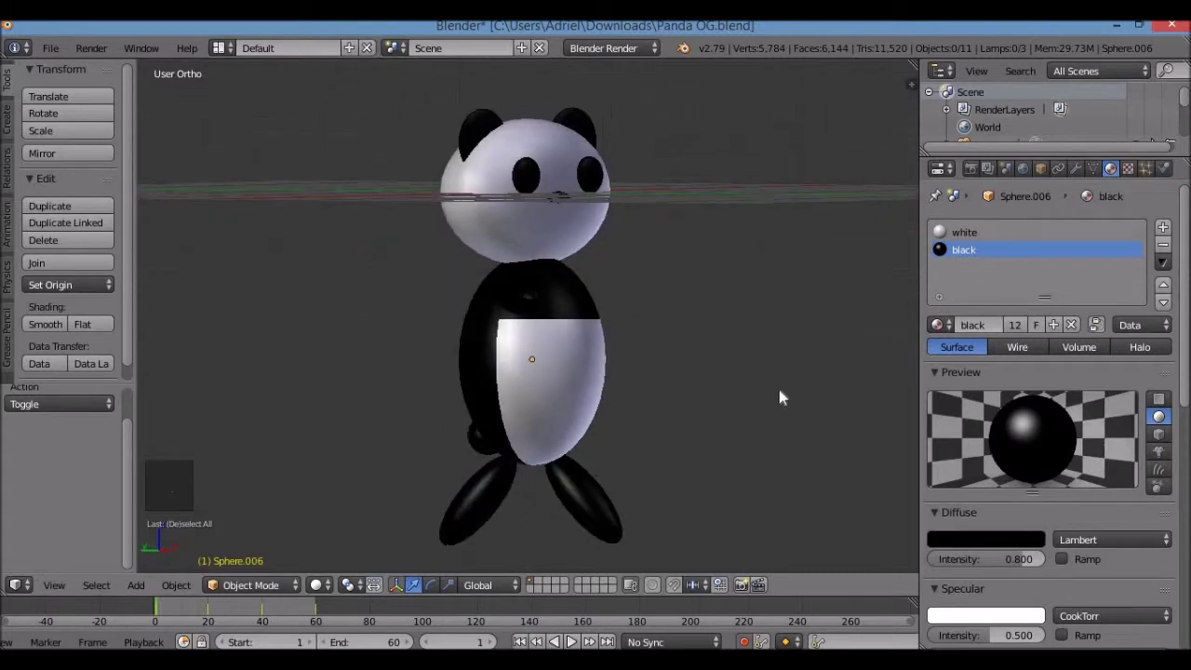
{"action": "middle_click", "coordinate": [553, 422]}
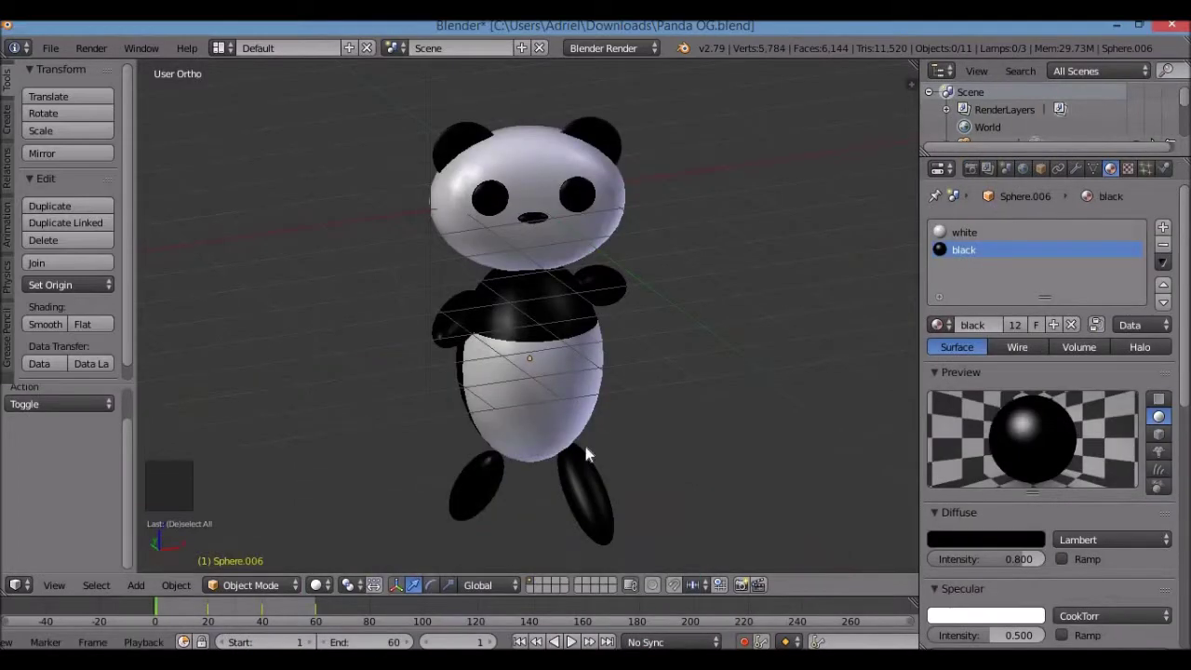
{"action": "middle_click", "coordinate": [612, 398]}
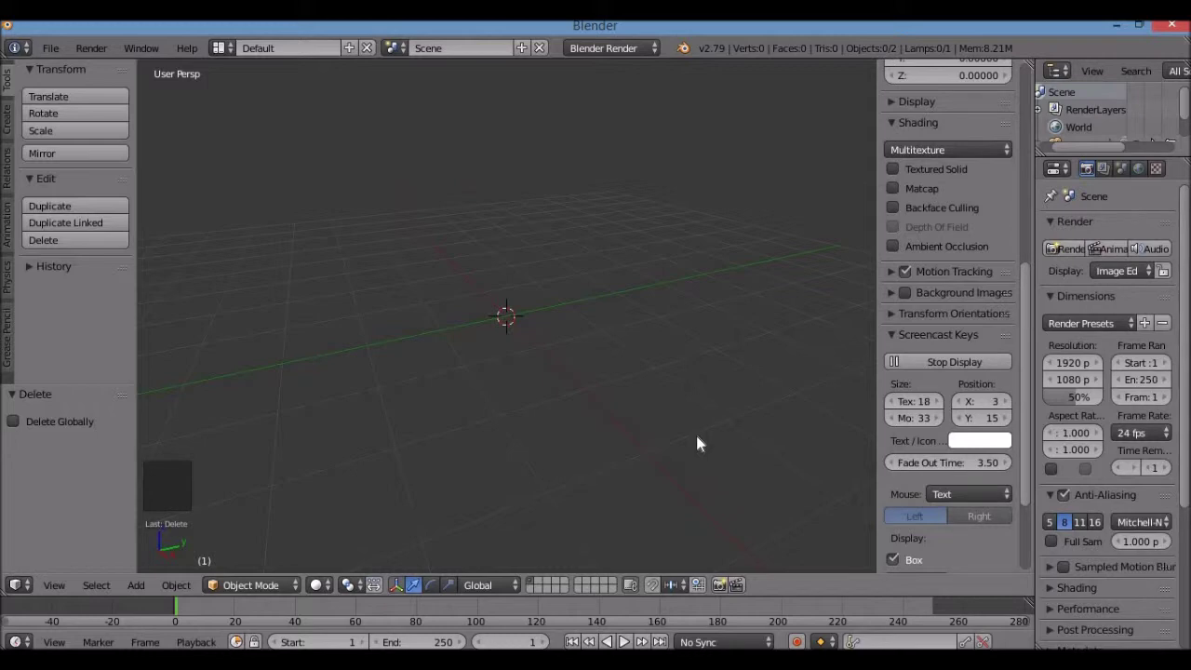
Step: Toggle the N side panel until the empty viewport is left clear
{"action": "key", "text": "n"}
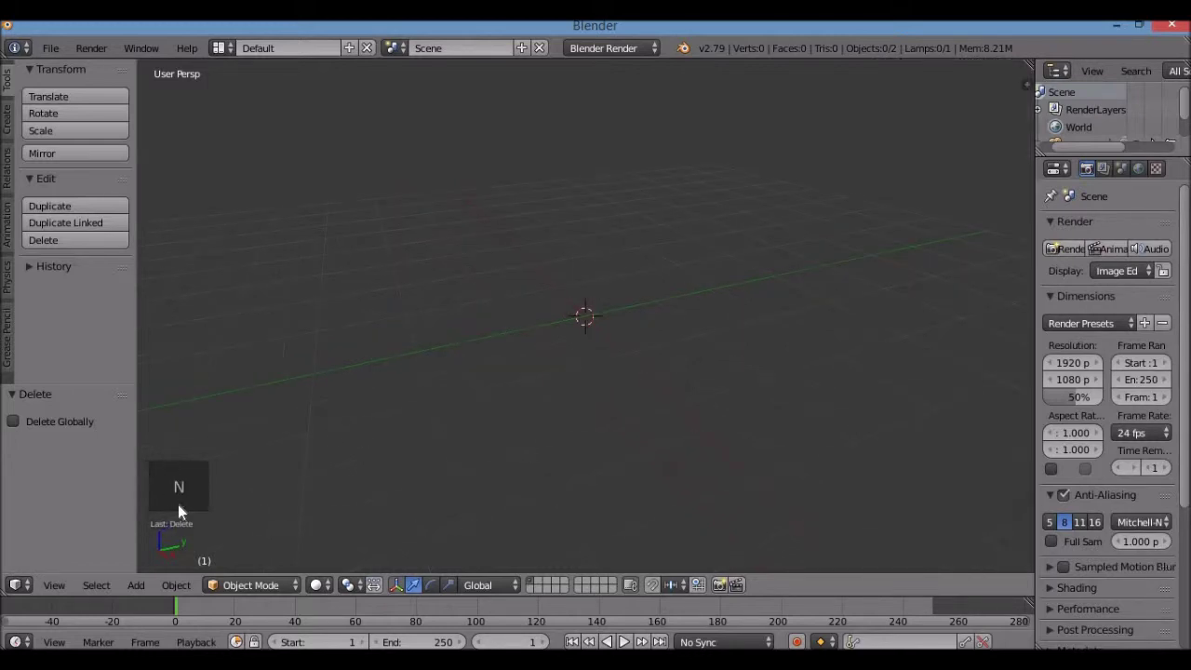
{"action": "key", "text": "n"}
{"action": "key", "text": "n"}
{"action": "key", "text": "n"}
{"action": "key", "text": "n"}
{"action": "key", "text": "n"}
{"action": "key", "text": "n"}
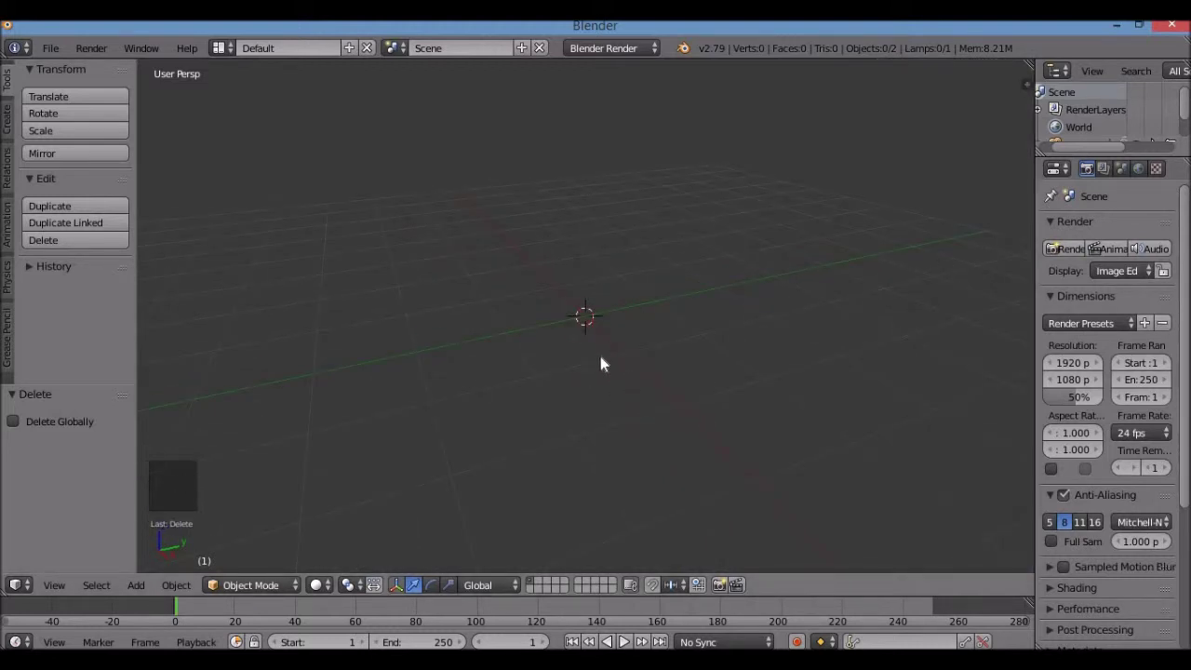
Step: Add a UV sphere at the centre and view it in front orthographic (Numpad 5, Numpad 1)
{"action": "key", "text": "shift+a"}
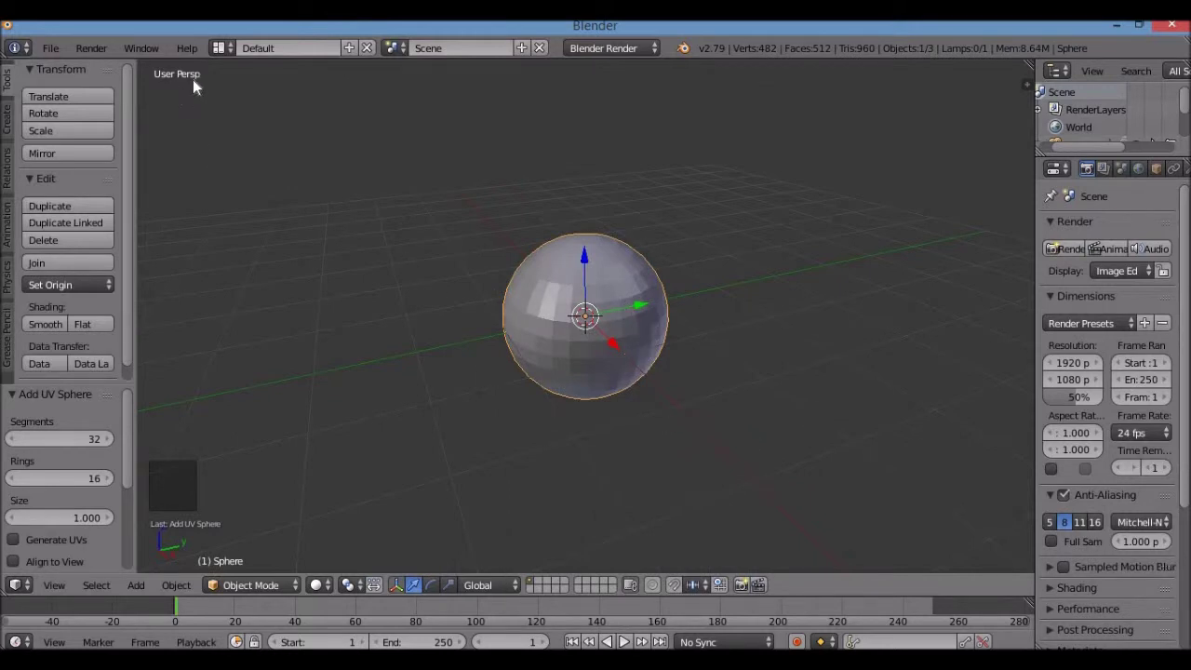
{"action": "scroll", "scroll_direction": "up", "scroll_amount": 3}
{"action": "scroll", "scroll_direction": "down", "scroll_amount": 3}
{"action": "scroll", "scroll_direction": "up", "scroll_amount": 3}
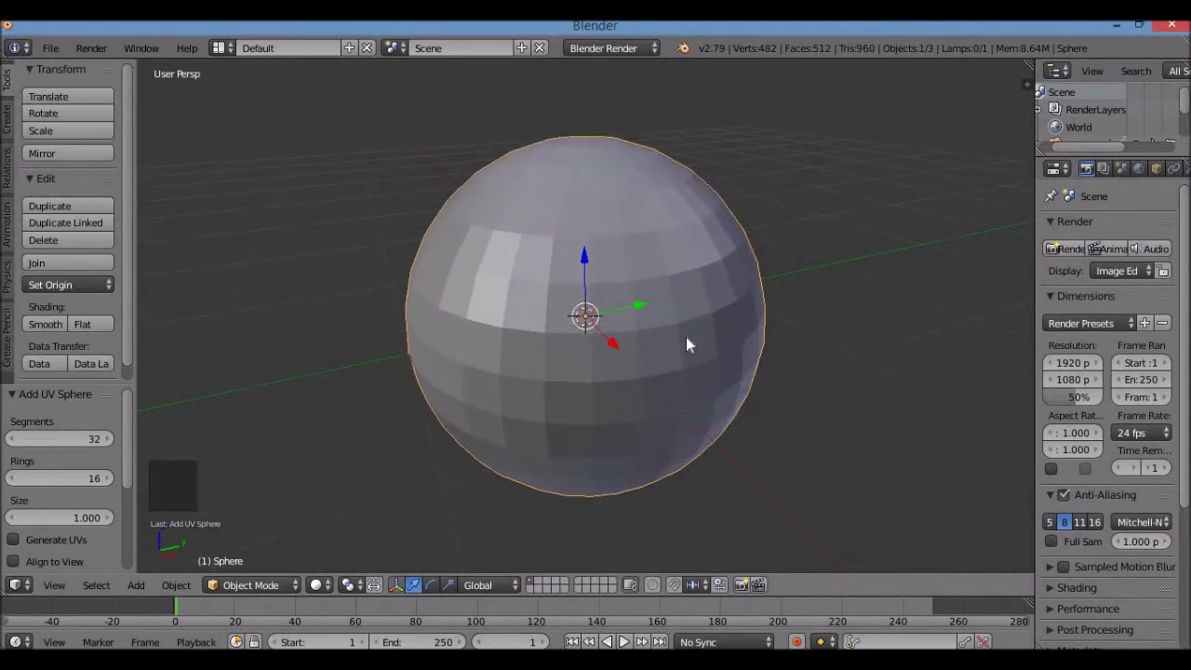
{"action": "key", "text": "KP_5"}
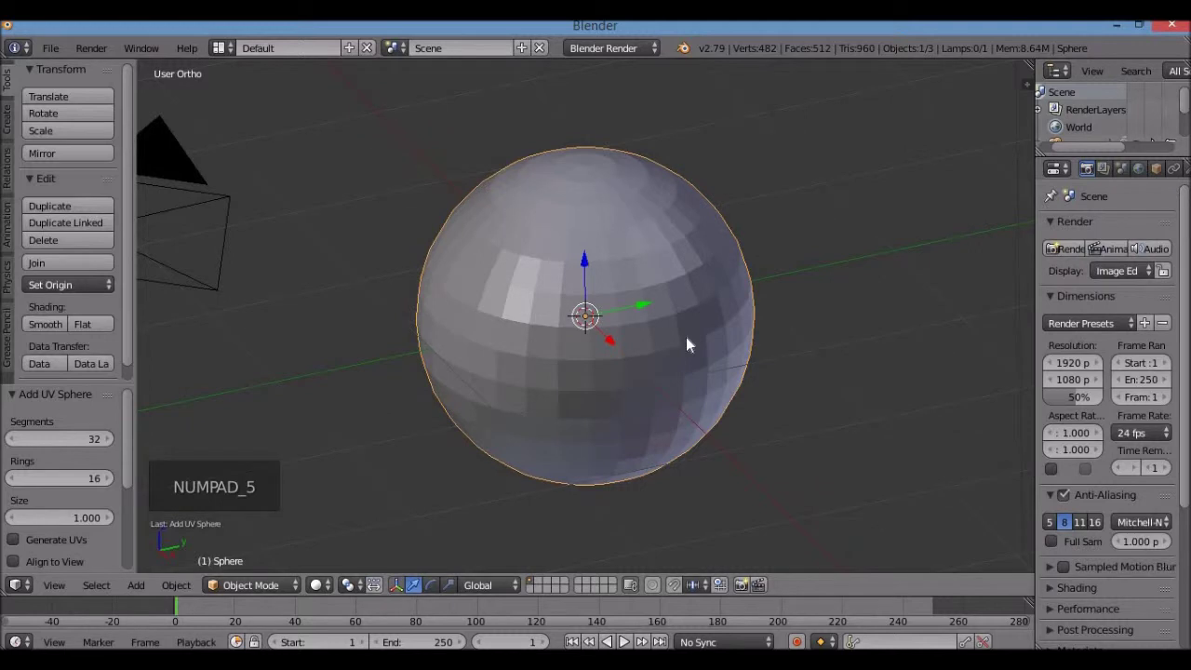
{"action": "key", "text": "KP_1"}
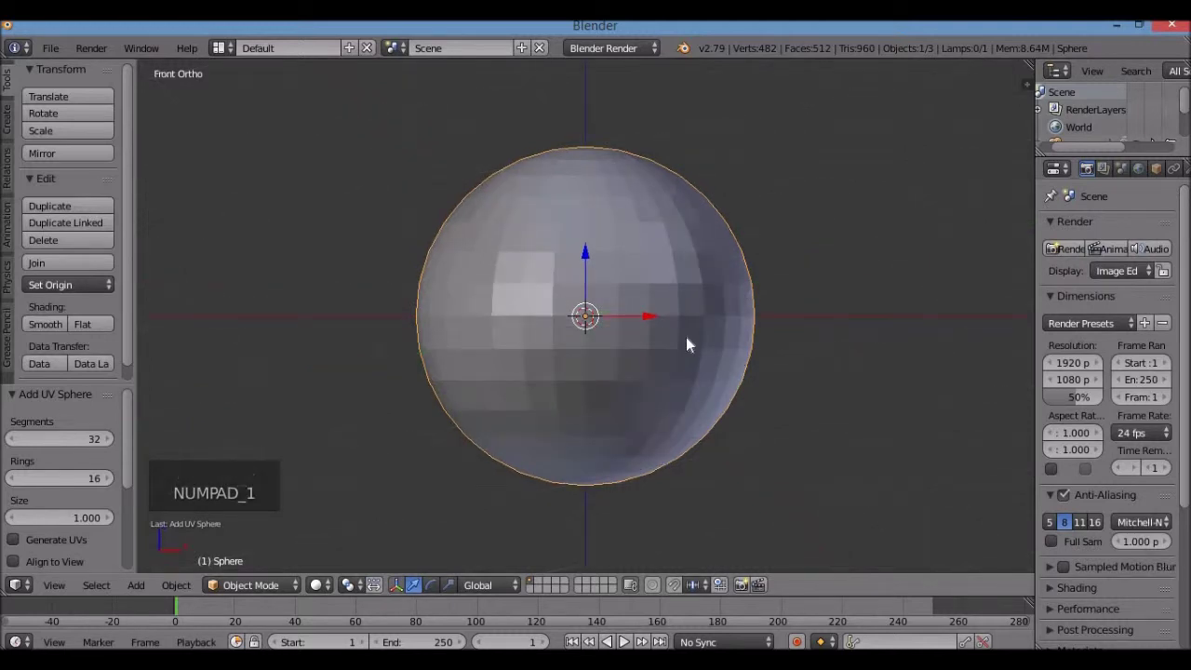
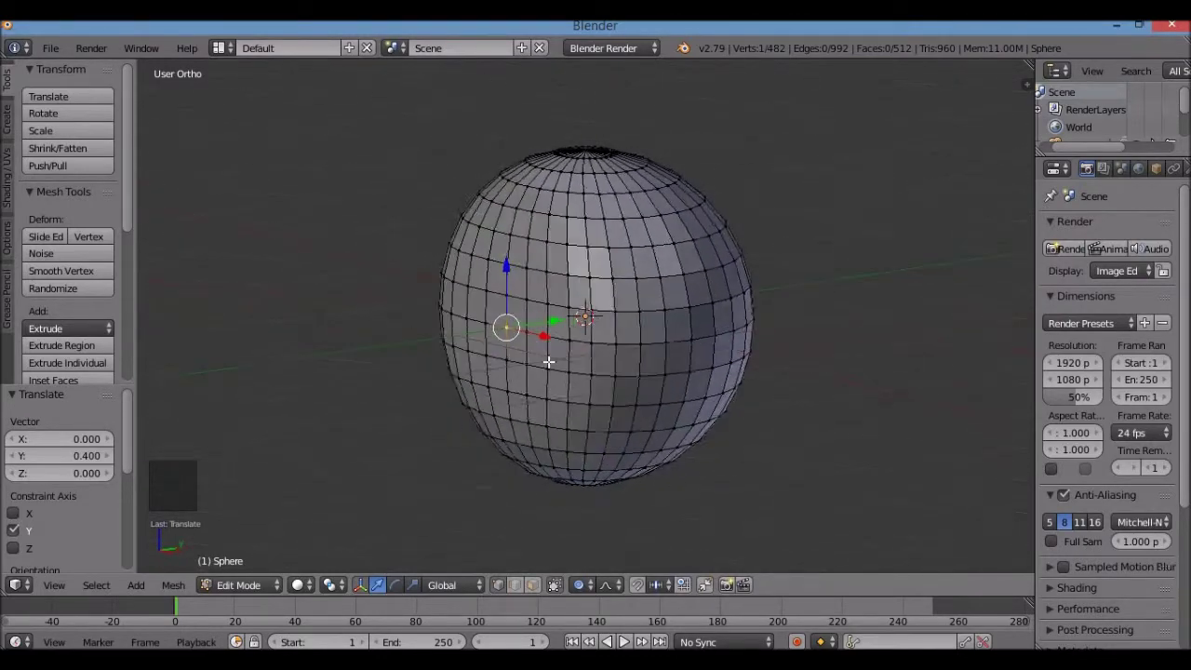
{"action": "middle_click", "coordinate": [486, 377]}
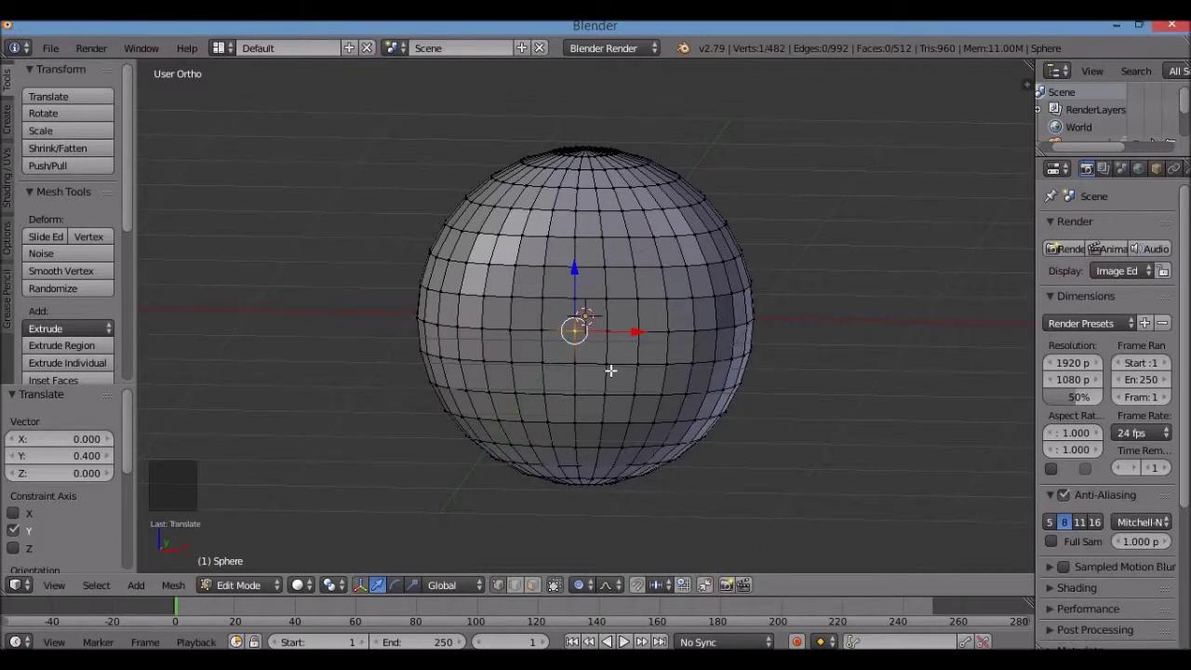
{"action": "key", "text": "Tab"}
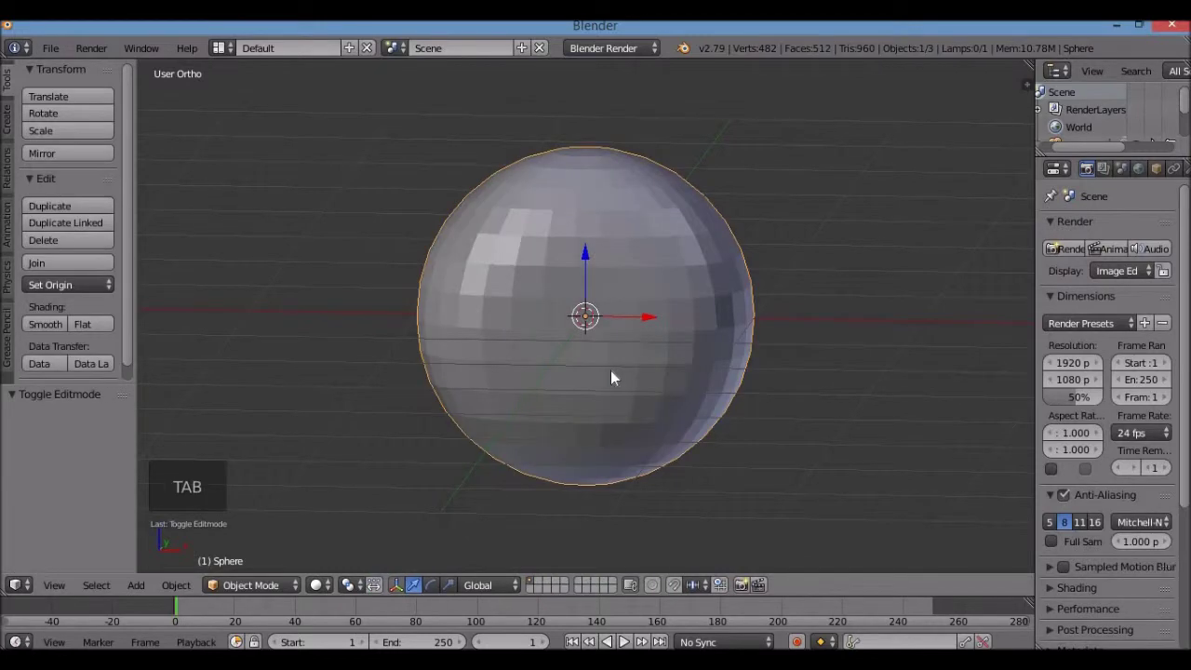
Step: Create a new material for the sphere in the Material properties
{"action": "key", "text": "KP_1"}
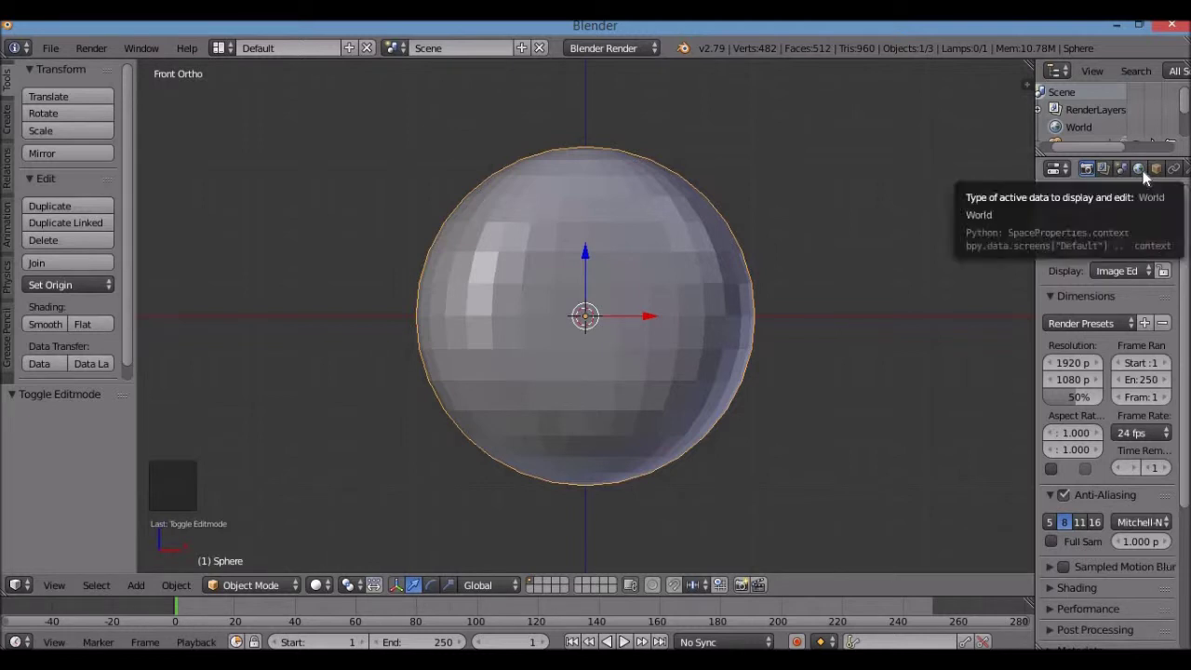
{"action": "scroll", "scroll_direction": "down", "scroll_amount": 3}
{"action": "scroll", "scroll_direction": "down", "scroll_amount": 3}
{"action": "scroll", "scroll_direction": "up", "scroll_amount": 3}
{"action": "scroll", "scroll_direction": "down", "scroll_amount": 3}
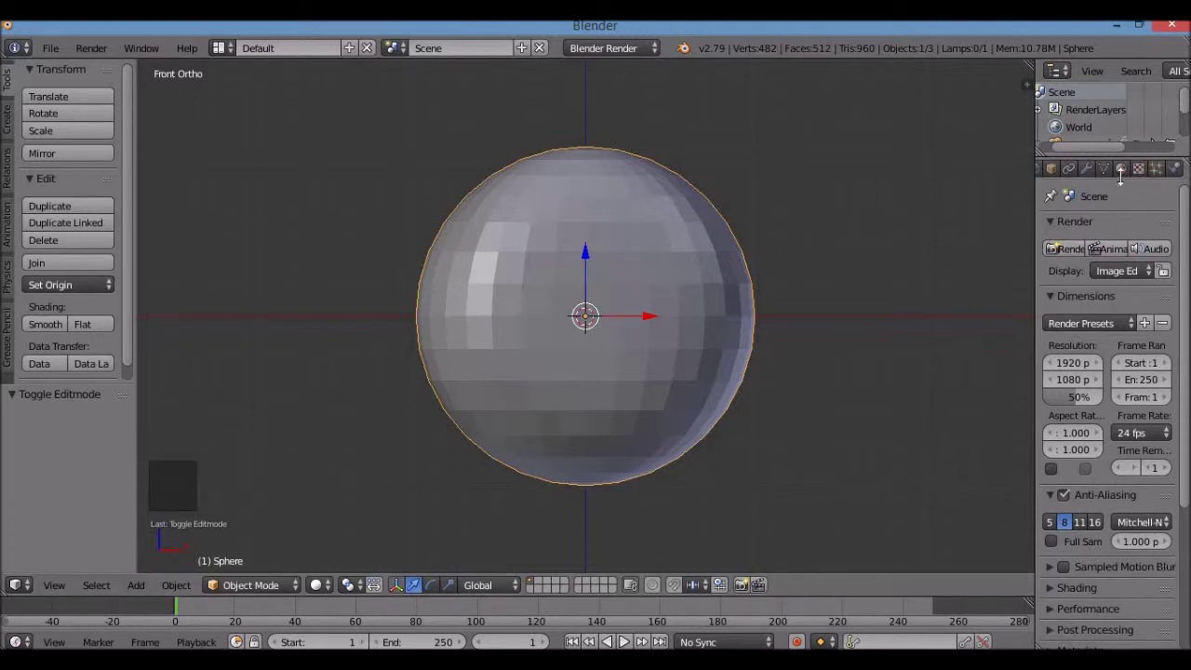
{"action": "left_click", "coordinate": [1128, 171]}
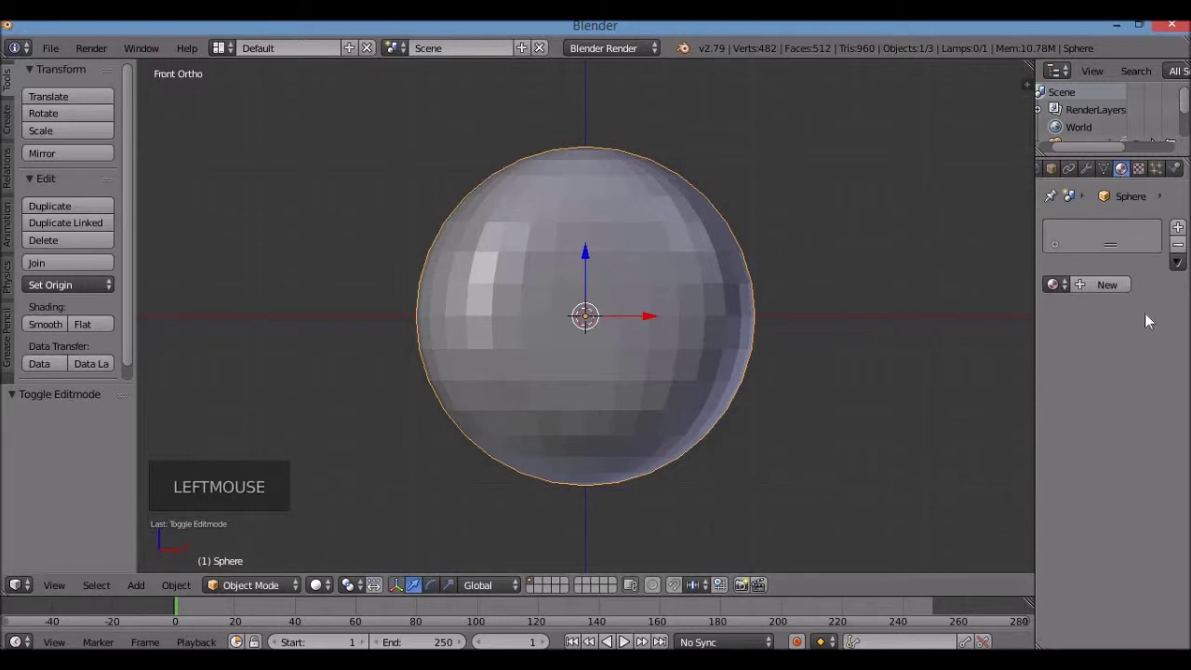
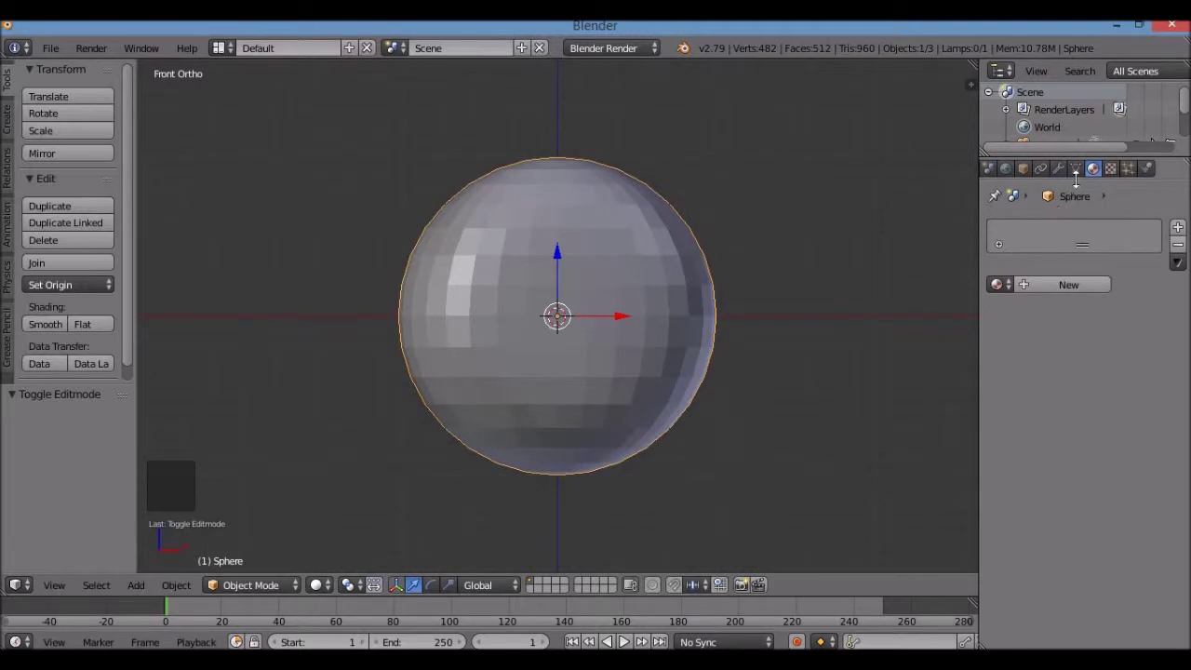
{"action": "left_click", "coordinate": [1104, 179]}
{"action": "scroll", "scroll_direction": "down", "scroll_amount": 3}
{"action": "scroll", "scroll_direction": "up", "scroll_amount": 3}
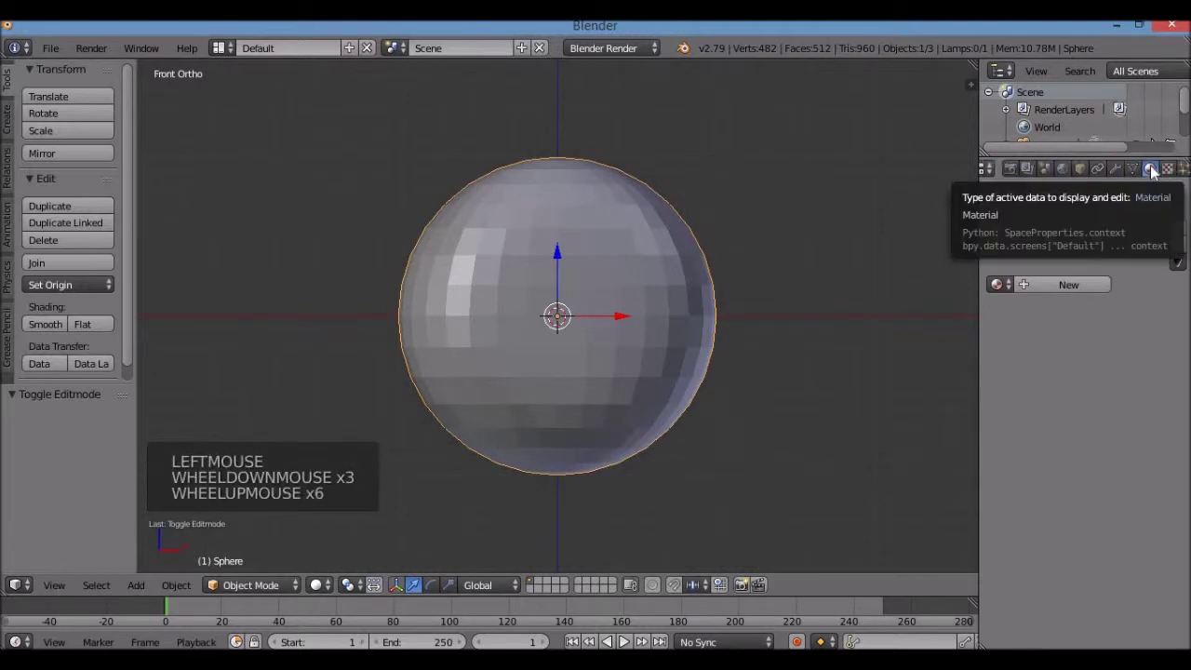
Step: Rename Material.001 to White and confirm its diffuse colour is R 1, G 1, B 1
{"action": "left_click", "coordinate": [1094, 292]}
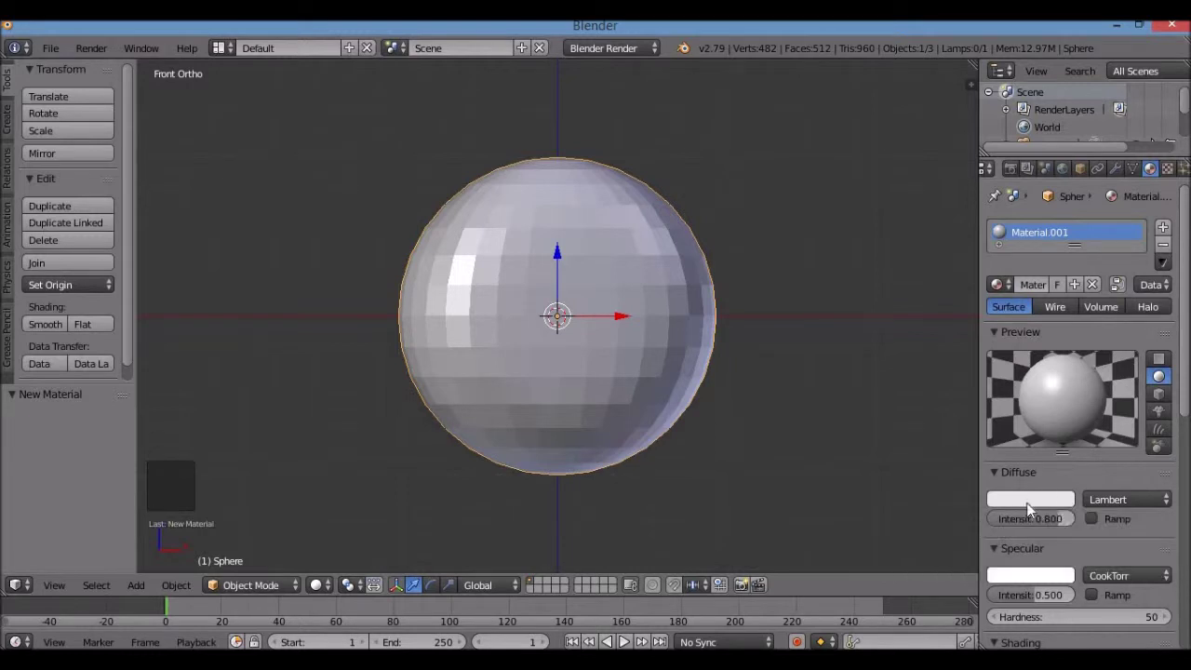
{"action": "left_click", "coordinate": [1031, 507]}
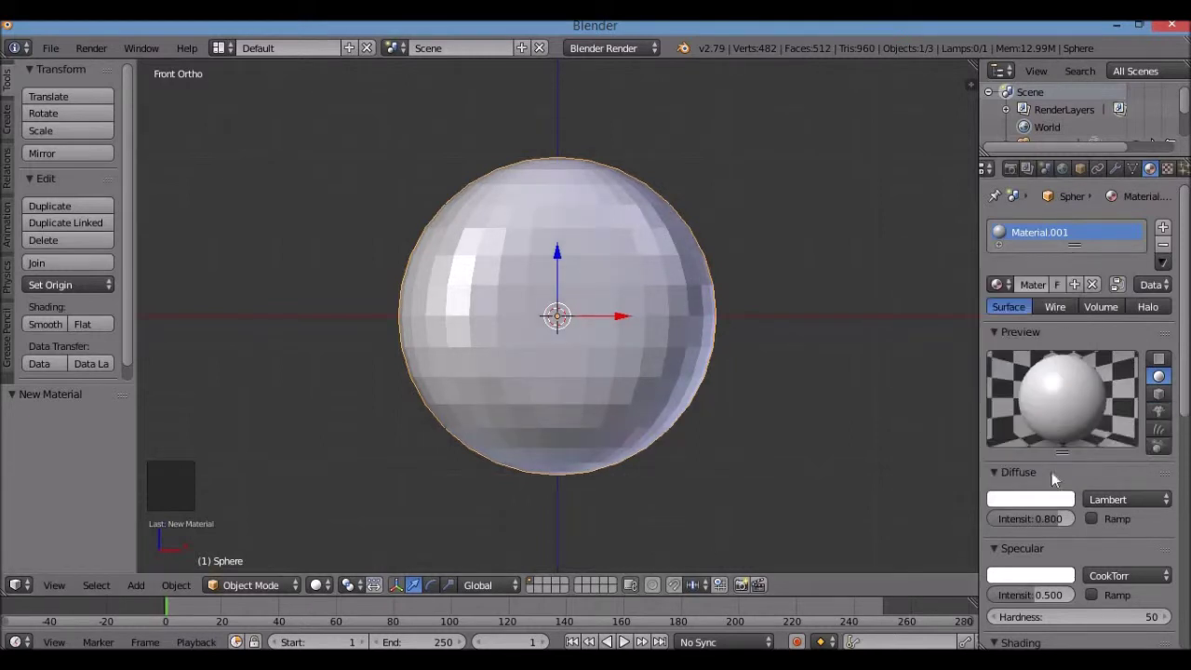
{"action": "left_click", "coordinate": [1049, 498]}
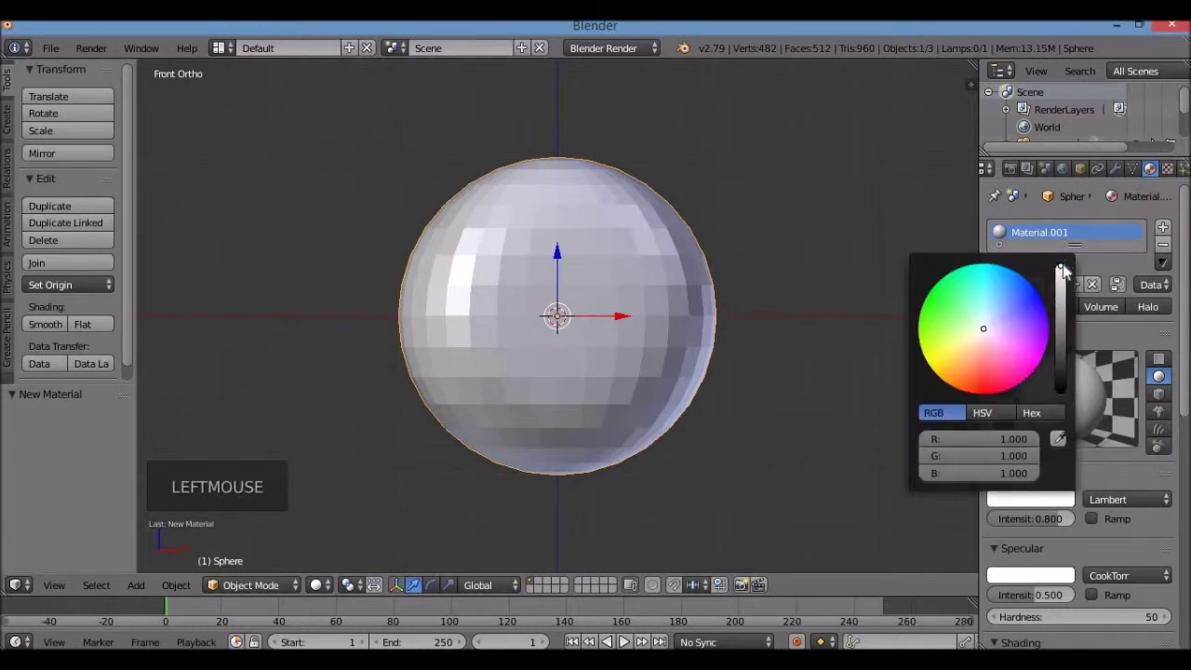
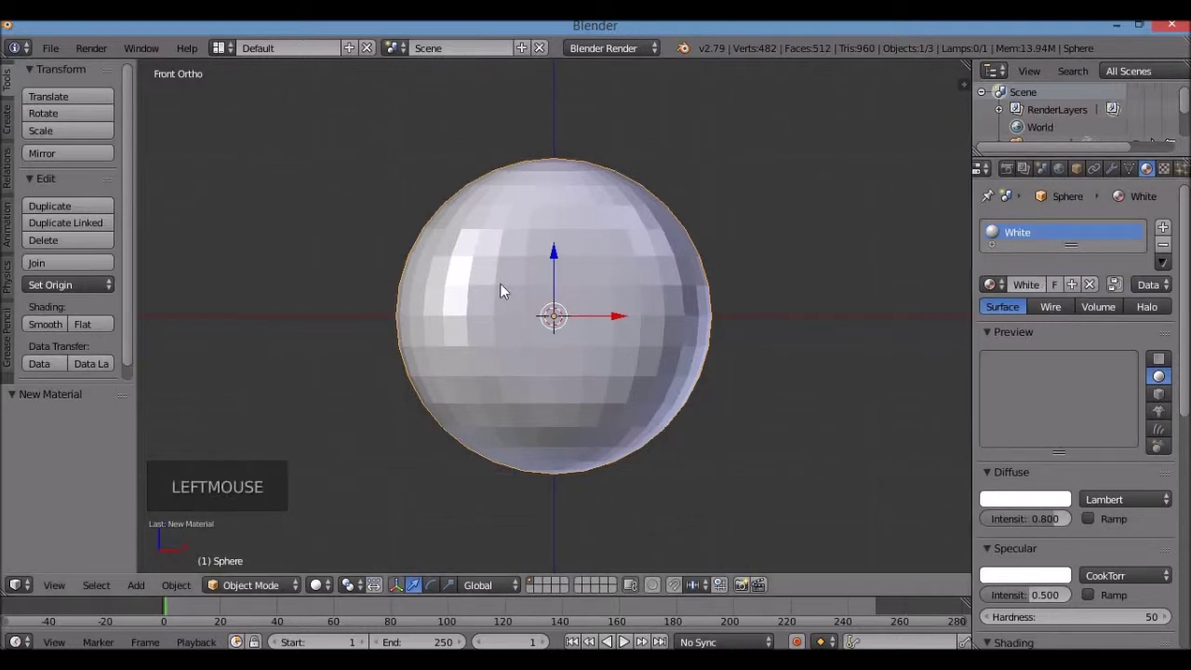
Step: Apply Shade Smooth to the white sphere and return to an orthographic front view
{"action": "middle_click", "coordinate": [649, 359]}
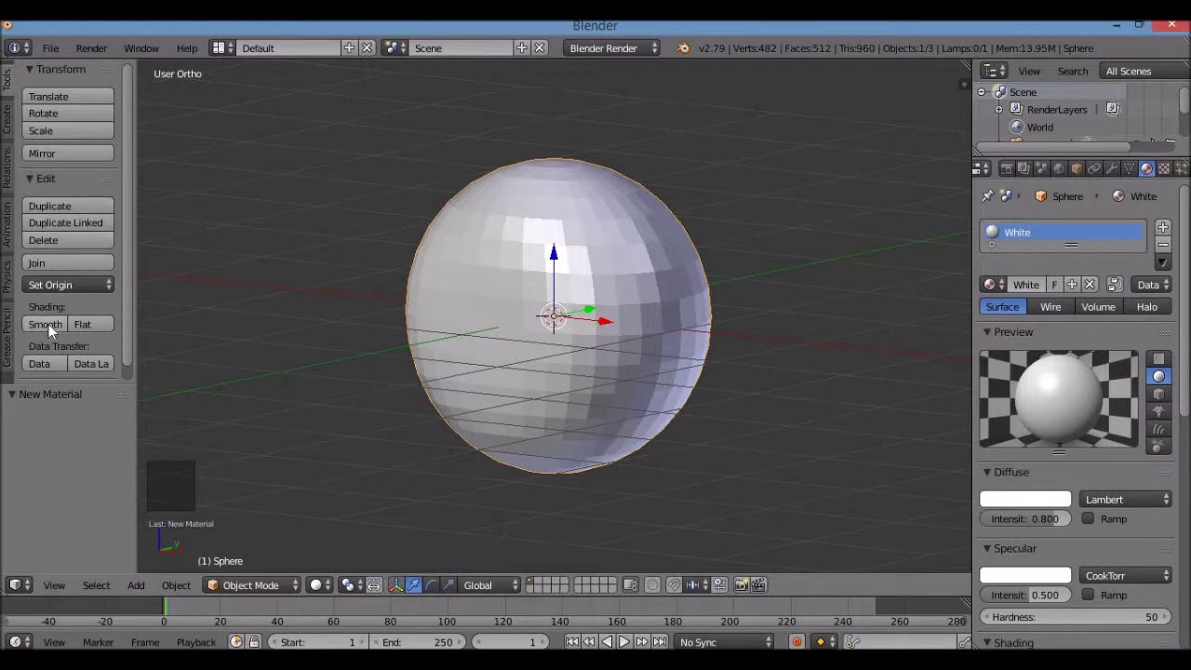
{"action": "left_click", "coordinate": [48, 327]}
{"action": "middle_click", "coordinate": [586, 317]}
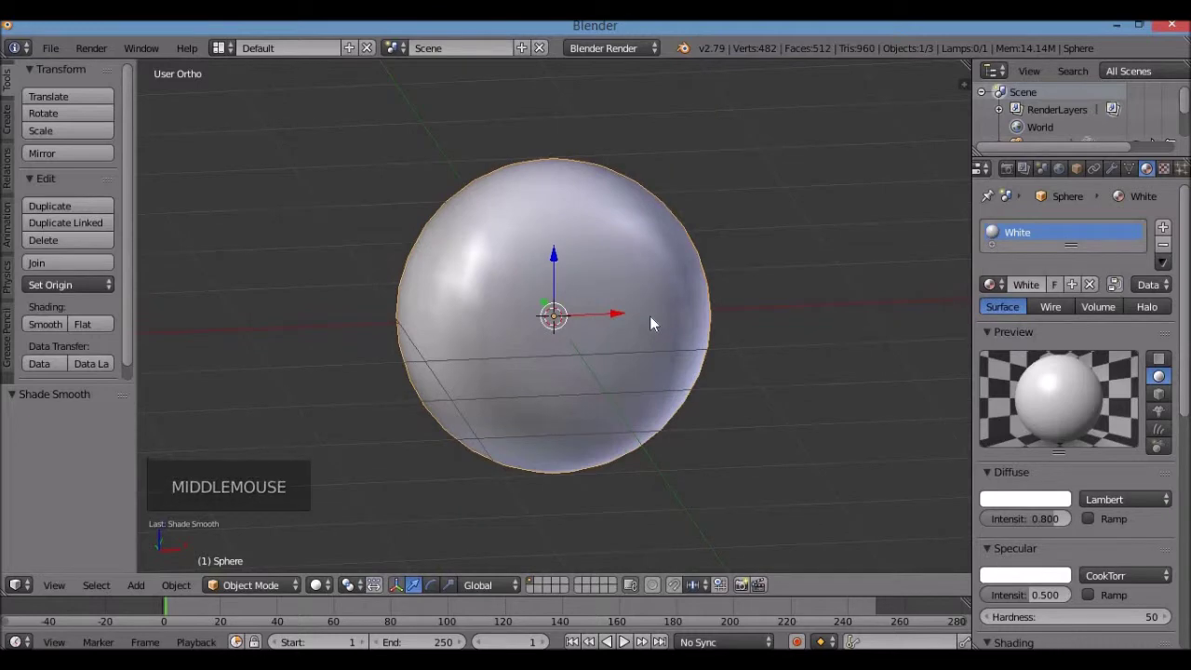
{"action": "key", "text": "KP_1"}
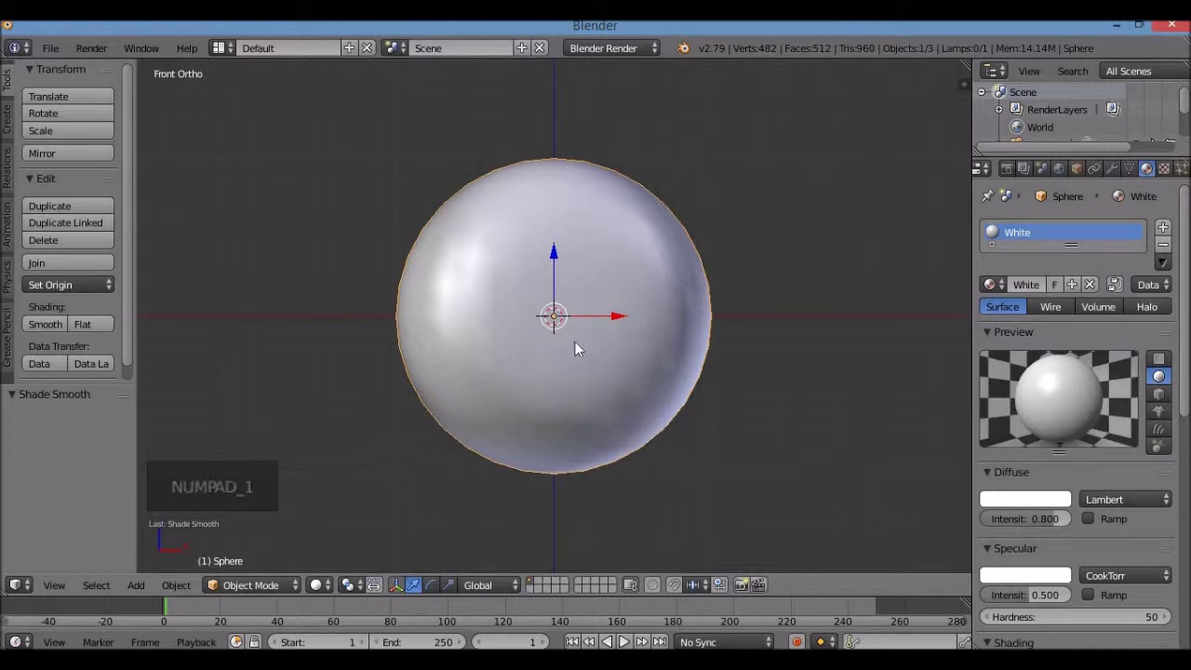
{"action": "scroll", "scroll_direction": "down", "scroll_amount": 3}
{"action": "key", "text": "KP_1"}
{"action": "key", "text": "KP_3"}
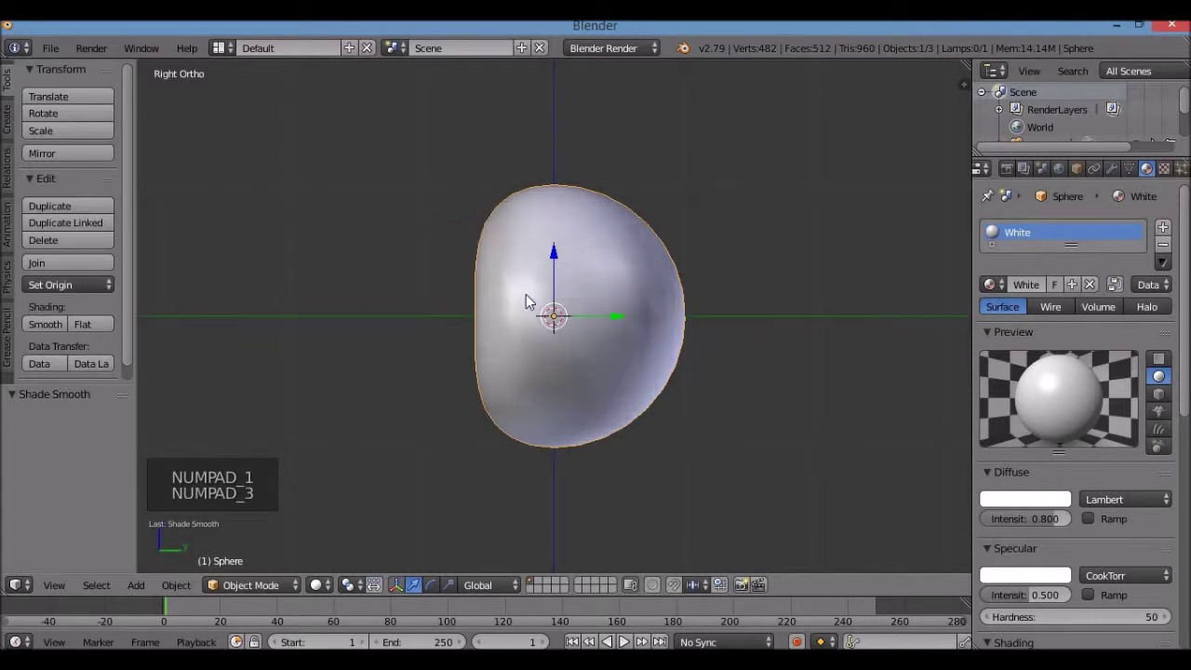
{"action": "key", "text": "KP_1"}
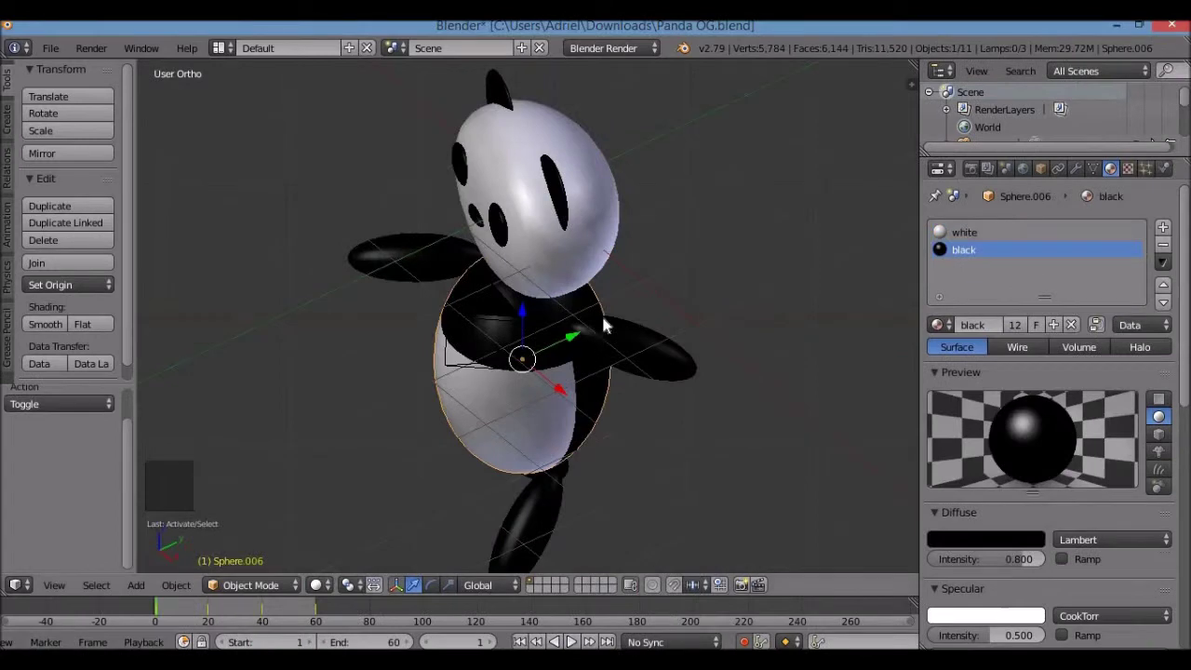
{"action": "key", "text": "KP_1"}
{"action": "scroll", "scroll_direction": "down", "scroll_amount": 3}
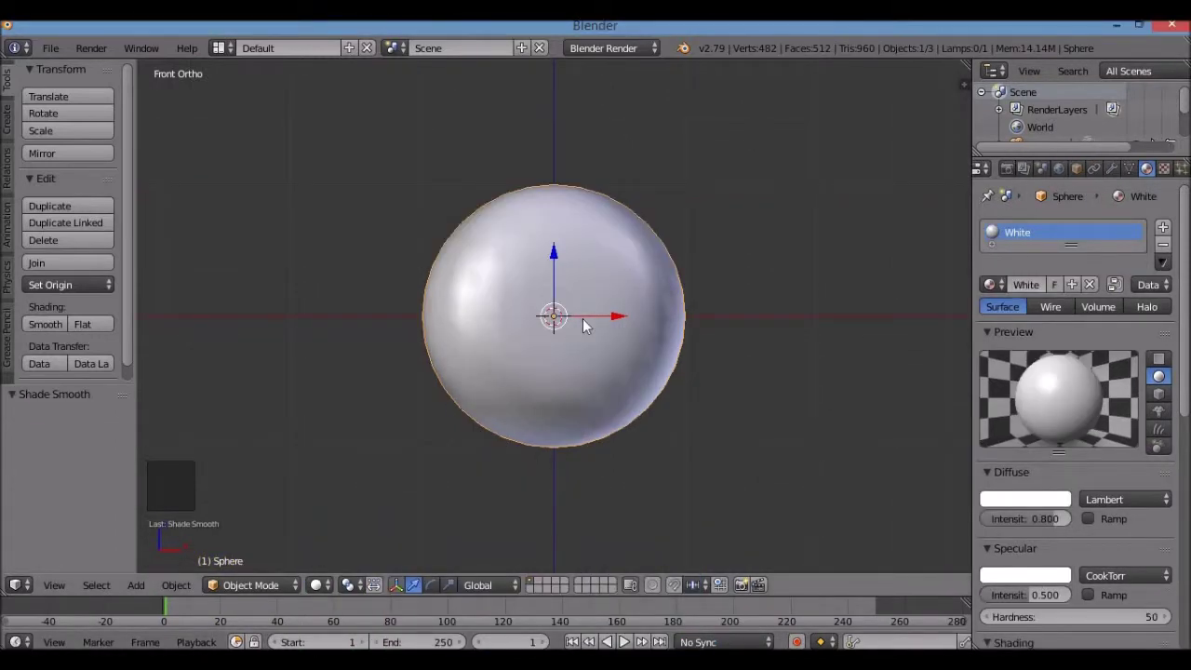
Step: Scale the sphere down along Z into a wide oval head and check it from the front
{"action": "key", "text": "s"}
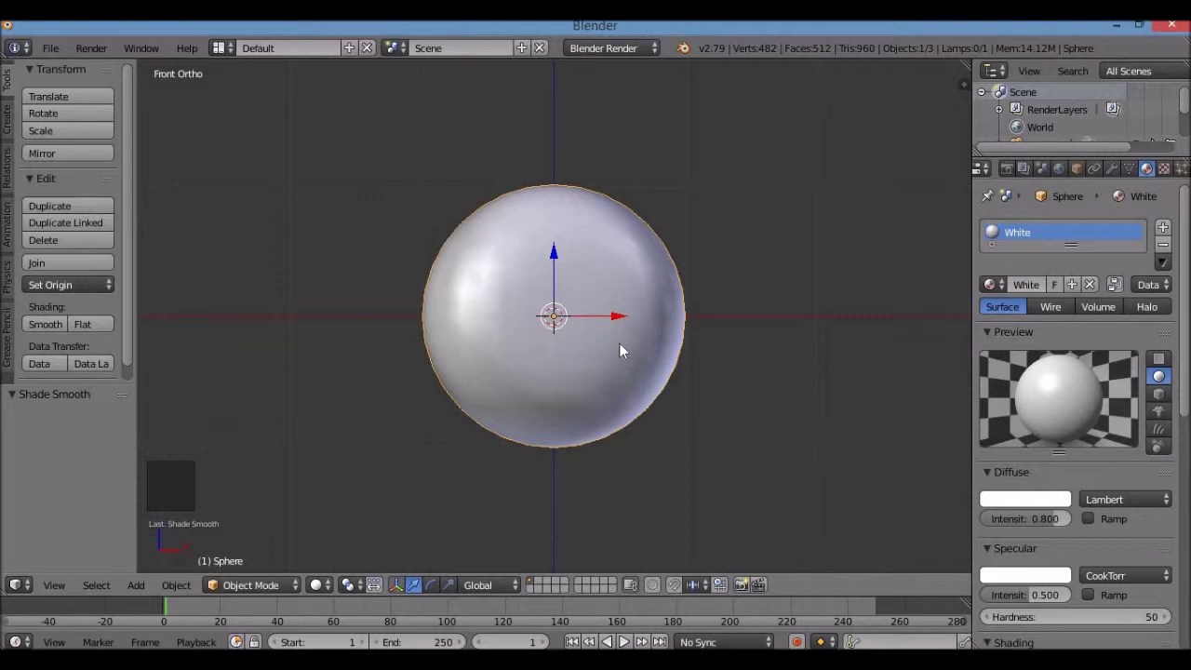
{"action": "key", "text": "s"}
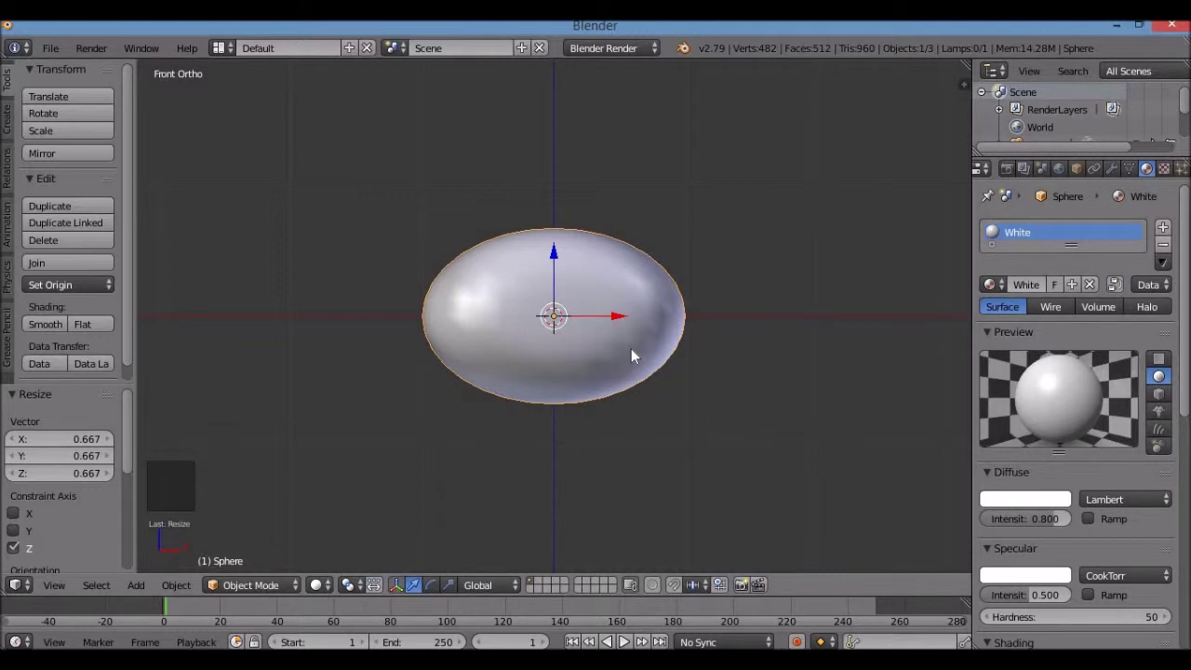
{"action": "middle_click", "coordinate": [589, 376]}
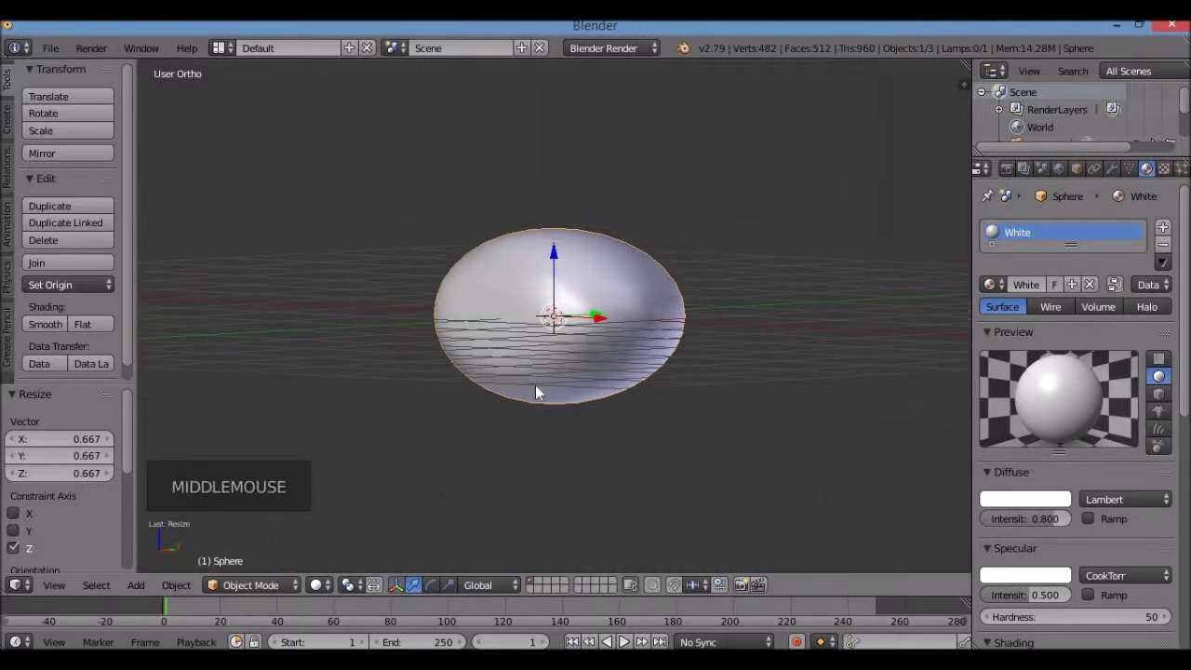
{"action": "key", "text": "KP_1"}
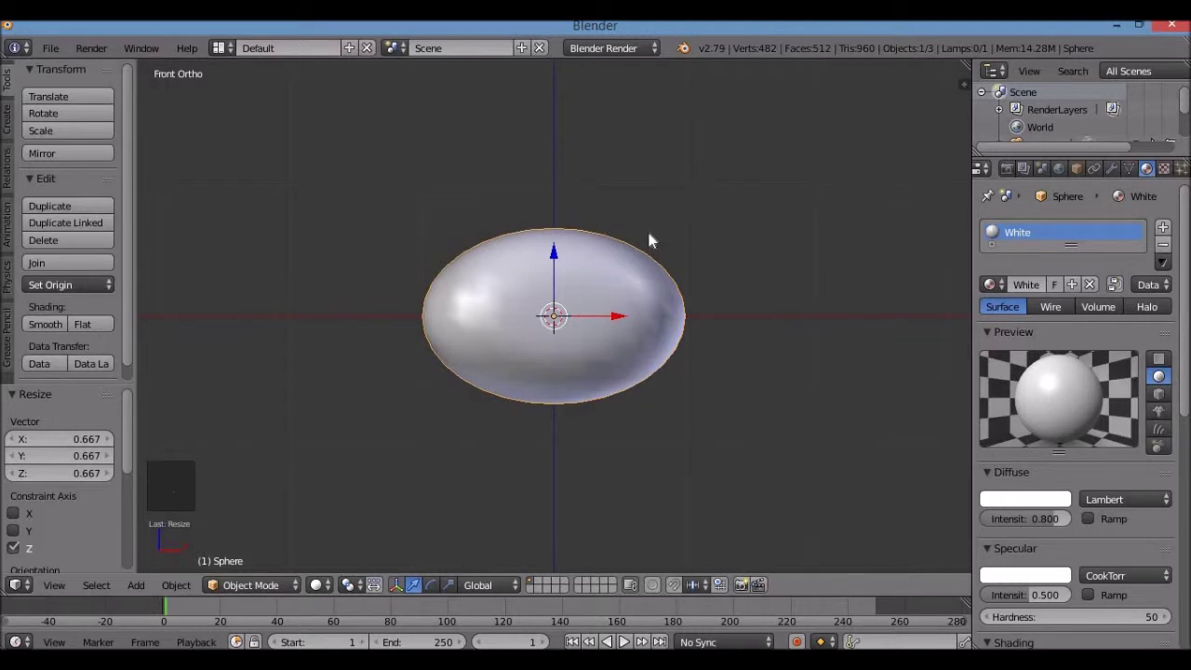
Step: Click the 3D cursor to various spots around the oval head
{"action": "left_click", "coordinate": [672, 232]}
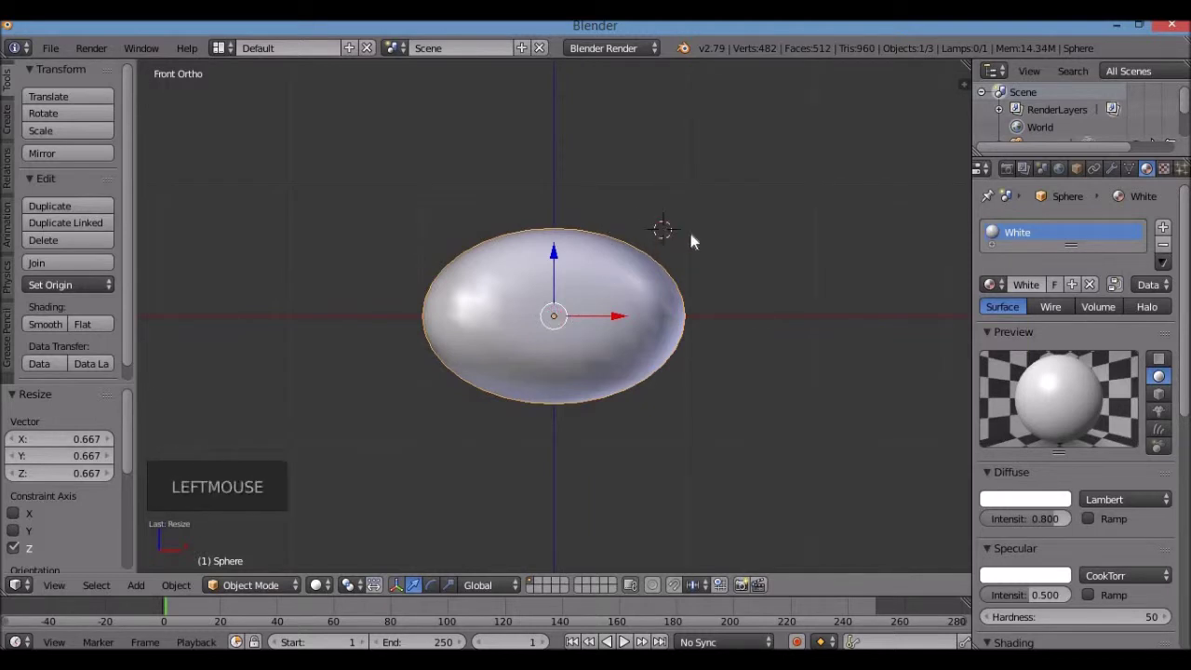
{"action": "left_click", "coordinate": [698, 239]}
{"action": "left_click", "coordinate": [754, 271]}
{"action": "left_click", "coordinate": [771, 369]}
{"action": "left_click", "coordinate": [677, 432]}
{"action": "left_click", "coordinate": [558, 456]}
{"action": "double_click", "coordinate": [389, 244]}
{"action": "left_click", "coordinate": [446, 217]}
{"action": "left_click", "coordinate": [496, 197]}
{"action": "left_click", "coordinate": [571, 191]}
{"action": "left_click", "coordinate": [588, 181]}
{"action": "left_click", "coordinate": [659, 217]}
{"action": "left_click", "coordinate": [749, 220]}
{"action": "left_click", "coordinate": [777, 312]}
{"action": "left_click", "coordinate": [687, 429]}
{"action": "left_click", "coordinate": [451, 459]}
{"action": "left_click", "coordinate": [530, 355]}
{"action": "left_click", "coordinate": [593, 306]}
{"action": "left_click", "coordinate": [564, 280]}
{"action": "left_click", "coordinate": [341, 215]}
{"action": "left_click", "coordinate": [563, 266]}
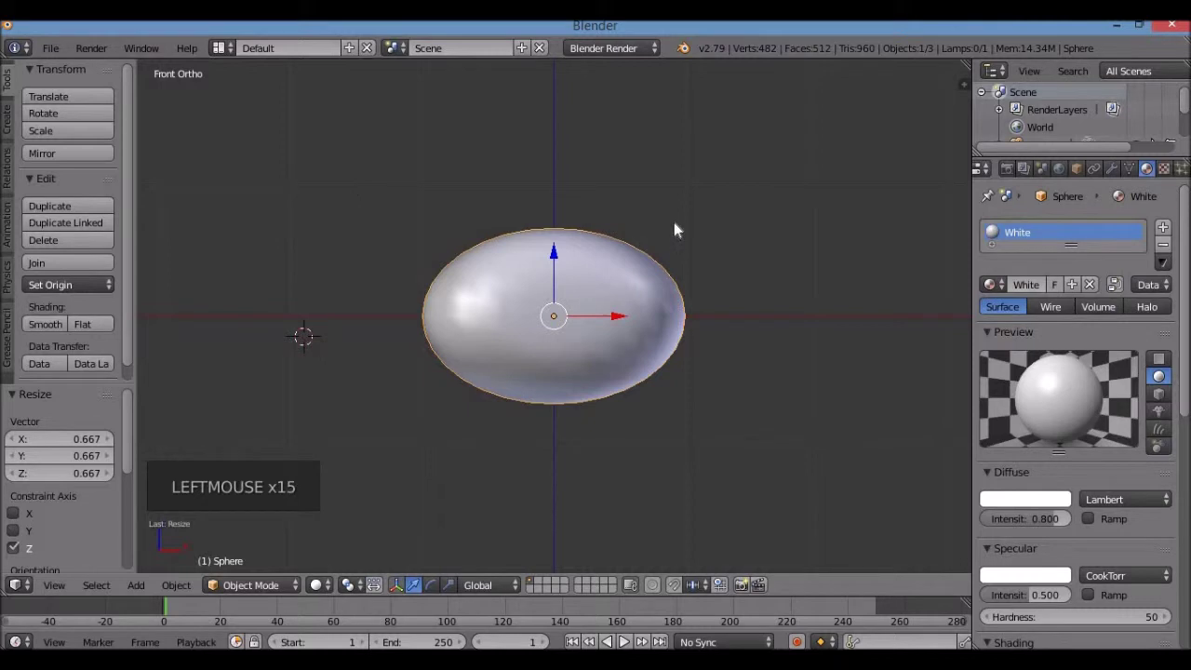
Step: Place the 3D cursor above the head's upper right edge and bring up the Add menu for the ear
{"action": "left_click", "coordinate": [677, 227]}
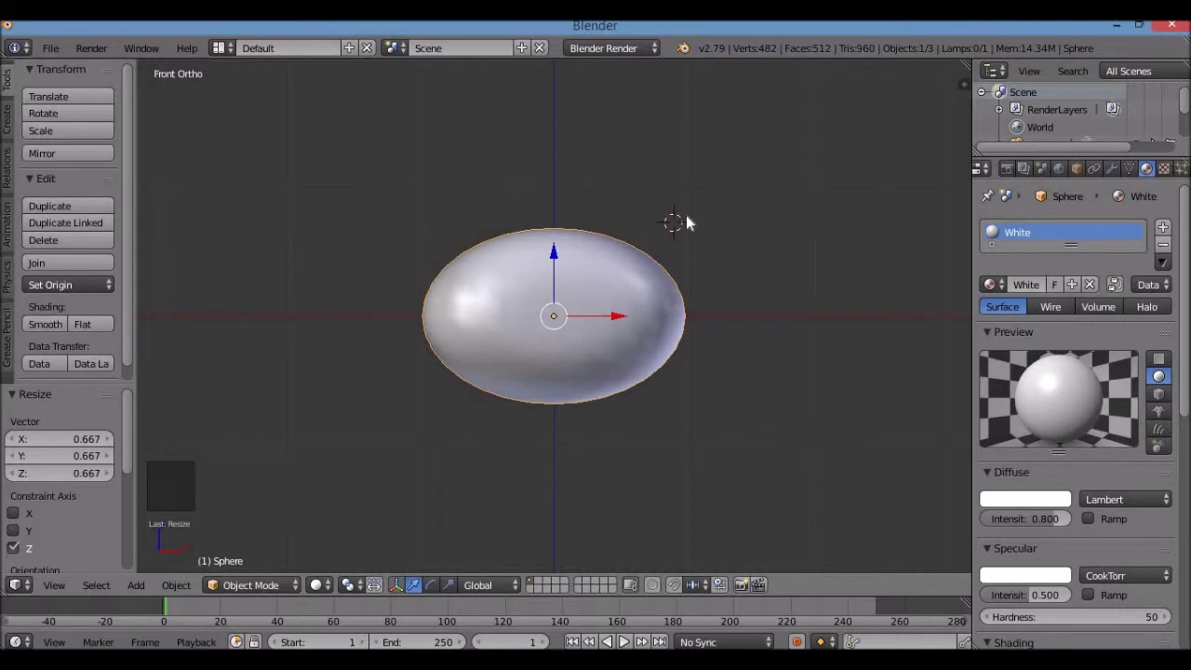
{"action": "key", "text": "shift+a"}
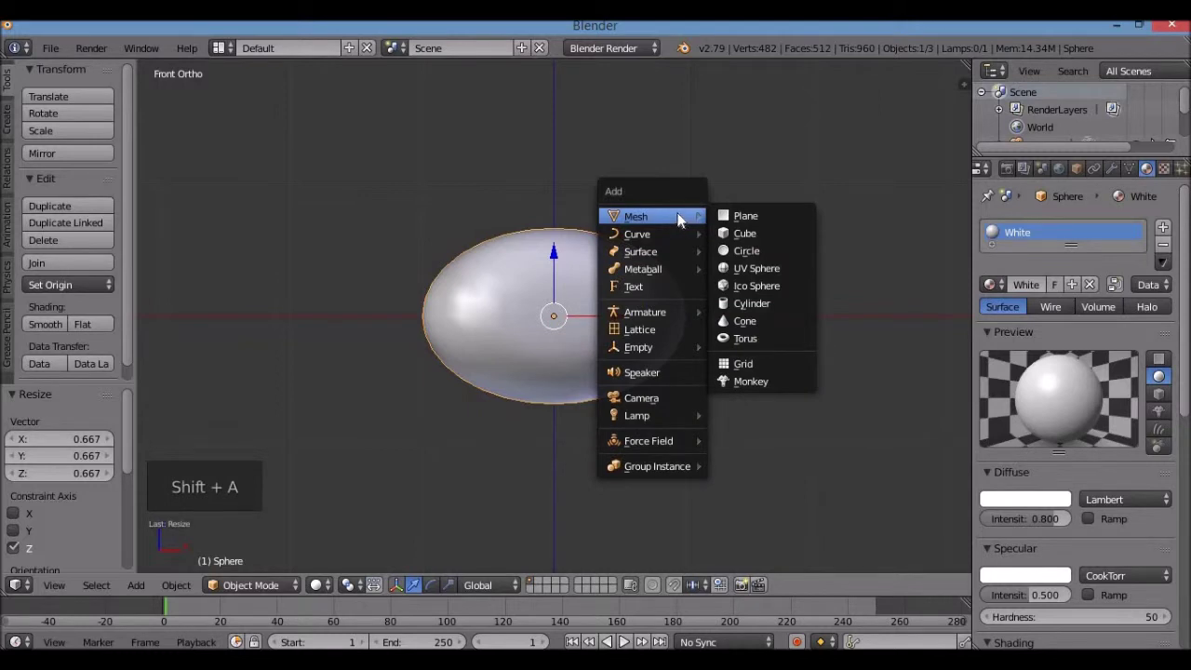
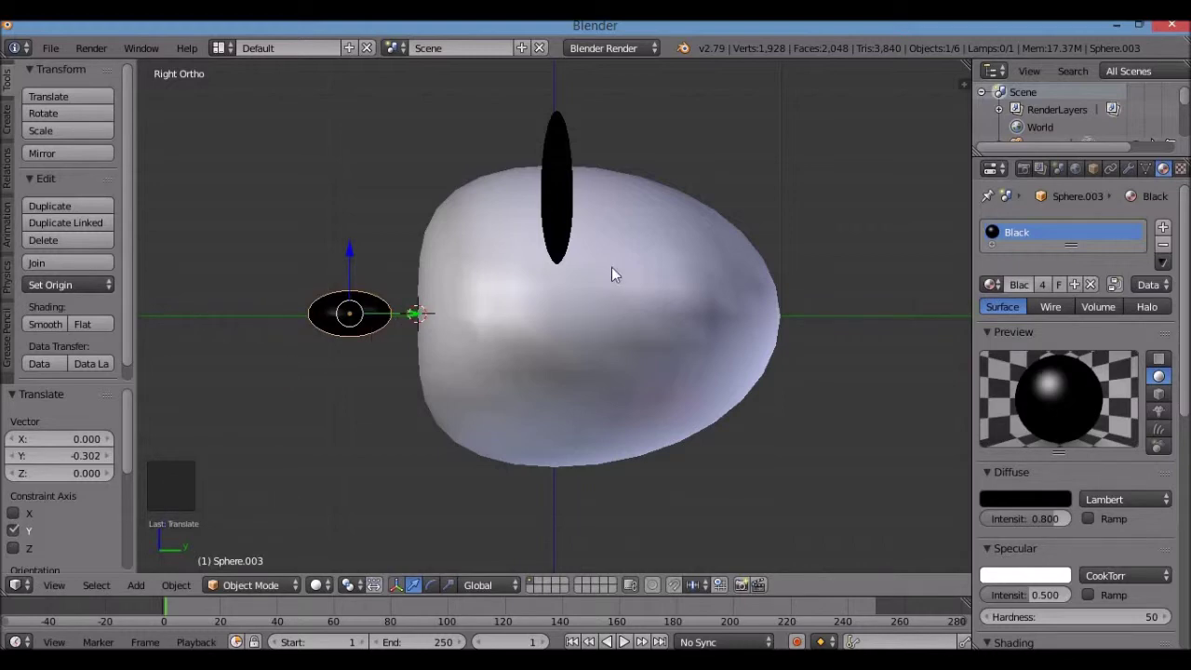
Step: Thin the black nose along Y and check its fit against the front of the head
{"action": "key", "text": "s"}
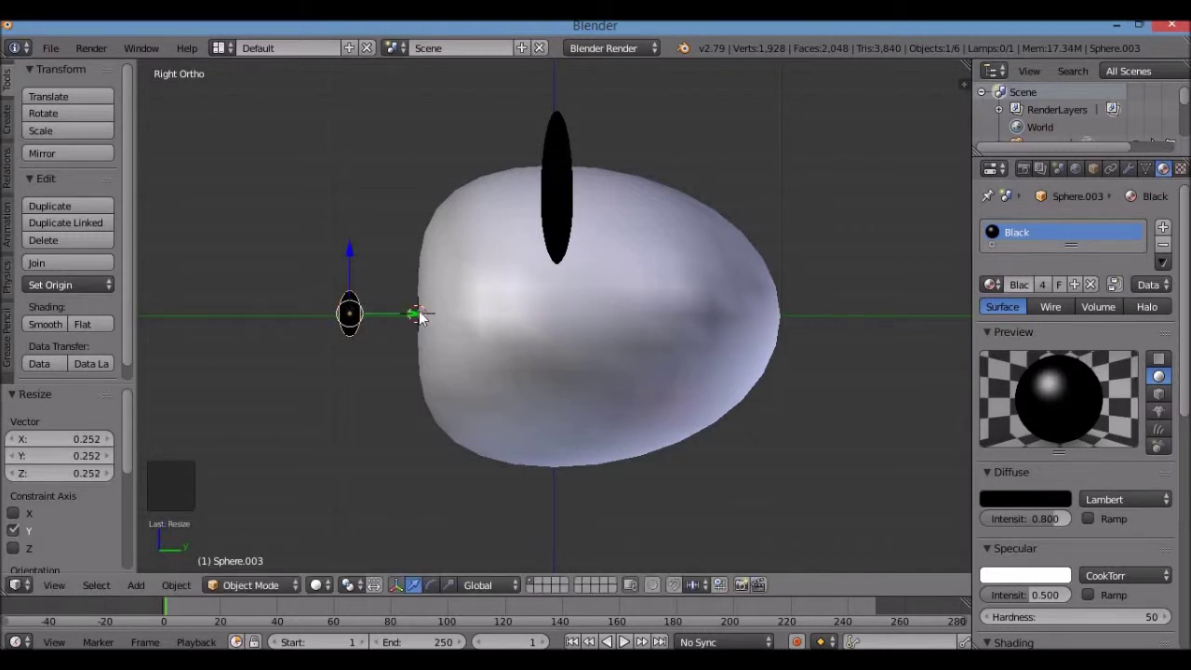
{"action": "left_click", "coordinate": [431, 322]}
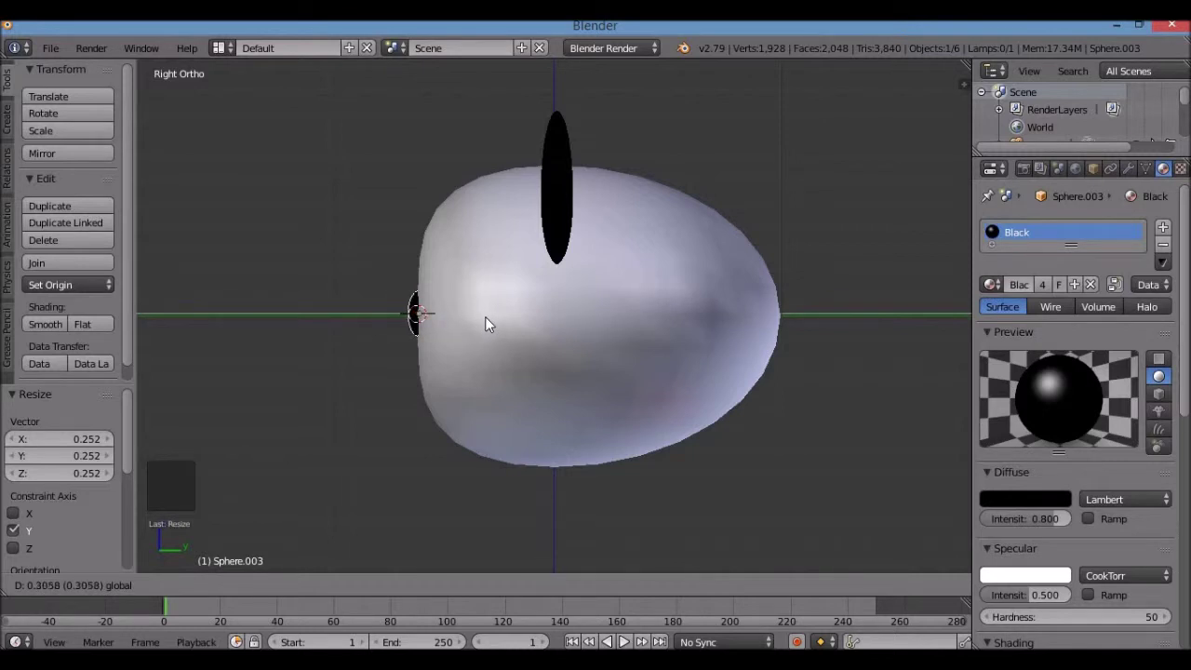
{"action": "key", "text": "KP_1"}
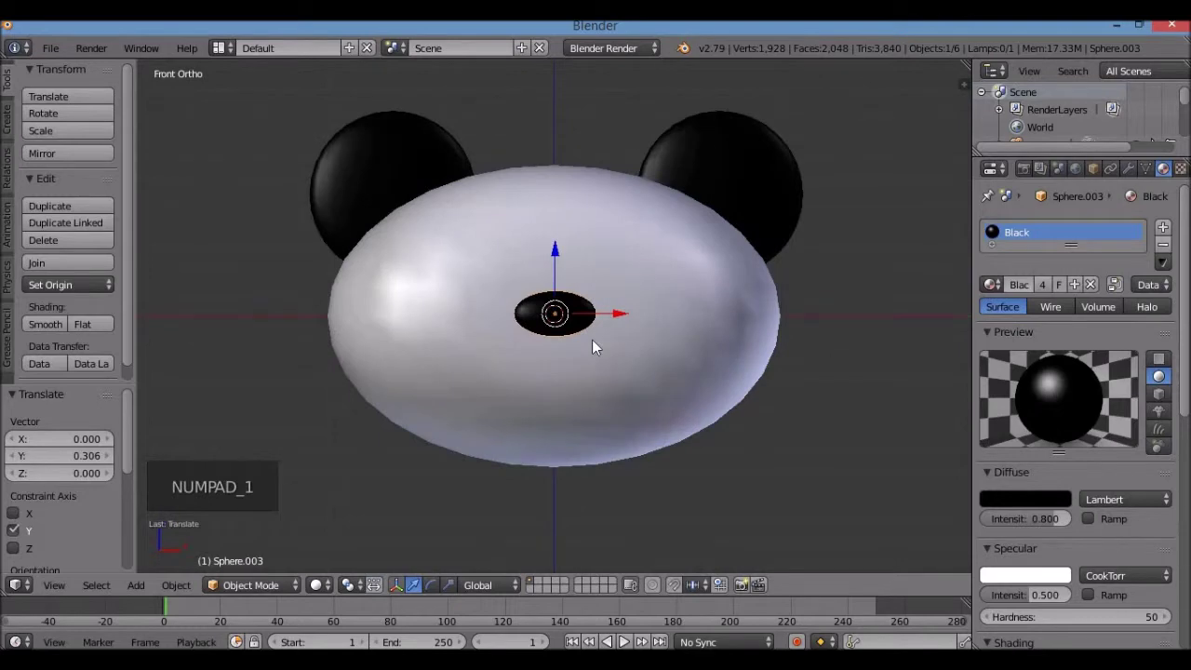
{"action": "middle_click", "coordinate": [599, 353]}
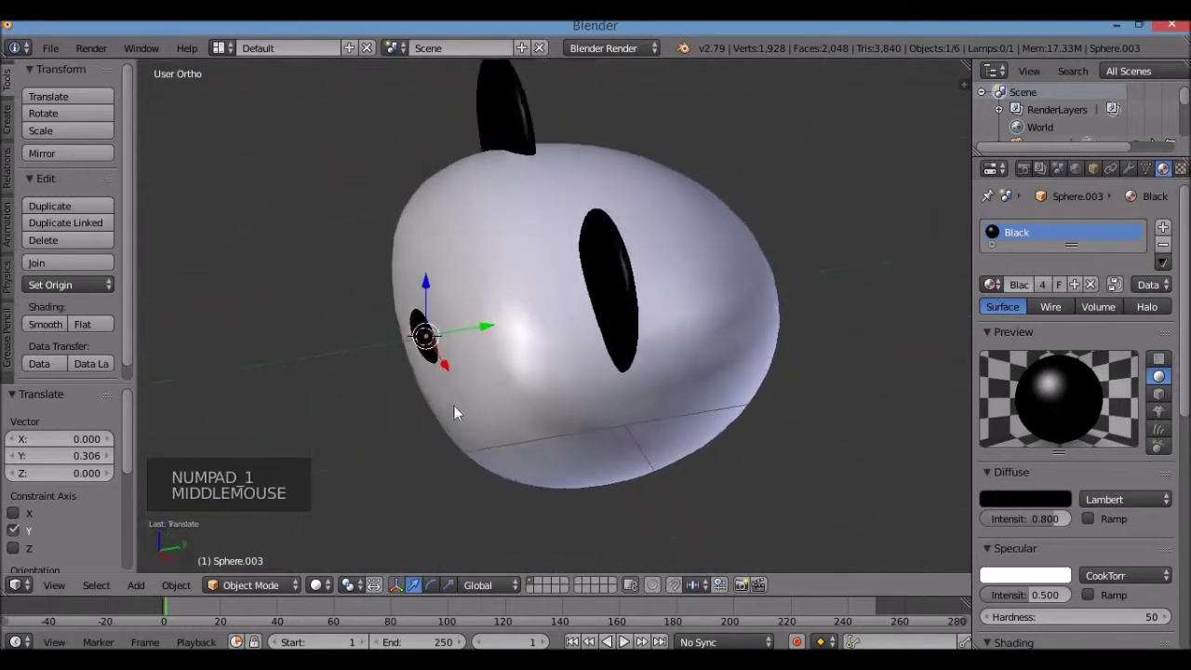
{"action": "key", "text": "KP_1"}
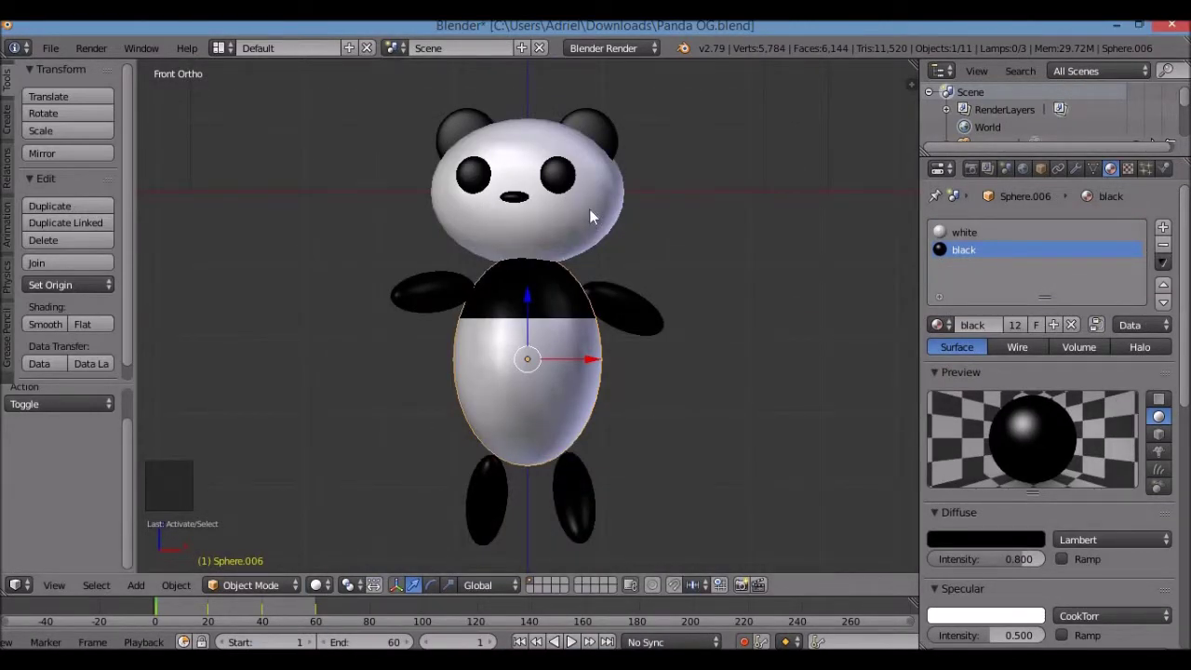
{"action": "middle_click", "coordinate": [555, 216]}
{"action": "scroll", "scroll_direction": "up", "scroll_amount": 3}
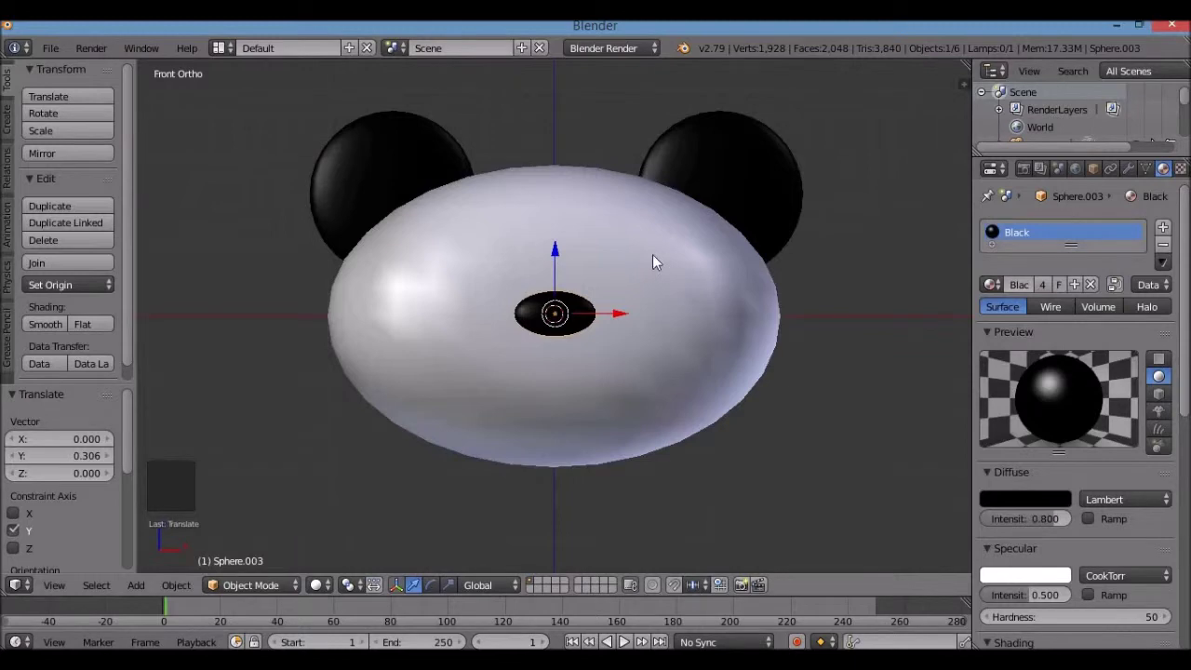
Step: Add a black UV sphere at the 3D cursor on the head and give it smooth shading
{"action": "left_click", "coordinate": [661, 262]}
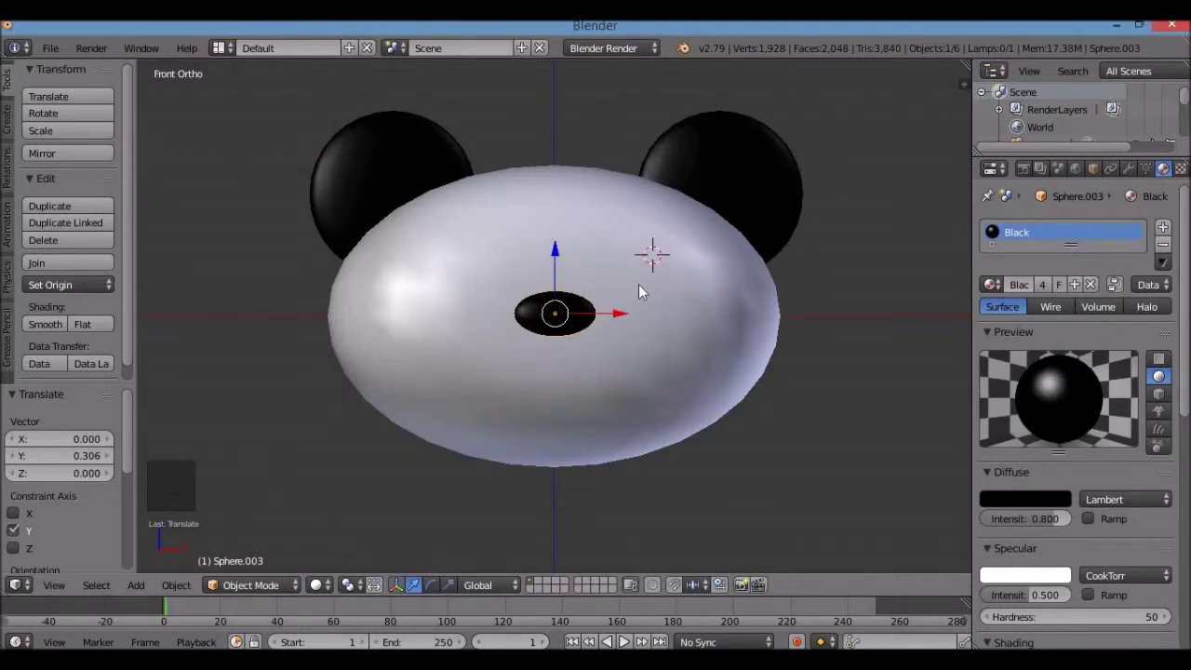
{"action": "key", "text": "shift+a"}
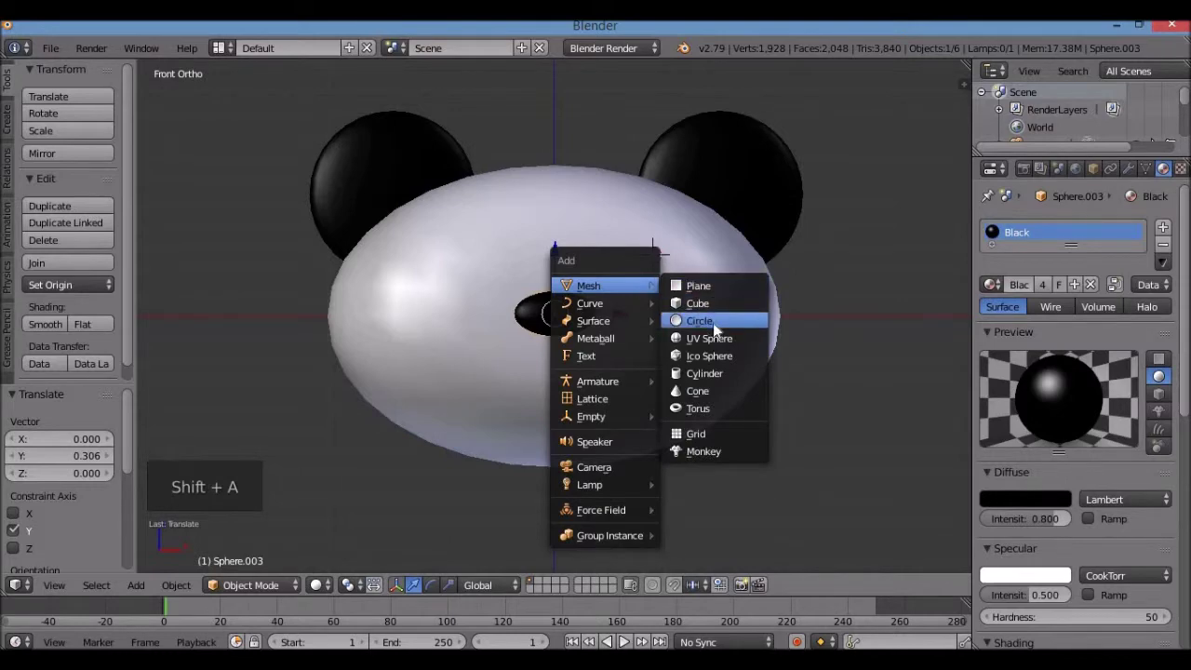
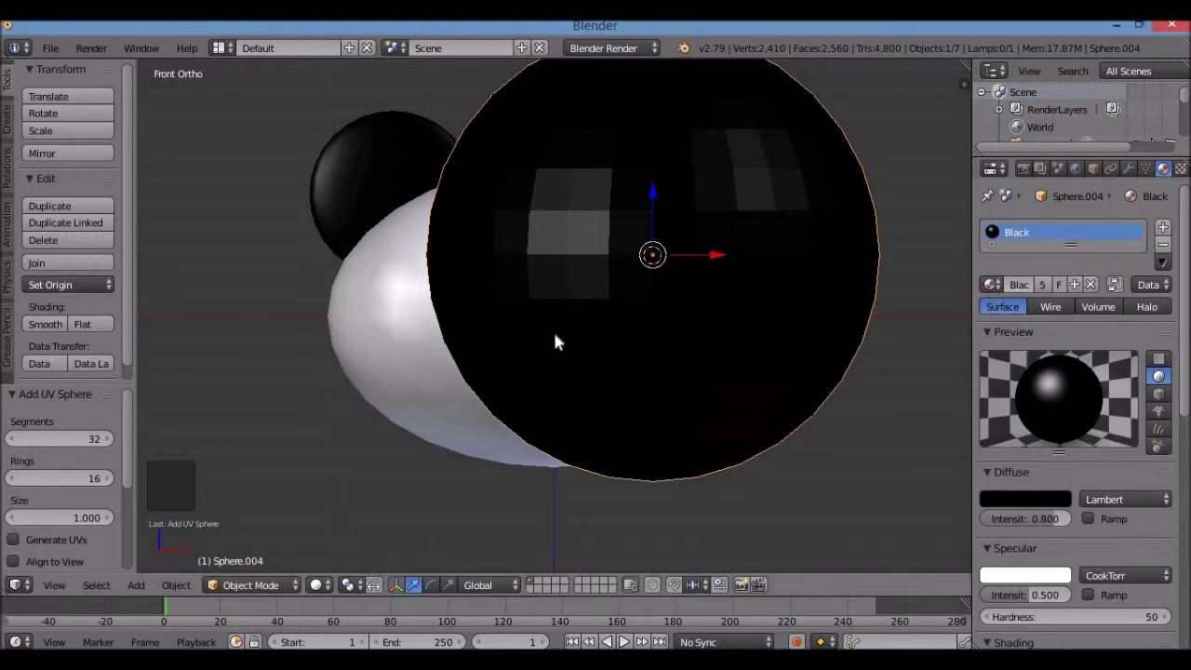
{"action": "left_click", "coordinate": [54, 331]}
Step: Shrink the black sphere to eye-patch size and flatten it along its depth from side view
{"action": "key", "text": "s"}
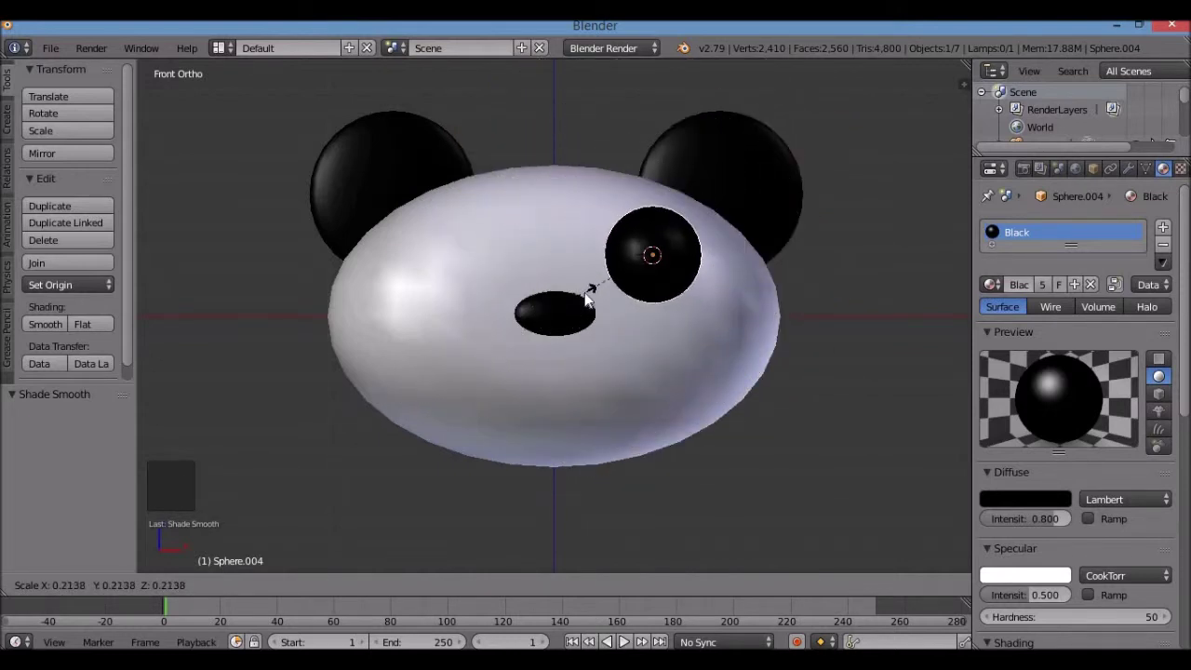
{"action": "middle_click", "coordinate": [682, 321]}
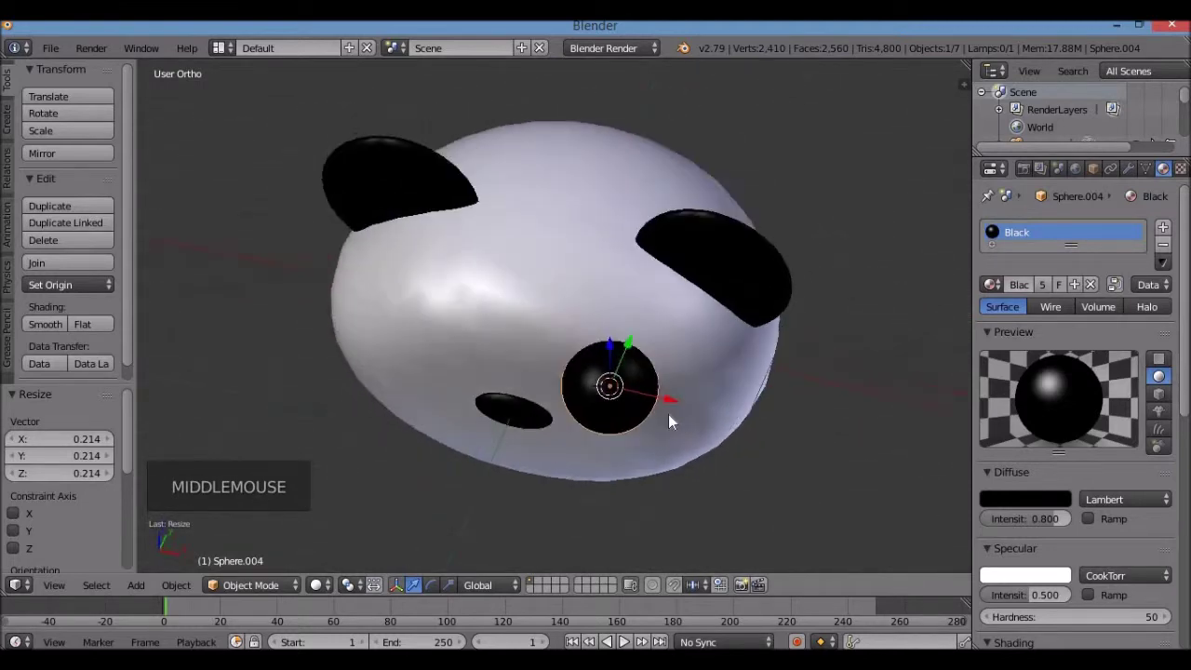
{"action": "key", "text": "KP_3"}
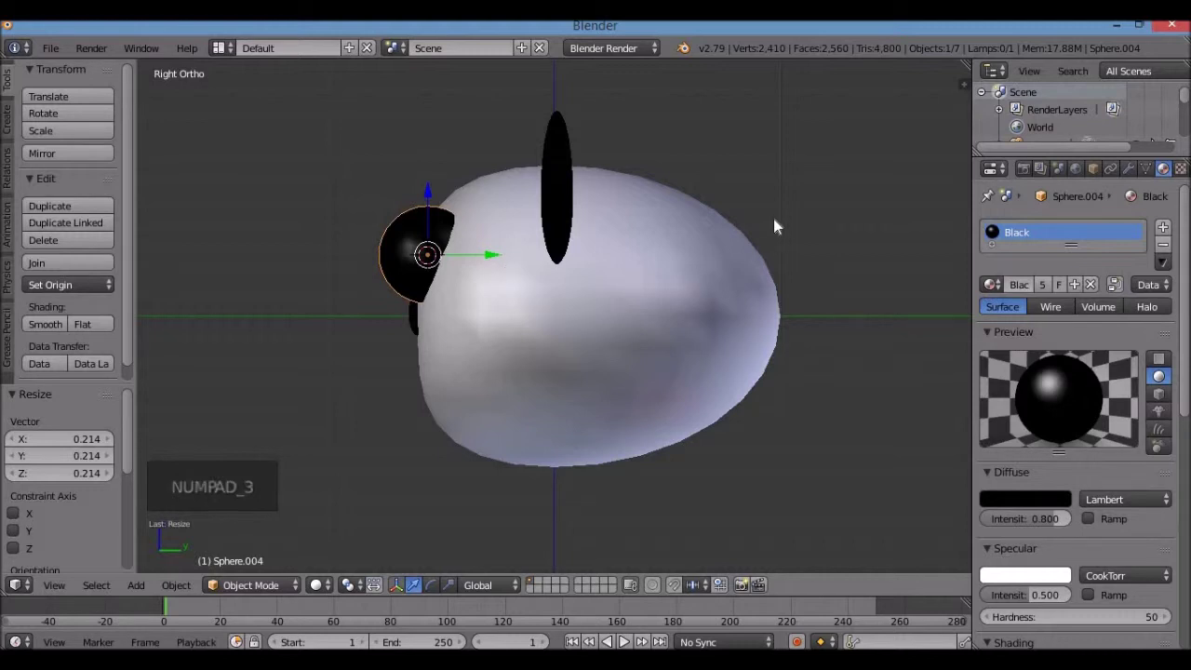
{"action": "key", "text": "s"}
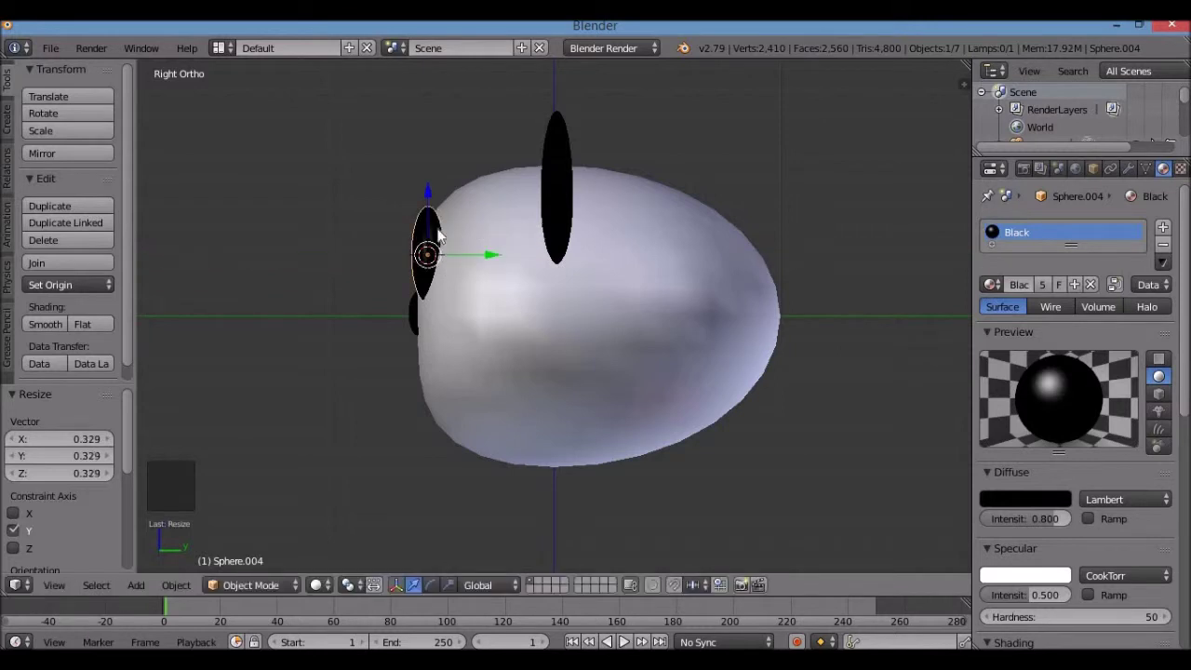
{"action": "left_click", "coordinate": [432, 208]}
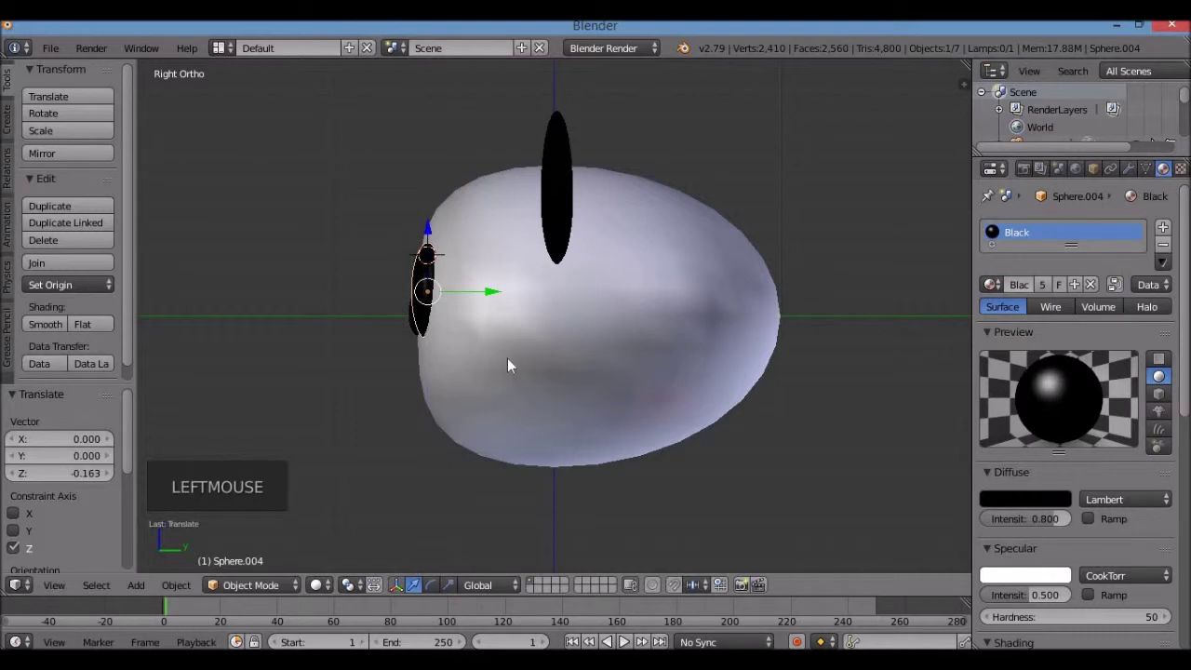
Step: Slide the eye patch sideways into place beside the nose, checking front and side views
{"action": "key", "text": "KP_1"}
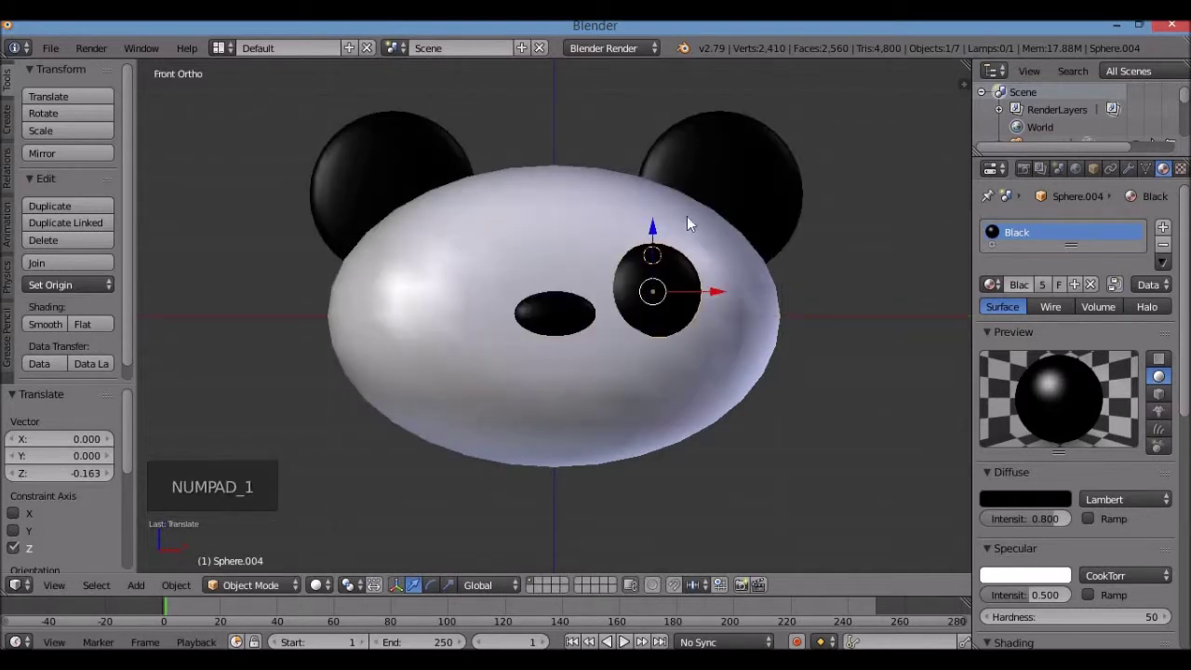
{"action": "left_click", "coordinate": [727, 299]}
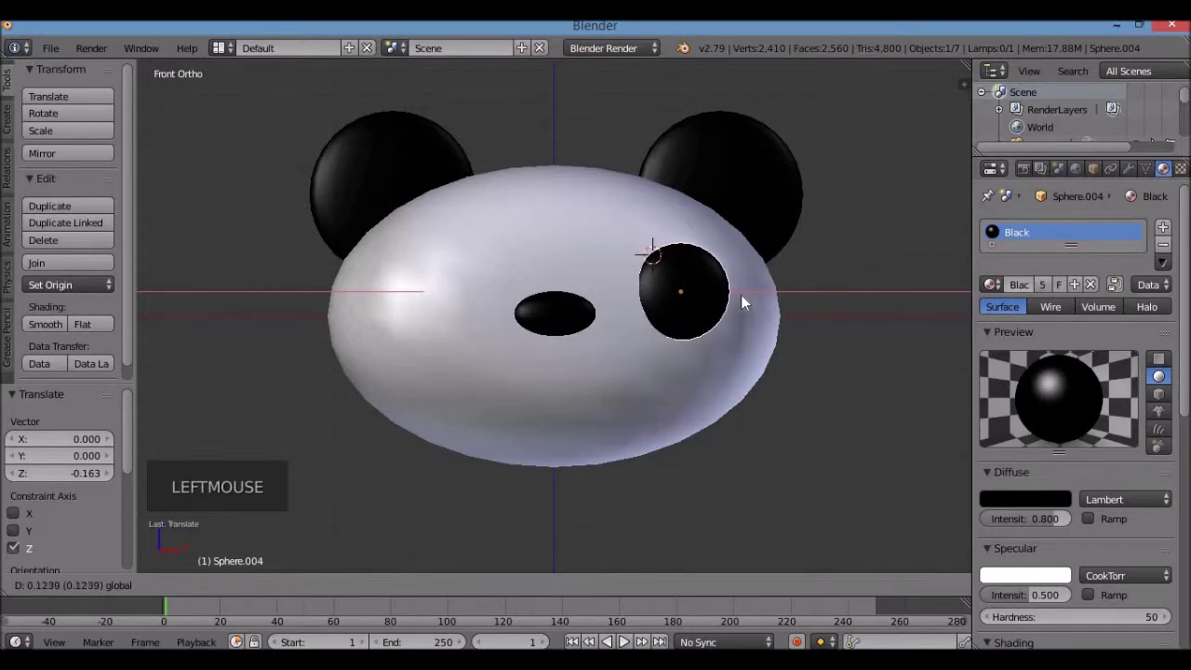
{"action": "left_click", "coordinate": [689, 229]}
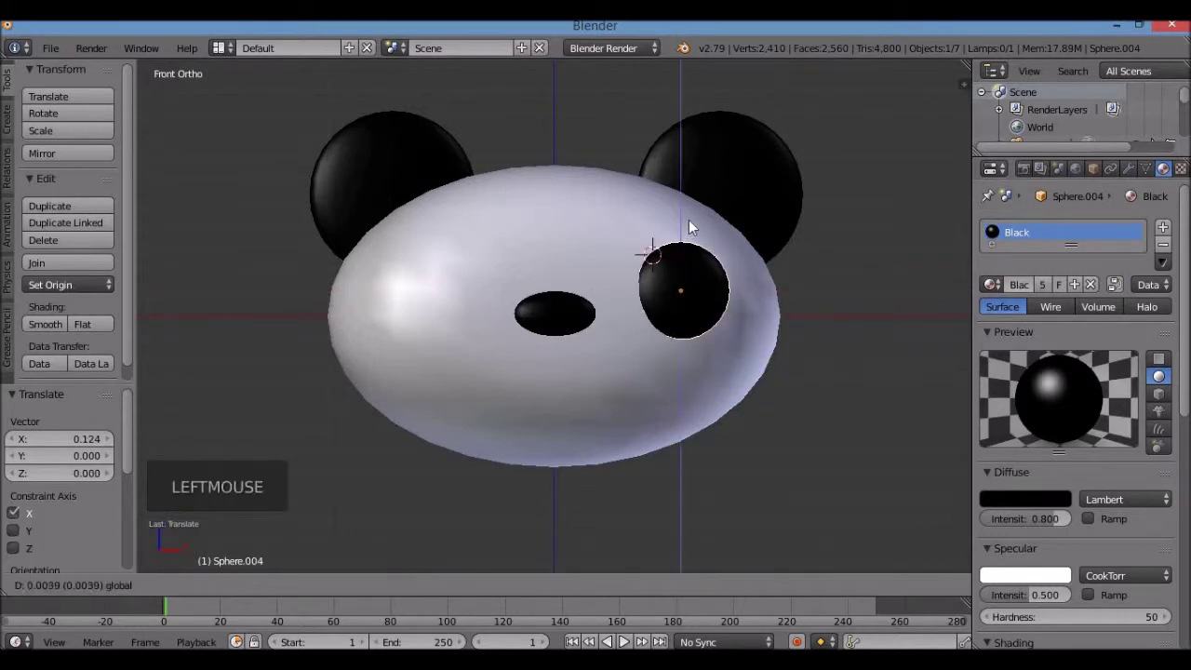
{"action": "key", "text": "KP_3"}
{"action": "scroll", "scroll_direction": "up", "scroll_amount": 3}
{"action": "key", "text": "KP_1"}
{"action": "scroll", "scroll_direction": "down", "scroll_amount": 3}
{"action": "left_click", "coordinate": [778, 283]}
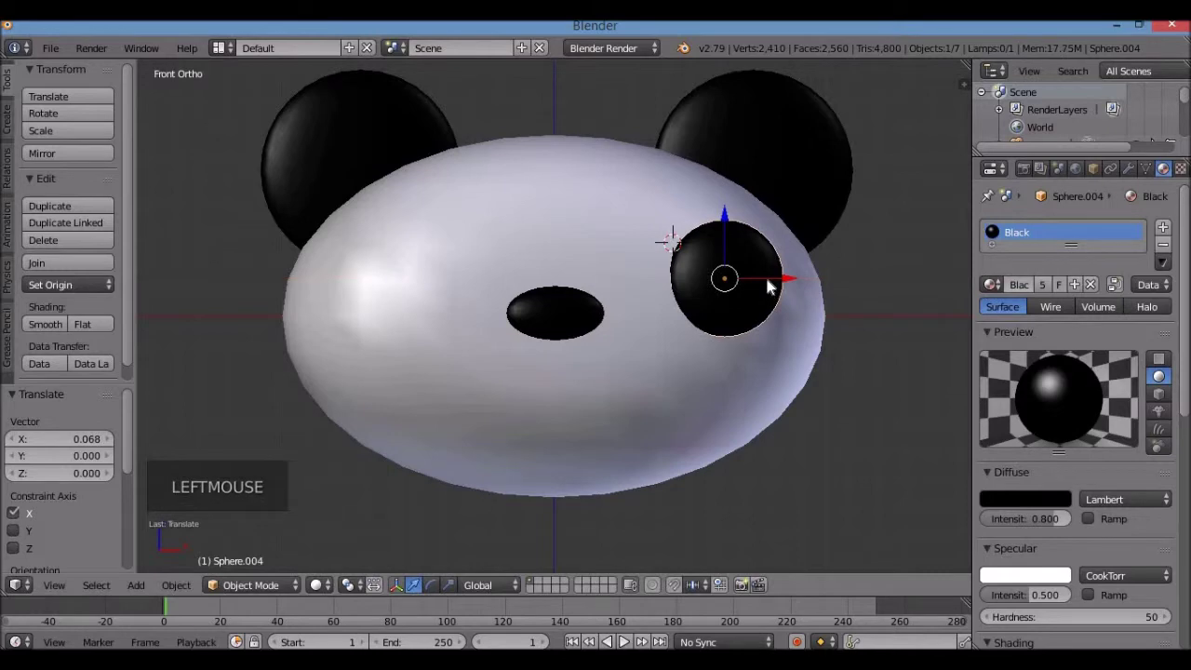
{"action": "key", "text": "KP_3"}
{"action": "key", "text": "KP_1"}
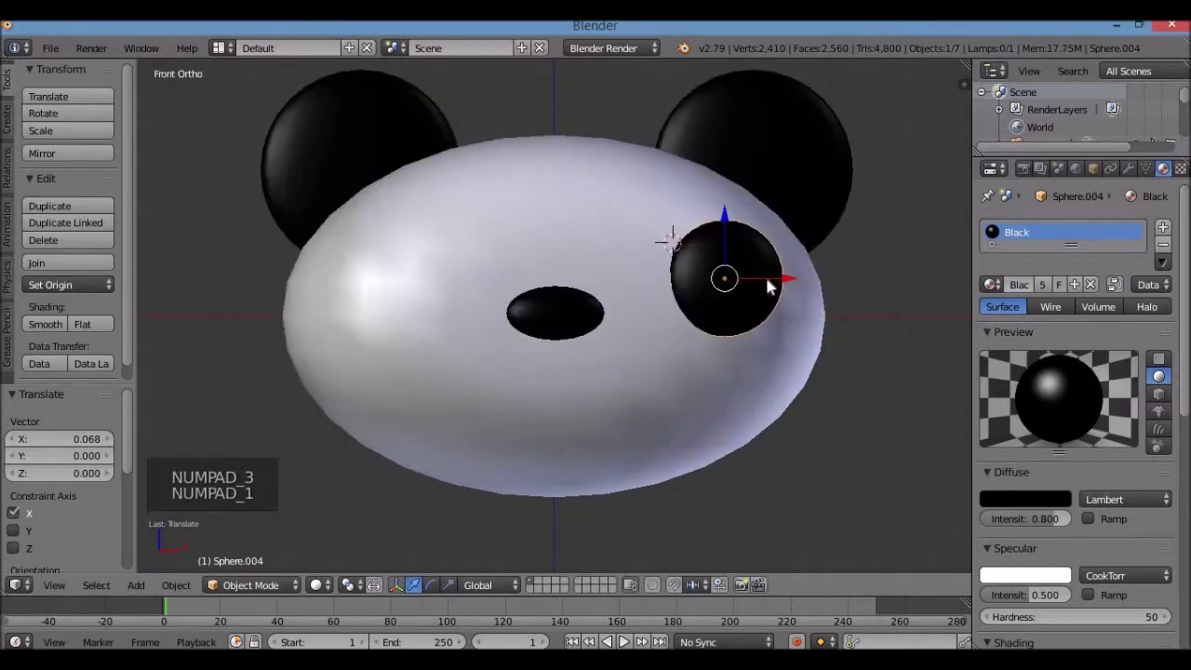
Step: From the top view, push the eye patch in depth until it sits snugly on the face surface
{"action": "key", "text": "KP_7"}
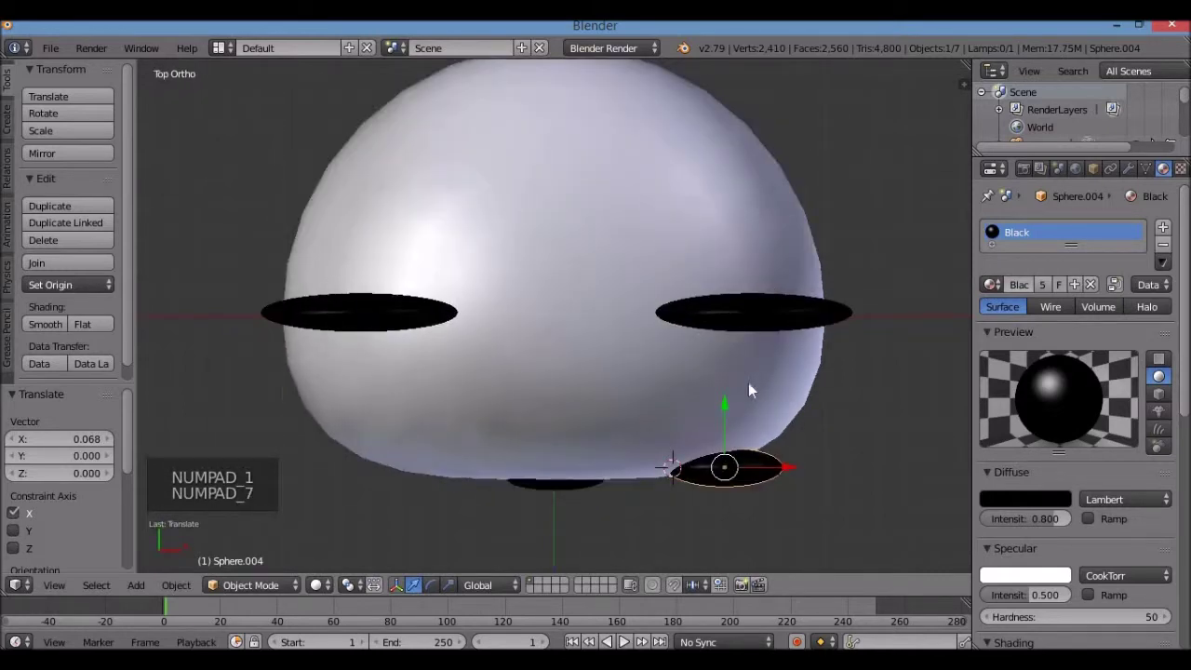
{"action": "left_click", "coordinate": [772, 474]}
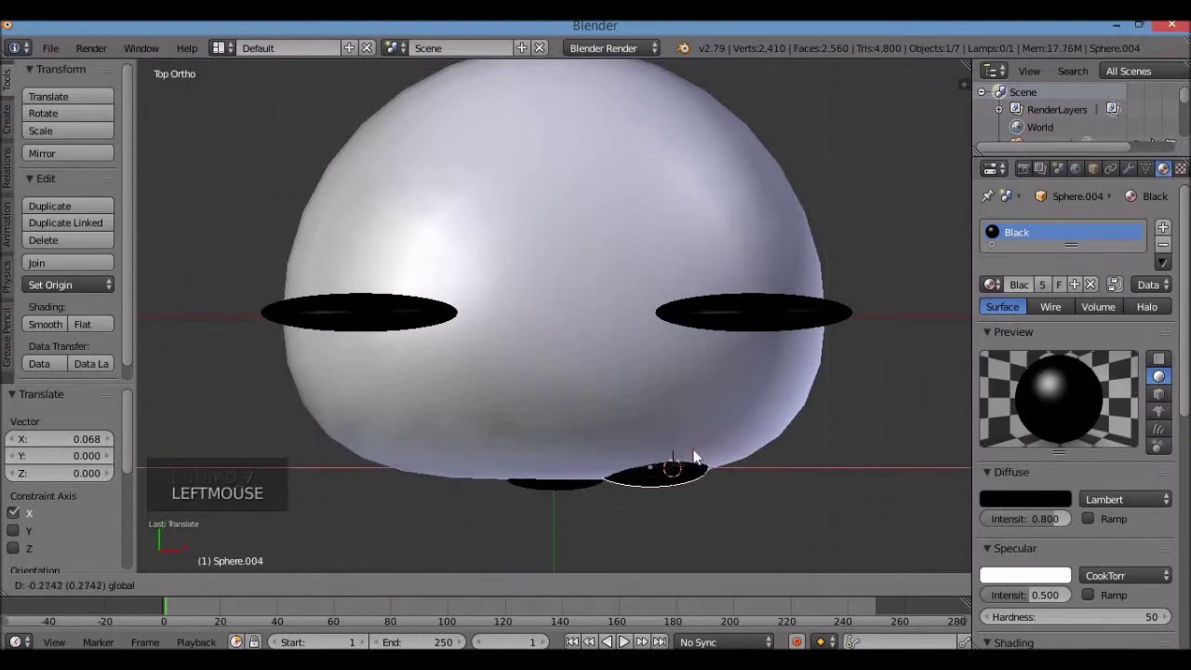
{"action": "left_click", "coordinate": [655, 423]}
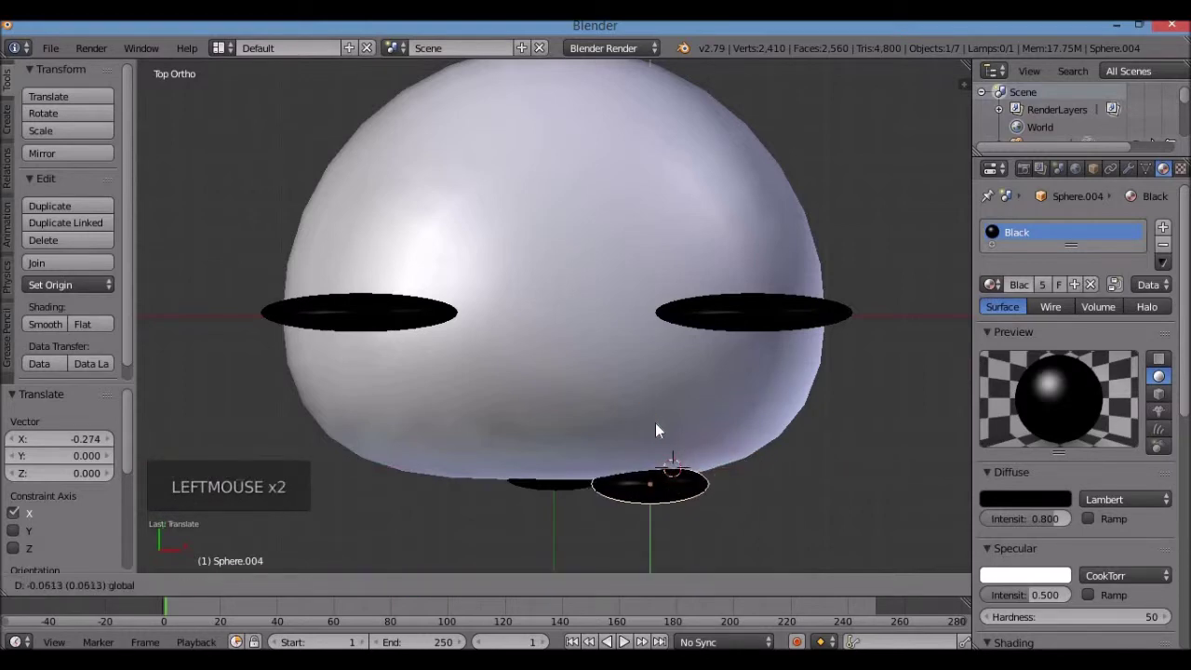
{"action": "left_click", "coordinate": [719, 490]}
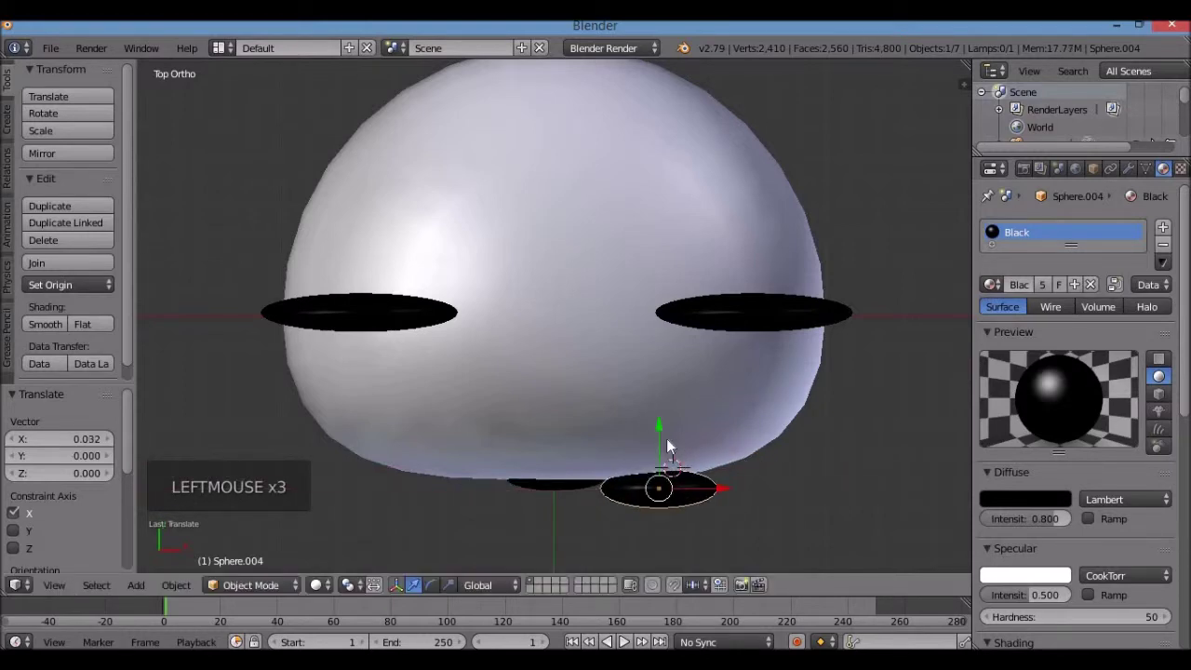
{"action": "left_click", "coordinate": [667, 424]}
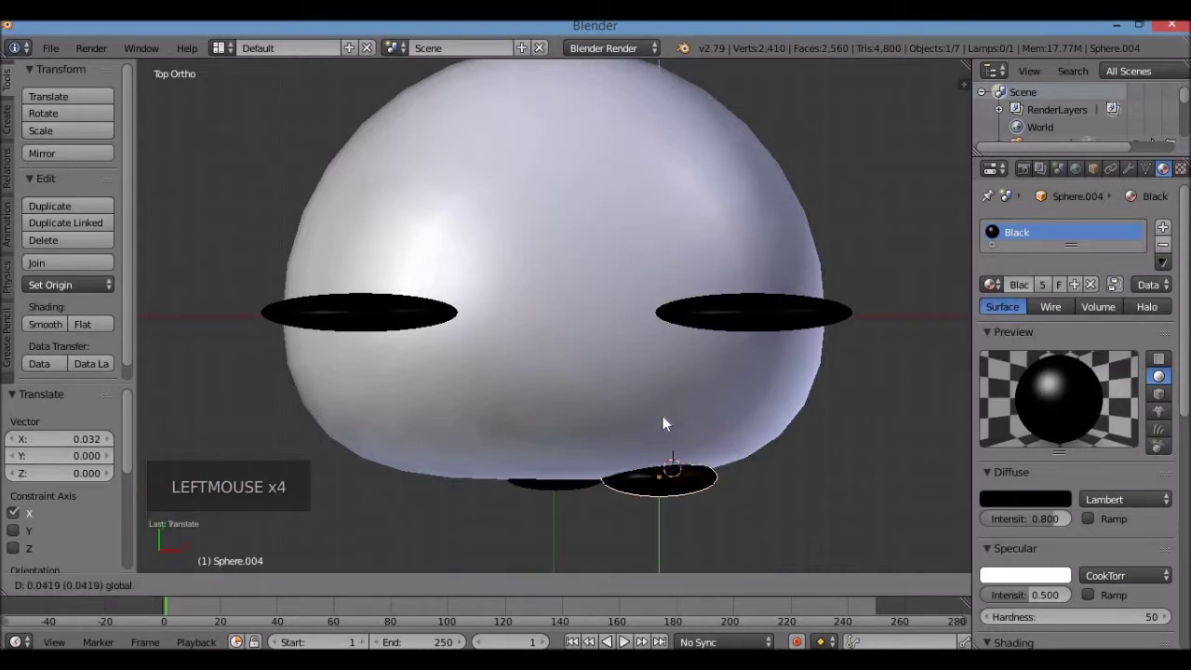
{"action": "key", "text": "KP_1"}
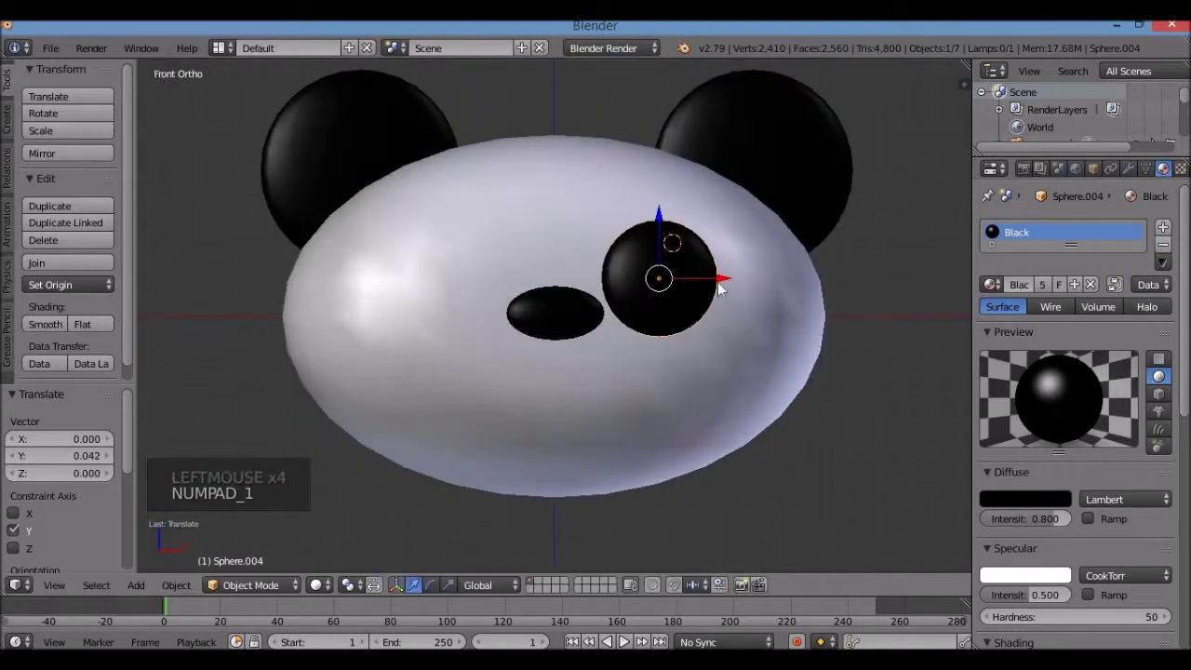
{"action": "left_click", "coordinate": [742, 291]}
{"action": "middle_click", "coordinate": [723, 354]}
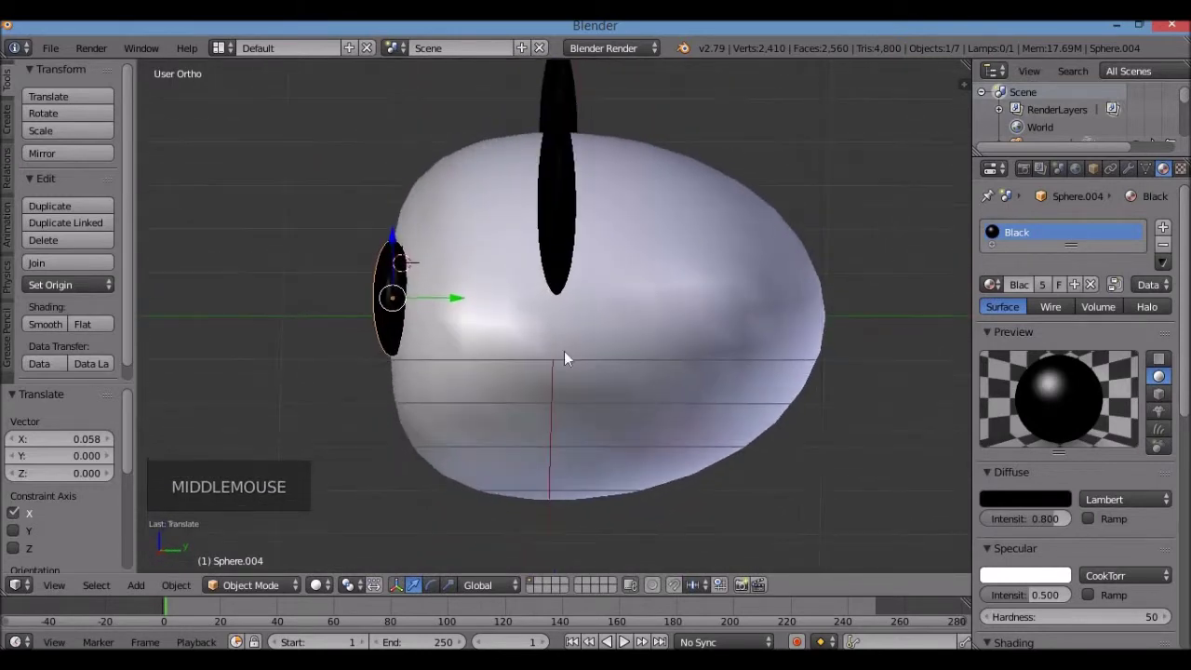
{"action": "key", "text": "KP_3"}
{"action": "key", "text": "KP_1"}
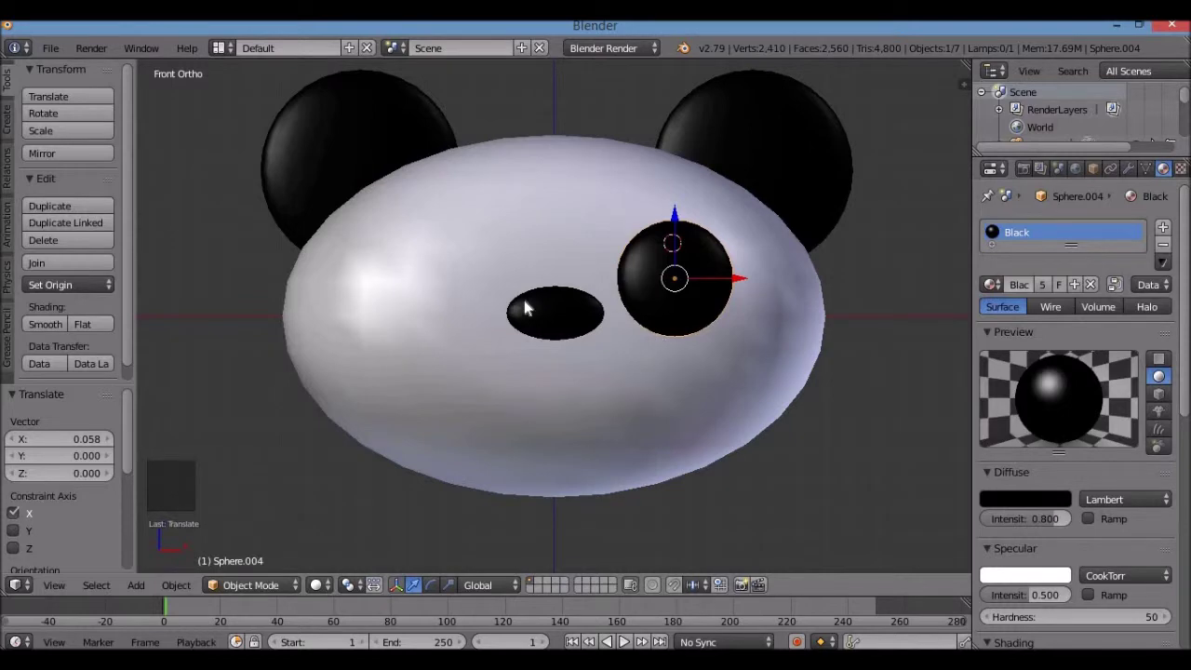
{"action": "key", "text": "shift+d"}
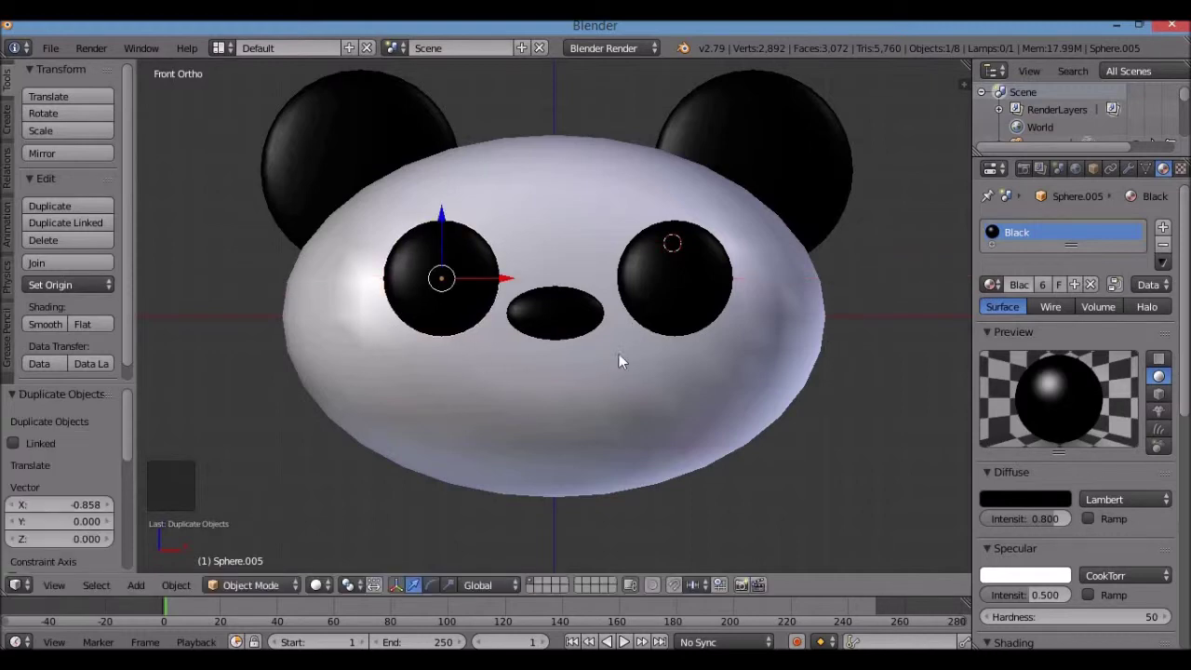
{"action": "key", "text": "a"}
{"action": "scroll", "scroll_direction": "down", "scroll_amount": 3}
{"action": "scroll", "scroll_direction": "up", "scroll_amount": 3}
{"action": "scroll", "scroll_direction": "down", "scroll_amount": 3}
{"action": "middle_click", "coordinate": [613, 379]}
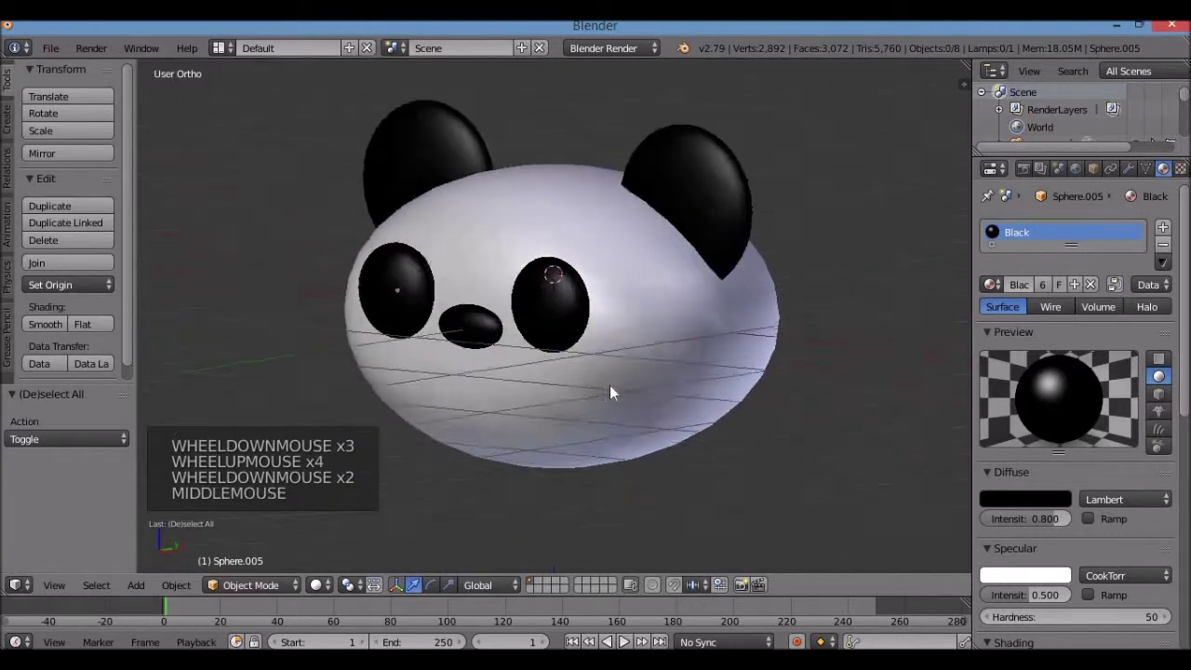
{"action": "key", "text": "KP_1"}
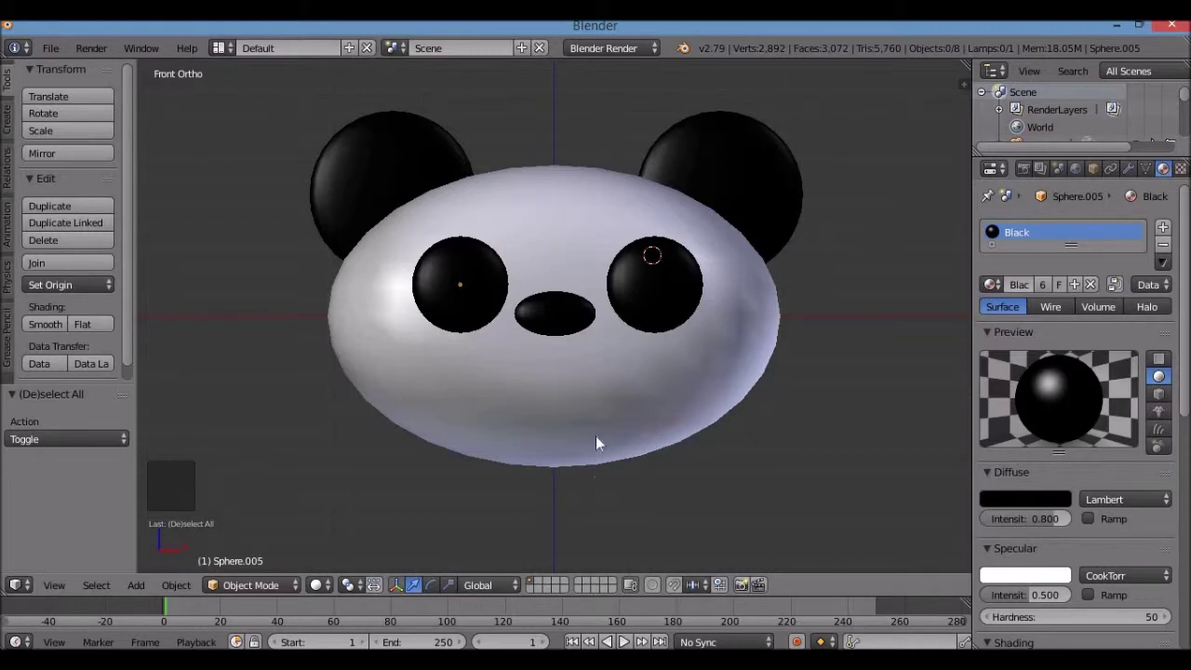
{"action": "right_click", "coordinate": [606, 389]}
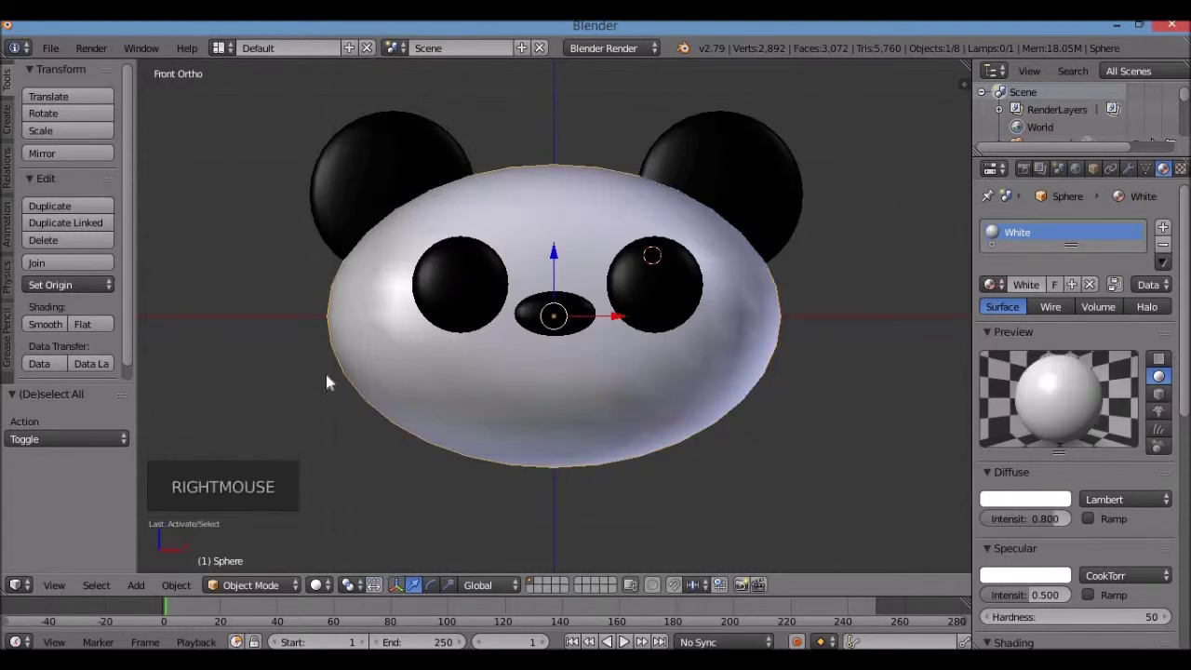
Step: Make a first pass at selecting the ears, eyes and nose on the panda head
{"action": "right_click", "coordinate": [723, 181]}
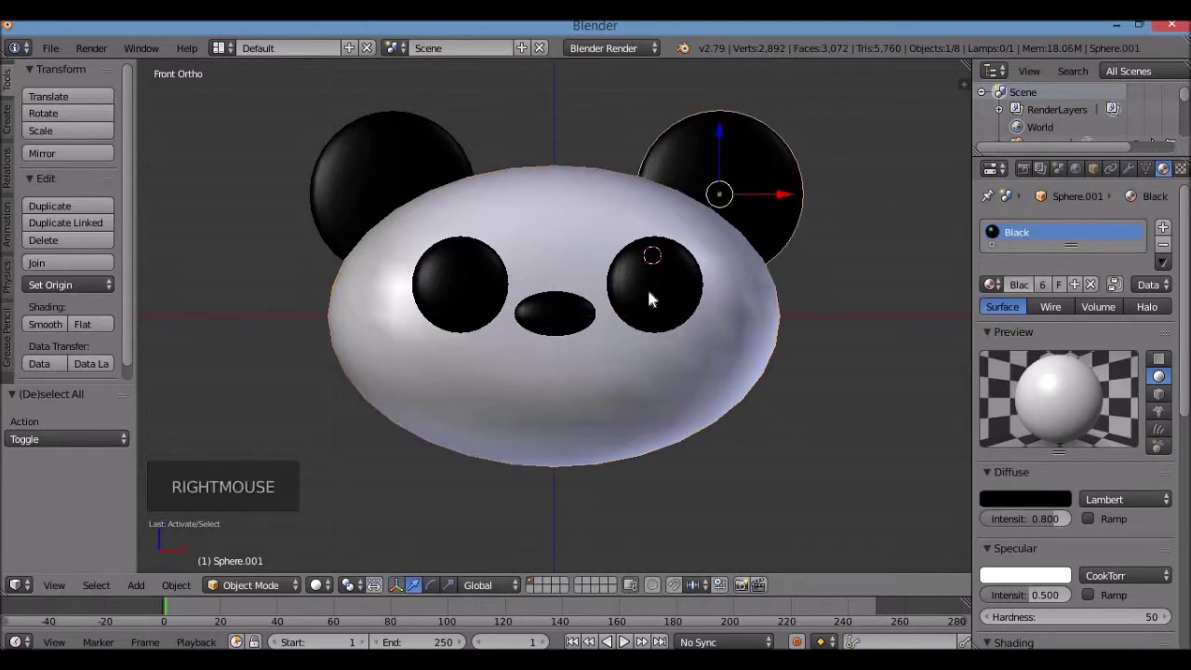
{"action": "right_click", "coordinate": [578, 310]}
{"action": "right_click", "coordinate": [463, 310]}
{"action": "right_click", "coordinate": [458, 307]}
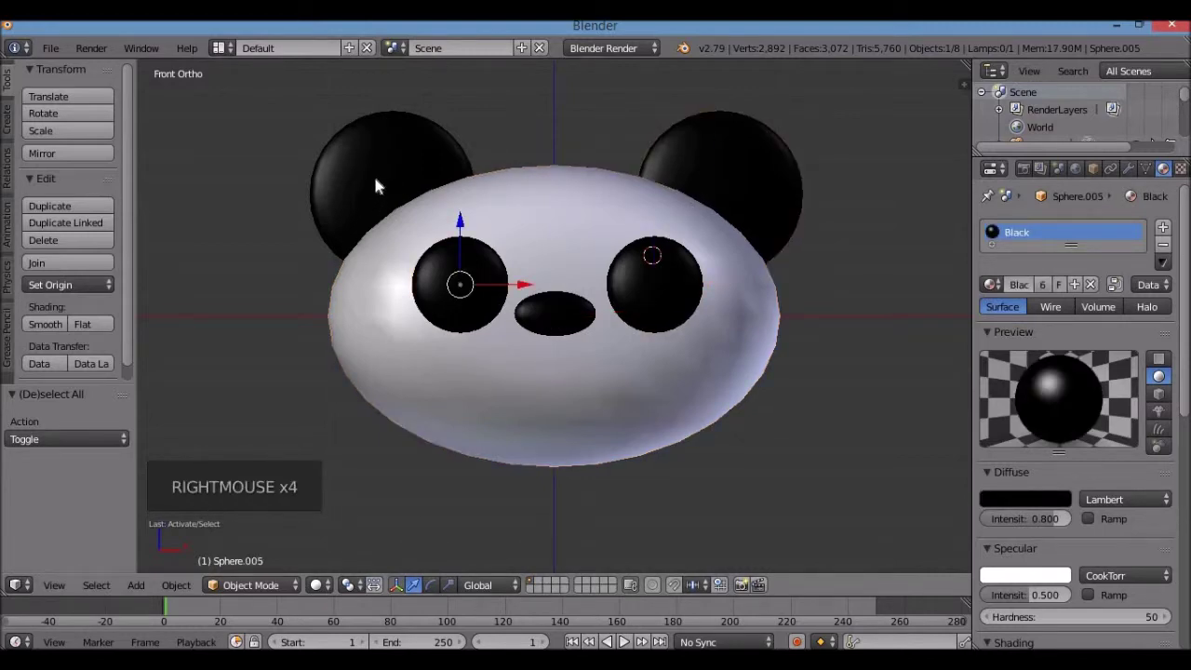
{"action": "right_click", "coordinate": [377, 183]}
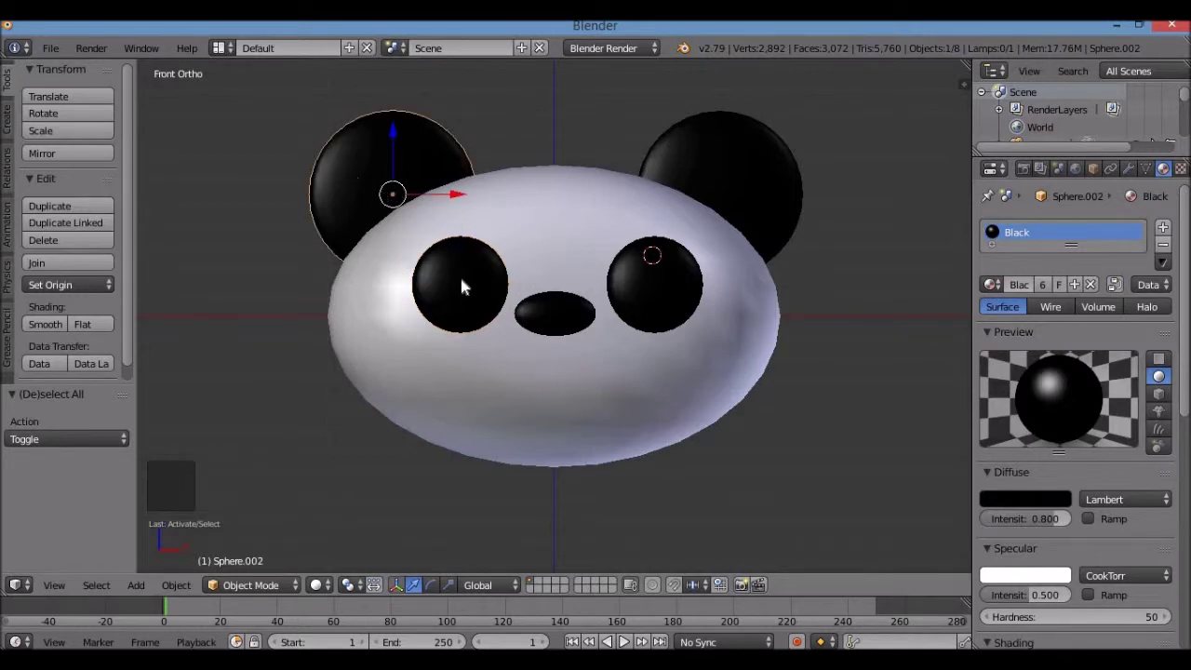
{"action": "right_click", "coordinate": [553, 318]}
{"action": "right_click", "coordinate": [465, 245]}
{"action": "right_click", "coordinate": [376, 165]}
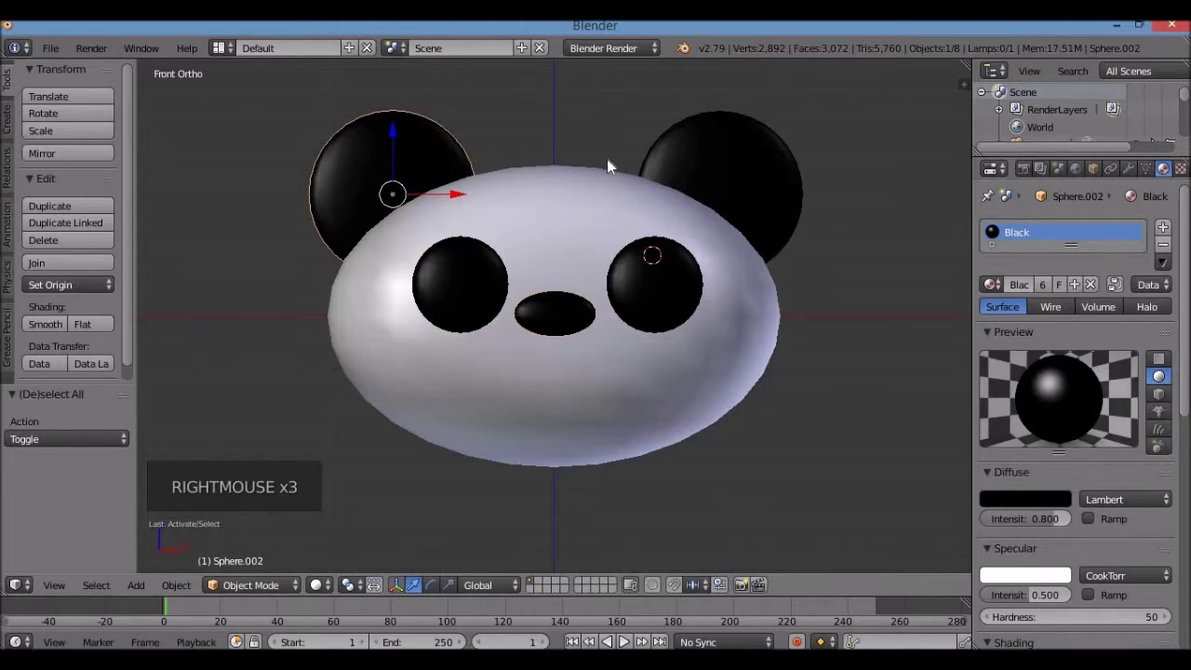
Step: Select both ears, both eyes, the nose and the head last, then join them into one object
{"action": "right_click", "coordinate": [696, 168]}
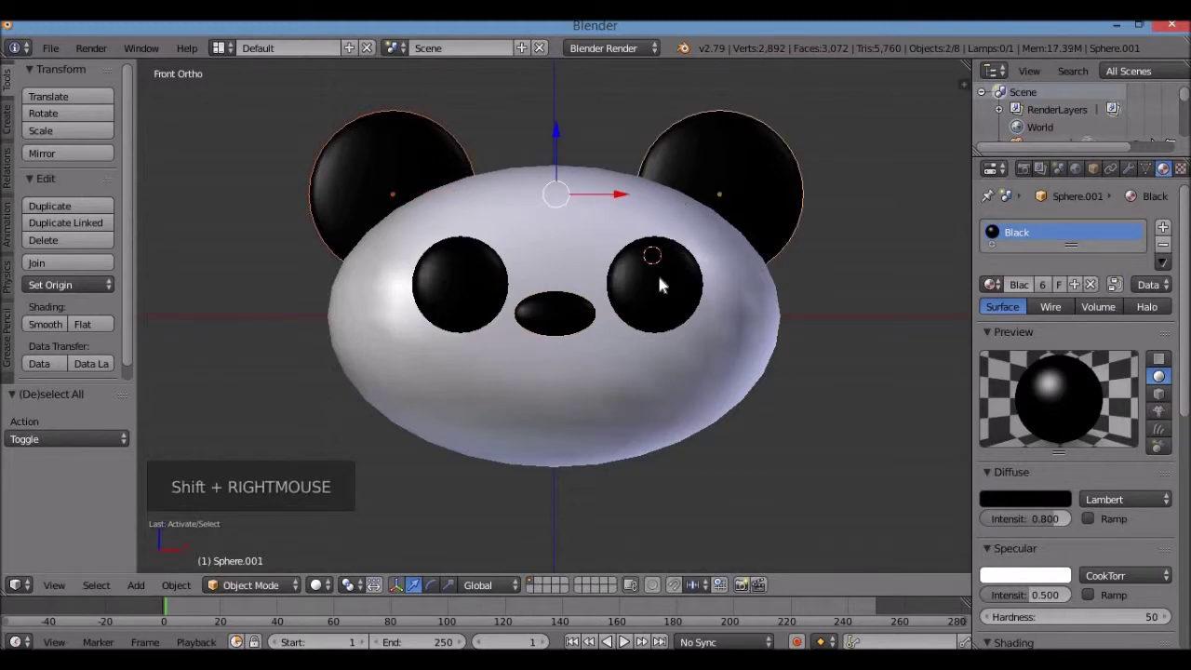
{"action": "right_click", "coordinate": [601, 308]}
{"action": "right_click", "coordinate": [560, 319]}
{"action": "right_click", "coordinate": [471, 296]}
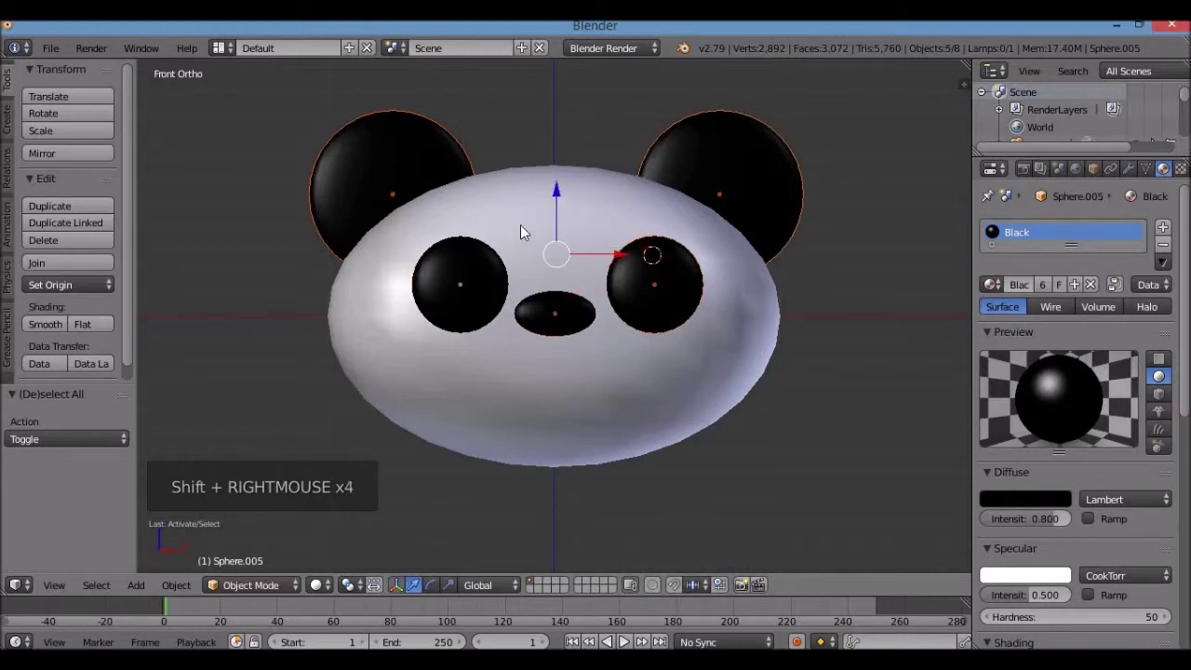
{"action": "right_click", "coordinate": [523, 228]}
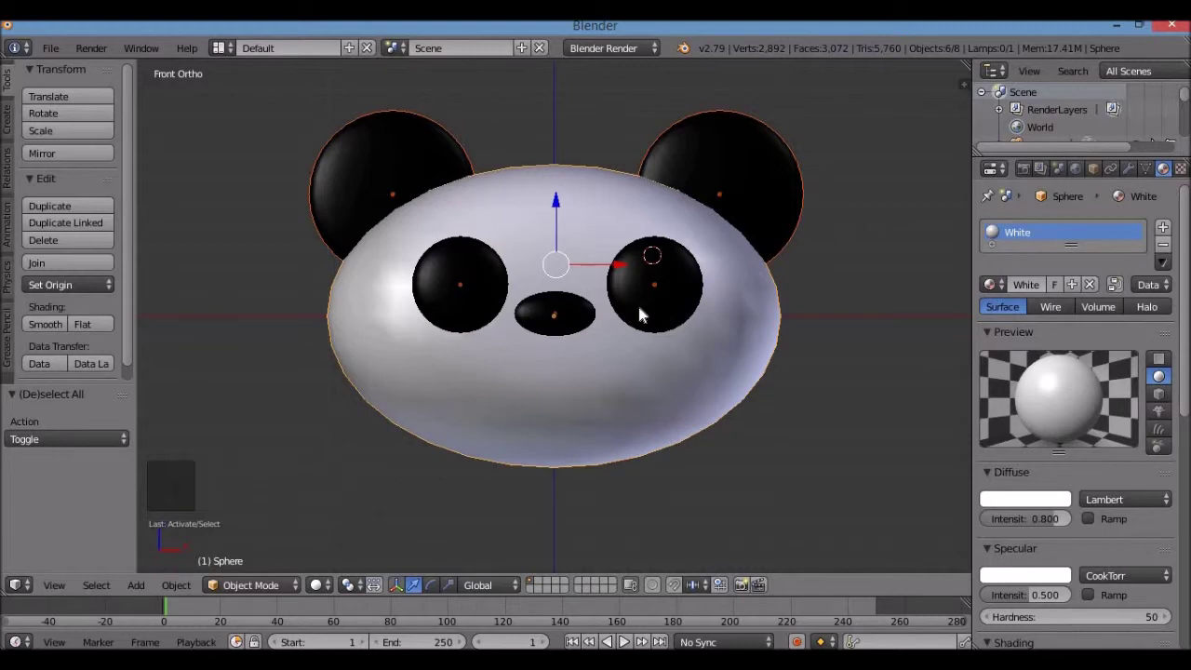
{"action": "key", "text": "ctrl+j"}
{"action": "right_click", "coordinate": [605, 354]}
{"action": "right_click", "coordinate": [741, 225]}
{"action": "right_click", "coordinate": [462, 245]}
{"action": "right_click", "coordinate": [520, 320]}
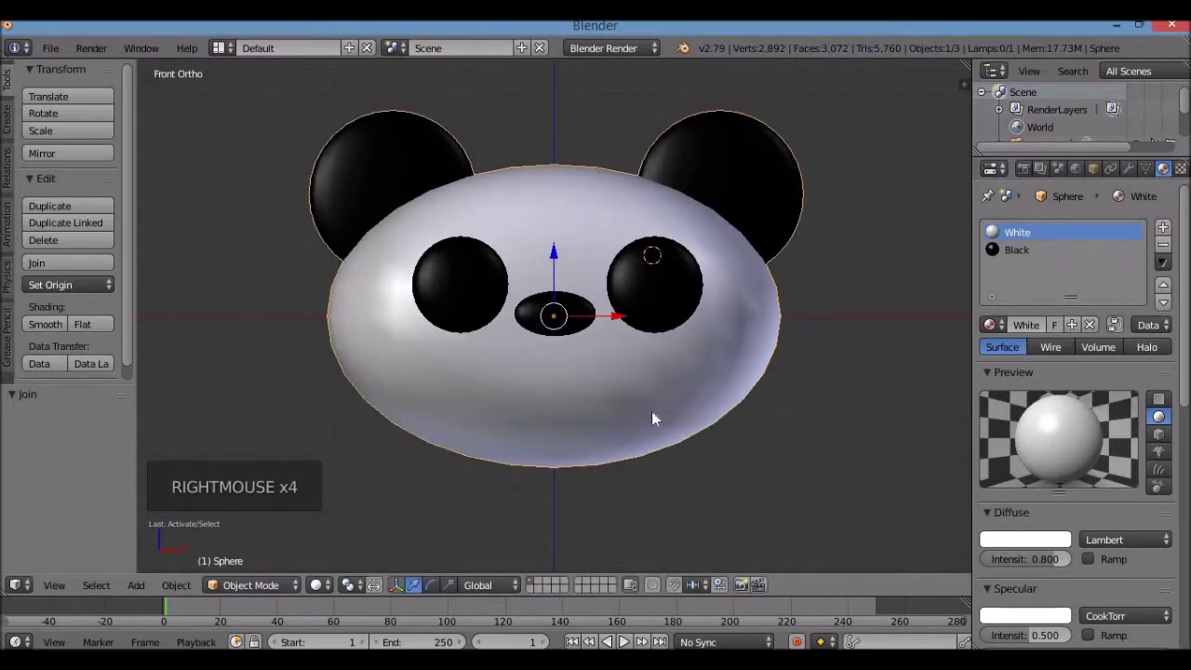
Step: Zoom out, place the 3D cursor below the head and bring up the Add menu mesh list
{"action": "scroll", "scroll_direction": "down", "scroll_amount": 3}
{"action": "scroll", "scroll_direction": "down", "scroll_amount": 3}
{"action": "left_click", "coordinate": [556, 456]}
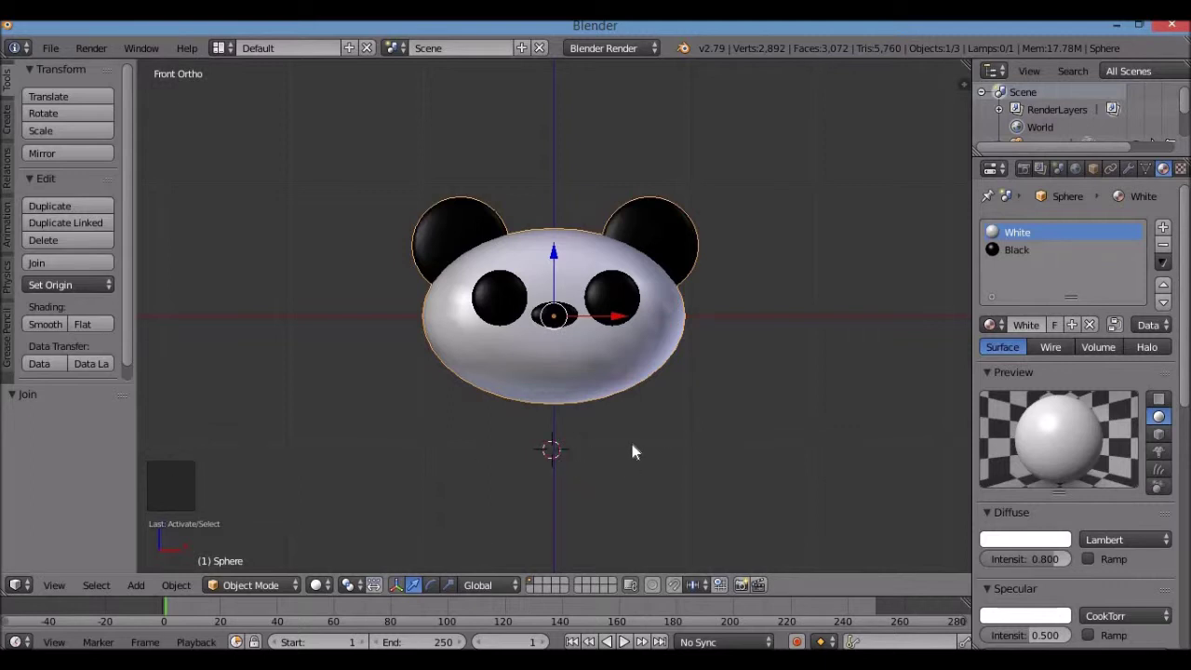
{"action": "key", "text": "shift+a"}
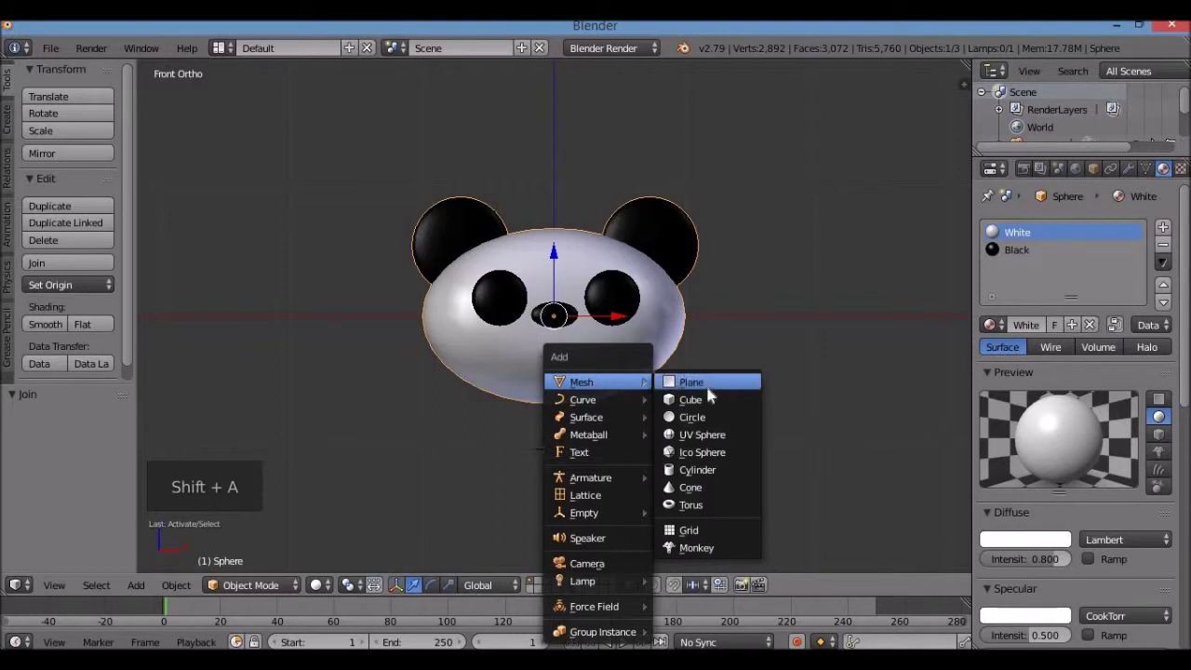
Step: Add a UV sphere below the head as the body and stretch it vertically
{"action": "scroll", "scroll_direction": "down", "scroll_amount": 3}
{"action": "left_click", "coordinate": [555, 399]}
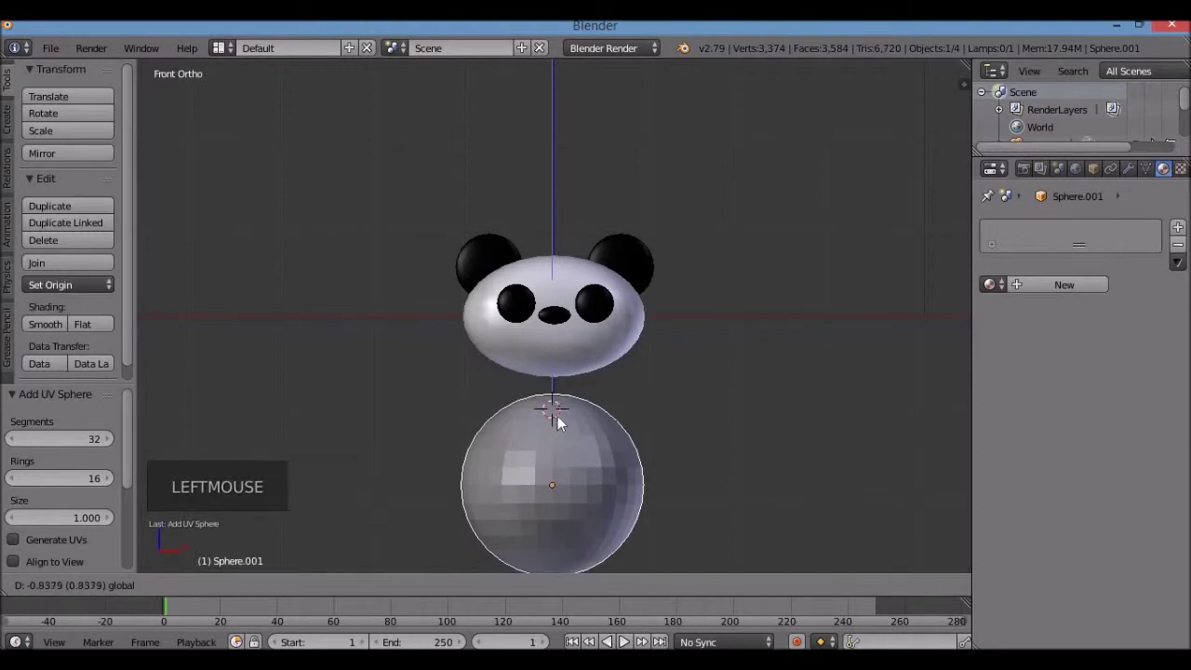
{"action": "scroll", "scroll_direction": "down", "scroll_amount": 3}
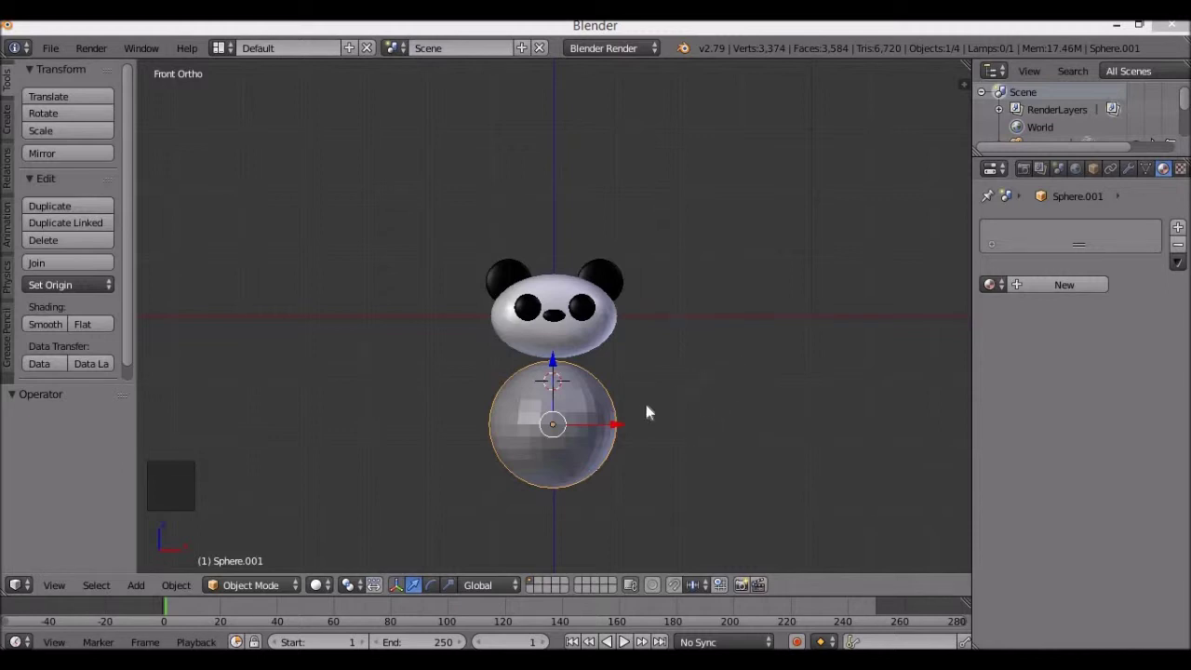
{"action": "right_click", "coordinate": [569, 418]}
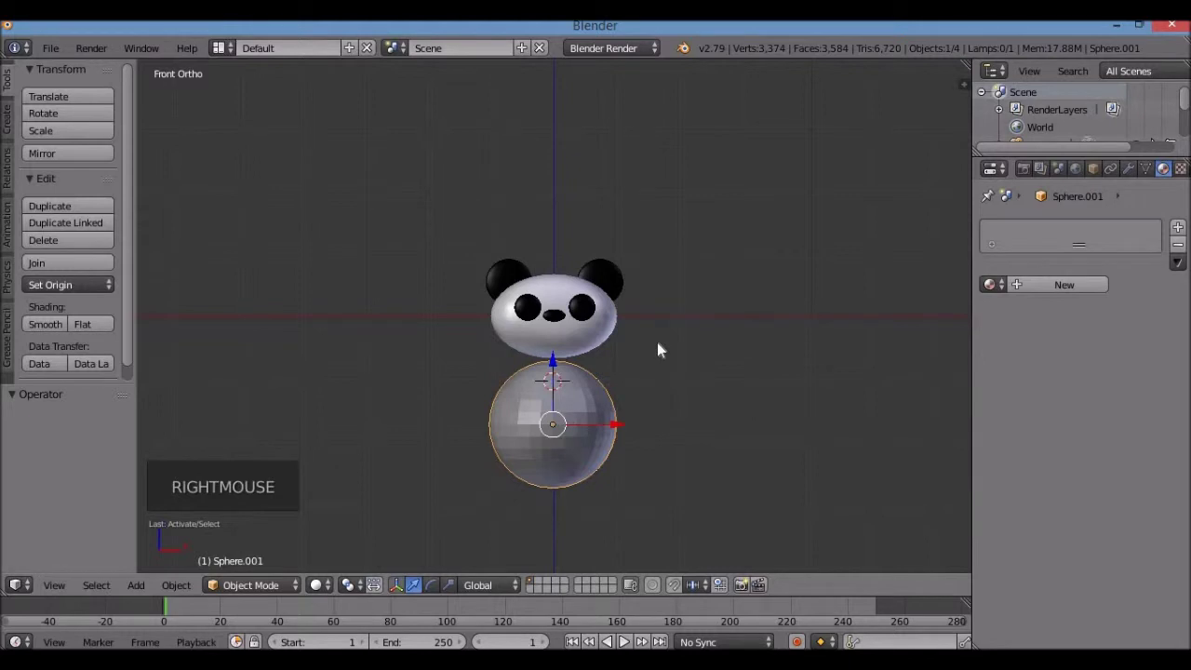
{"action": "key", "text": "s"}
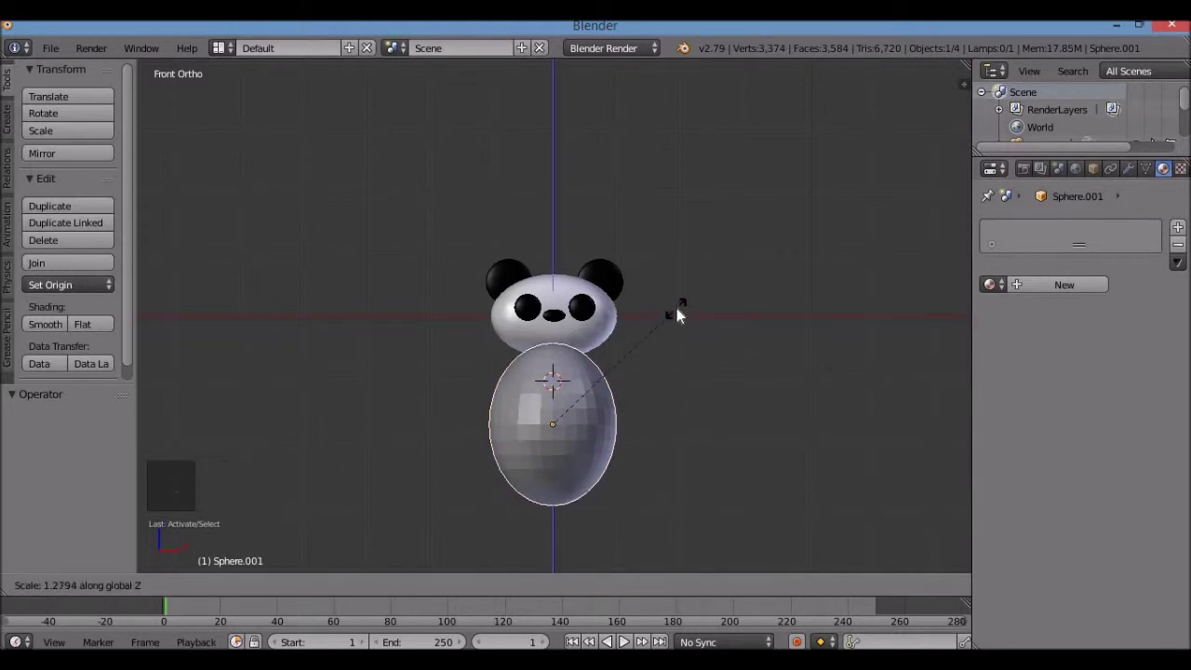
Step: From the side view, move the body up to line up under the head, then return to front view
{"action": "key", "text": "KP_3"}
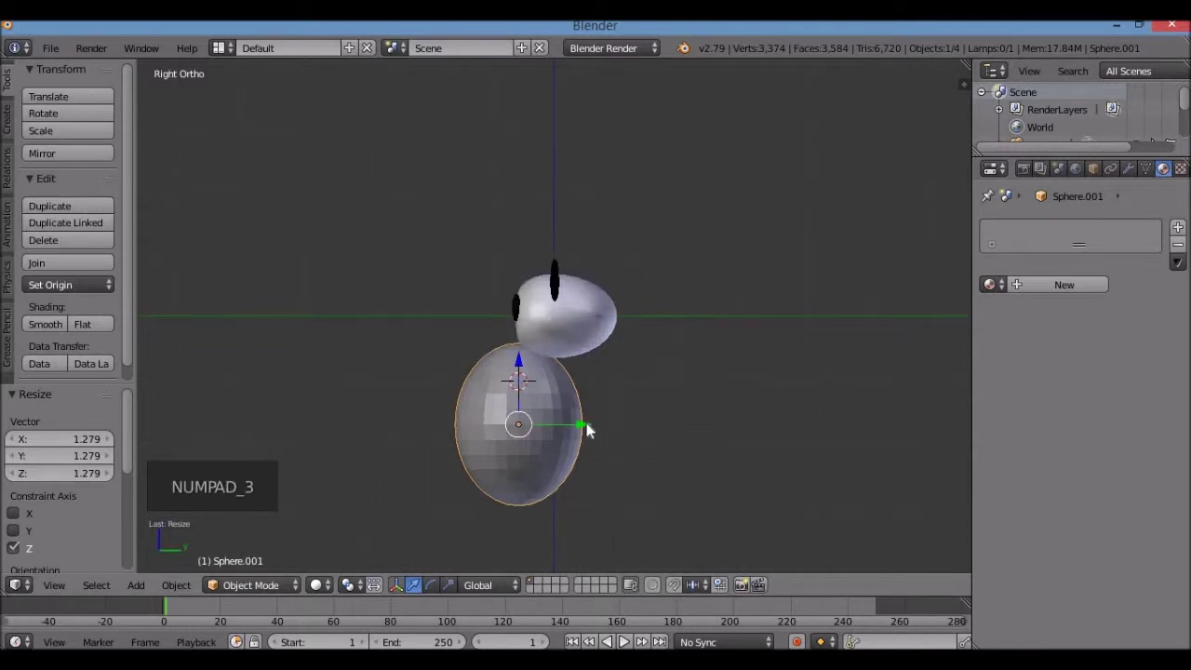
{"action": "left_click", "coordinate": [598, 430]}
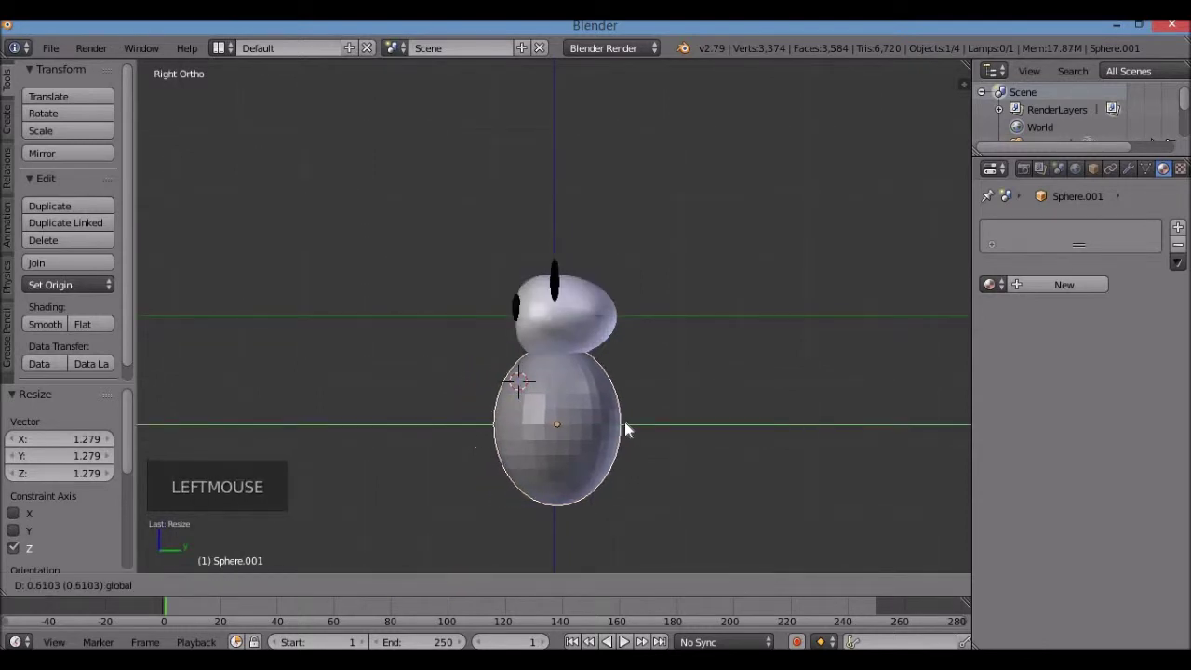
{"action": "left_click", "coordinate": [571, 384]}
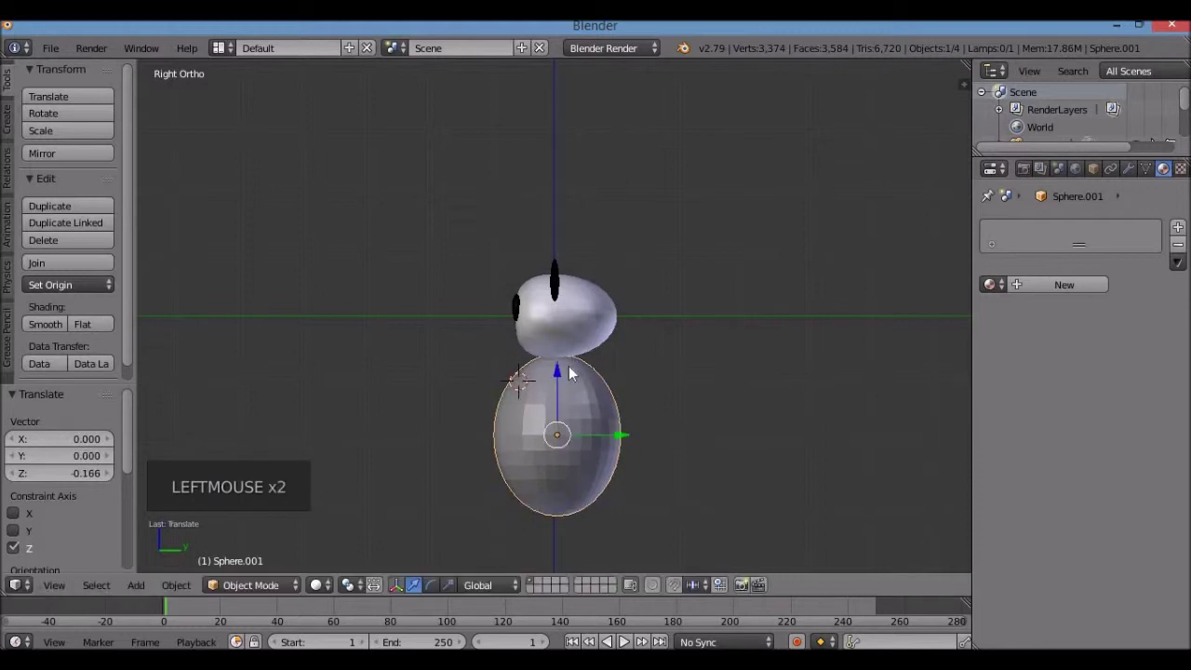
{"action": "key", "text": "KP_1"}
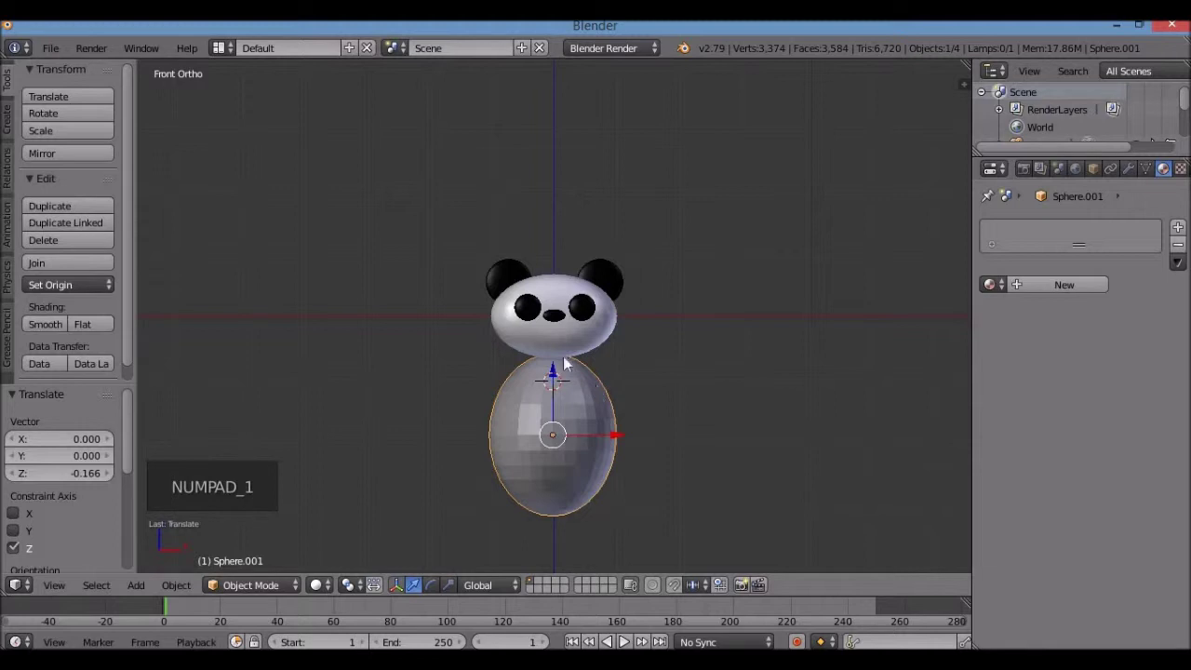
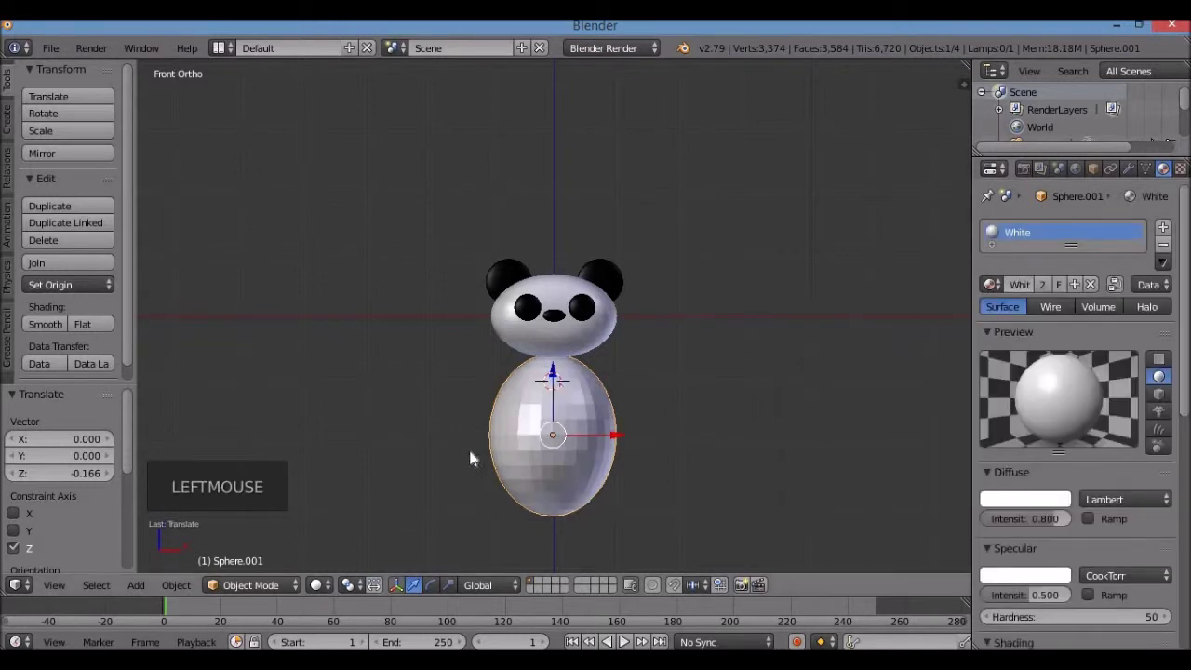
Step: Give the body sphere smooth shading, frame it in the view and enter Edit Mode on its mesh
{"action": "left_click", "coordinate": [57, 328]}
{"action": "scroll", "scroll_direction": "up", "scroll_amount": 3}
{"action": "scroll", "scroll_direction": "down", "scroll_amount": 3}
{"action": "key", "text": "KP_Decimal"}
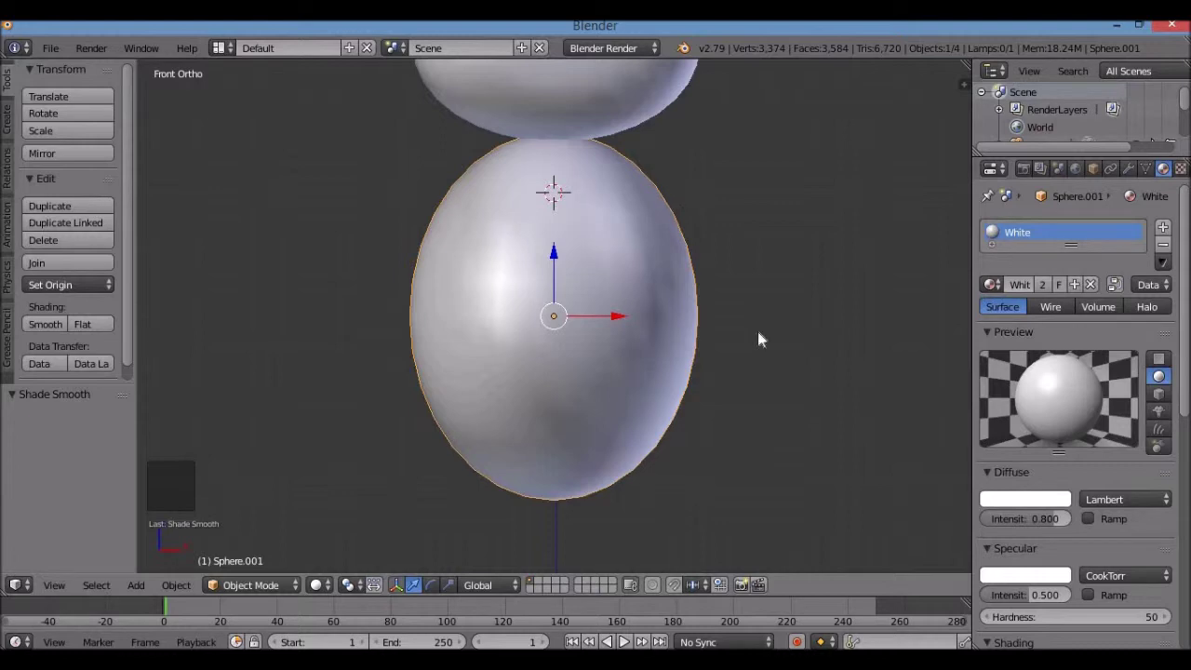
{"action": "scroll", "scroll_direction": "down", "scroll_amount": 3}
{"action": "scroll", "scroll_direction": "down", "scroll_amount": 3}
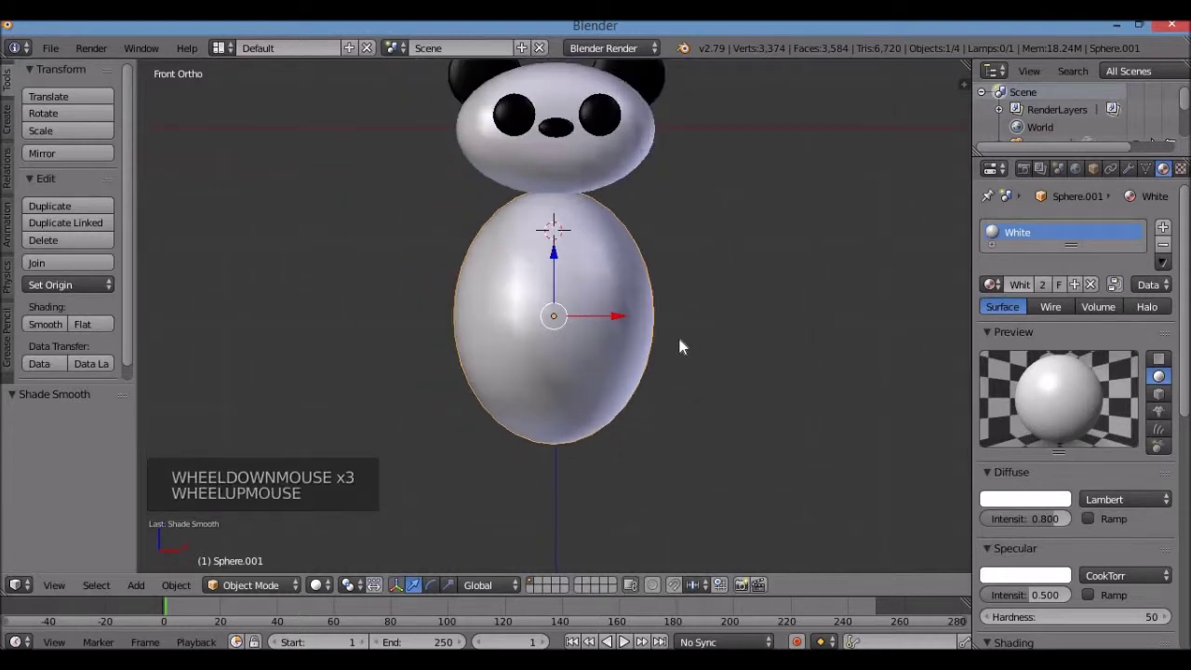
{"action": "key", "text": "Tab"}
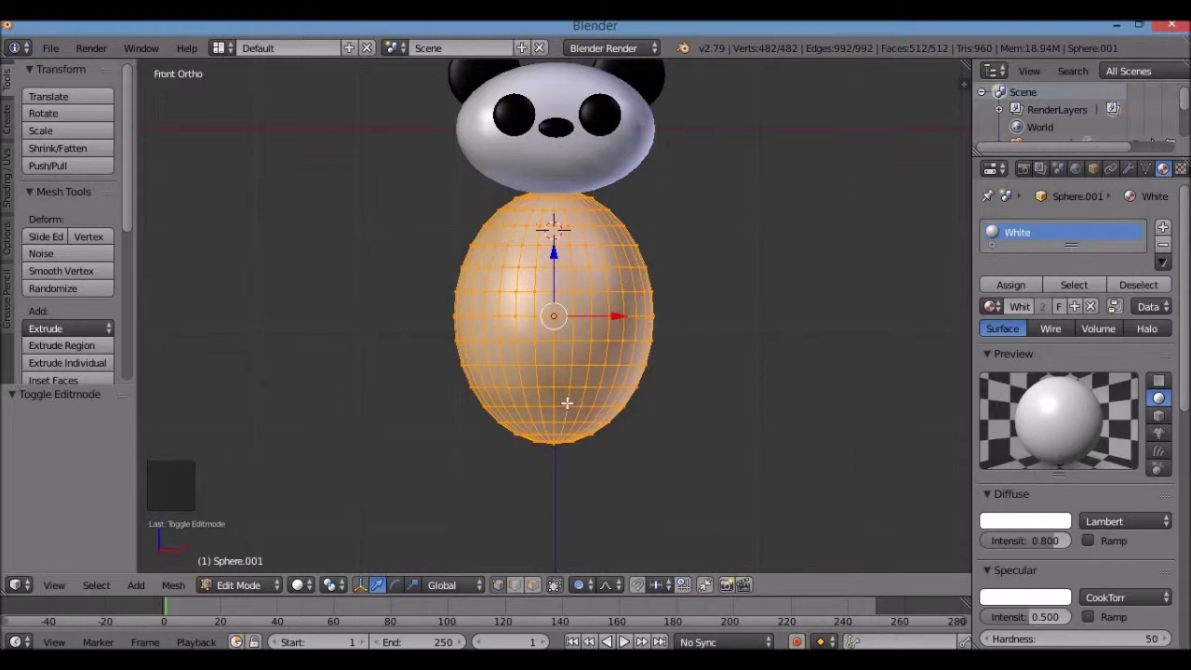
Step: Deselect the body mesh, switch to face select with hidden faces pickable, and start a box selection
{"action": "key", "text": "a"}
{"action": "key", "text": "a"}
{"action": "key", "text": "a"}
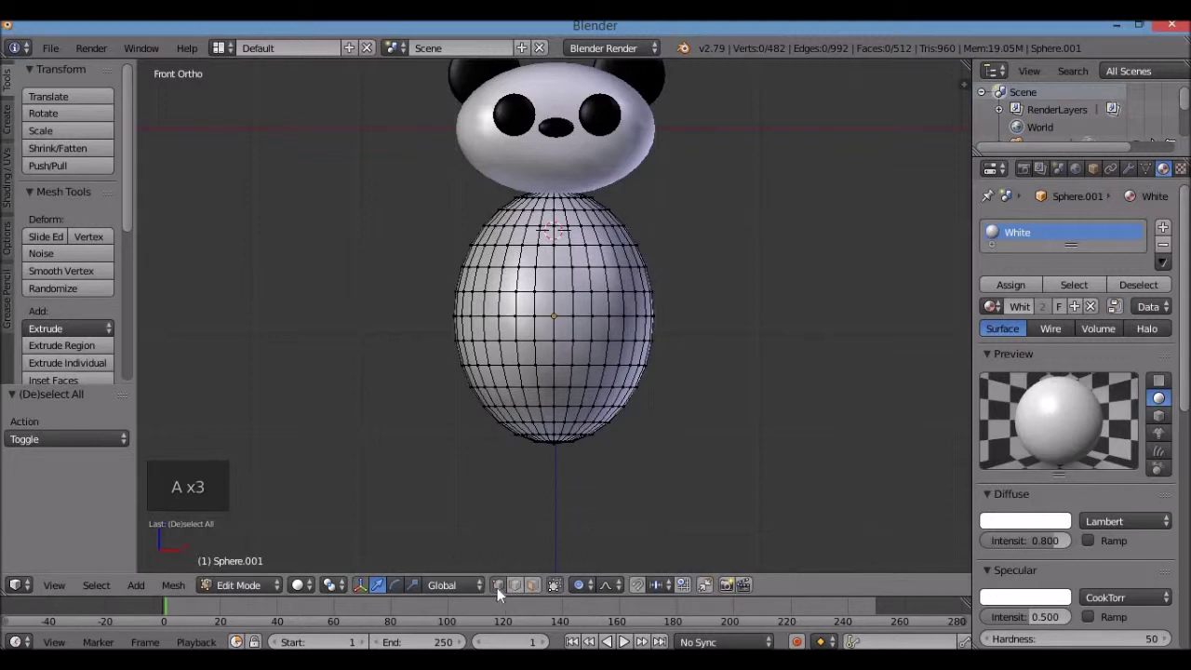
{"action": "left_click", "coordinate": [513, 594]}
{"action": "left_click", "coordinate": [531, 591]}
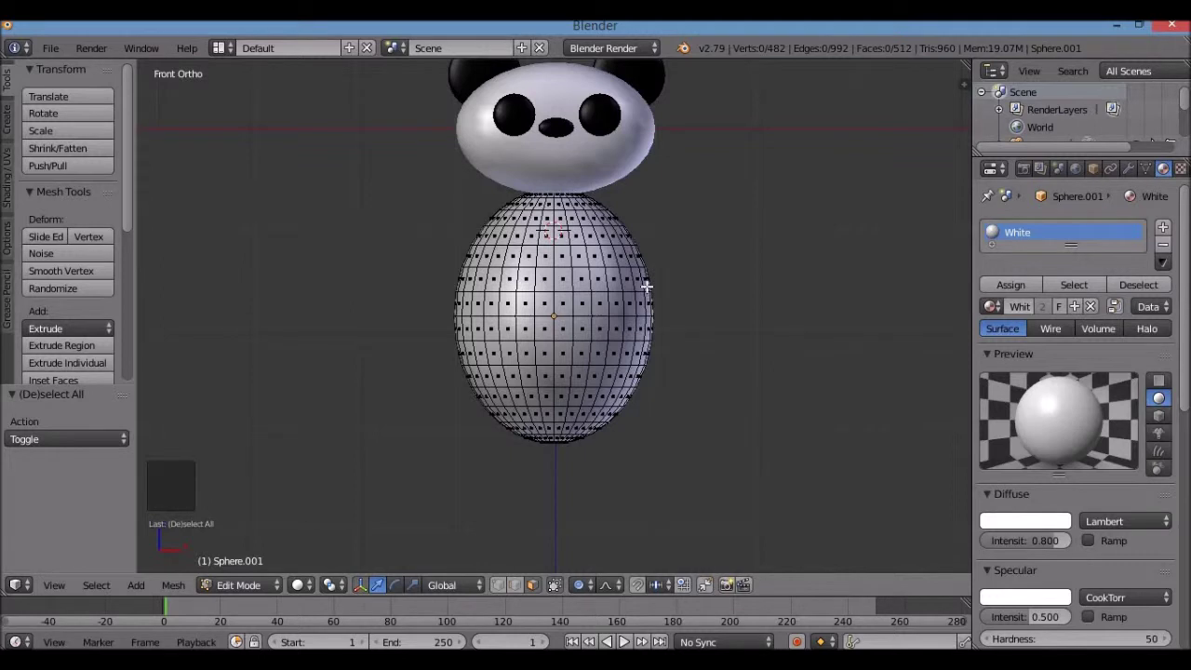
{"action": "key", "text": "b"}
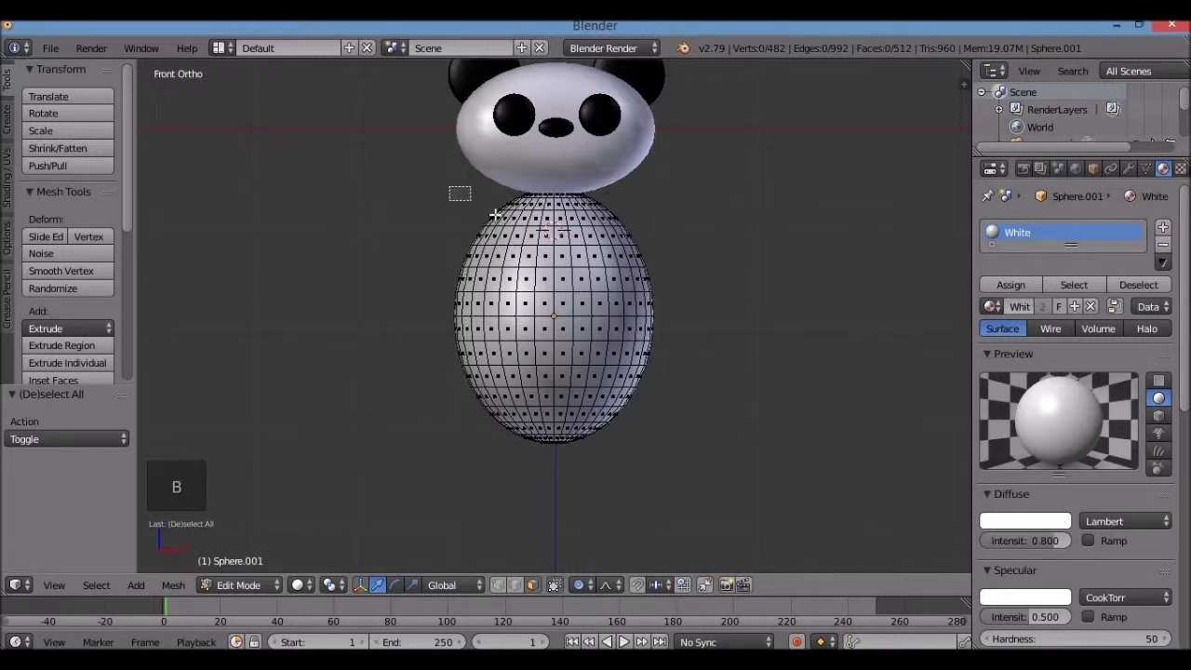
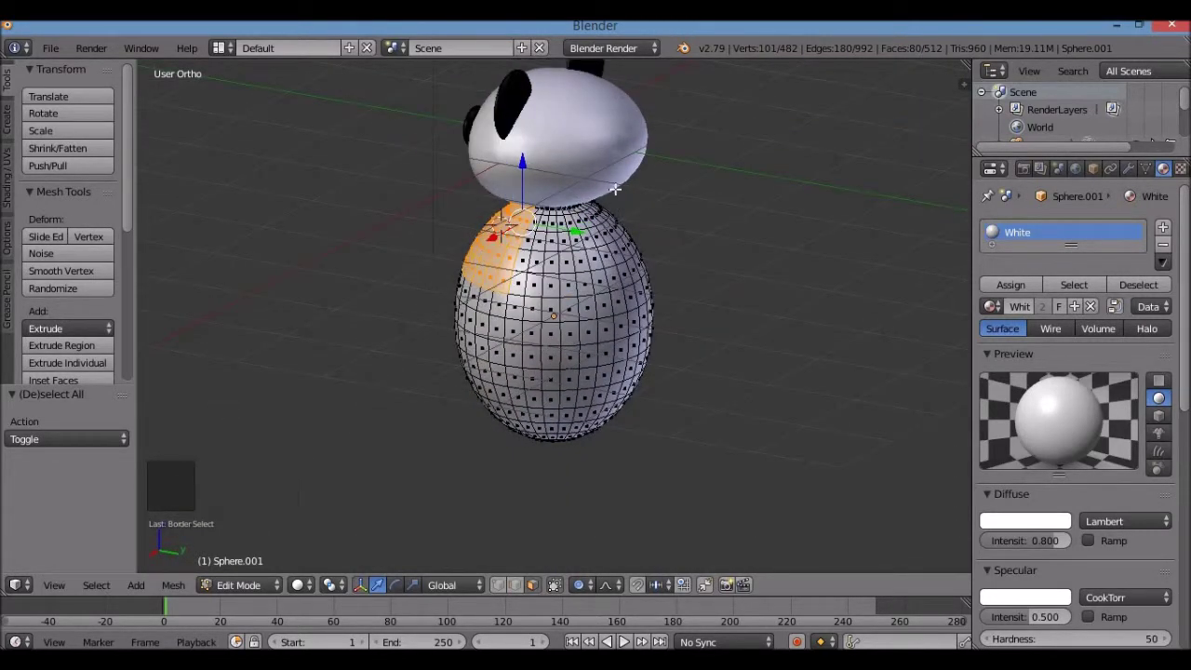
Step: In wireframe front view, box-select the top cap and rear half faces of the body sphere
{"action": "key", "text": "KP_1"}
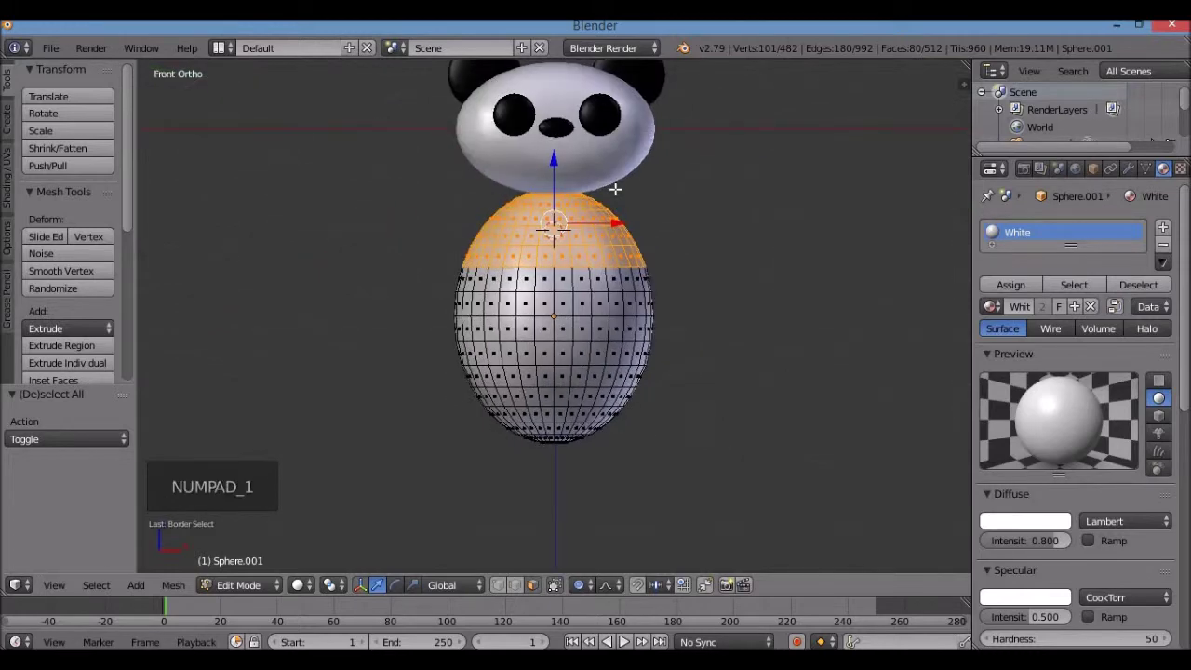
{"action": "key", "text": "z"}
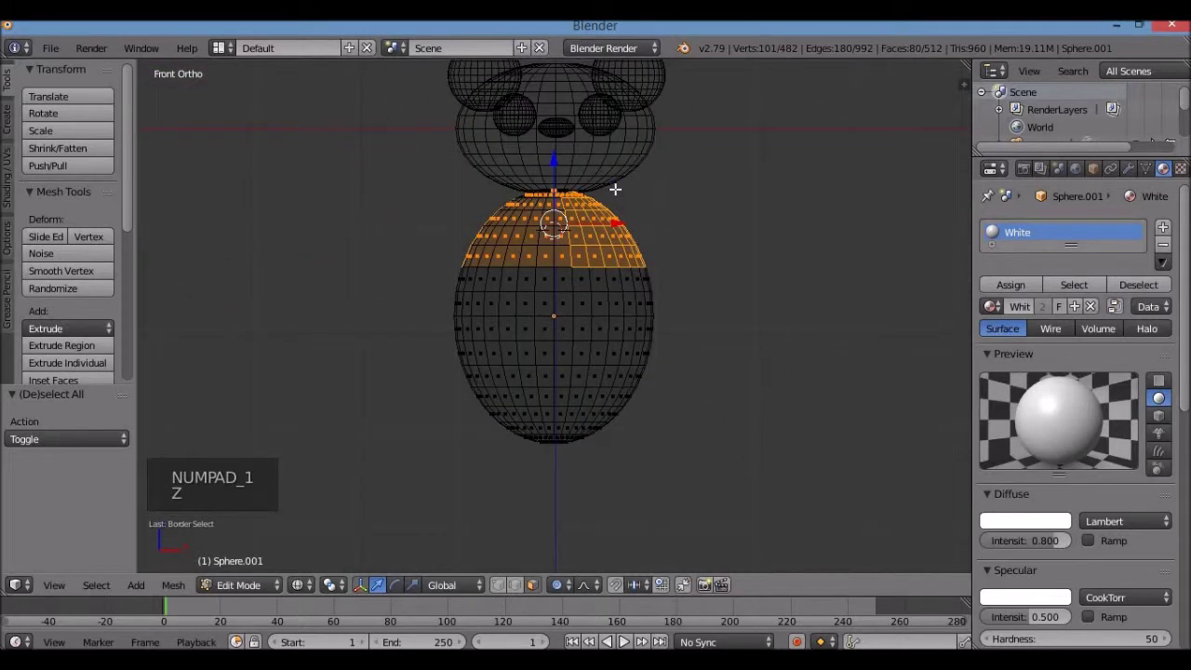
{"action": "key", "text": "b"}
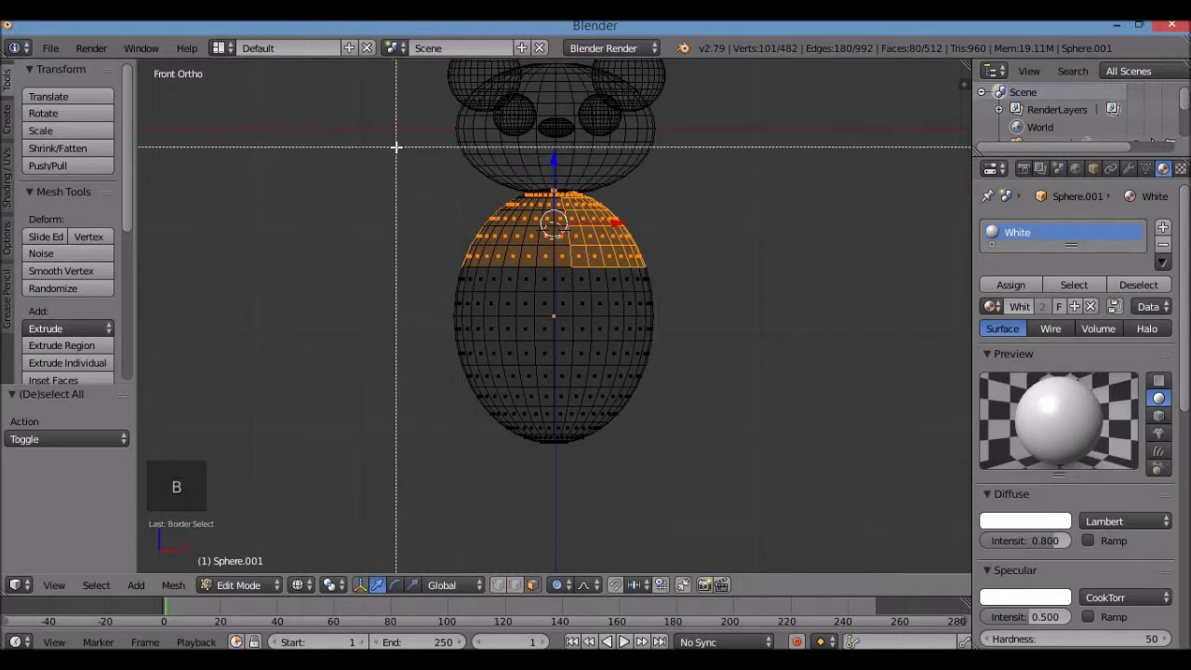
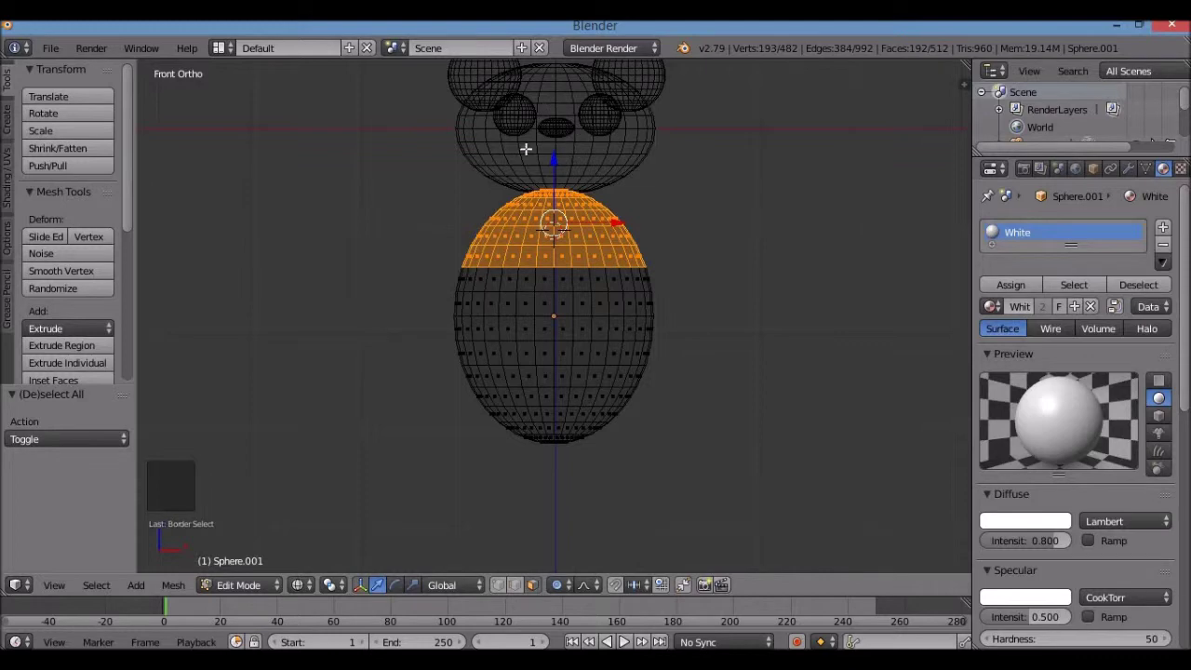
{"action": "scroll", "scroll_direction": "up", "scroll_amount": 3}
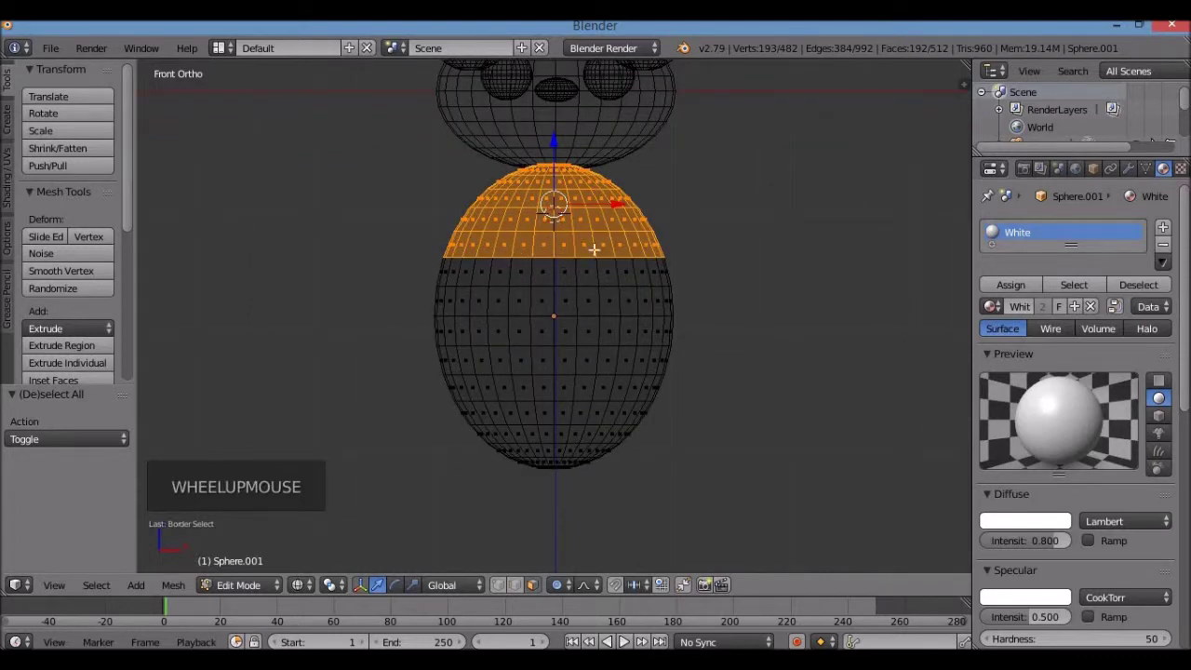
{"action": "key", "text": "b"}
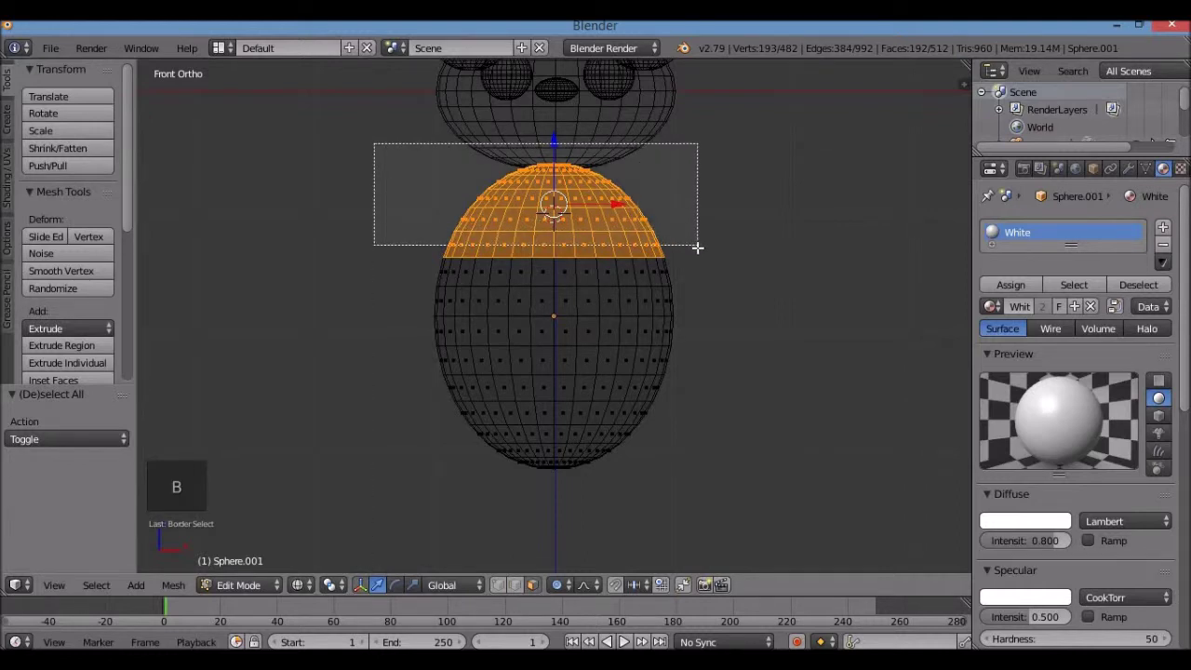
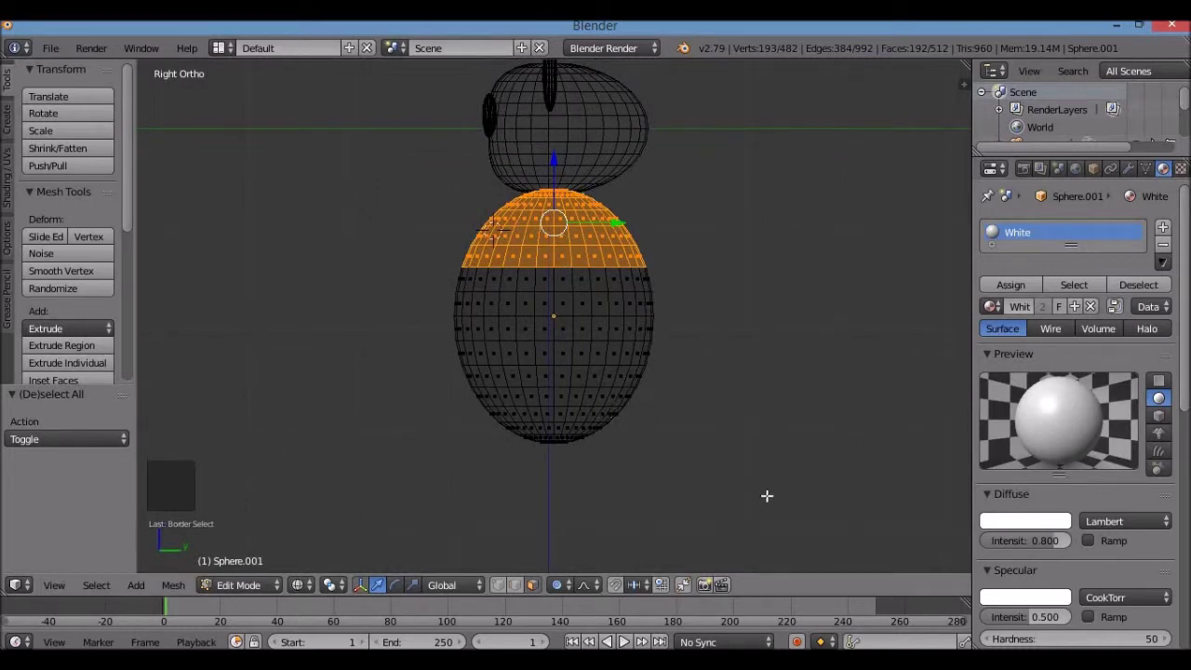
{"action": "key", "text": "b"}
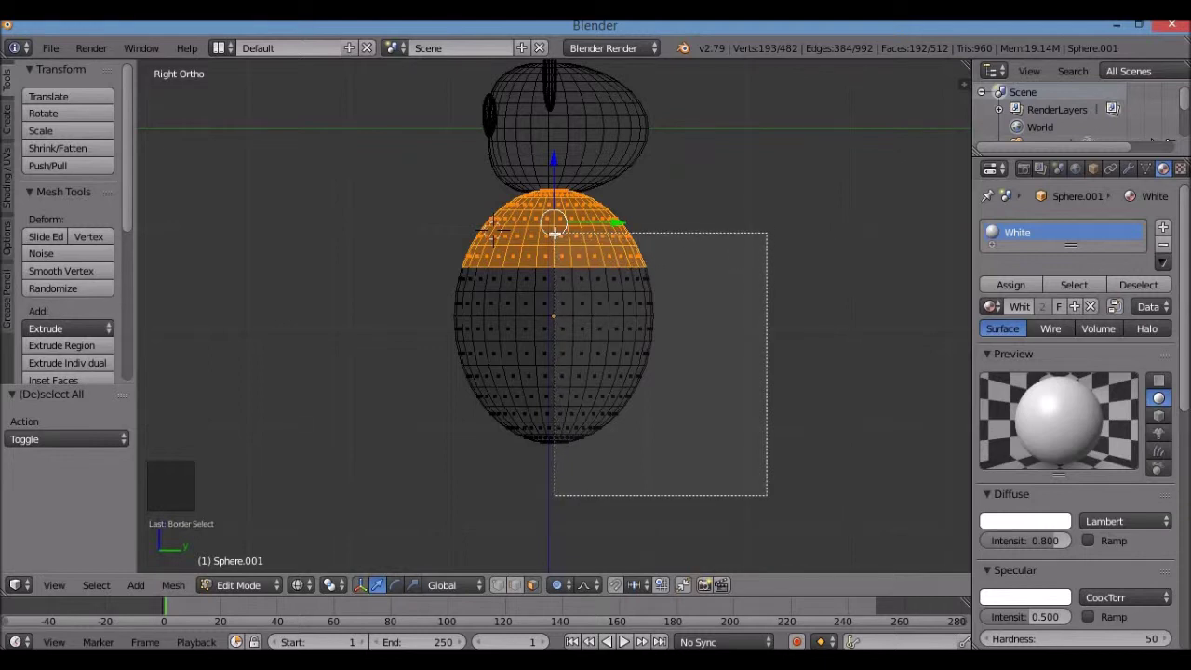
Step: Add a material slot, assign the Black material to the selected faces, and return to Object Mode
{"action": "middle_click", "coordinate": [588, 342]}
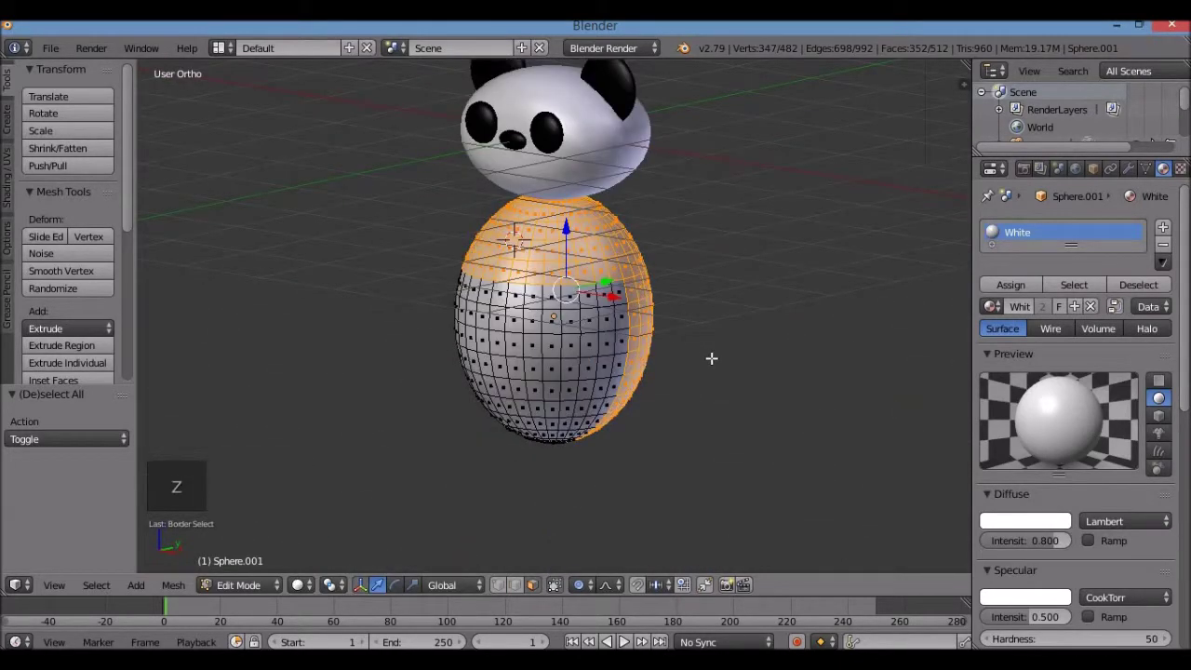
{"action": "key", "text": "z"}
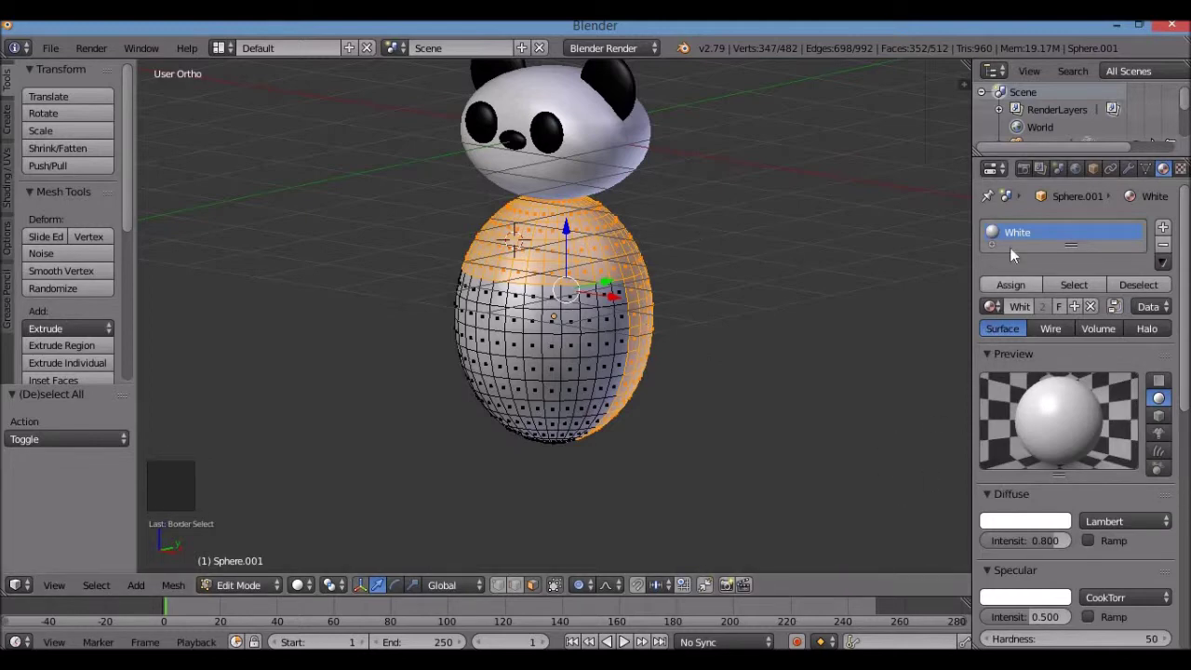
{"action": "left_click", "coordinate": [1025, 281]}
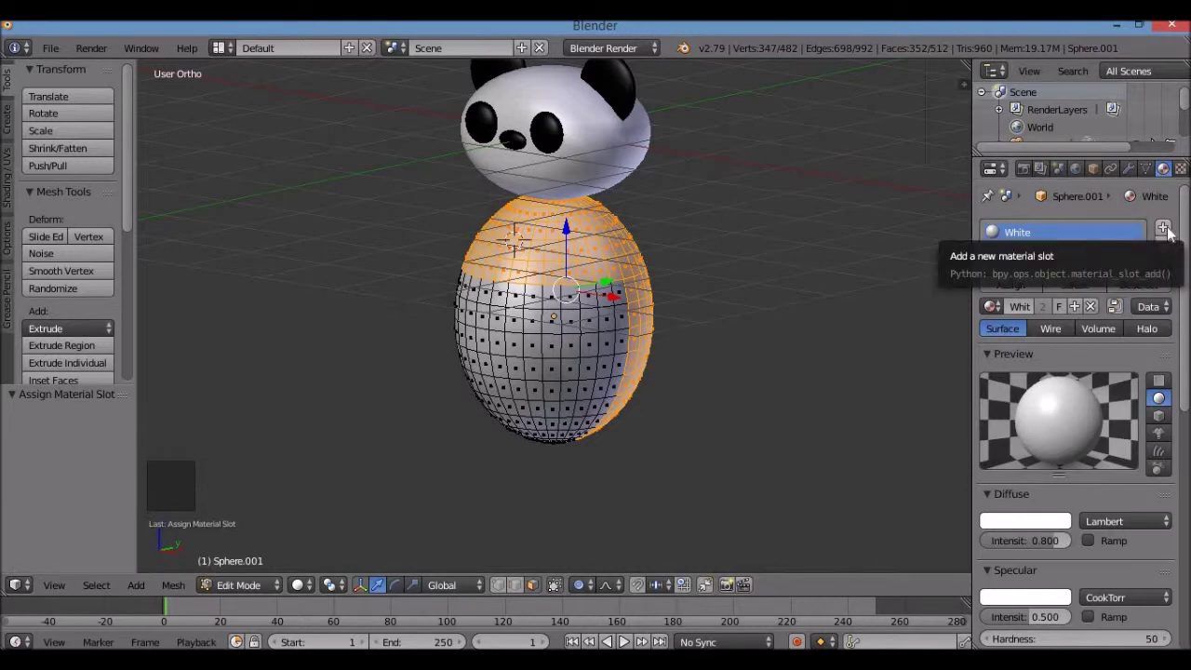
{"action": "left_click", "coordinate": [1171, 231]}
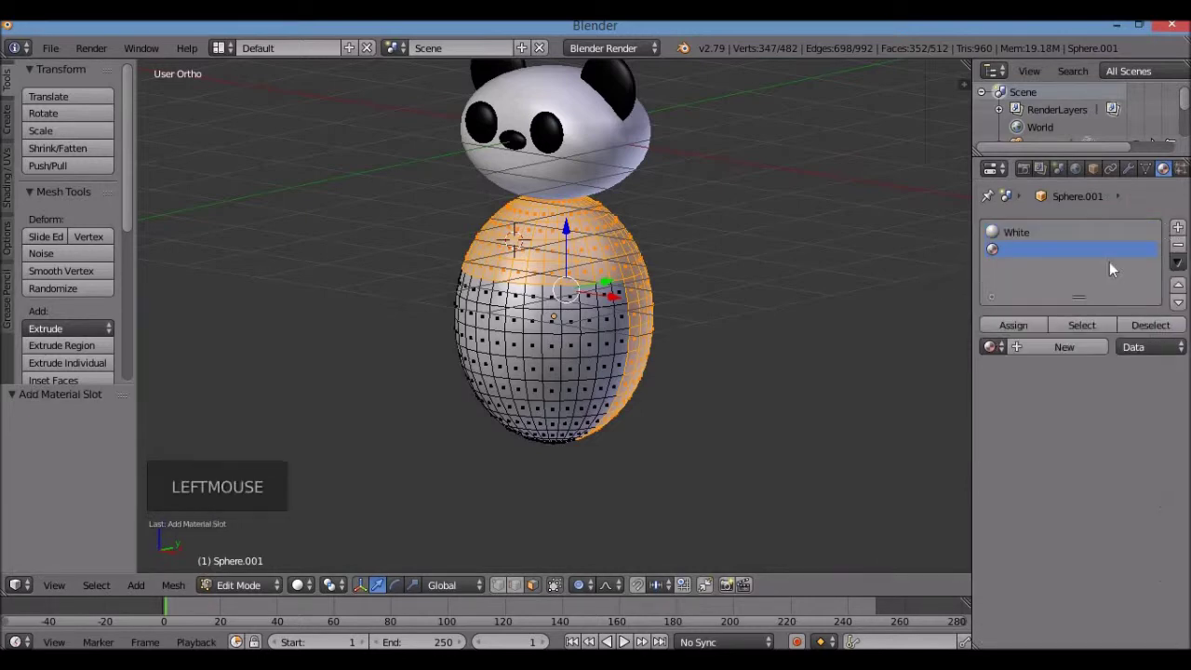
{"action": "left_click", "coordinate": [1071, 354]}
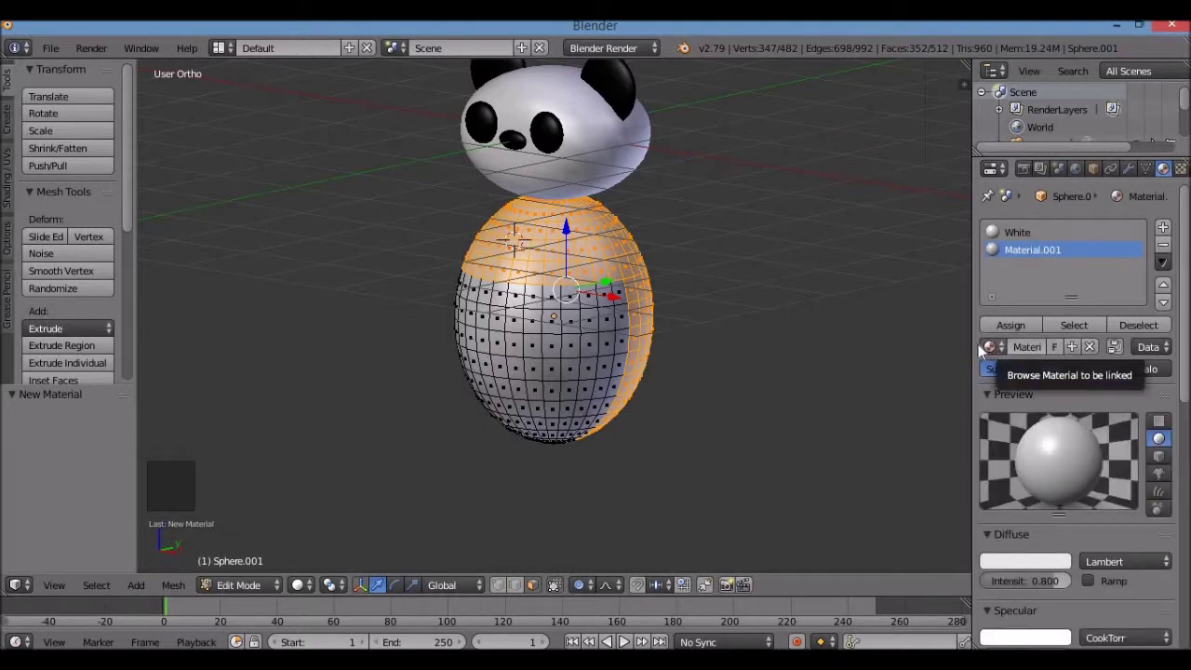
{"action": "left_click", "coordinate": [997, 352]}
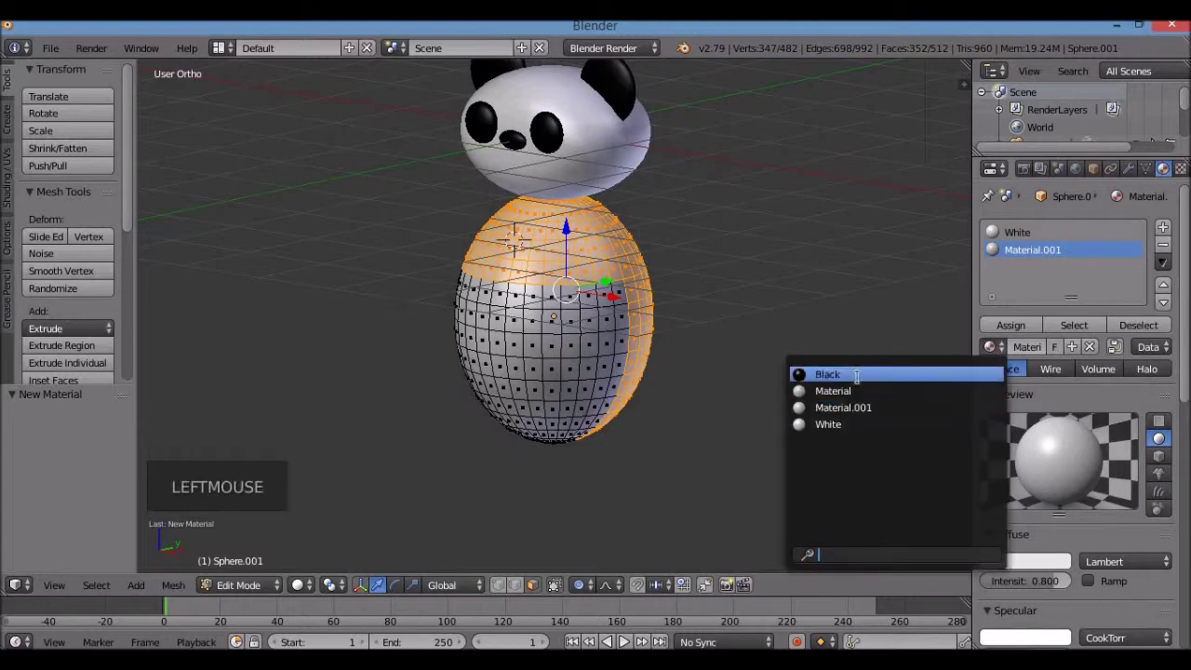
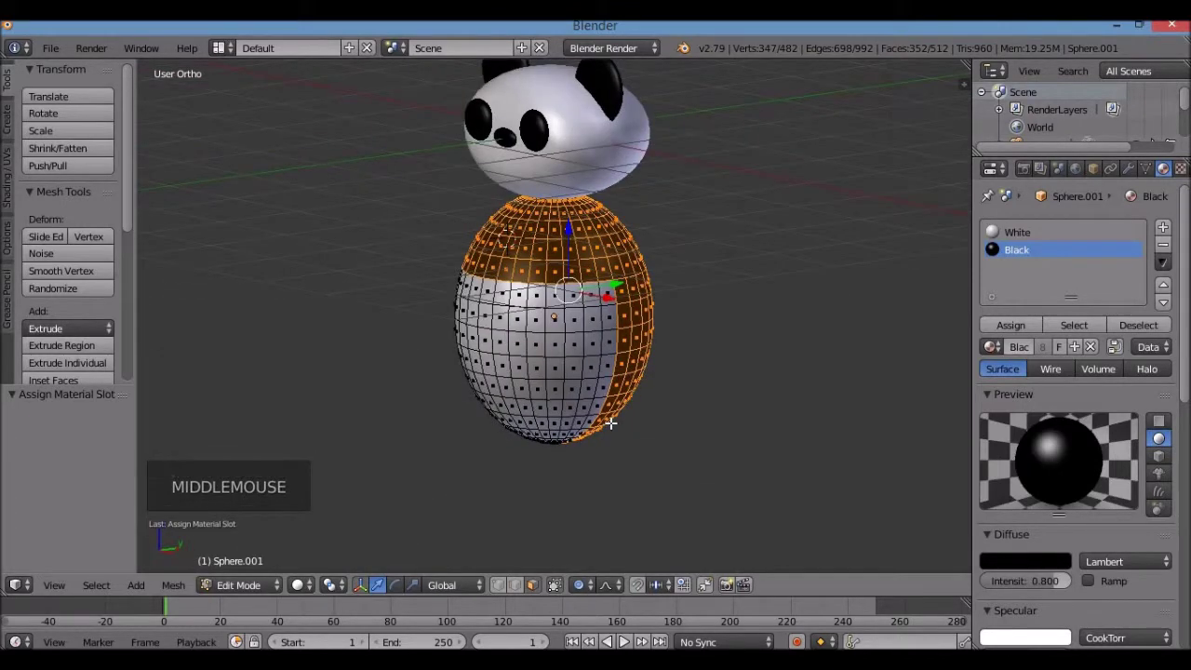
{"action": "key", "text": "Tab"}
Step: Check the body from front and side, then place the 3D cursor at the lower back of the body
{"action": "middle_click", "coordinate": [662, 418]}
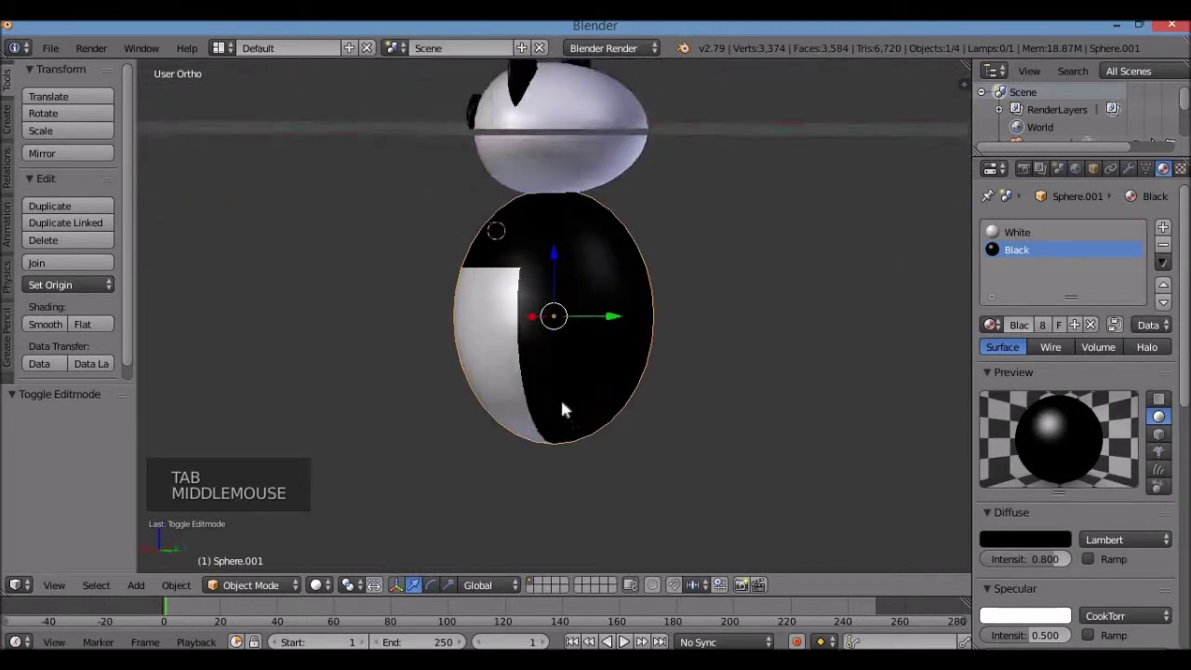
{"action": "key", "text": "KP_1"}
{"action": "scroll", "scroll_direction": "down", "scroll_amount": 3}
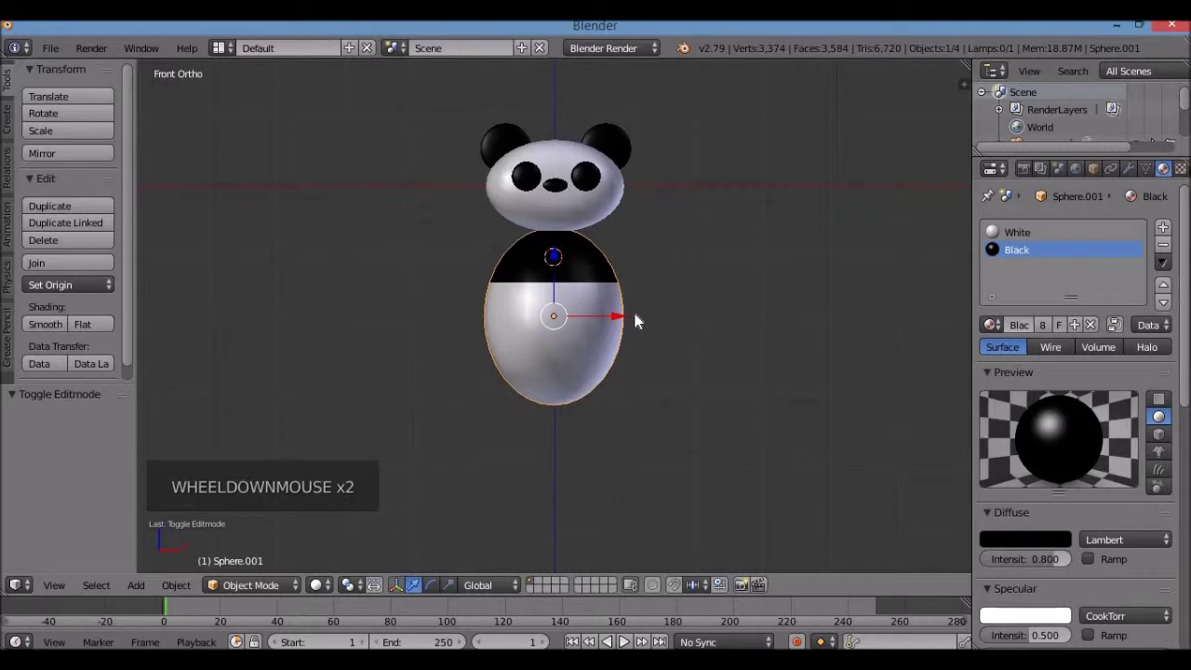
{"action": "middle_click", "coordinate": [638, 371]}
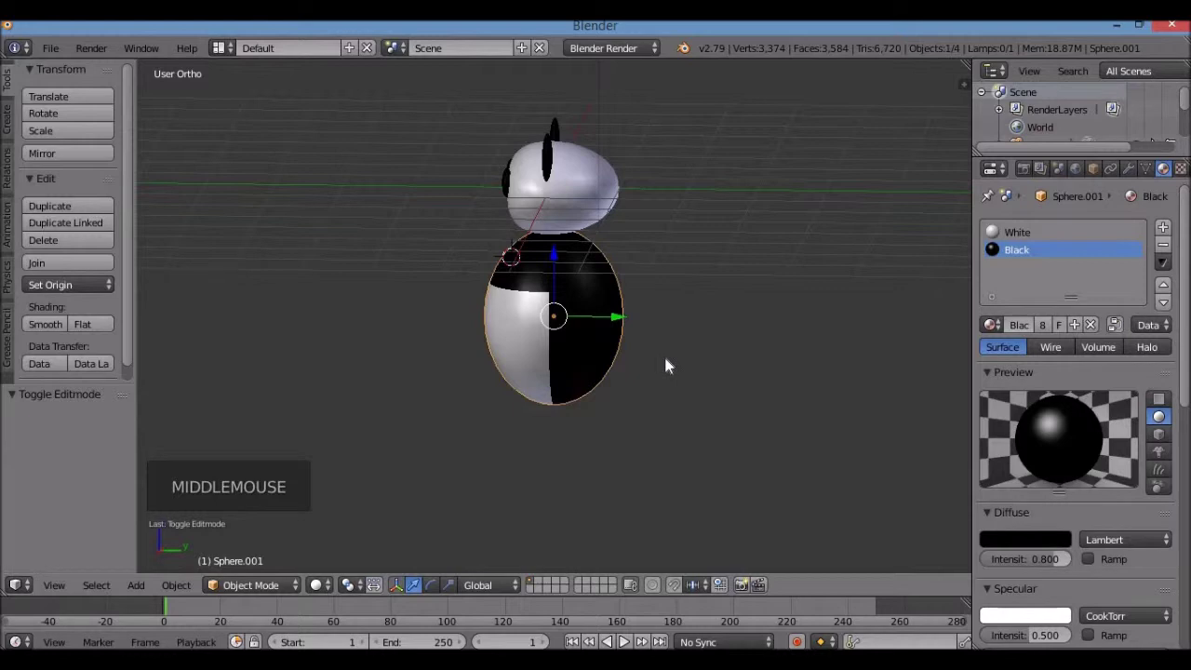
{"action": "key", "text": "KP_3"}
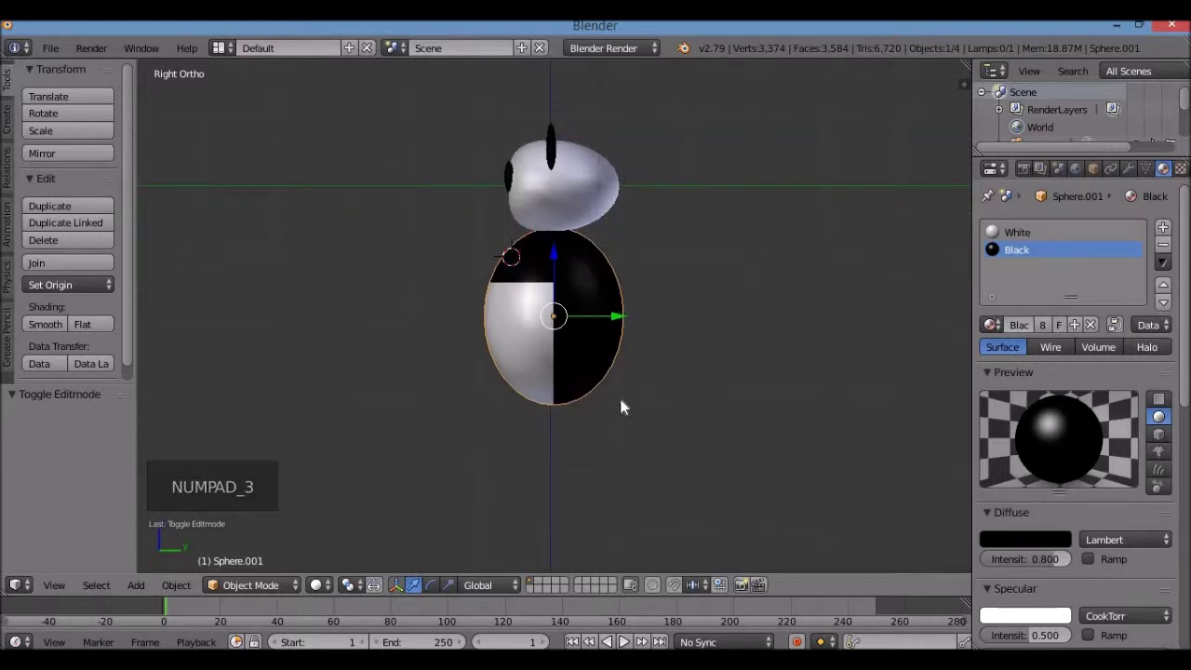
{"action": "left_click", "coordinate": [625, 398]}
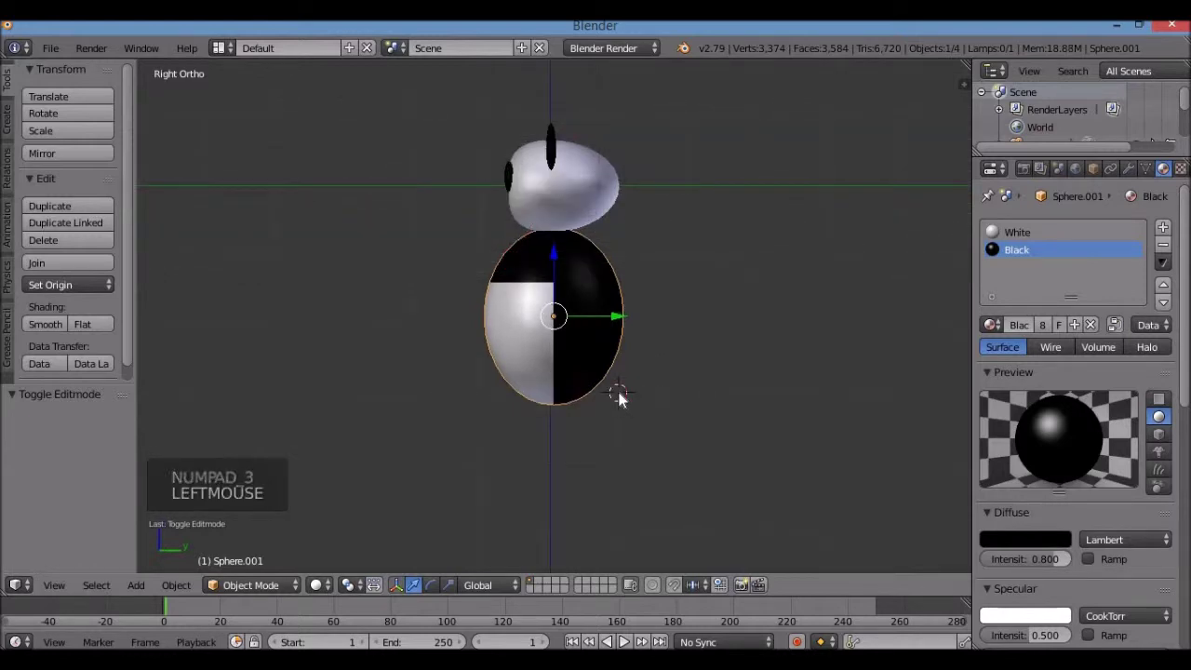
{"action": "left_click", "coordinate": [626, 397]}
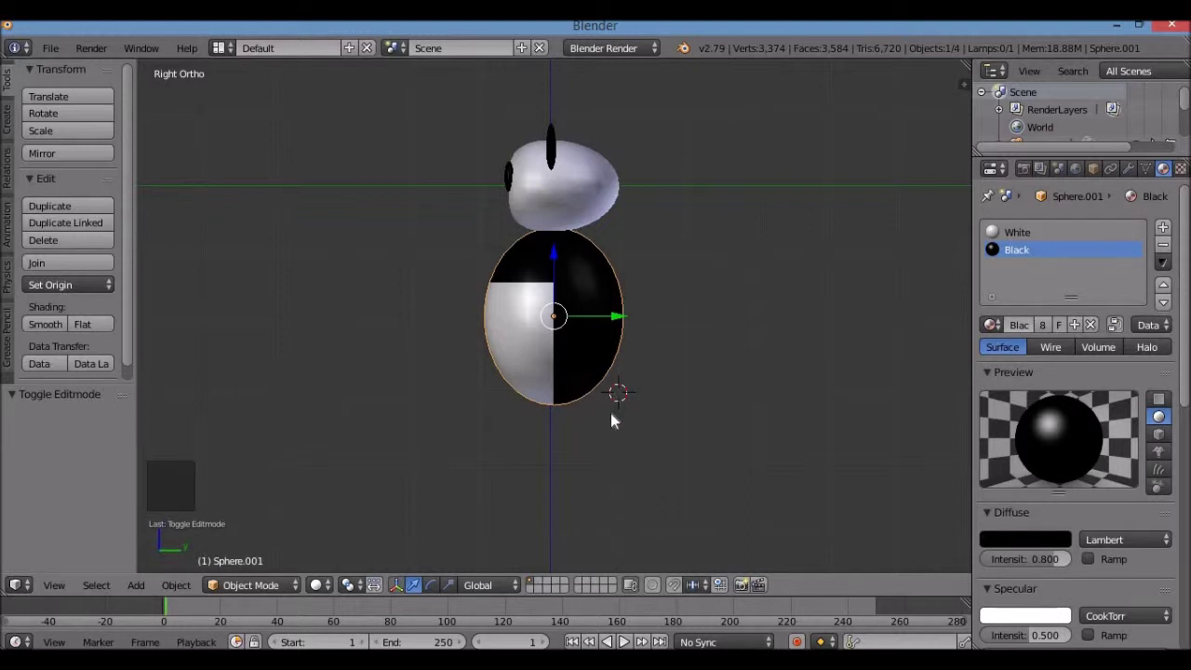
Step: Add a smooth-shaded UV sphere, shrink it and nudge it along Y and Z onto the body's lower back as a tail
{"action": "key", "text": "shift+a"}
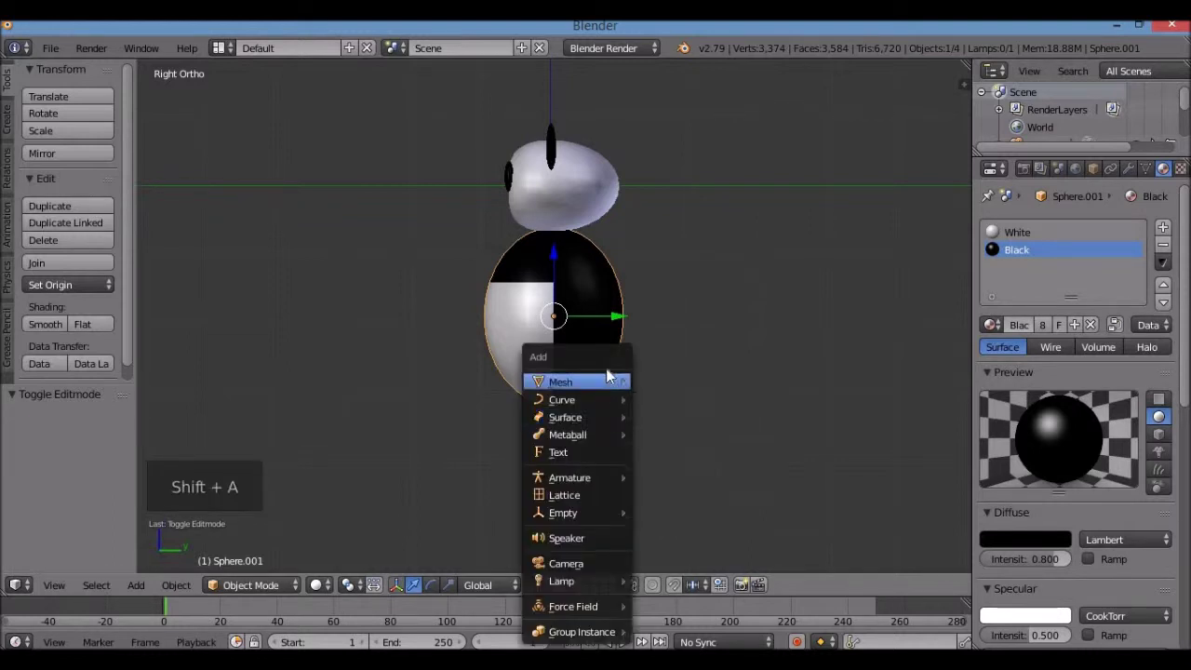
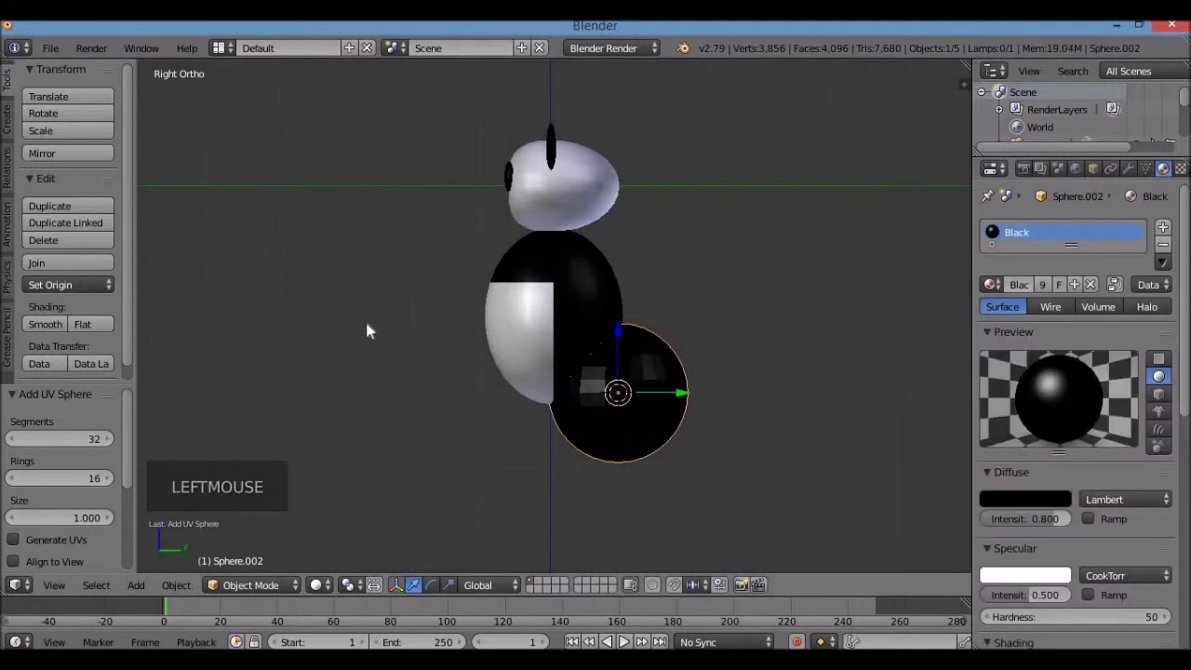
{"action": "left_click", "coordinate": [61, 331]}
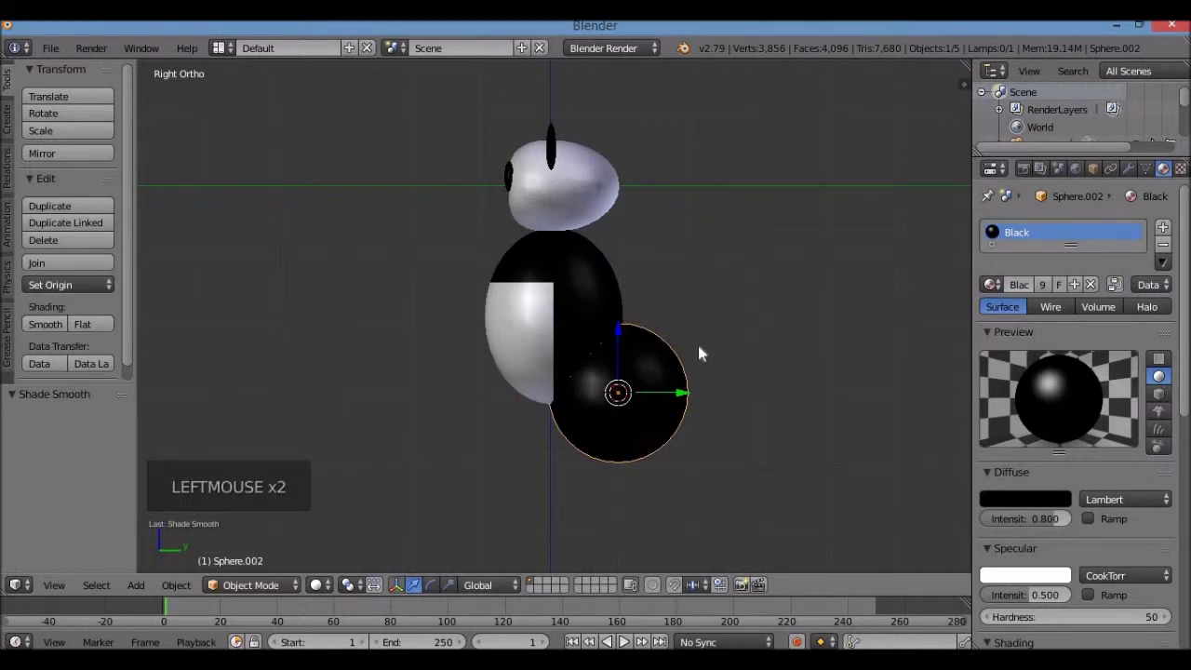
{"action": "key", "text": "s"}
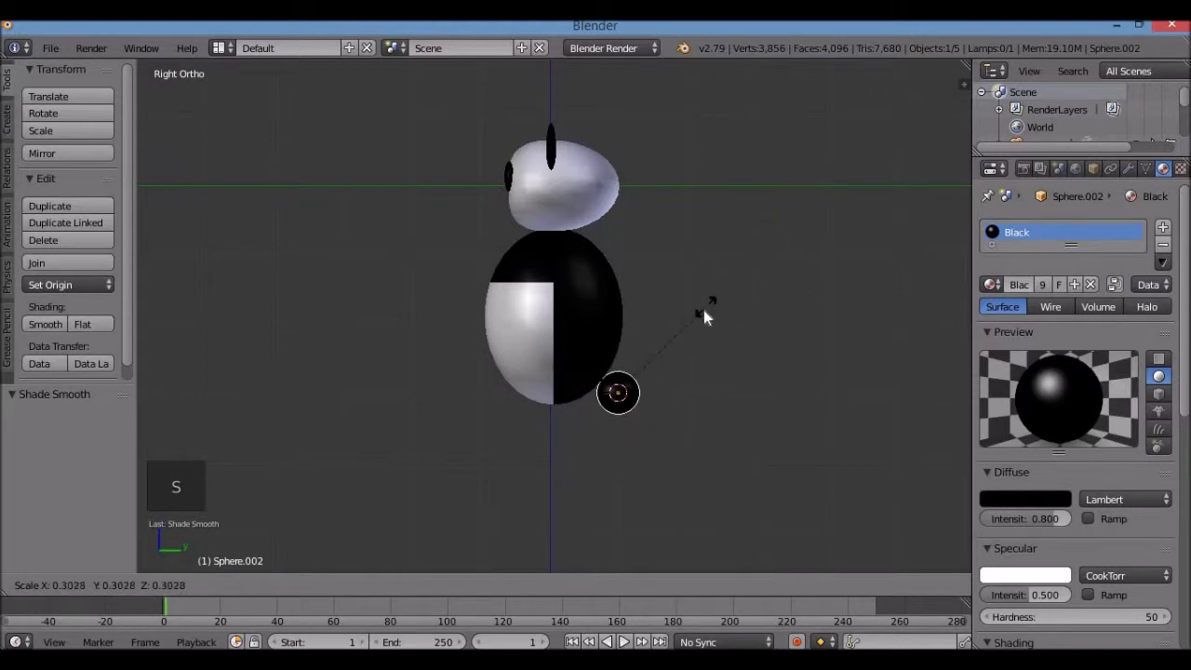
{"action": "left_click", "coordinate": [691, 402]}
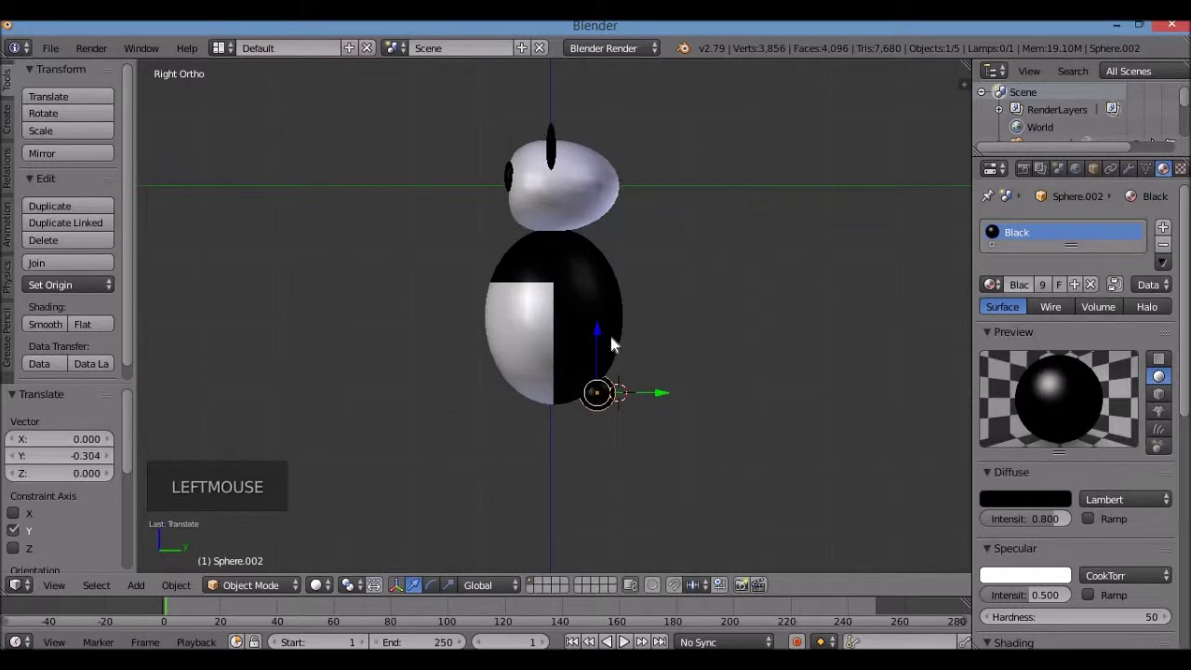
{"action": "left_click", "coordinate": [604, 329]}
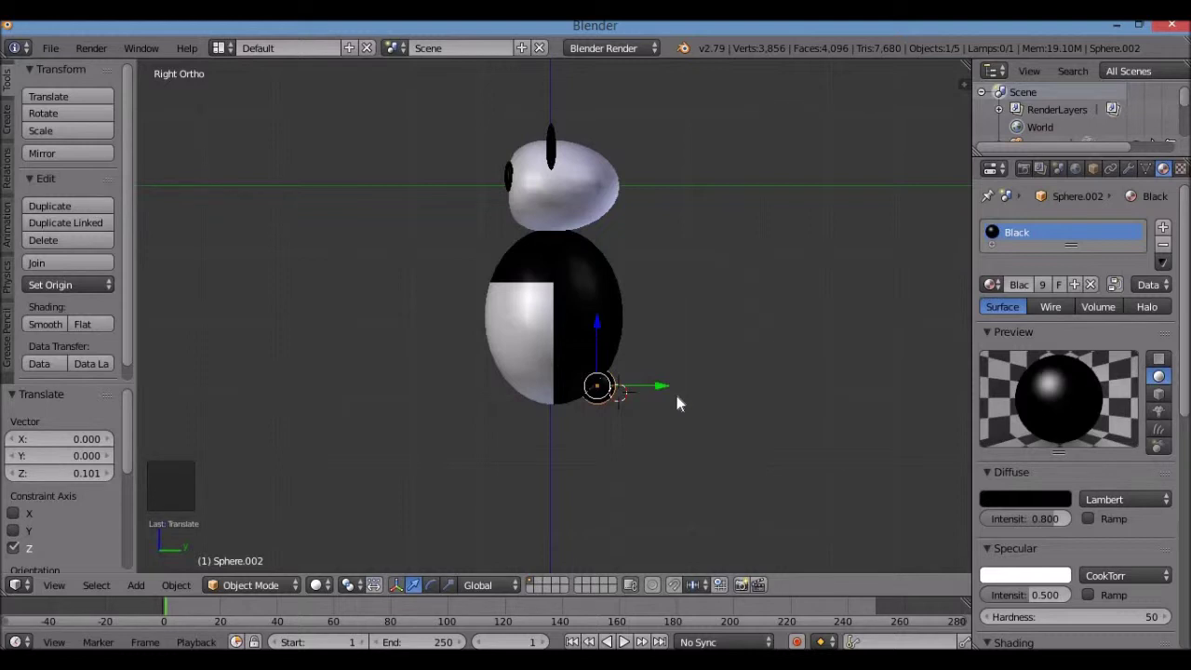
Step: From the back view, slide the tail sphere along X so it sits centred on the body
{"action": "key", "text": "ctrl+KP_1"}
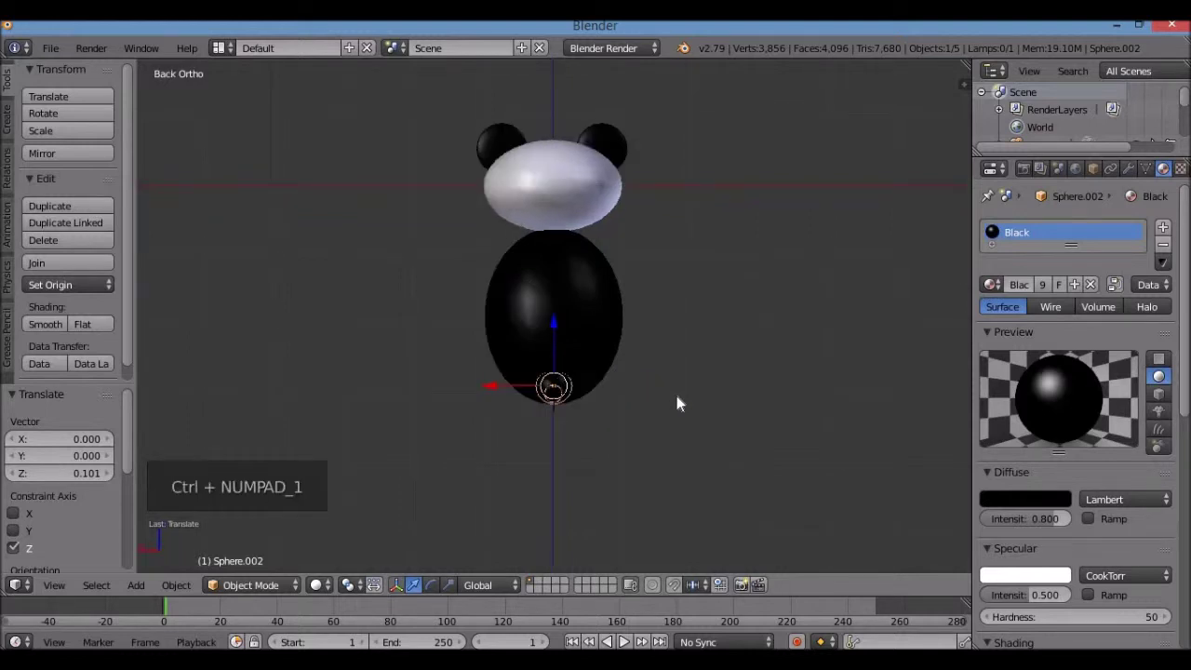
{"action": "scroll", "scroll_direction": "up", "scroll_amount": 3}
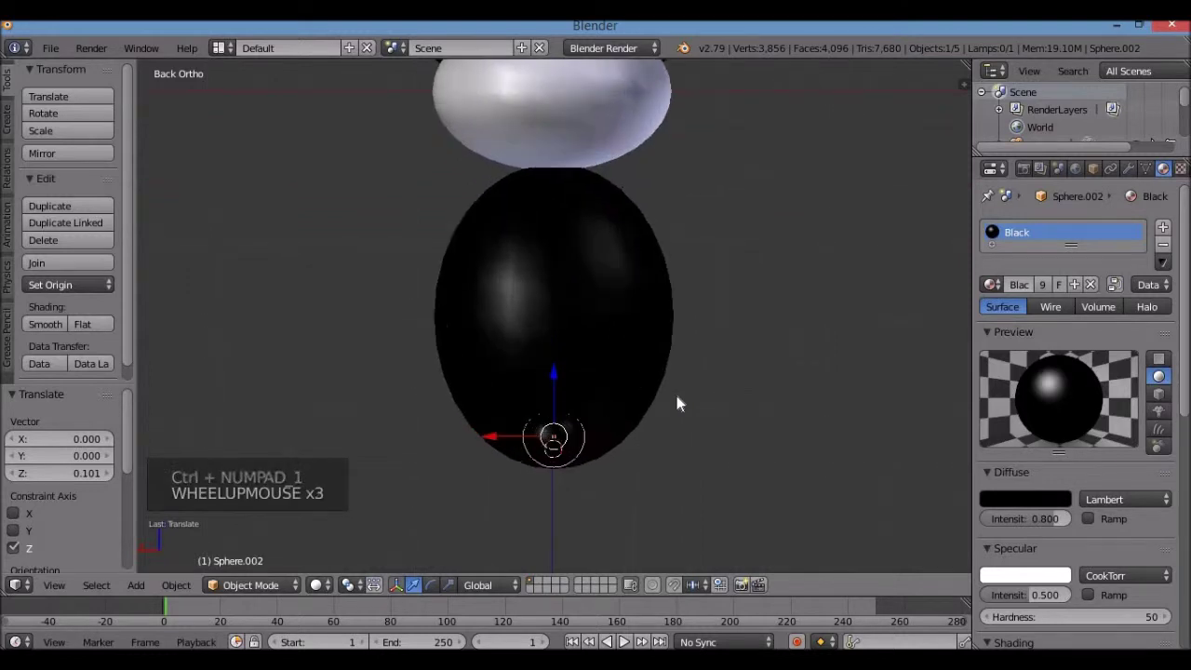
{"action": "key", "text": "KP_Decimal"}
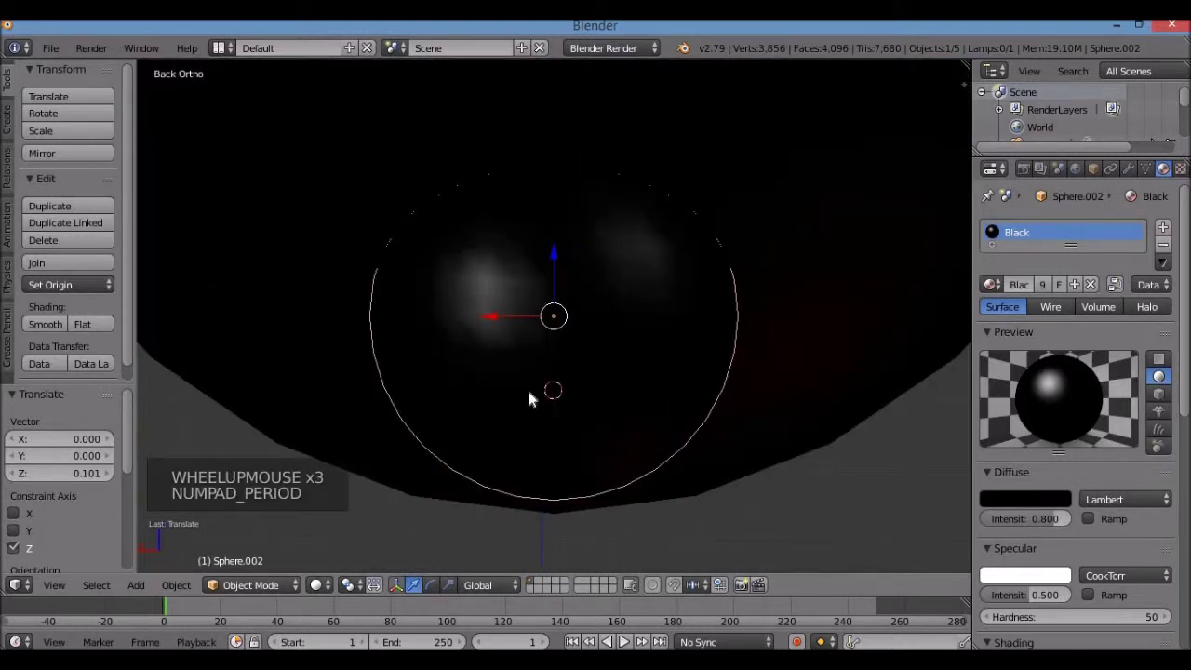
{"action": "left_click", "coordinate": [504, 319]}
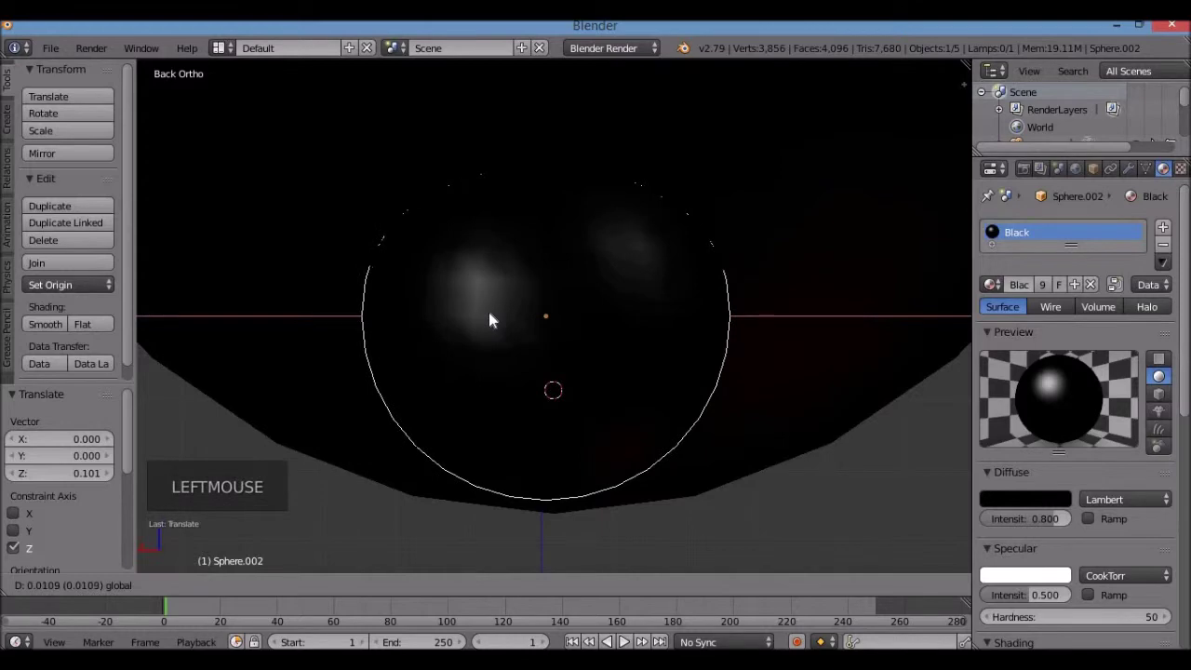
{"action": "key", "text": "z"}
{"action": "key", "text": "z"}
Step: Zoom back out and return to the front view of the panda
{"action": "scroll", "scroll_direction": "down", "scroll_amount": 3}
{"action": "scroll", "scroll_direction": "down", "scroll_amount": 3}
{"action": "scroll", "scroll_direction": "down", "scroll_amount": 3}
{"action": "middle_click", "coordinate": [608, 298]}
{"action": "key", "text": "KP_1"}
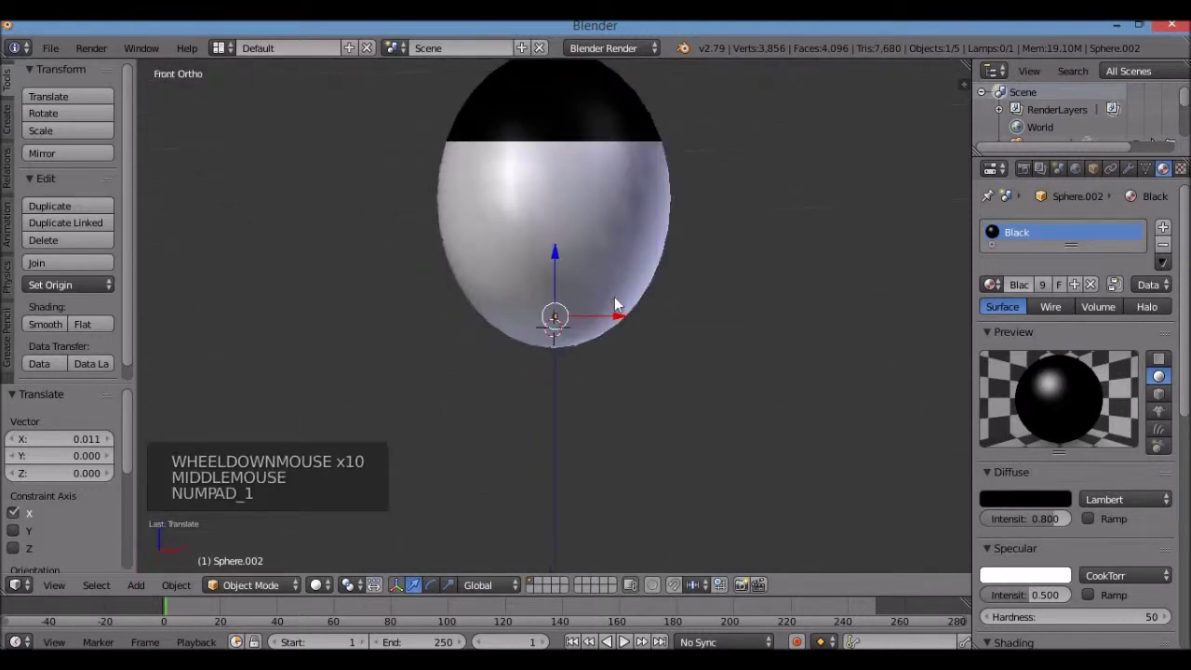
Step: Inspect the panda with its tail from the back, right, left, top and front views
{"action": "scroll", "scroll_direction": "down", "scroll_amount": 3}
{"action": "key", "text": "ctrl+KP_1"}
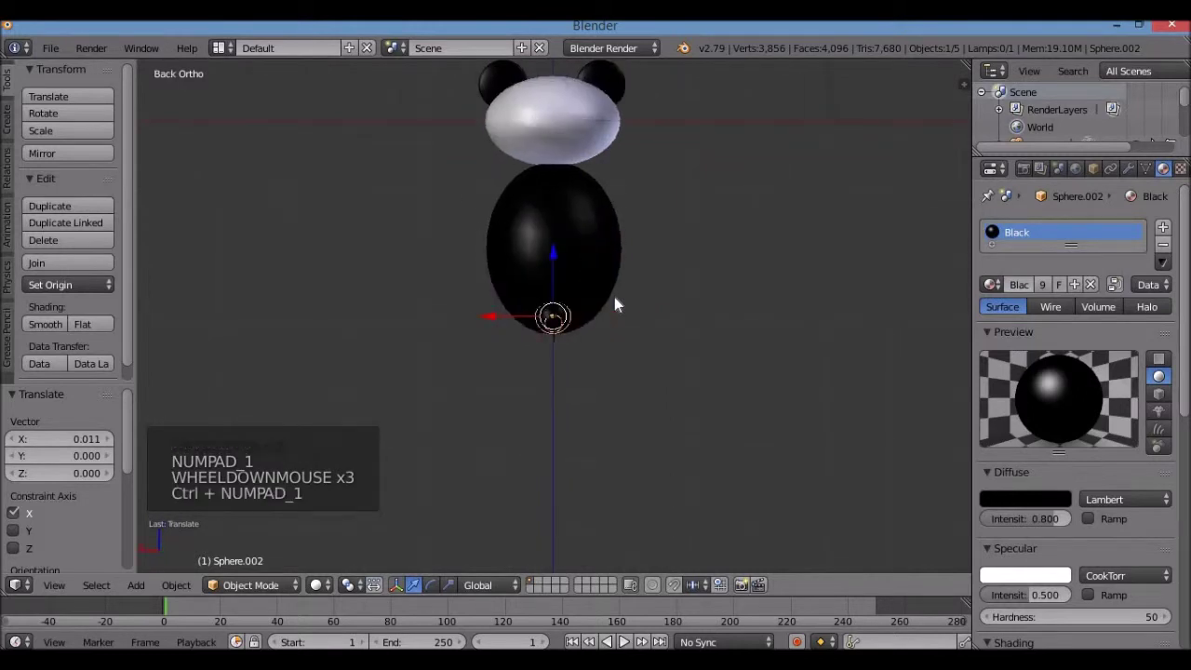
{"action": "key", "text": "KP_3"}
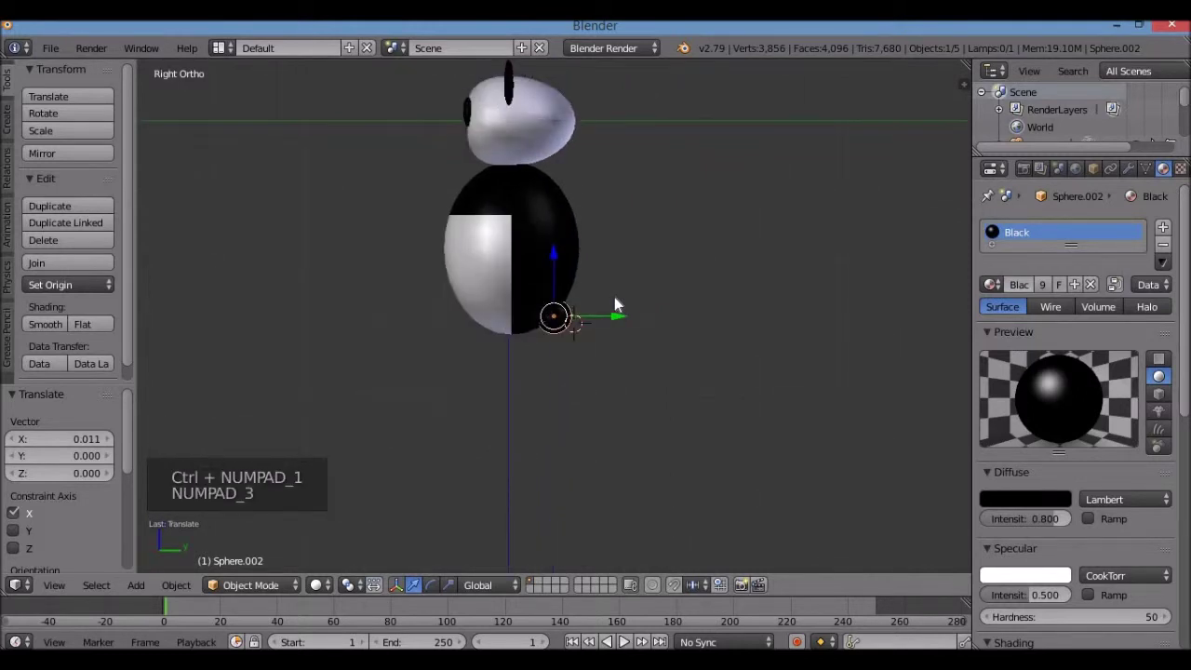
{"action": "key", "text": "ctrl+KP_3"}
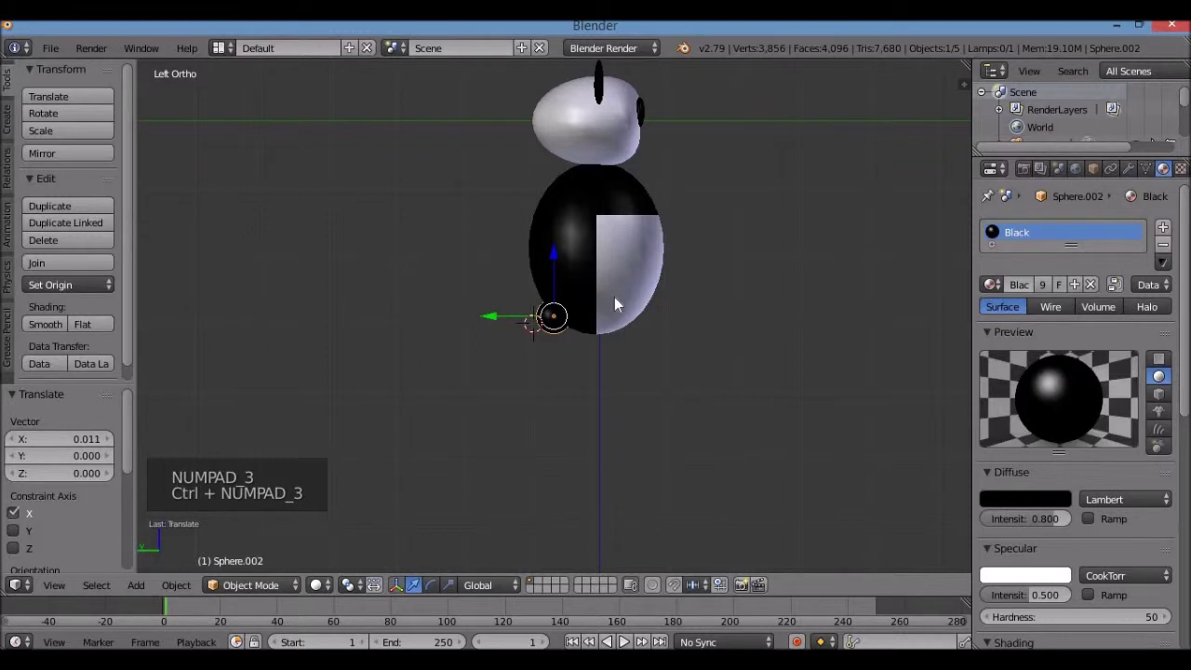
{"action": "key", "text": "KP_7"}
{"action": "key", "text": "KP_1"}
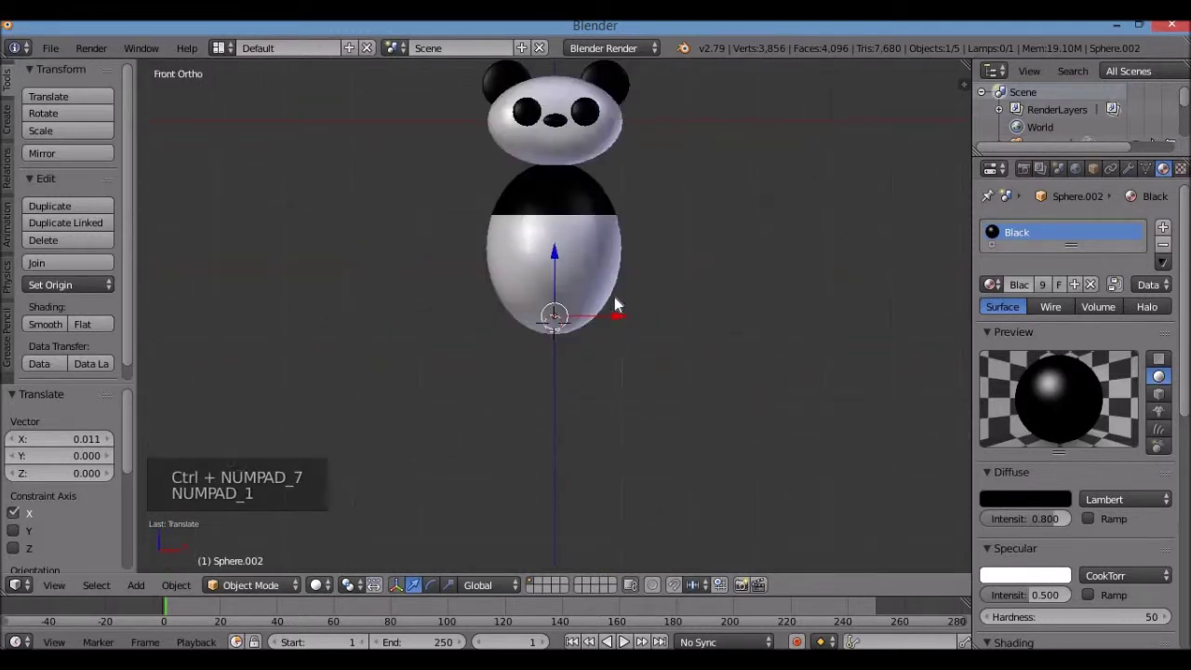
Step: Check the remaining sides, then set the 3D cursor beside the body at shoulder height
{"action": "key", "text": "KP_9"}
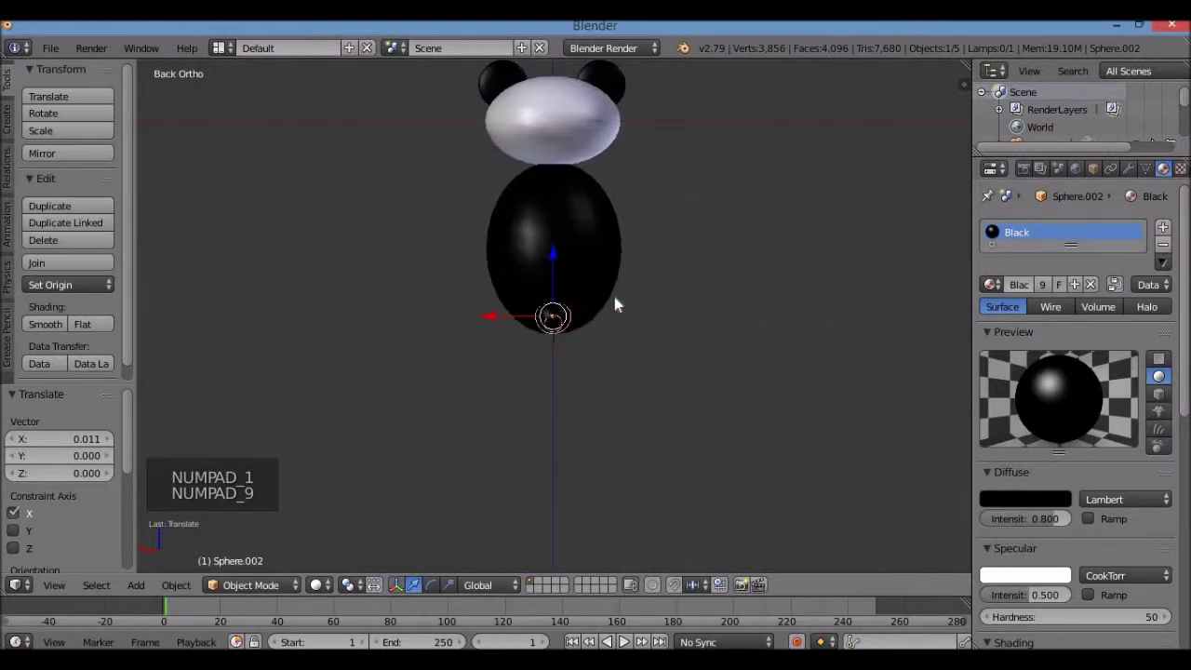
{"action": "key", "text": "KP_3"}
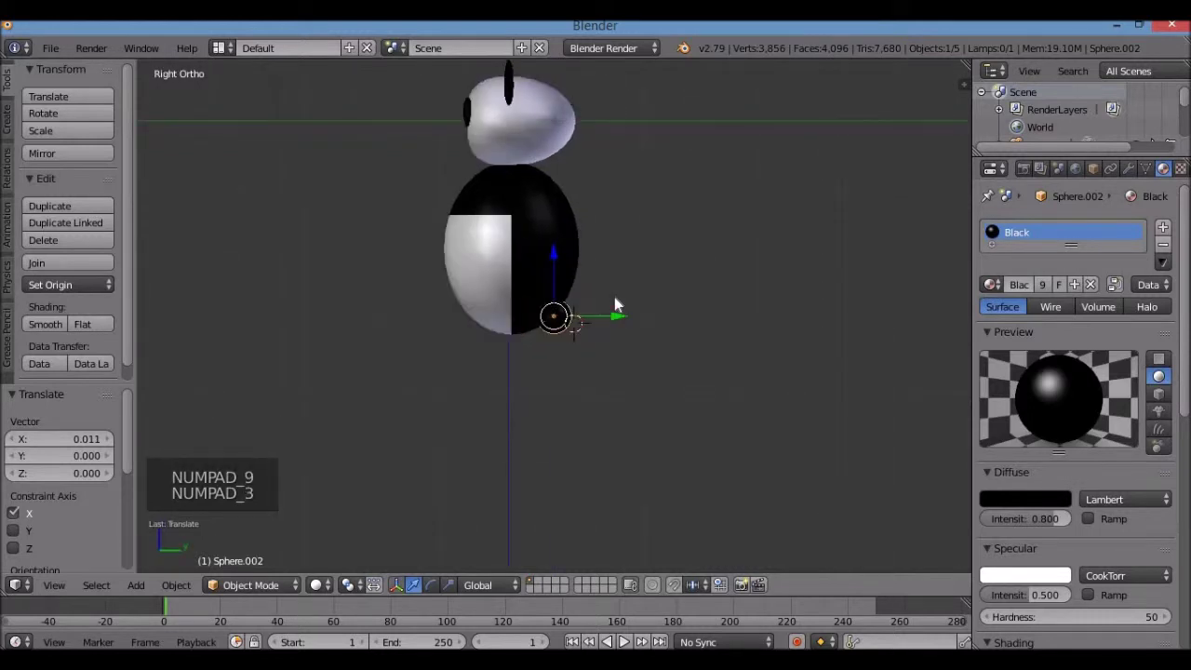
{"action": "key", "text": "KP_9"}
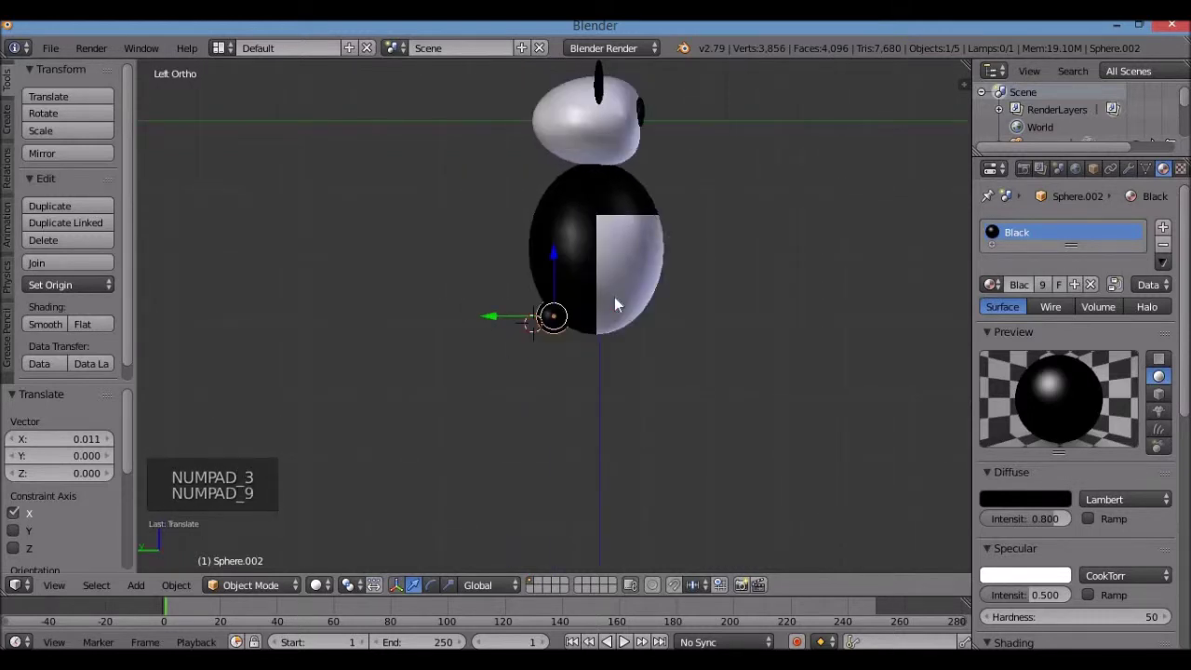
{"action": "key", "text": "KP_1"}
{"action": "scroll", "scroll_direction": "up", "scroll_amount": 3}
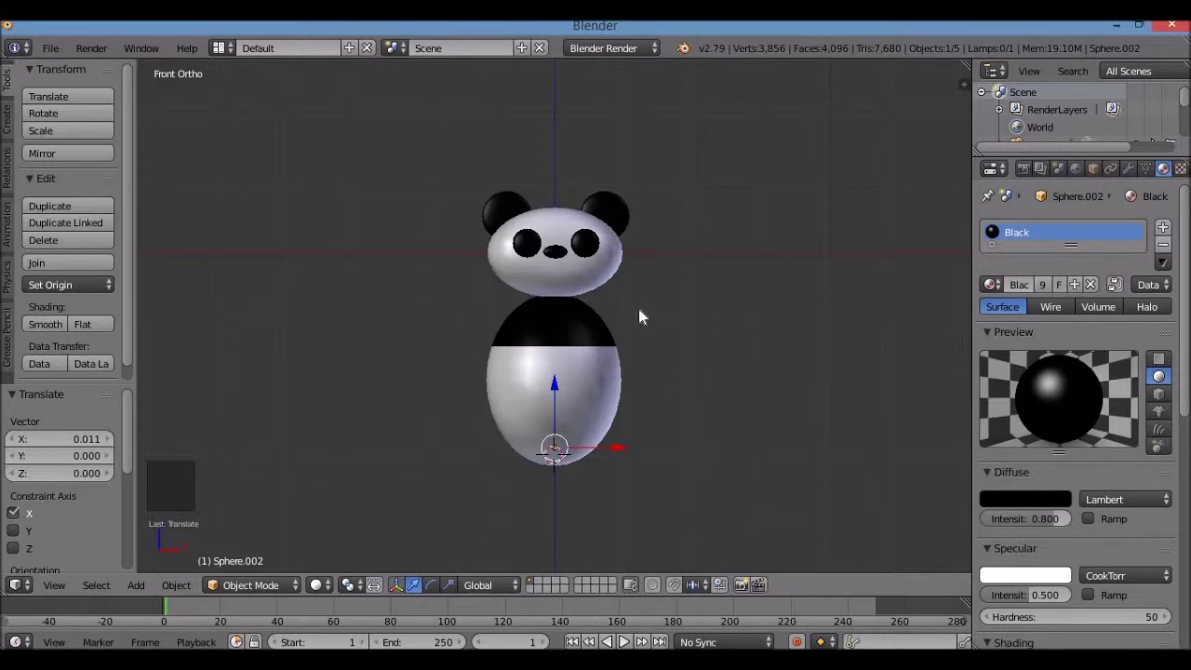
{"action": "left_click", "coordinate": [646, 317]}
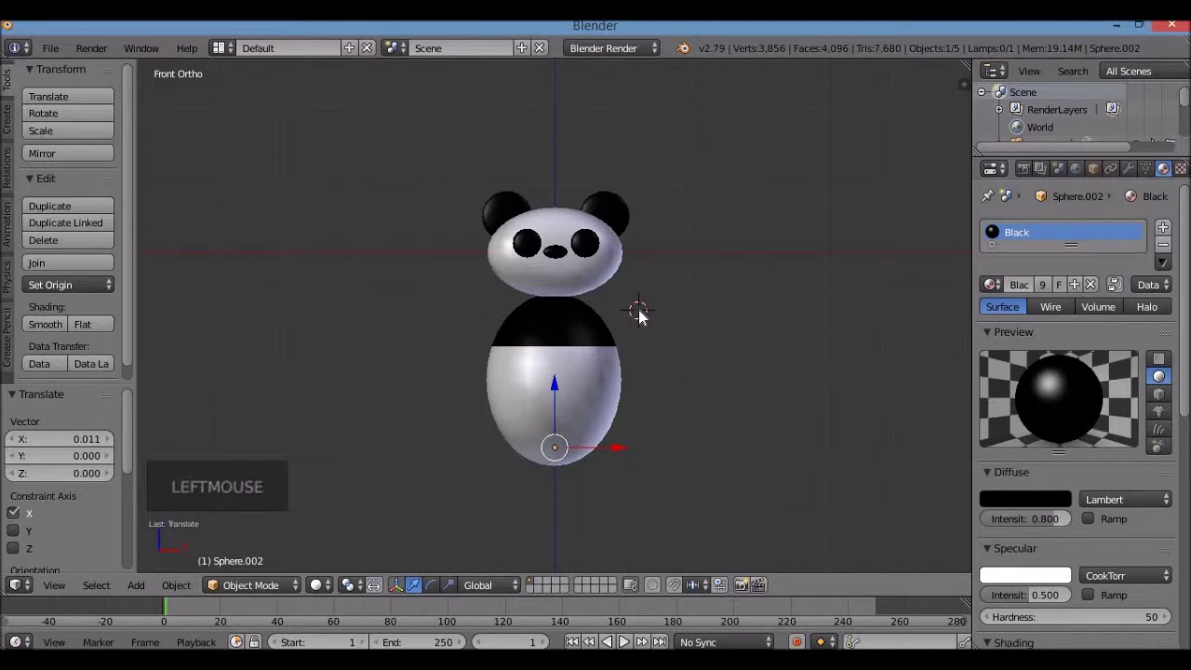
Step: Add a smooth-shaded UV sphere at the cursor, move it right and shrink it
{"action": "key", "text": "shift+a"}
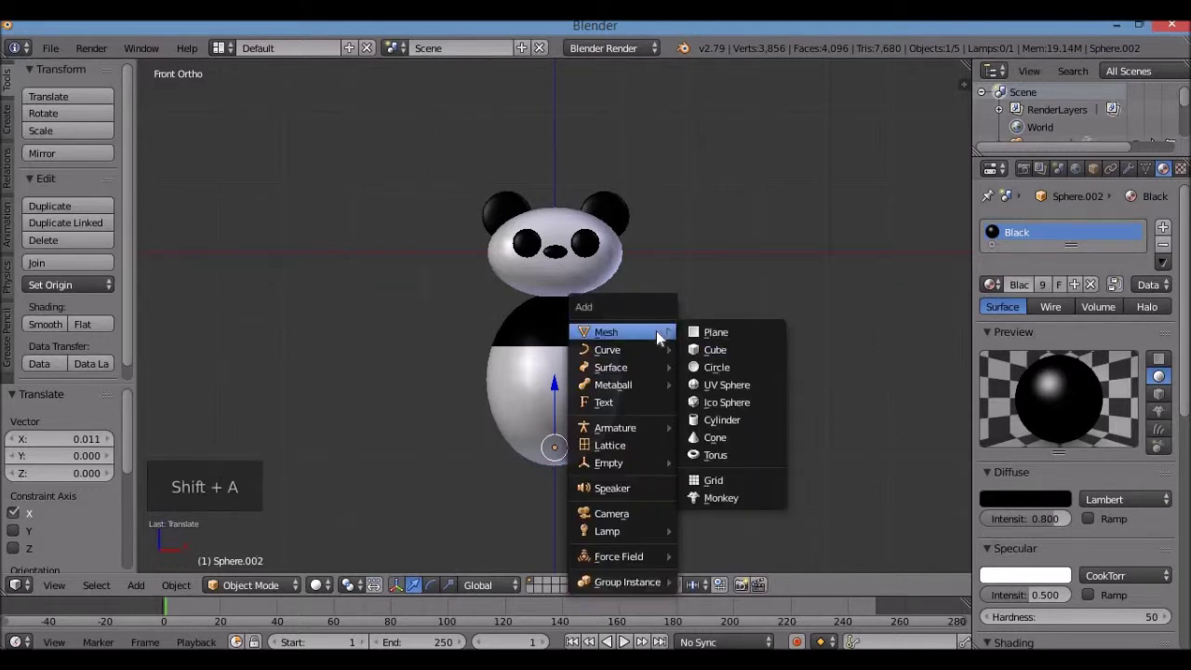
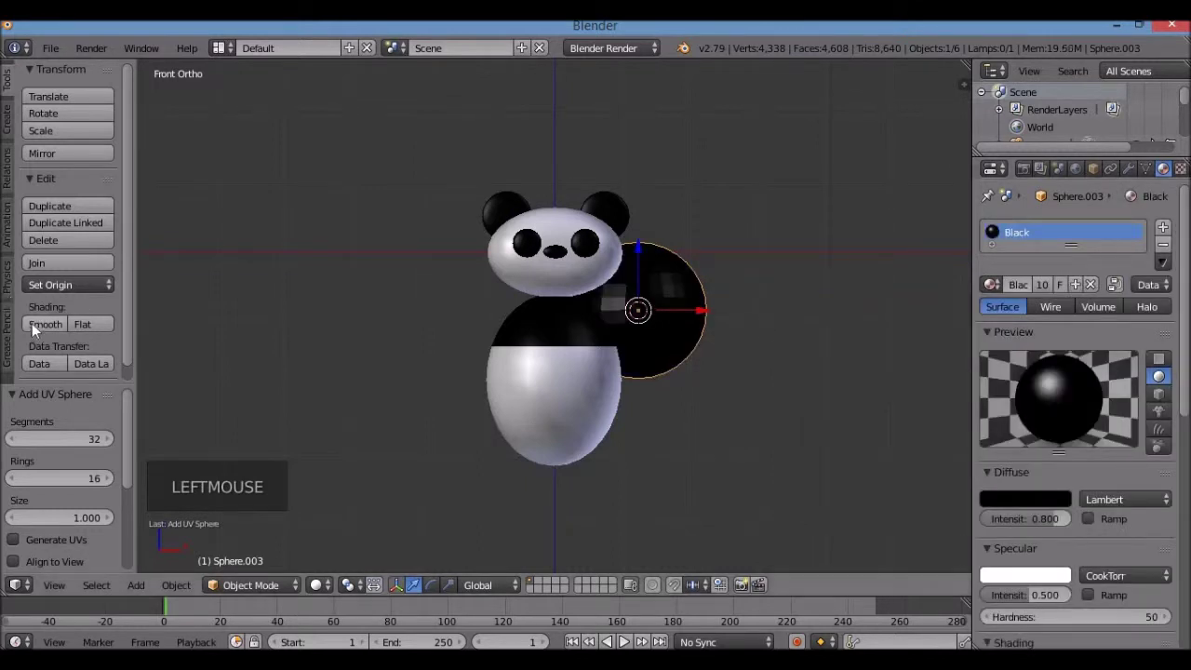
{"action": "left_click", "coordinate": [577, 316]}
{"action": "left_click", "coordinate": [711, 316]}
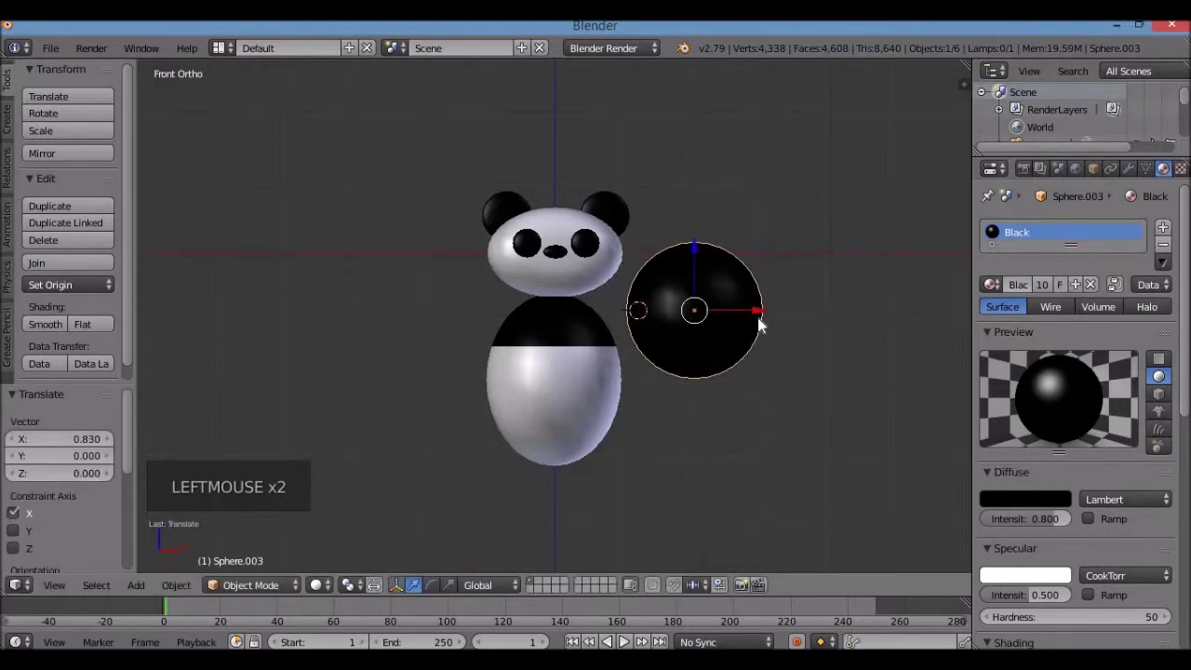
{"action": "key", "text": "s"}
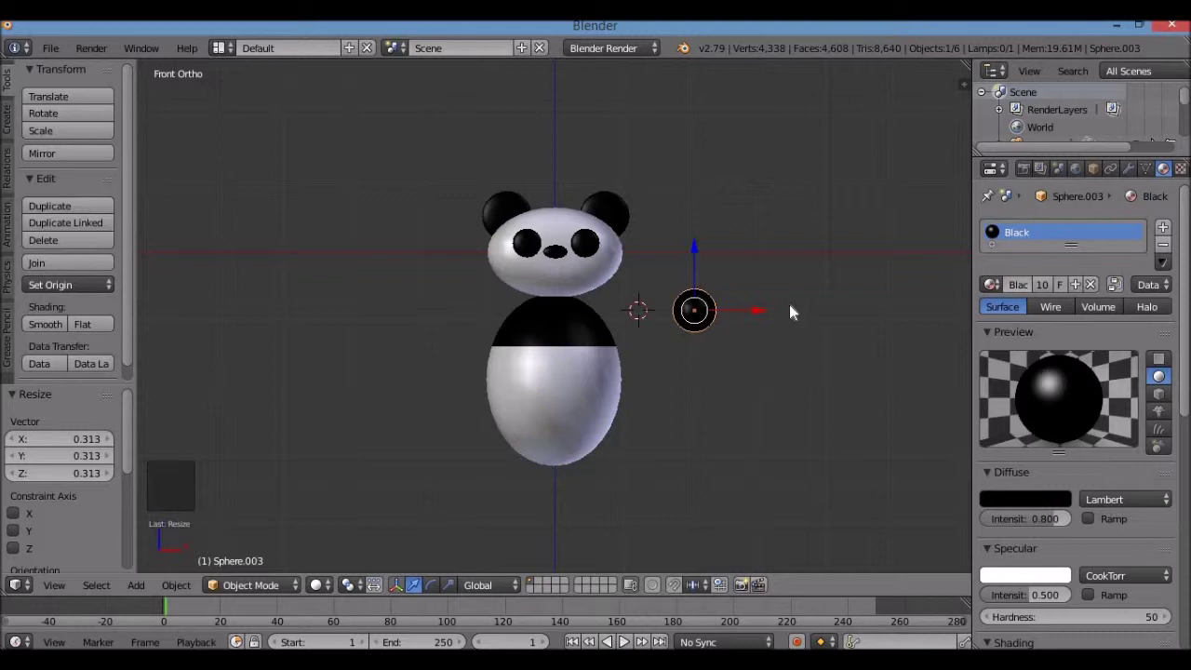
Step: Stretch the sphere along X into a flat oval arm and adjust its height beside the shoulder
{"action": "key", "text": "s"}
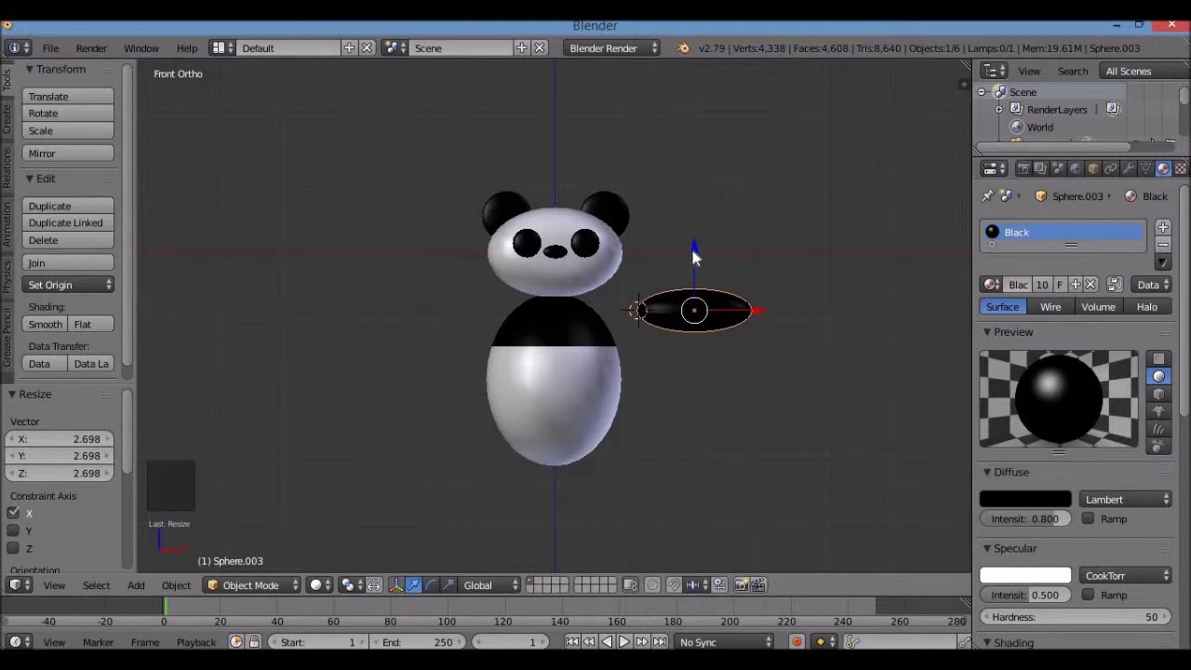
{"action": "left_click", "coordinate": [703, 278]}
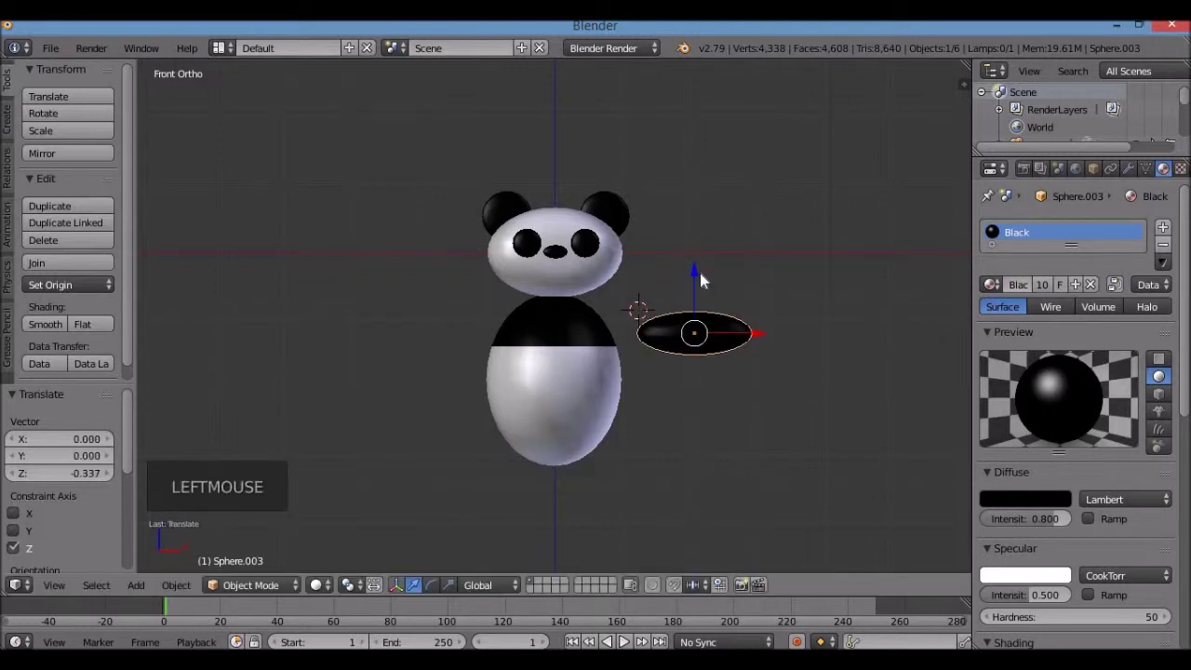
{"action": "key", "text": "ctrl+z"}
{"action": "middle_click", "coordinate": [681, 350]}
{"action": "scroll", "scroll_direction": "up", "scroll_amount": 3}
{"action": "middle_click", "coordinate": [681, 330]}
{"action": "scroll", "scroll_direction": "up", "scroll_amount": 3}
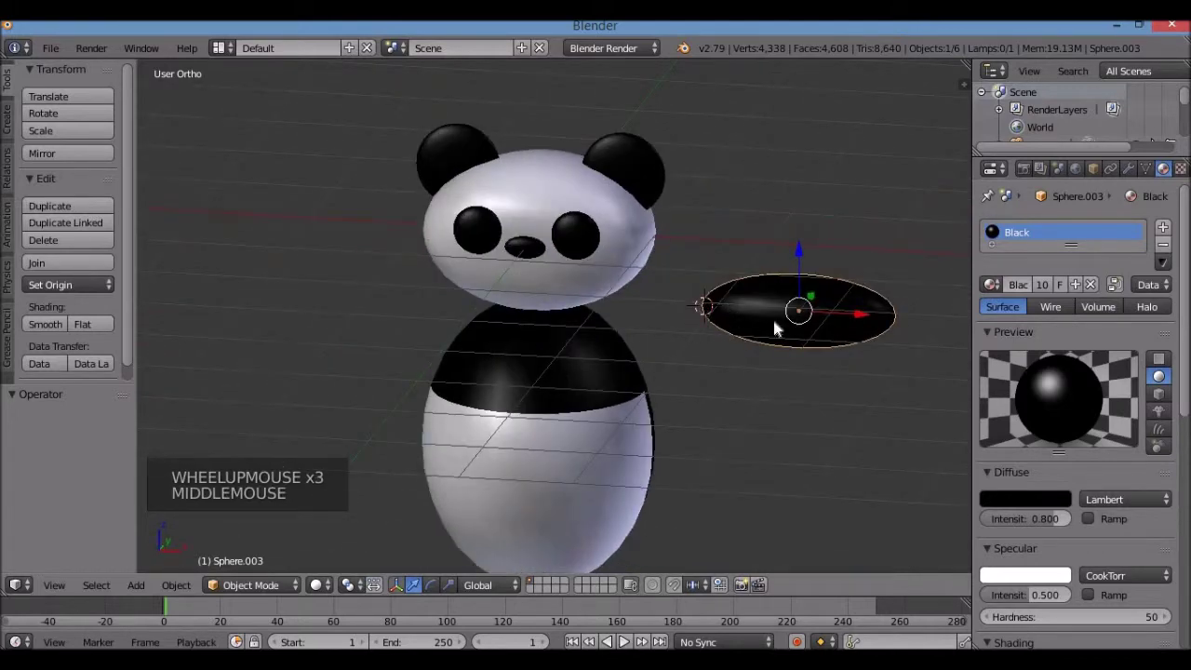
Step: Orbit and cycle front, side and top views to inspect the arm oval's placement
{"action": "middle_click", "coordinate": [827, 351]}
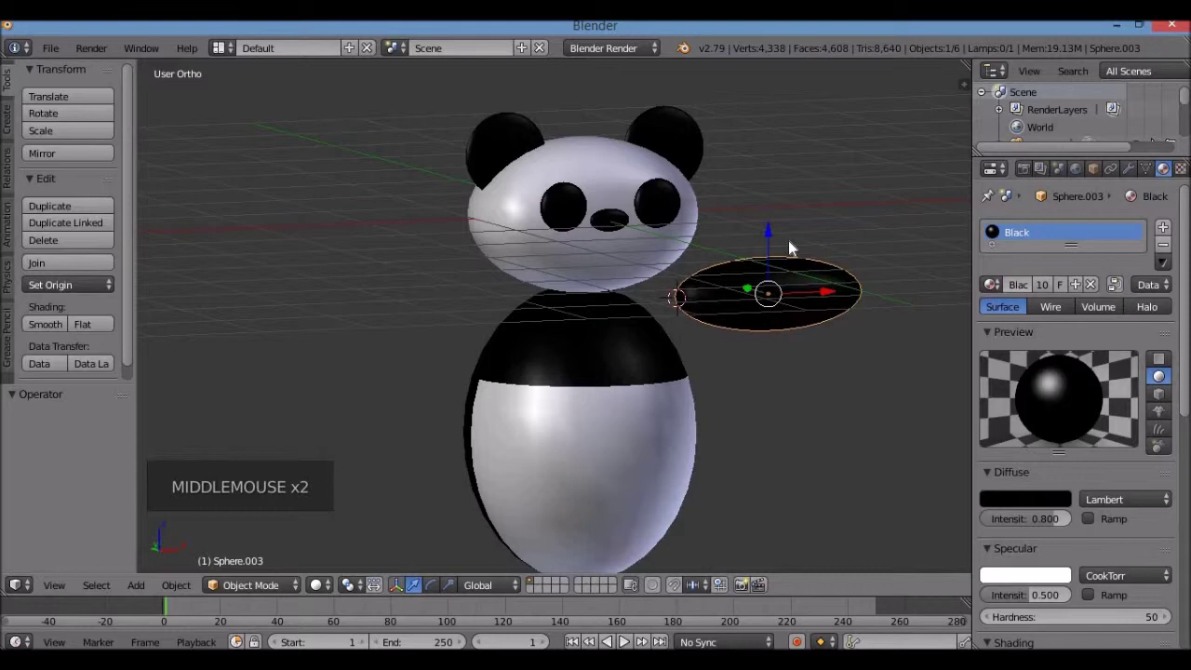
{"action": "key", "text": "KP_1"}
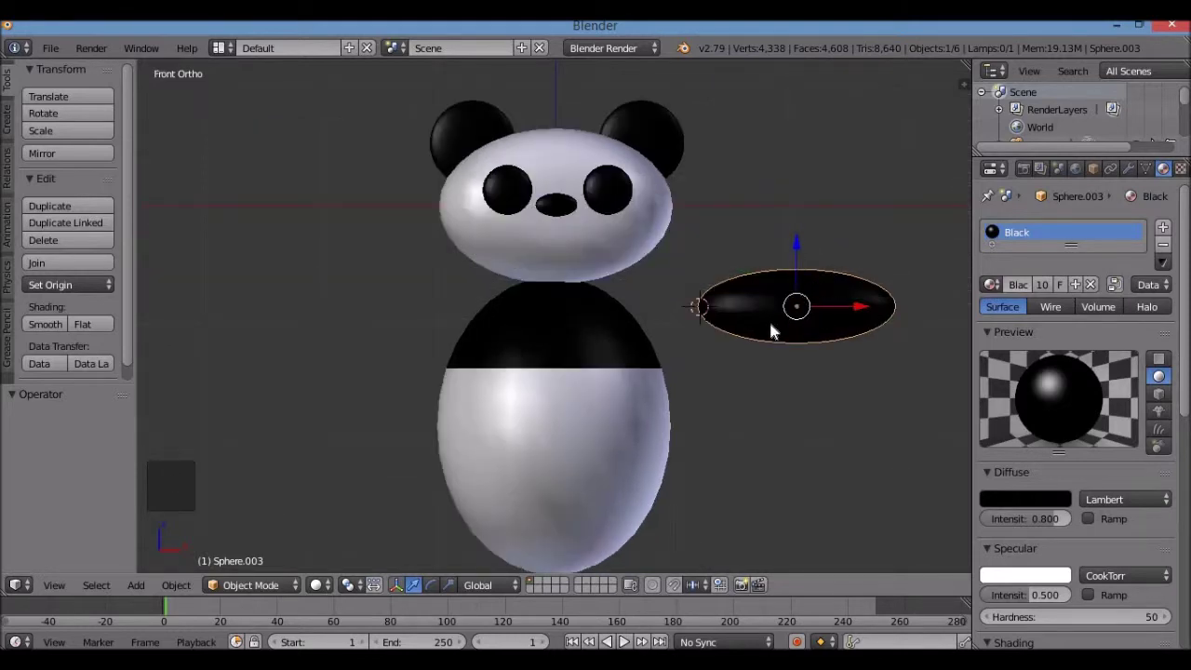
{"action": "key", "text": "KP_3"}
{"action": "key", "text": "KP_1"}
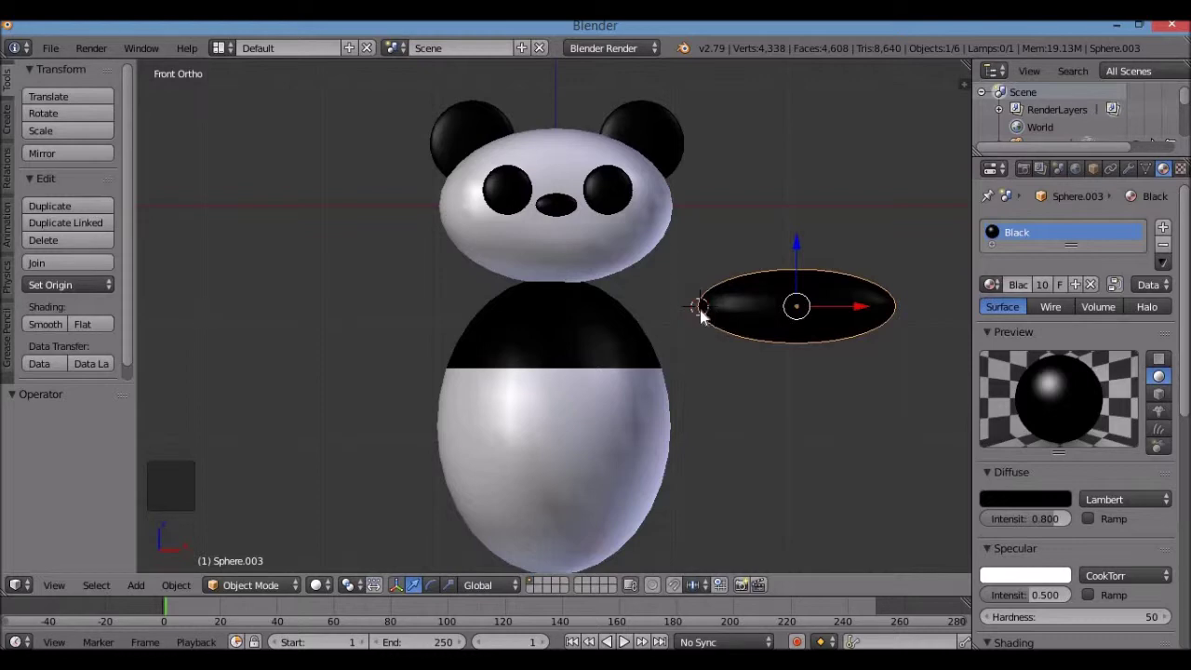
{"action": "scroll", "scroll_direction": "up", "scroll_amount": 3}
{"action": "key", "text": "KP_7"}
{"action": "key", "text": "KP_3"}
{"action": "key", "text": "KP_1"}
{"action": "scroll", "scroll_direction": "down", "scroll_amount": 3}
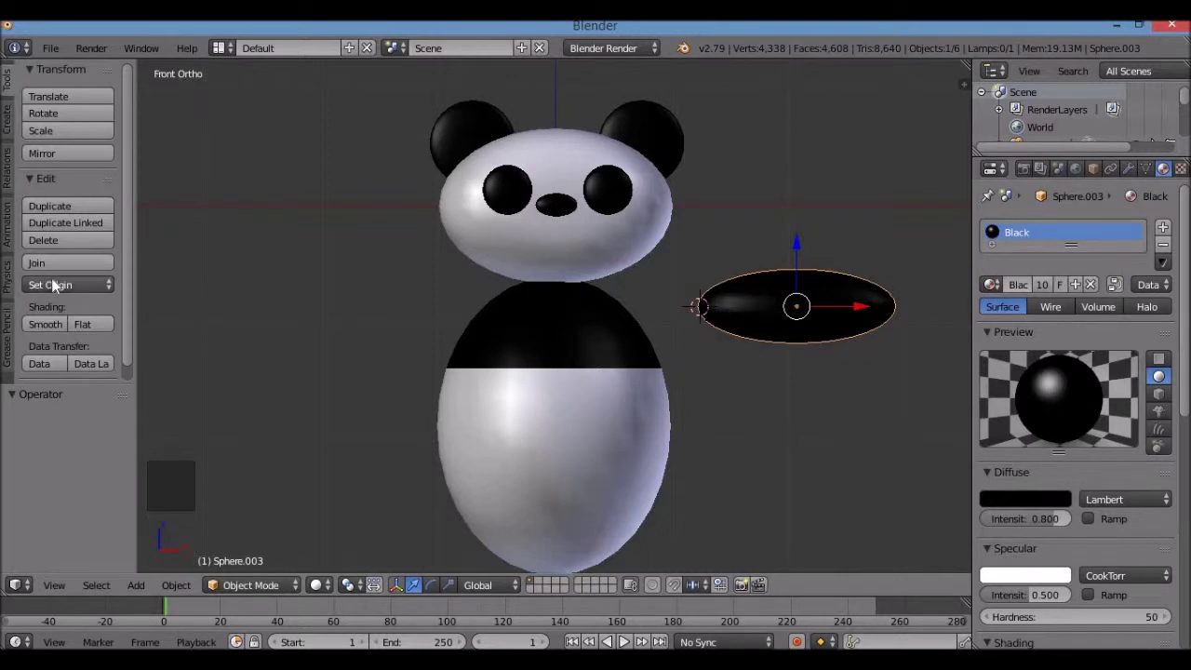
Step: Set the arm's origin to the 3D cursor and move it along X against the right side of the chest
{"action": "left_click", "coordinate": [64, 286]}
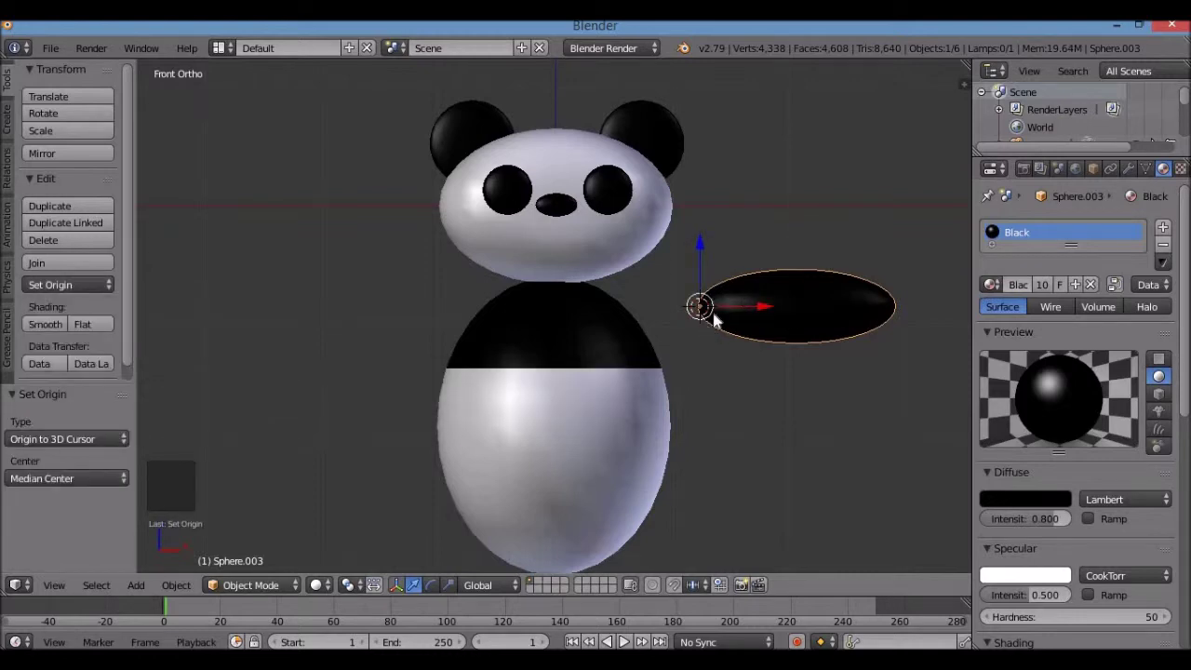
{"action": "right_click", "coordinate": [595, 384]}
{"action": "right_click", "coordinate": [771, 319]}
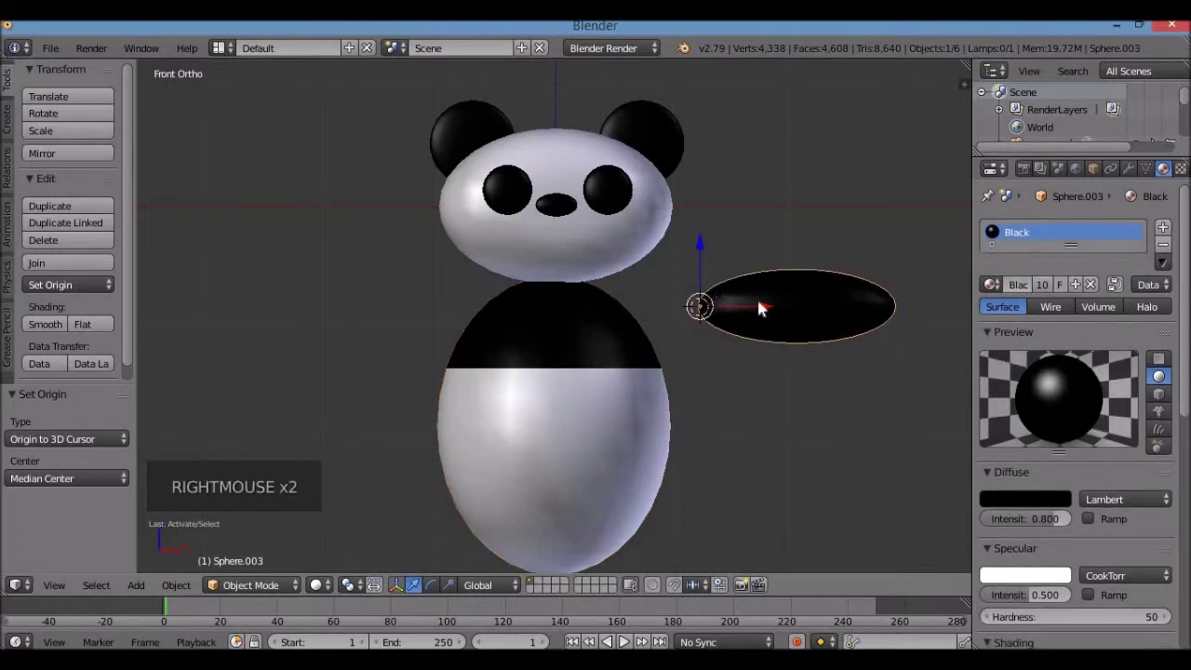
{"action": "left_click", "coordinate": [769, 311]}
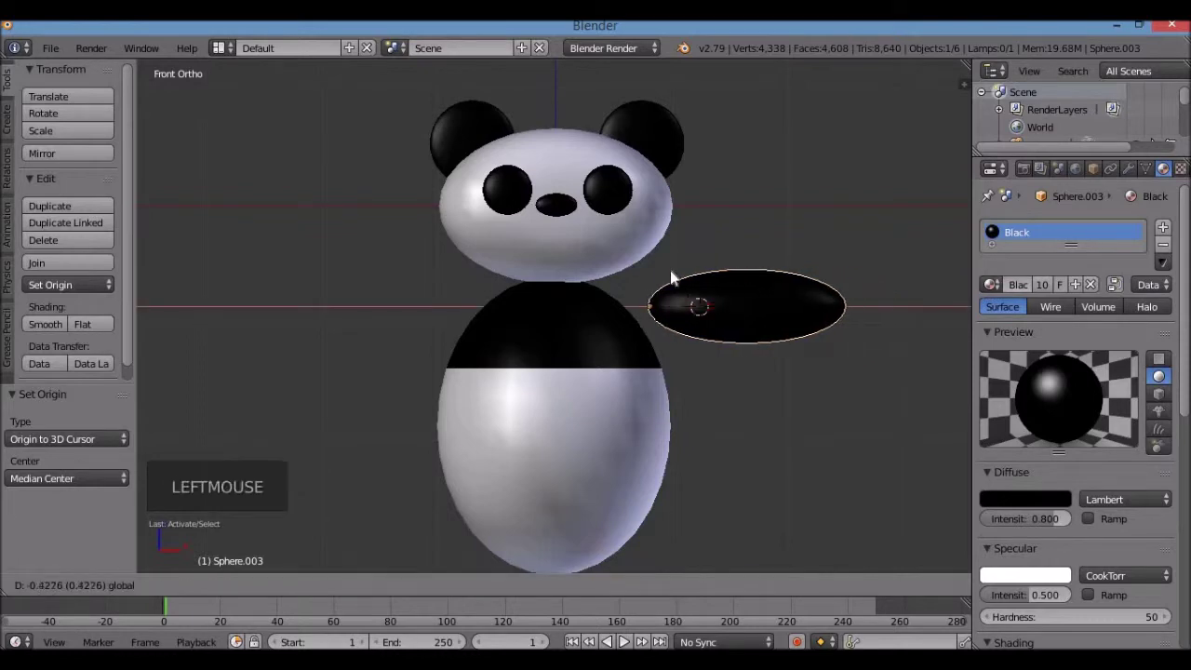
{"action": "left_click", "coordinate": [663, 261]}
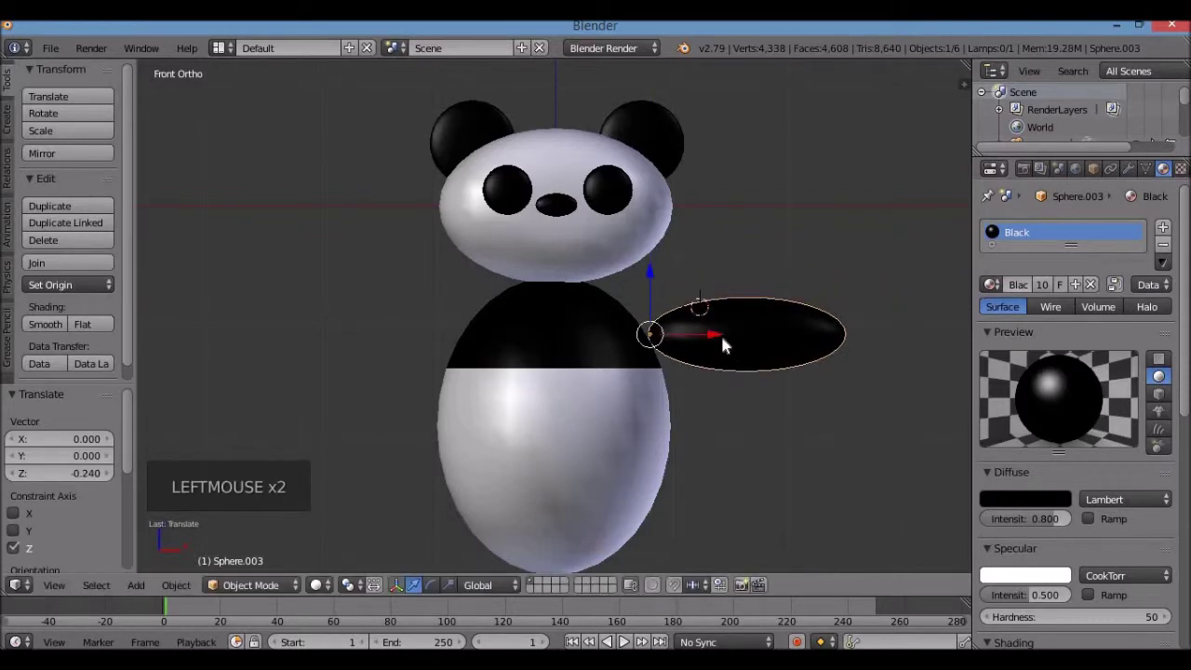
{"action": "left_click", "coordinate": [723, 344]}
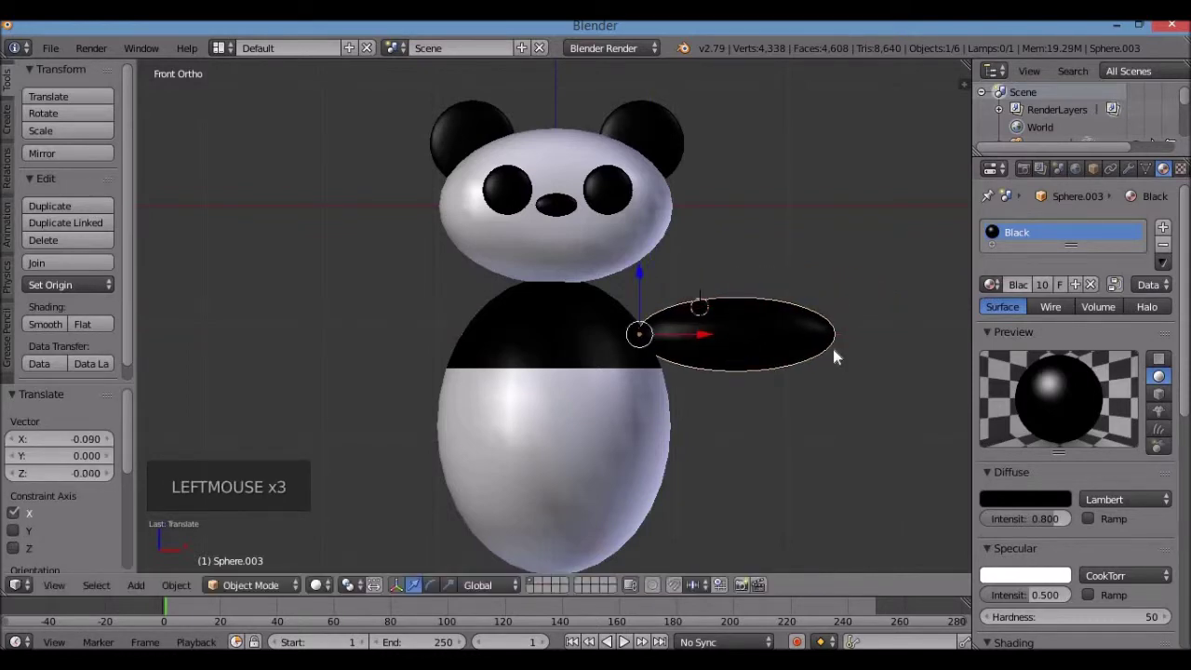
Step: Nudge the arm slightly lower so it sits snugly beside the chest
{"action": "scroll", "scroll_direction": "down", "scroll_amount": 3}
{"action": "scroll", "scroll_direction": "up", "scroll_amount": 3}
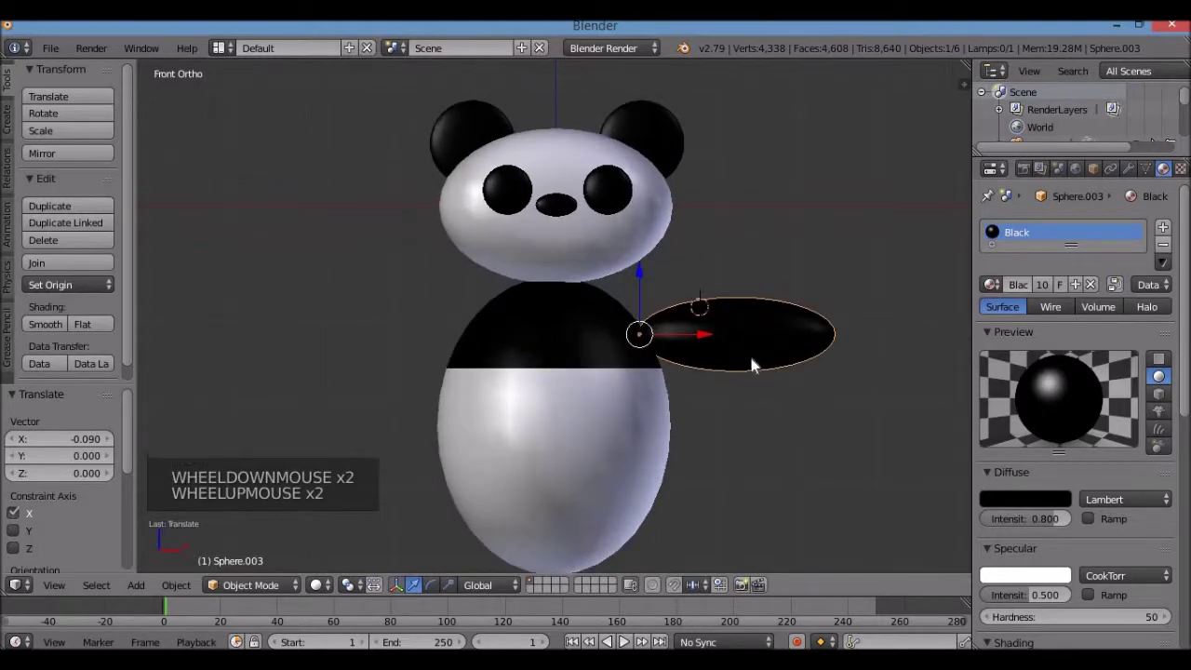
{"action": "left_click", "coordinate": [708, 340]}
{"action": "left_click", "coordinate": [671, 287]}
{"action": "left_click", "coordinate": [725, 352]}
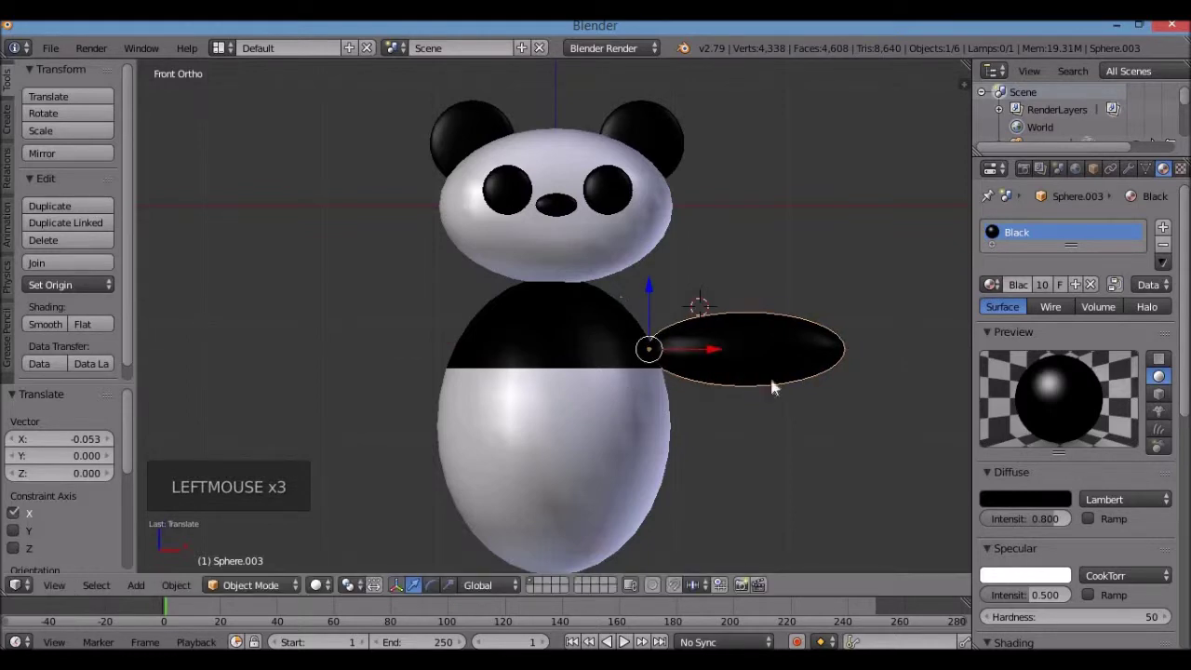
{"action": "scroll", "scroll_direction": "down", "scroll_amount": 3}
{"action": "key", "text": "KP_3"}
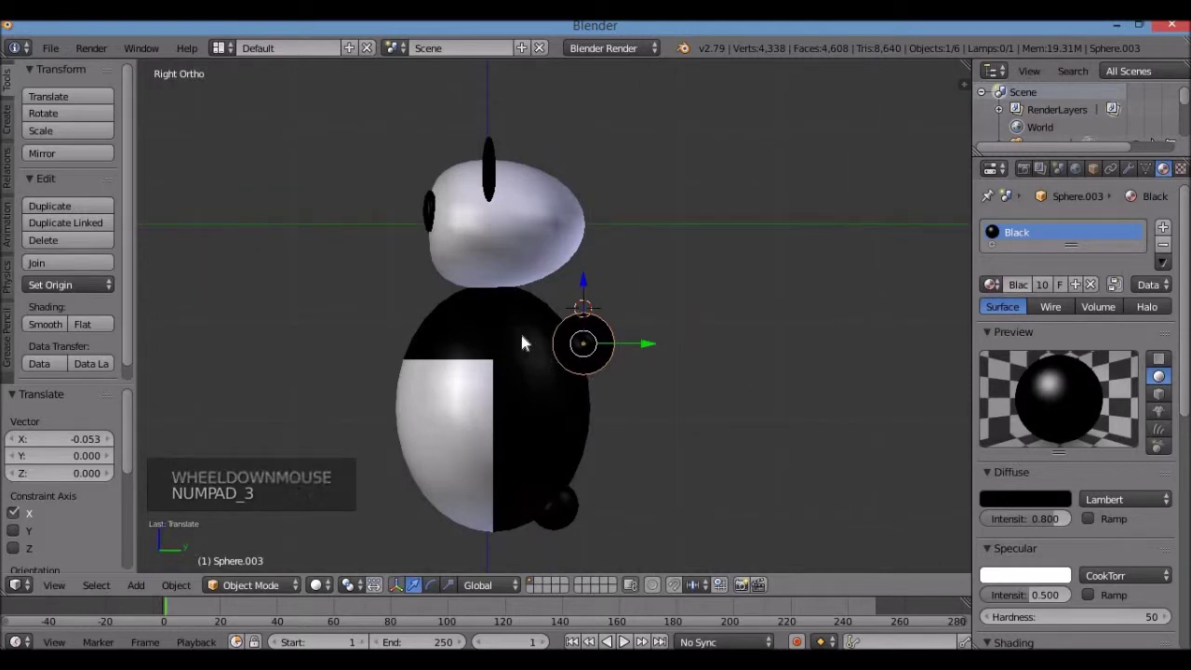
Step: In side view slide the arm along Y so it is centred in the body's depth, checking from several angles
{"action": "middle_click", "coordinate": [639, 430]}
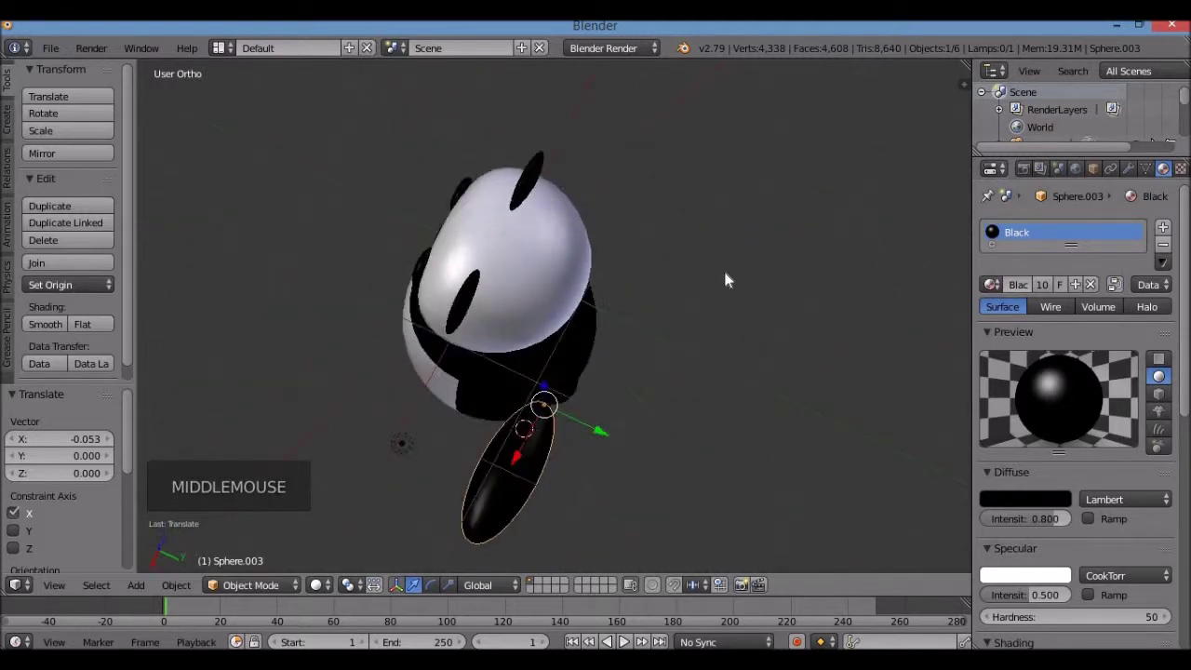
{"action": "key", "text": "KP_1"}
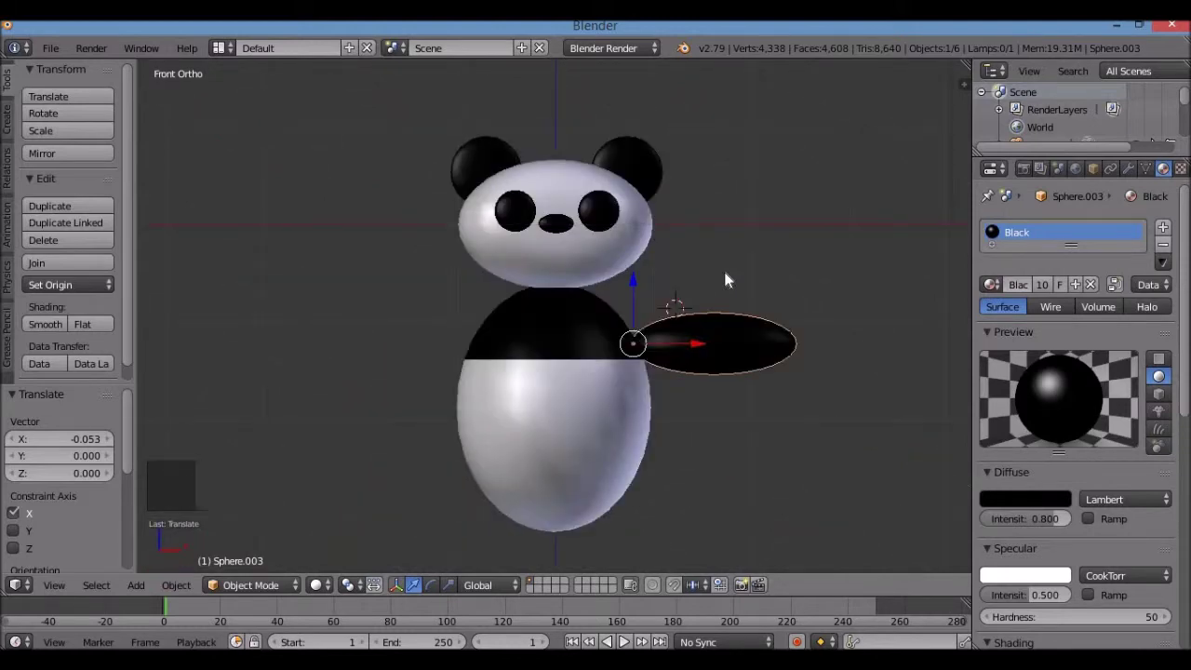
{"action": "key", "text": "KP_3"}
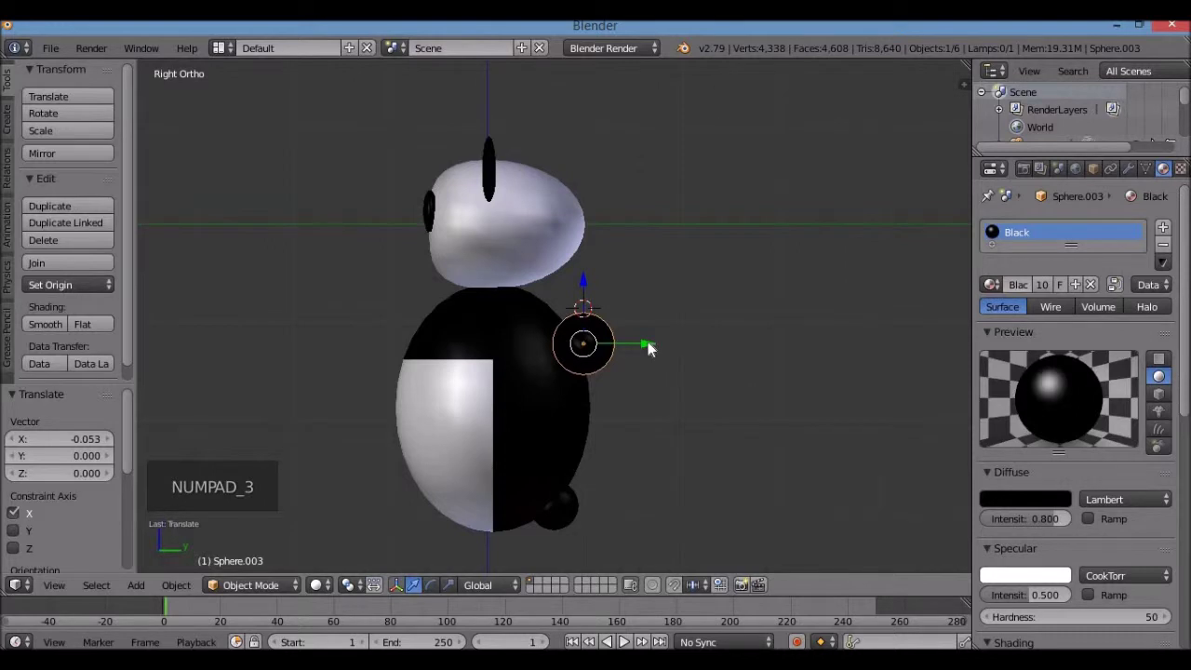
{"action": "left_click", "coordinate": [650, 345]}
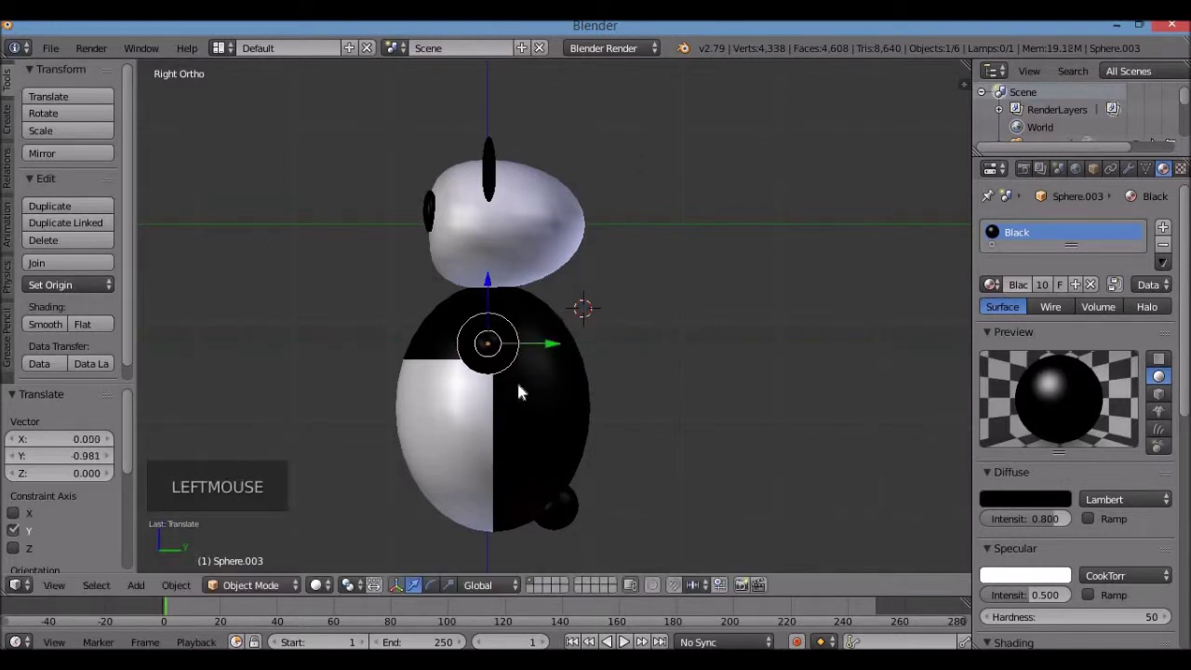
{"action": "middle_click", "coordinate": [521, 416]}
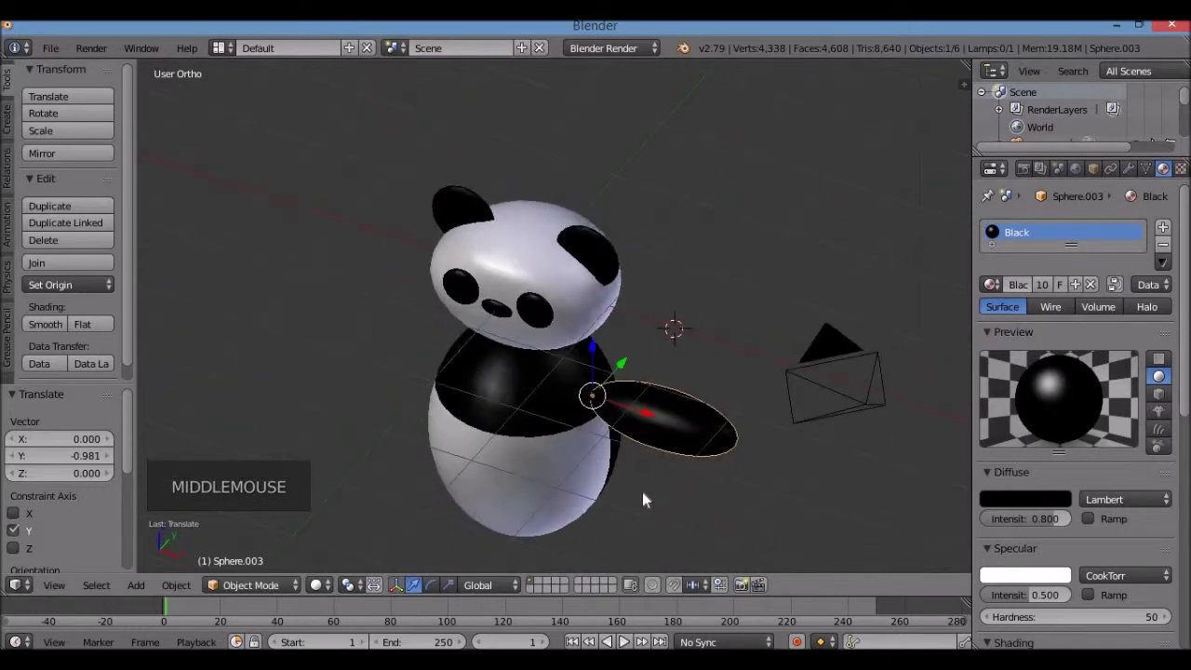
{"action": "key", "text": "KP_1"}
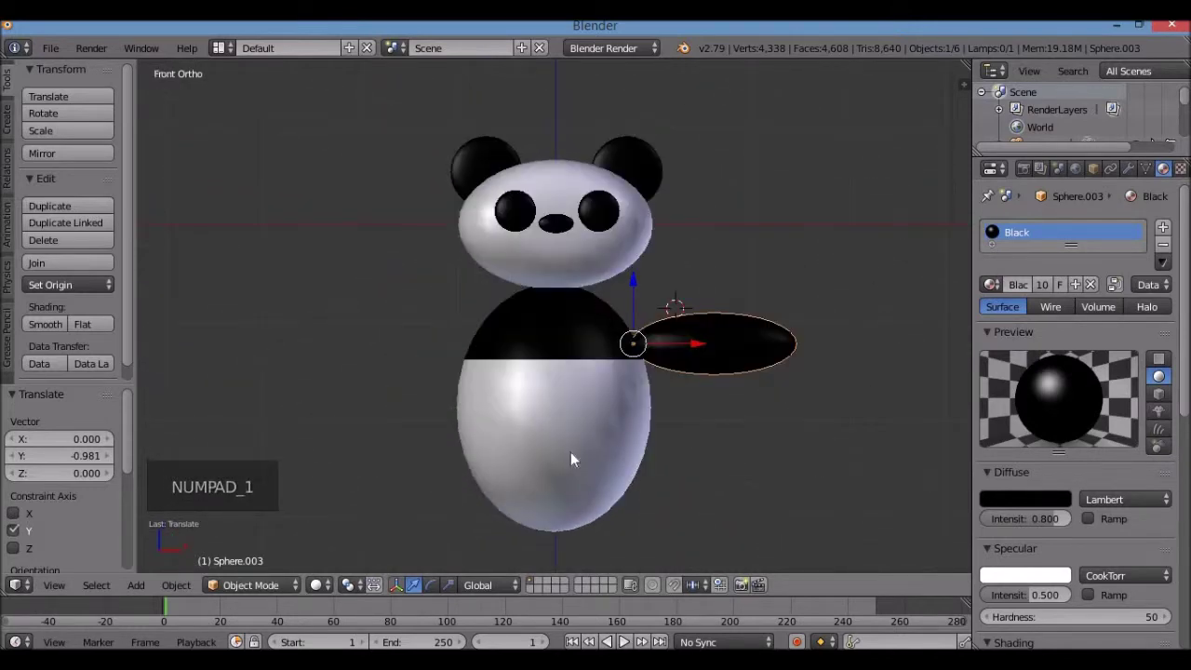
{"action": "middle_click", "coordinate": [618, 438]}
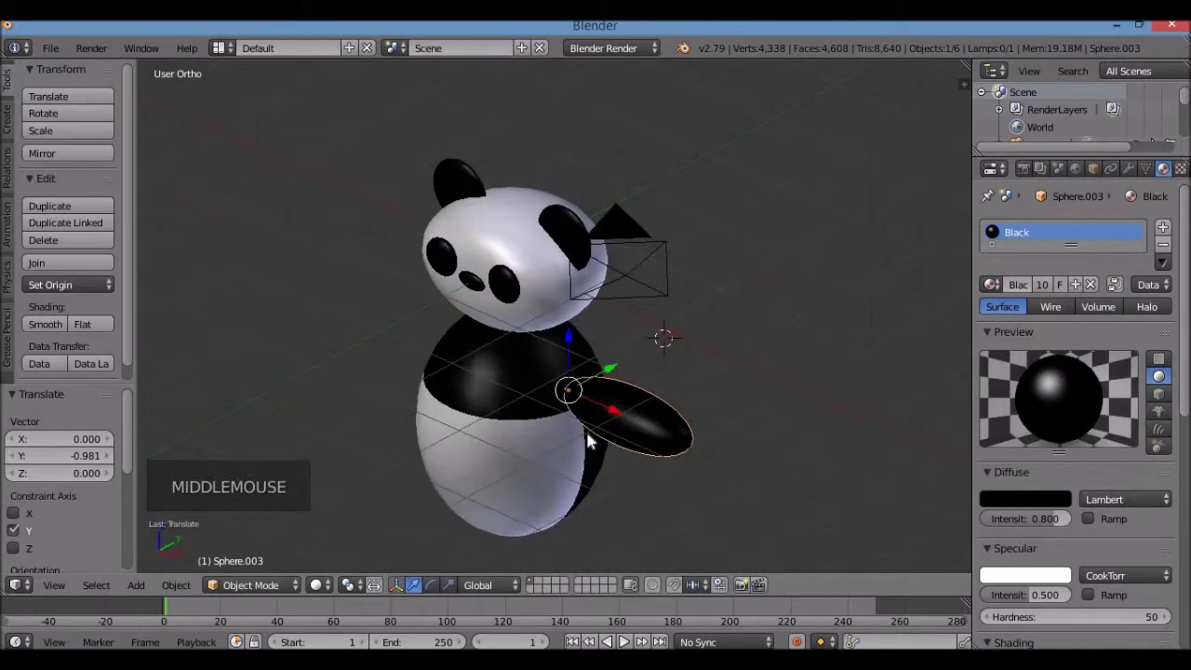
{"action": "key", "text": "KP_3"}
{"action": "key", "text": "KP_1"}
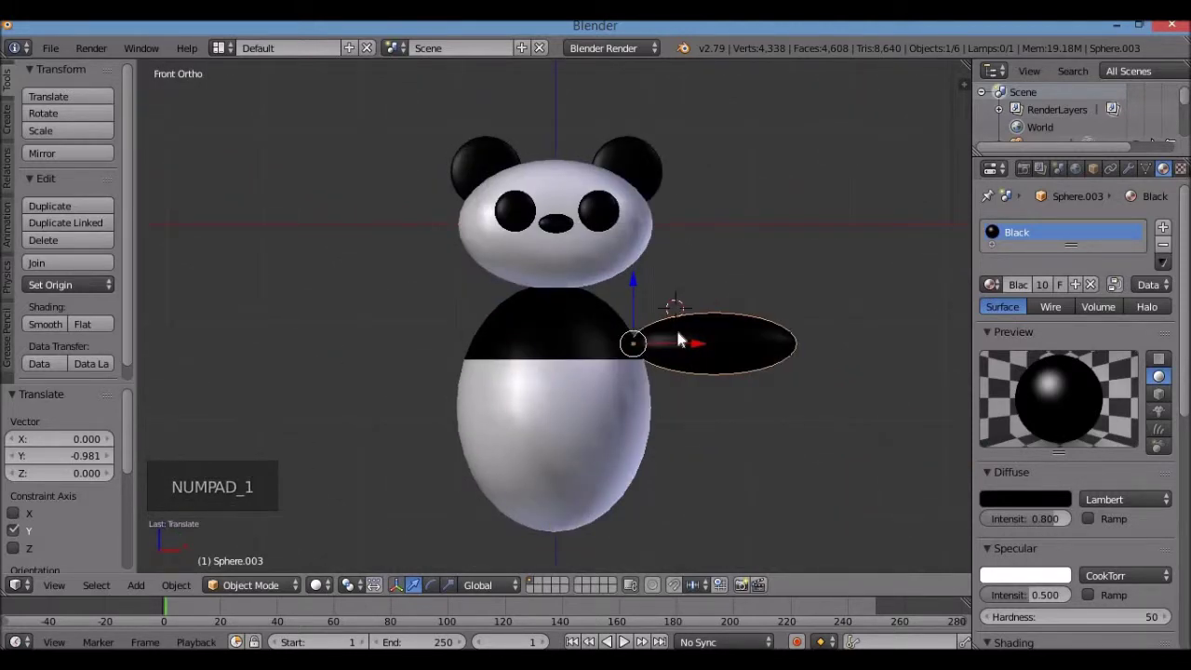
Step: Duplicate the arm out to the left, rotate it 180° to mirror the right arm, and duplicate again for a leg
{"action": "key", "text": "shift+d"}
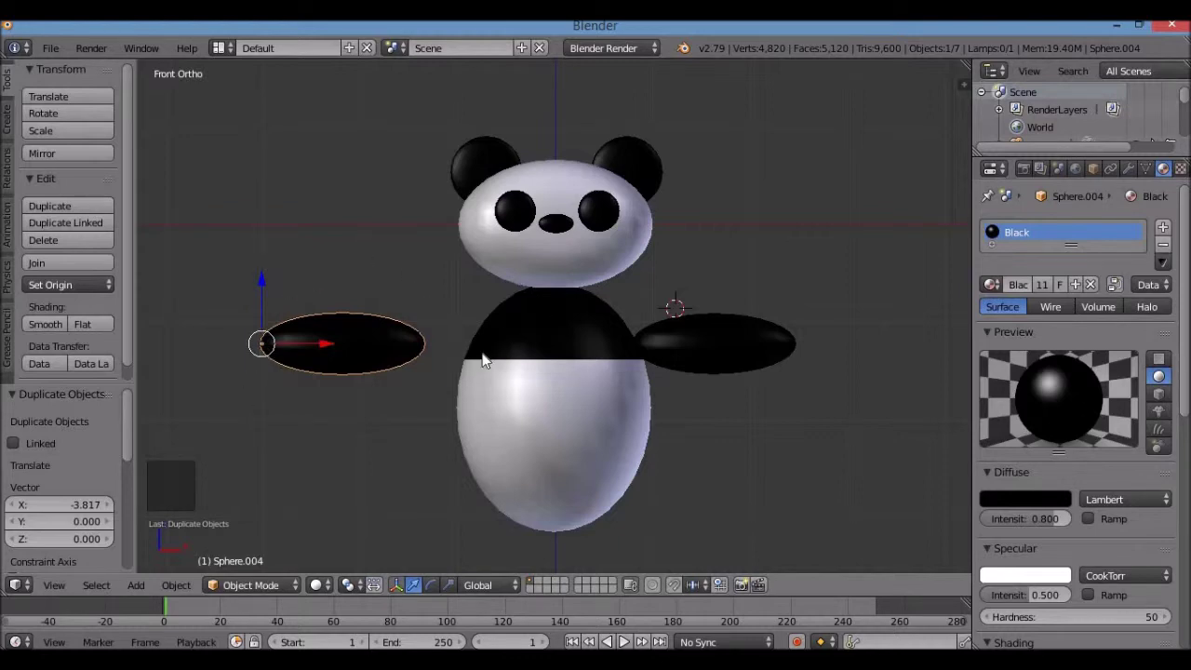
{"action": "key", "text": "r"}
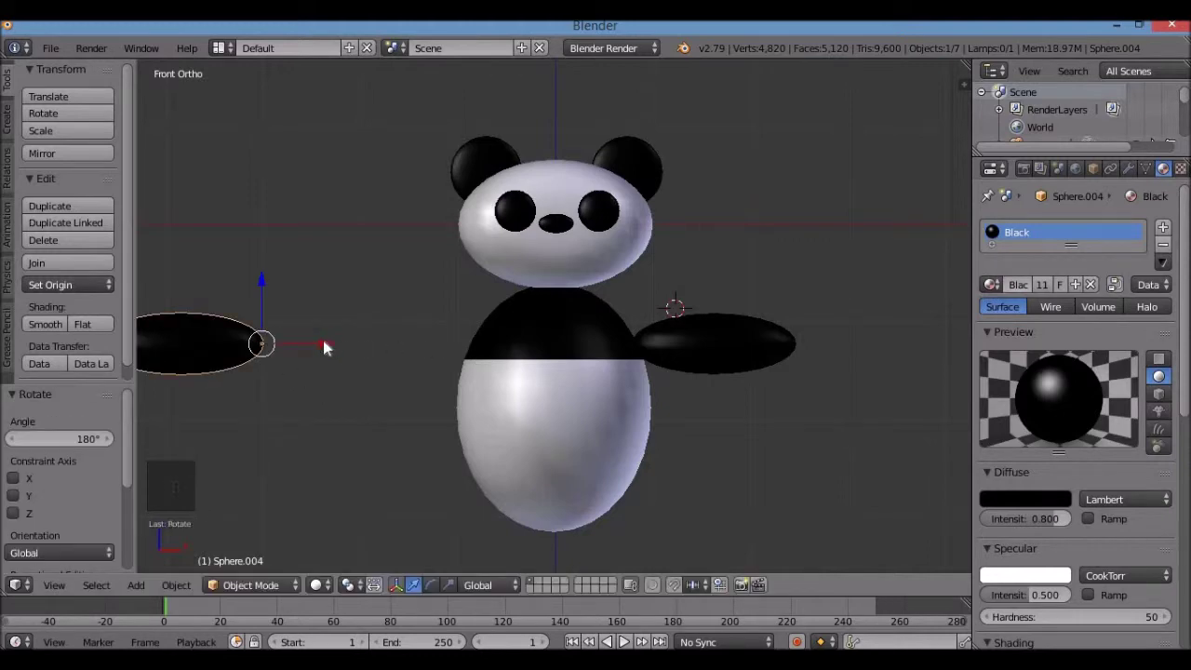
{"action": "left_click", "coordinate": [361, 344]}
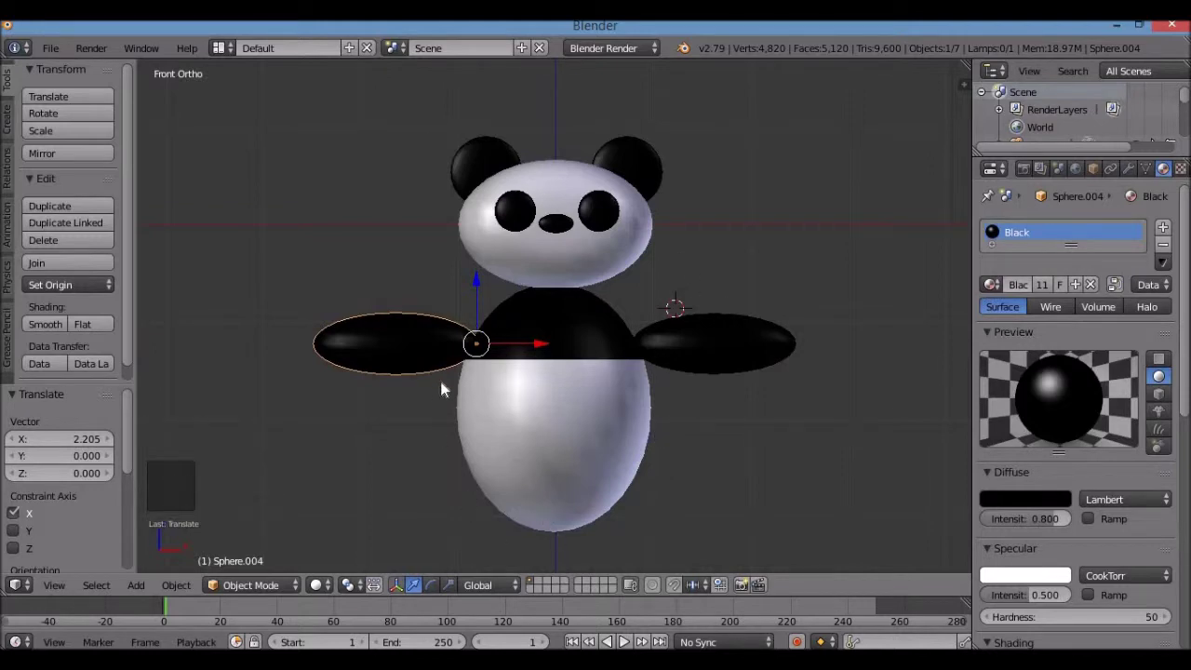
{"action": "key", "text": "shift+d"}
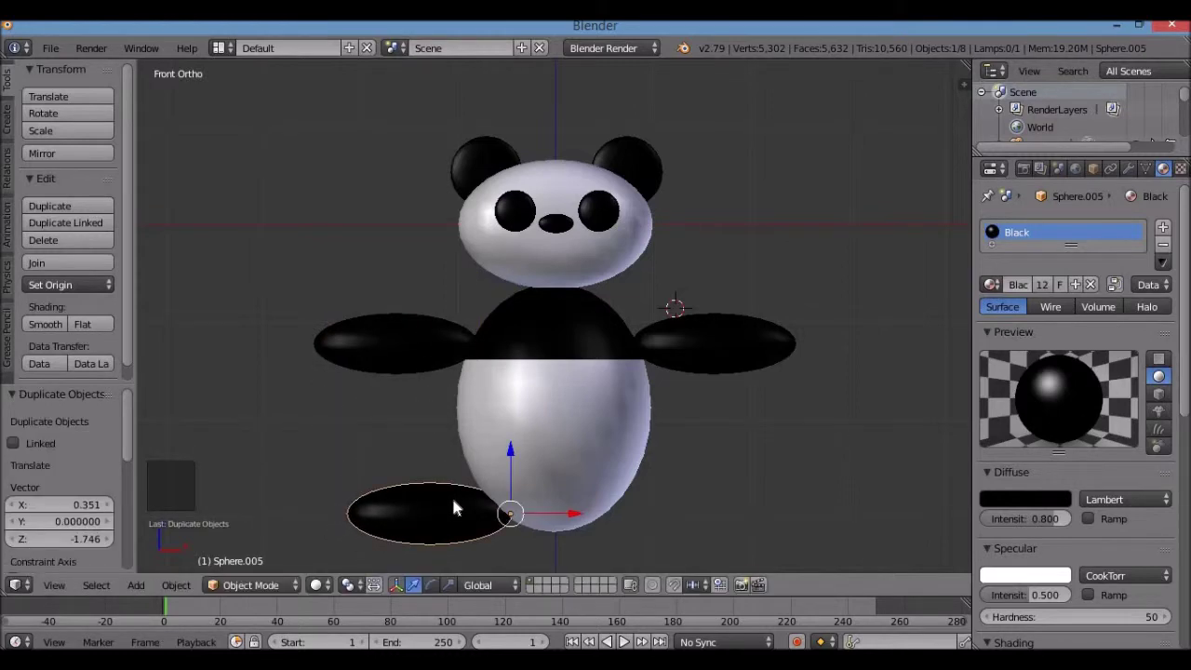
Step: Duplicate an arm and place the copy under the body on the right as a leg, checking it from an angle
{"action": "right_click", "coordinate": [737, 346]}
{"action": "key", "text": "shift+d"}
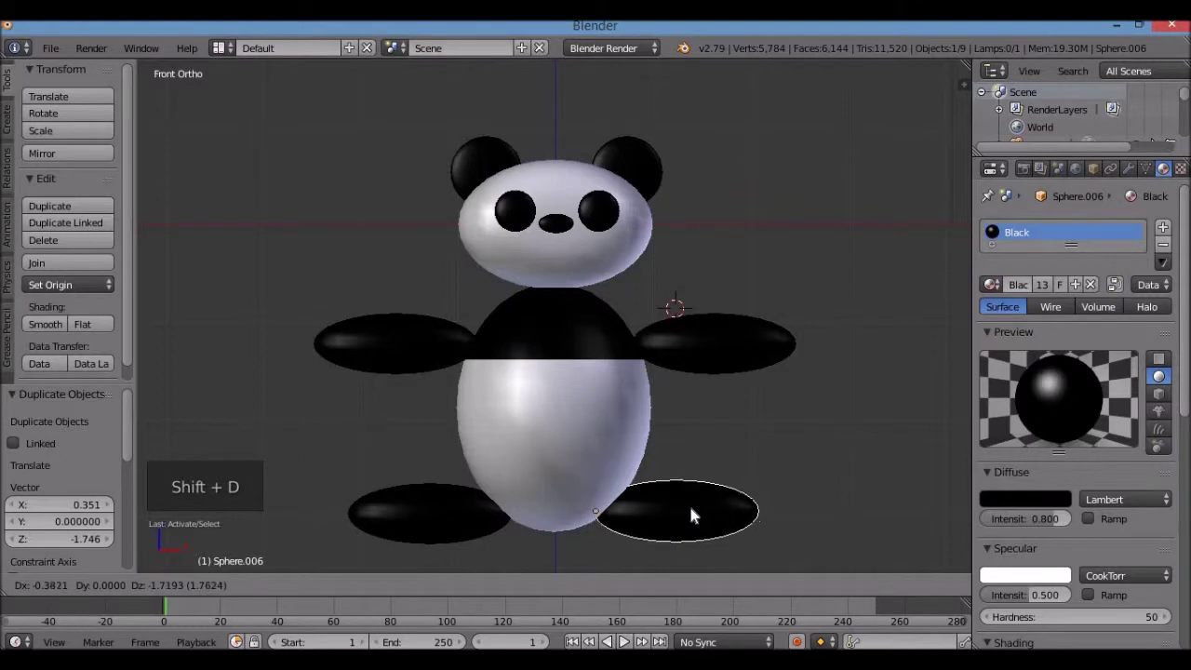
{"action": "scroll", "scroll_direction": "down", "scroll_amount": 3}
{"action": "middle_click", "coordinate": [706, 409]}
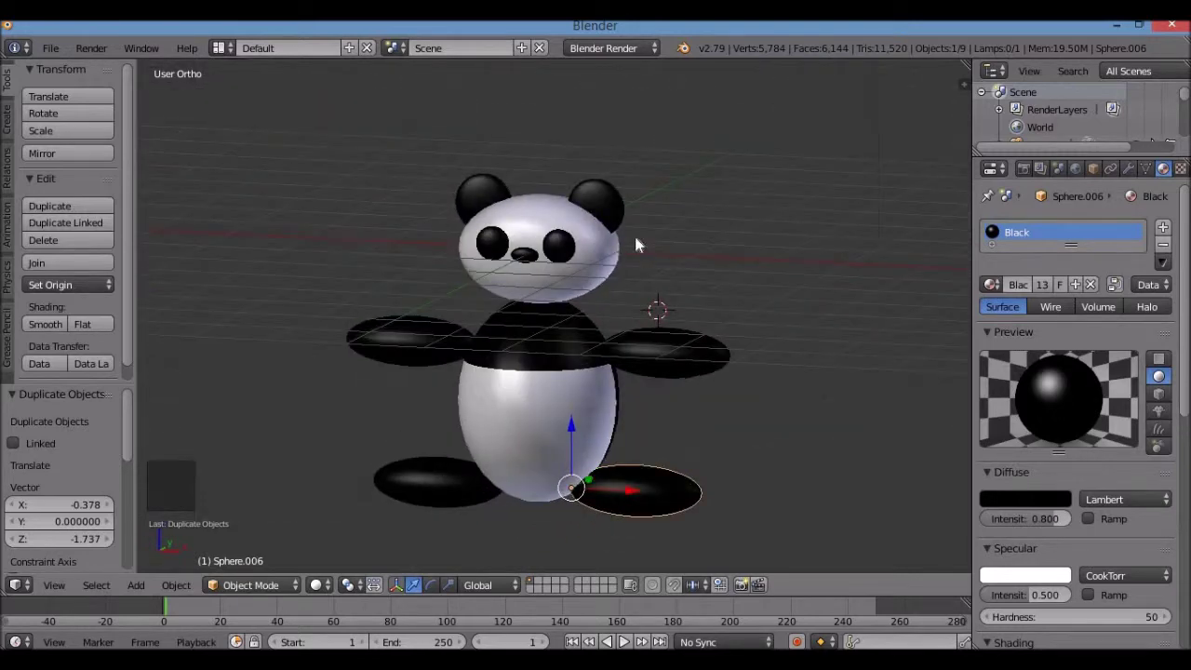
{"action": "scroll", "scroll_direction": "up", "scroll_amount": 3}
{"action": "scroll", "scroll_direction": "down", "scroll_amount": 3}
{"action": "middle_click", "coordinate": [479, 382]}
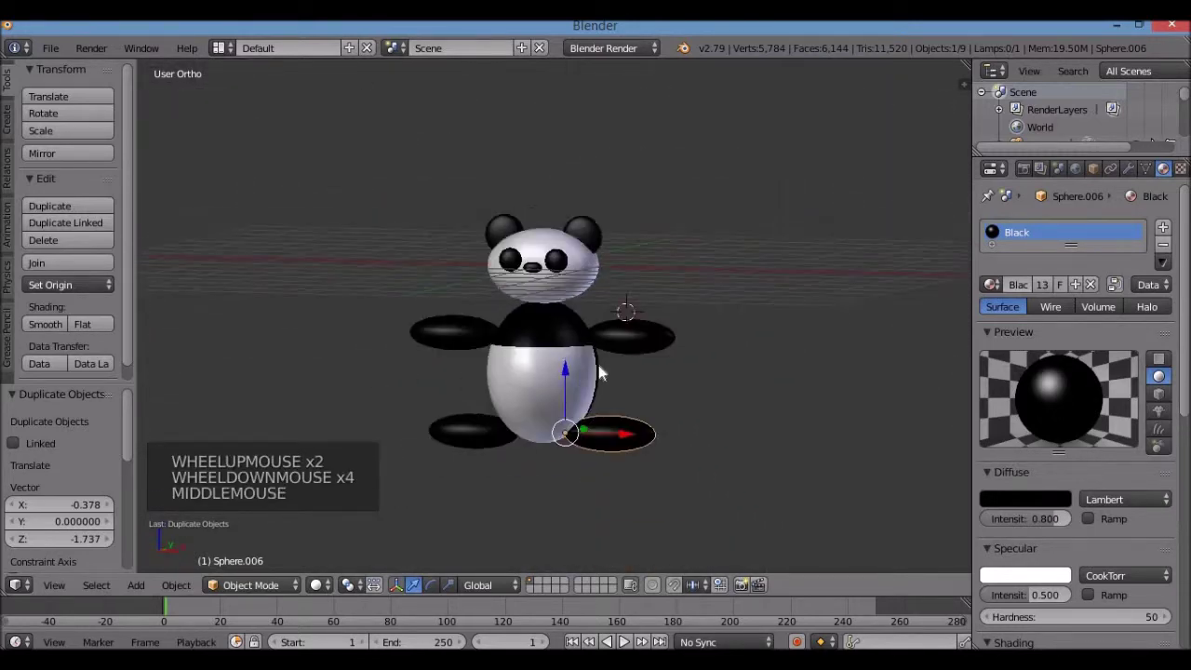
Step: Return to the front view and select the panda's body
{"action": "key", "text": "KP_1"}
{"action": "scroll", "scroll_direction": "up", "scroll_amount": 3}
{"action": "right_click", "coordinate": [556, 393]}
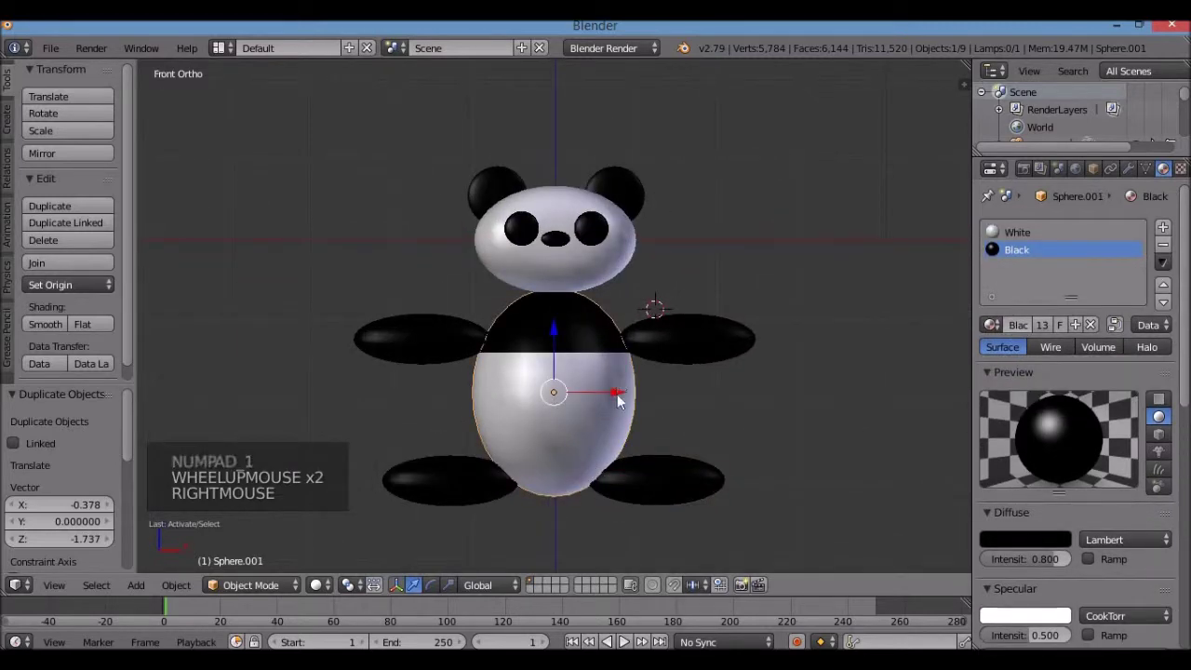
Step: Move the body off to the right, undo to restore it under the head, then select the head
{"action": "left_click", "coordinate": [560, 394]}
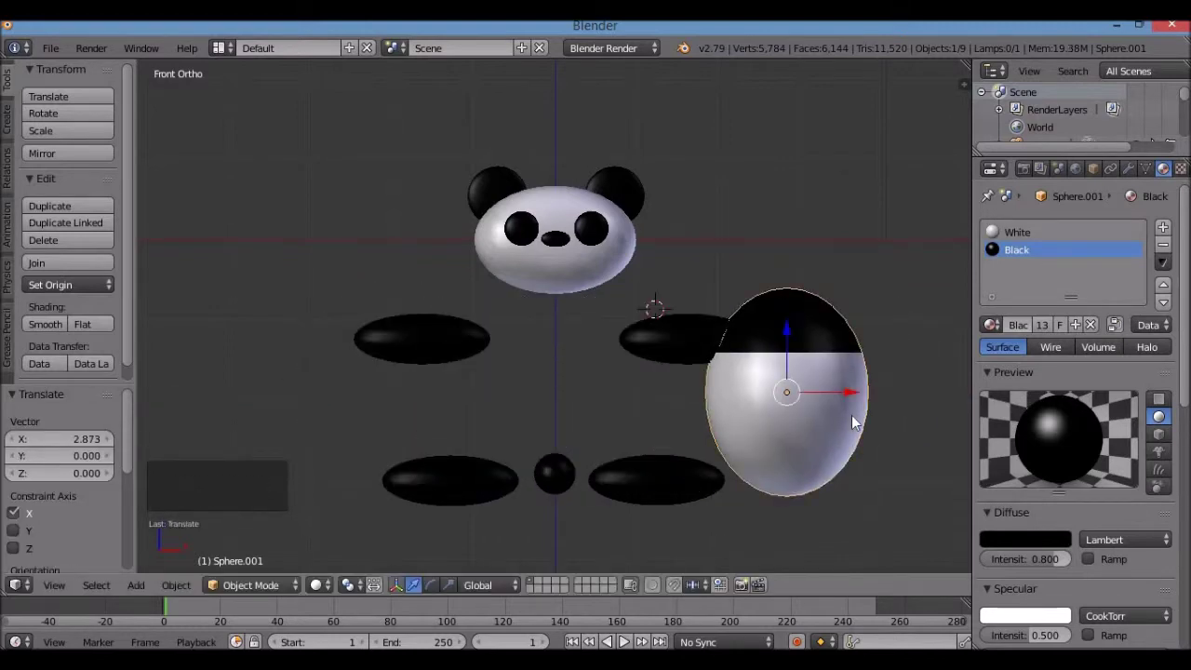
{"action": "key", "text": "ctrl+z"}
{"action": "scroll", "scroll_direction": "up", "scroll_amount": 3}
{"action": "right_click", "coordinate": [614, 260]}
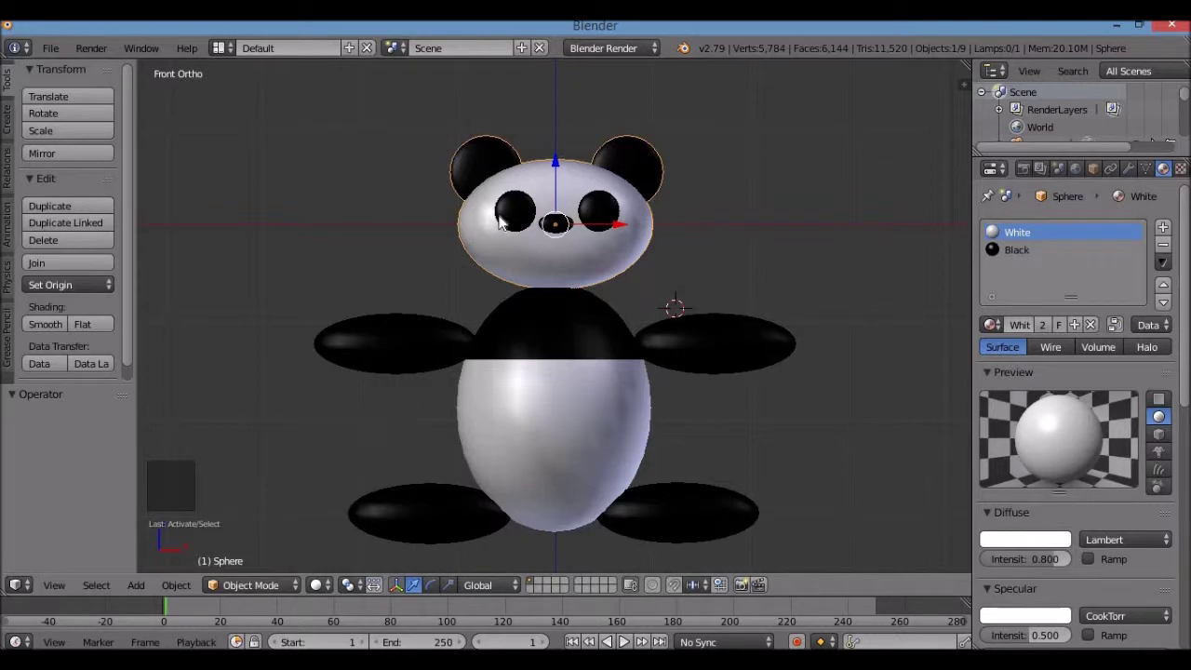
Step: Shift-select the head parts, both arms, the leg and another body part
{"action": "right_click", "coordinate": [536, 258]}
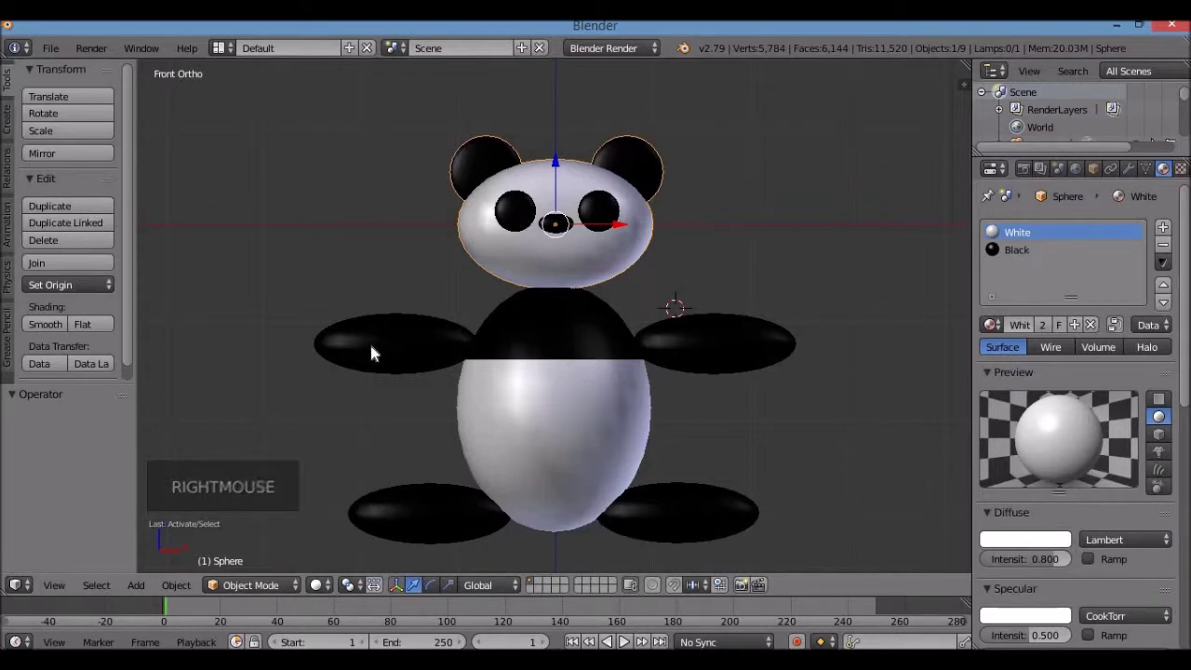
{"action": "right_click", "coordinate": [378, 351]}
{"action": "right_click", "coordinate": [737, 346]}
{"action": "right_click", "coordinate": [706, 520]}
{"action": "right_click", "coordinate": [548, 472]}
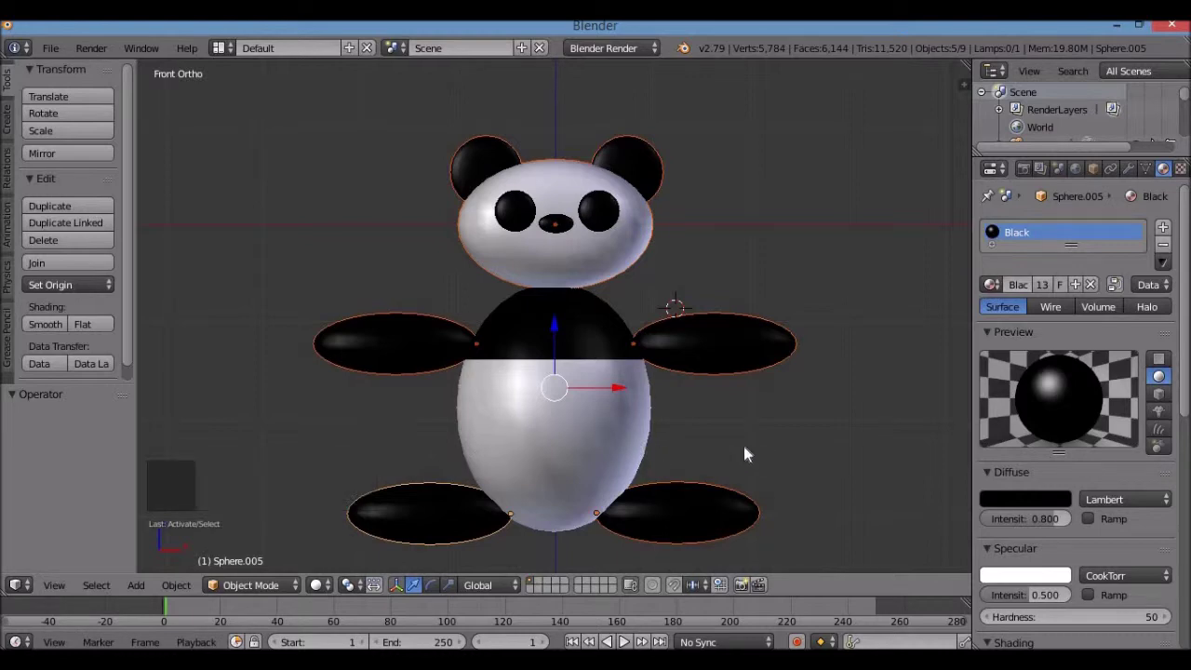
{"action": "middle_click", "coordinate": [789, 434]}
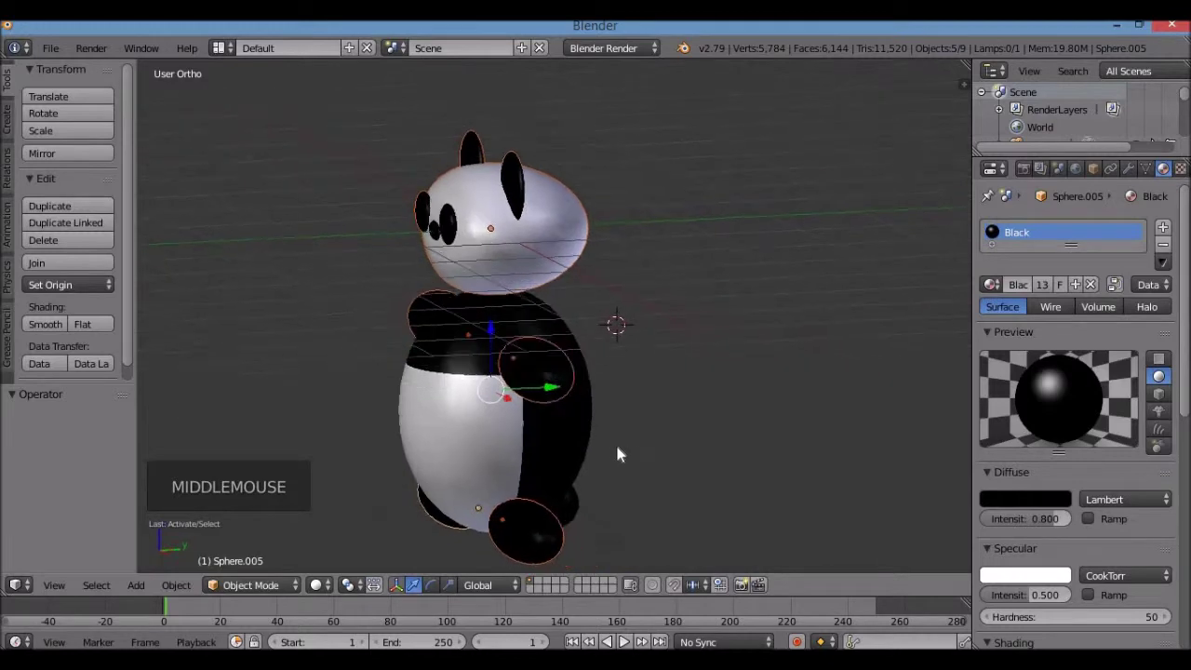
{"action": "key", "text": "KP_3"}
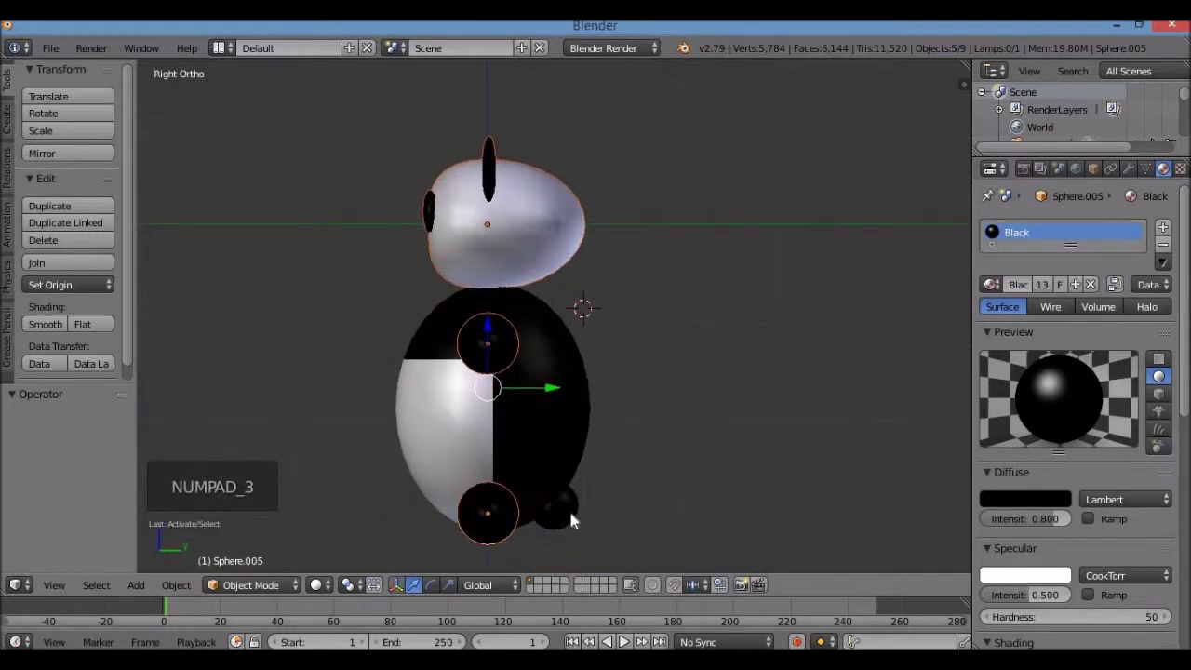
Step: Add the remaining part and the main body piece last, then parent everything to it with Ctrl+P
{"action": "right_click", "coordinate": [566, 517]}
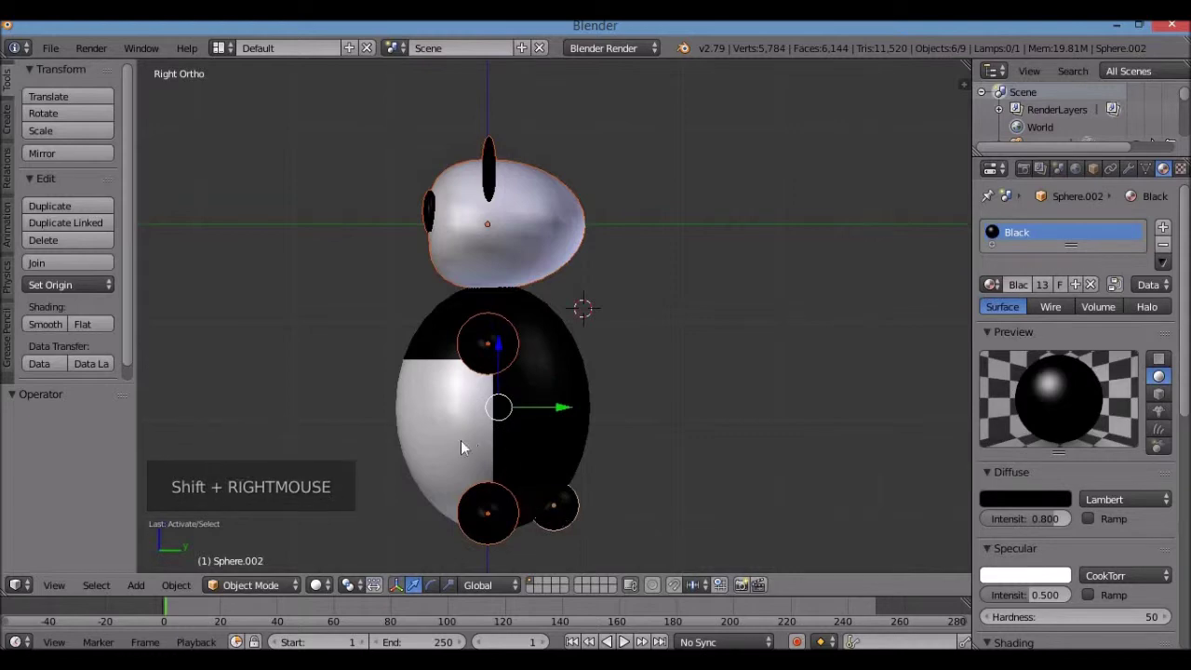
{"action": "middle_click", "coordinate": [475, 450]}
{"action": "key", "text": "KP_1"}
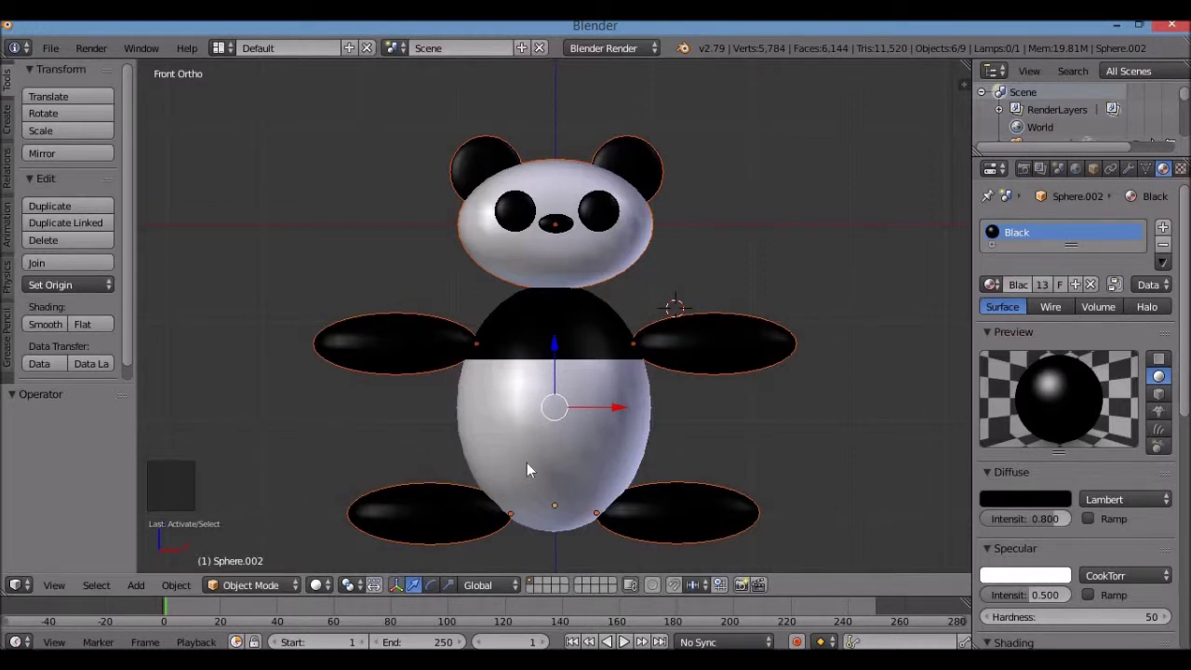
{"action": "right_click", "coordinate": [531, 471]}
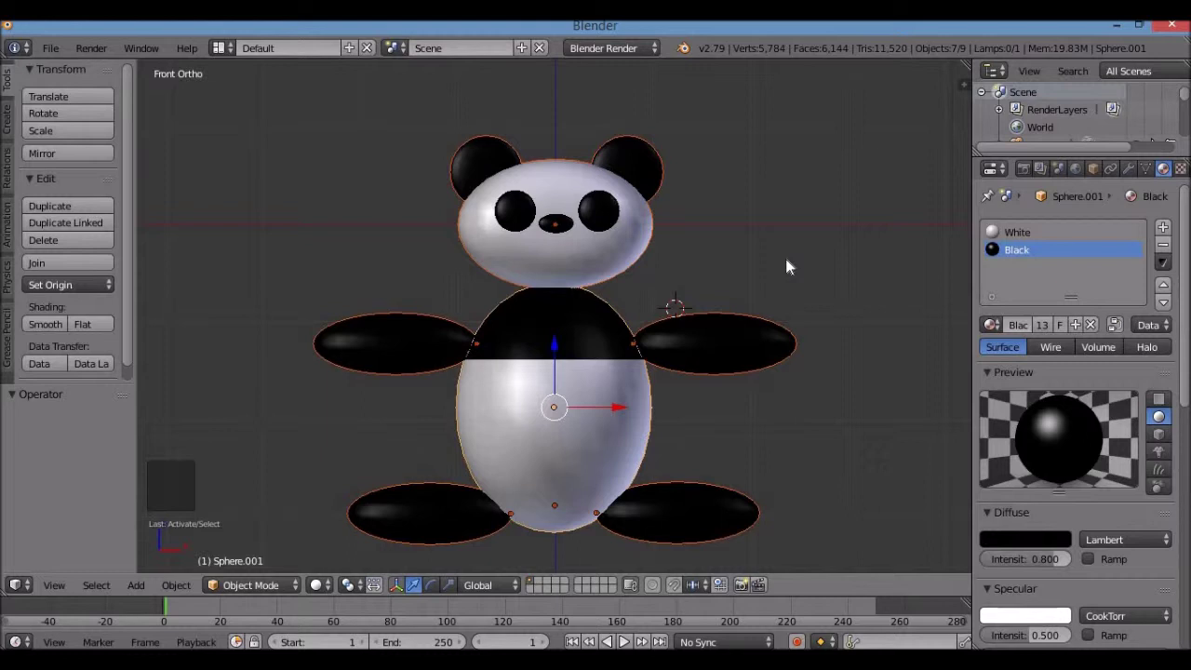
{"action": "key", "text": "ctrl+p"}
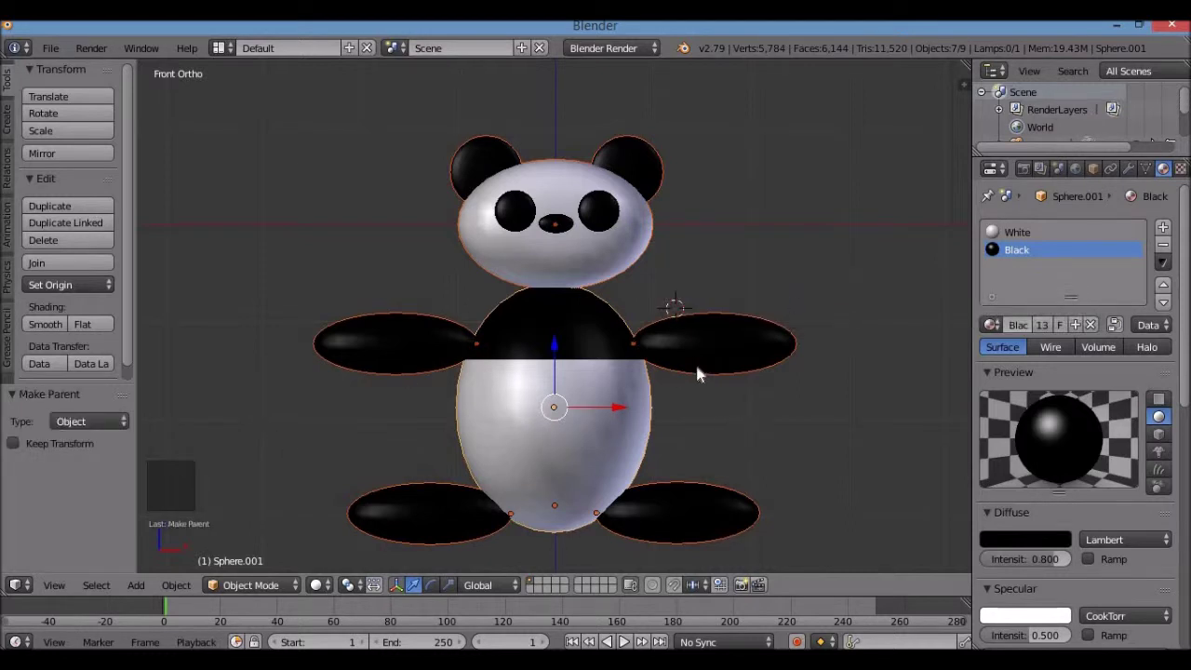
Step: Raise the right-hand arm into a wave and rotate the left-hand arm downward
{"action": "right_click", "coordinate": [573, 414]}
{"action": "right_click", "coordinate": [724, 353]}
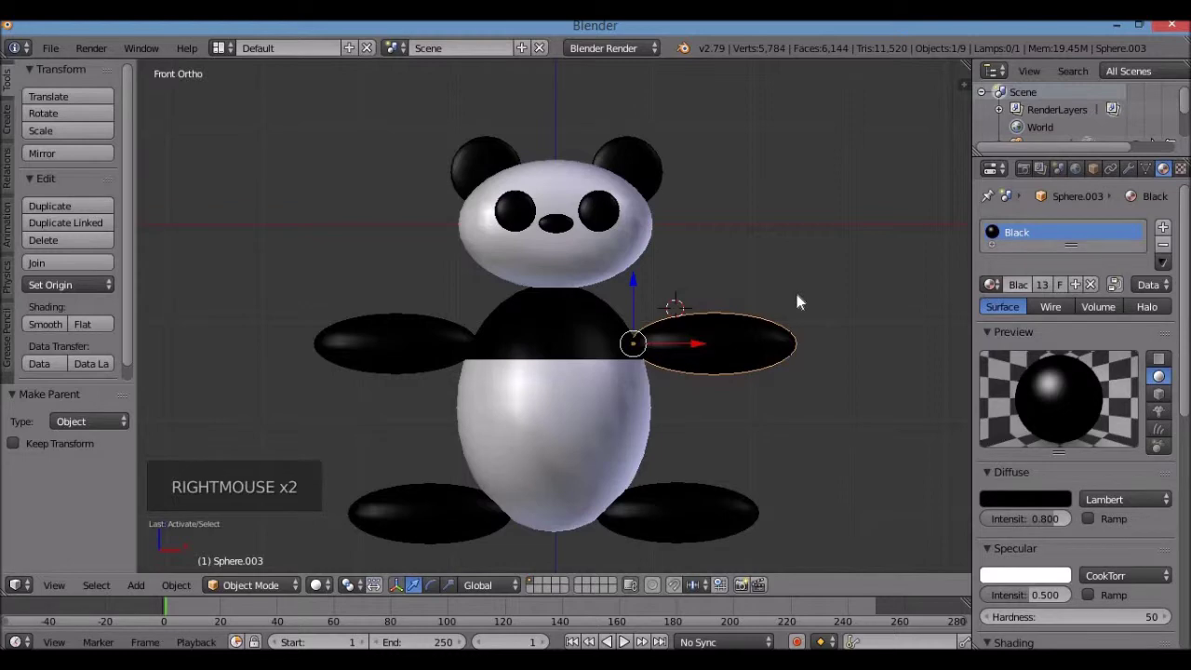
{"action": "key", "text": "r"}
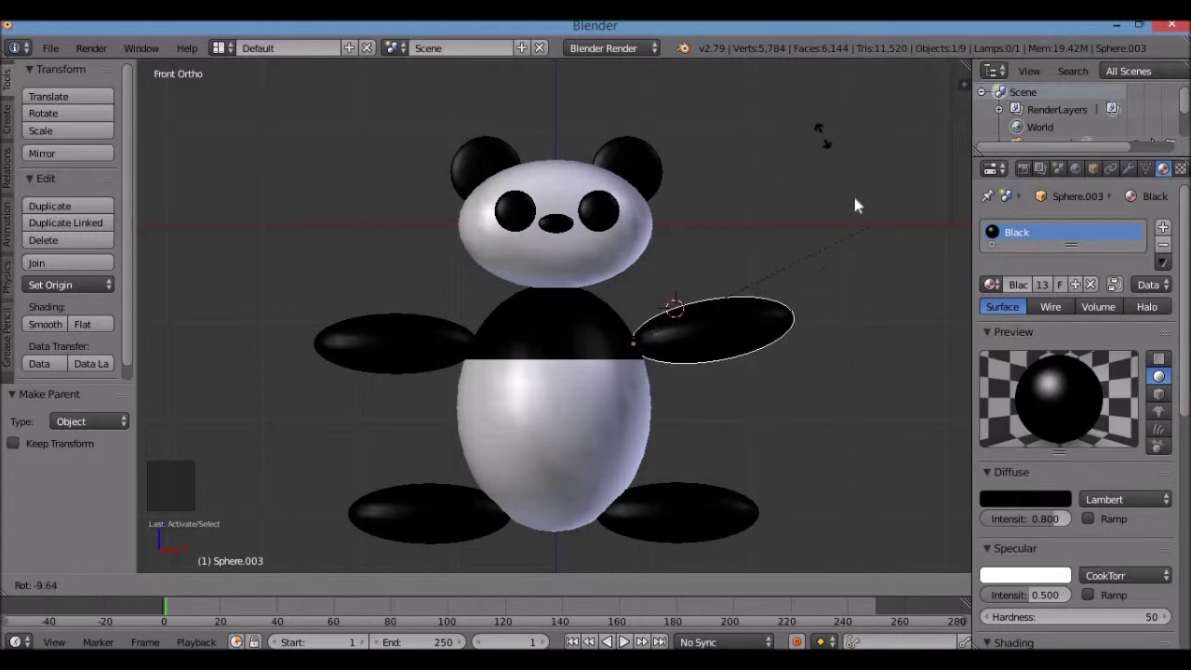
{"action": "right_click", "coordinate": [454, 276]}
{"action": "key", "text": "r"}
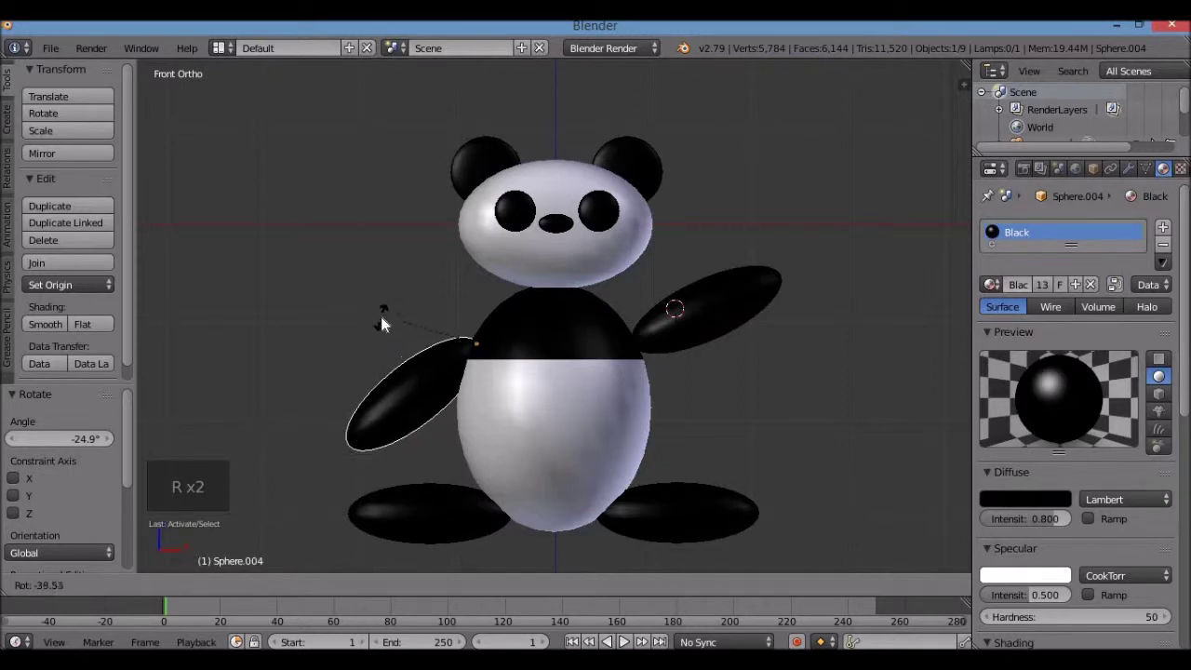
Step: Rotate both legs to point down and adjust the head's rotation
{"action": "right_click", "coordinate": [474, 522]}
{"action": "scroll", "scroll_direction": "down", "scroll_amount": 3}
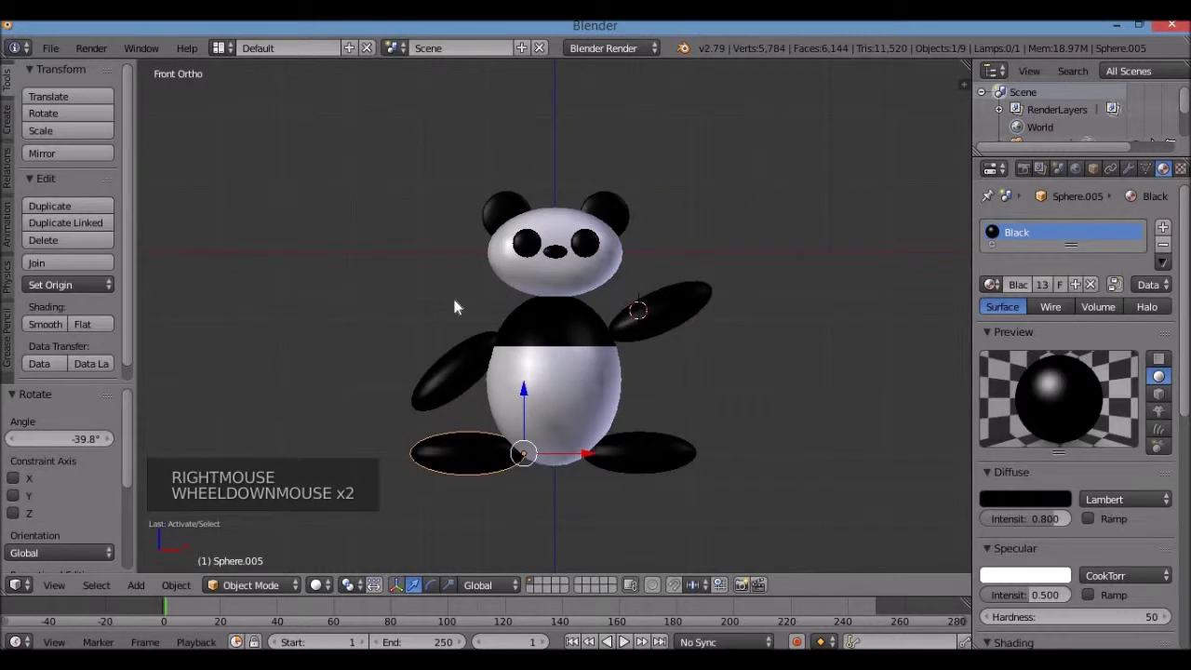
{"action": "key", "text": "r"}
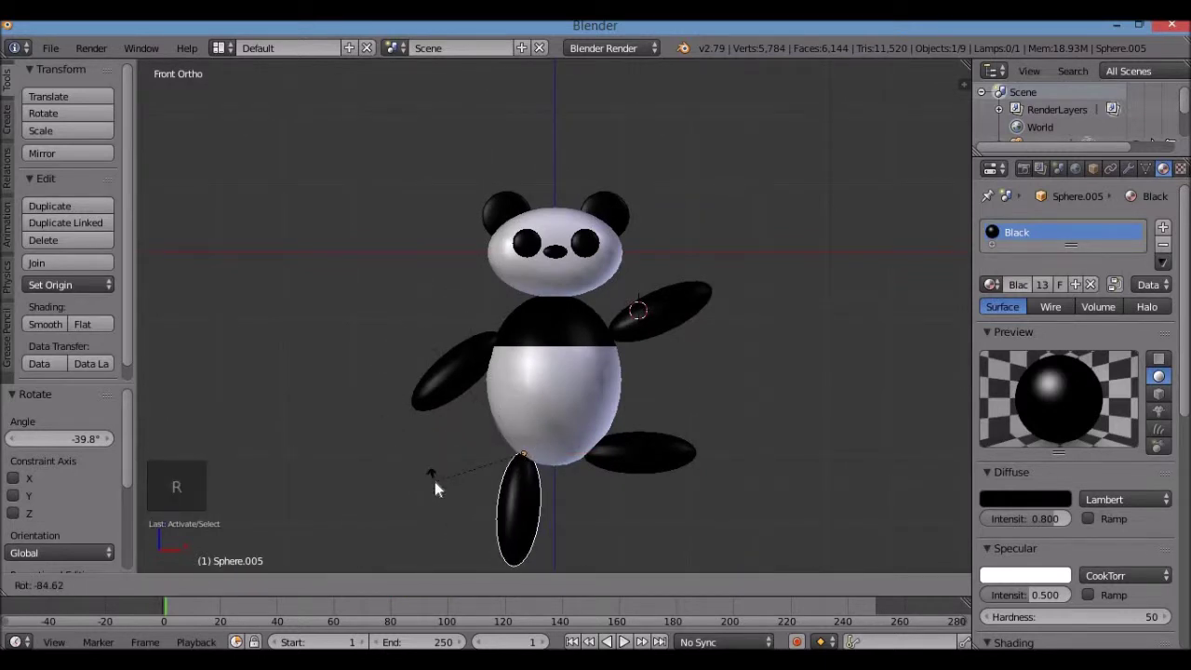
{"action": "right_click", "coordinate": [661, 468]}
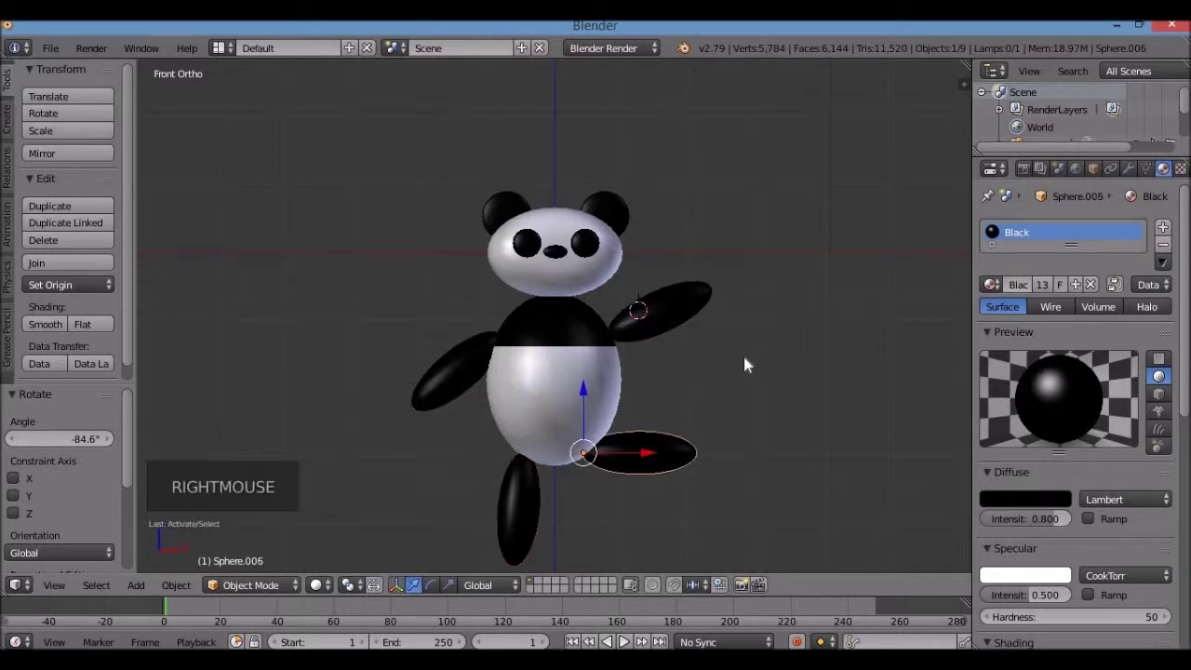
{"action": "key", "text": "r"}
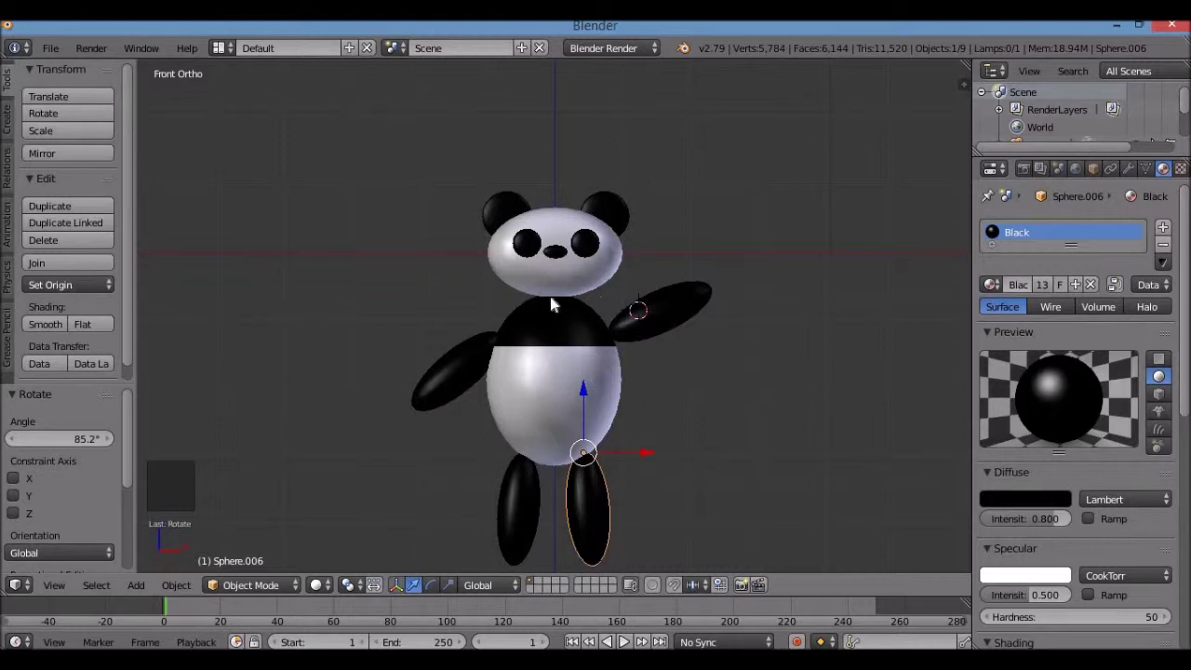
{"action": "right_click", "coordinate": [575, 282]}
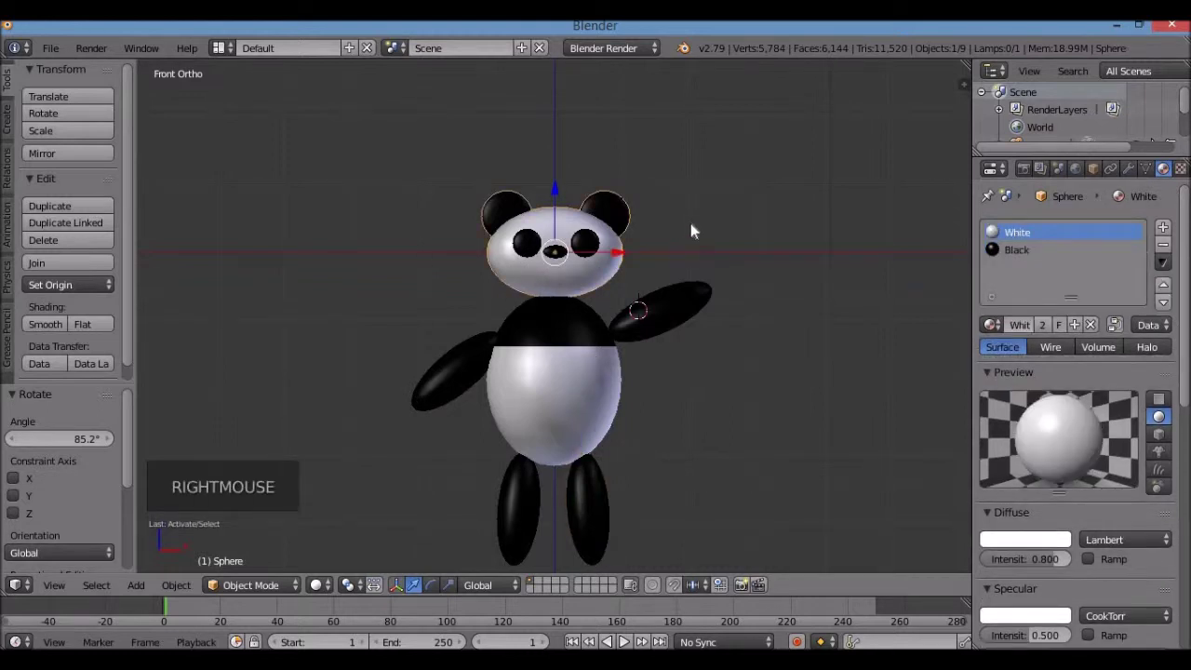
{"action": "key", "text": "r"}
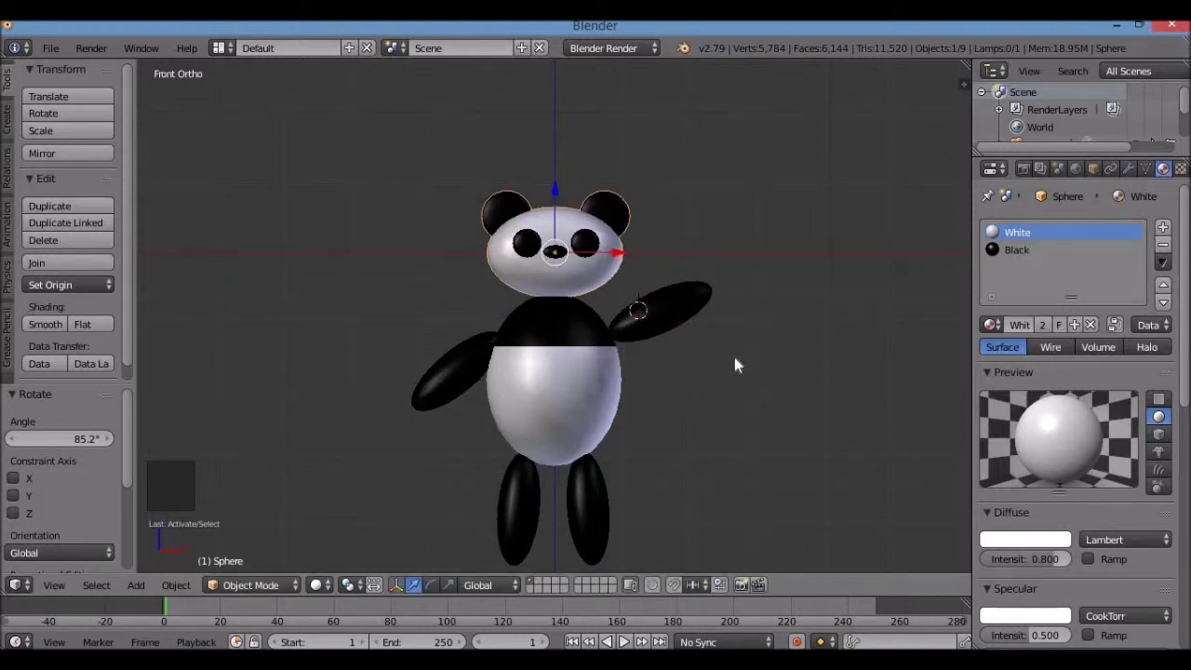
Step: Try lowering the raised arm, then undo back to the raised waving pose and reselect the head
{"action": "right_click", "coordinate": [674, 314]}
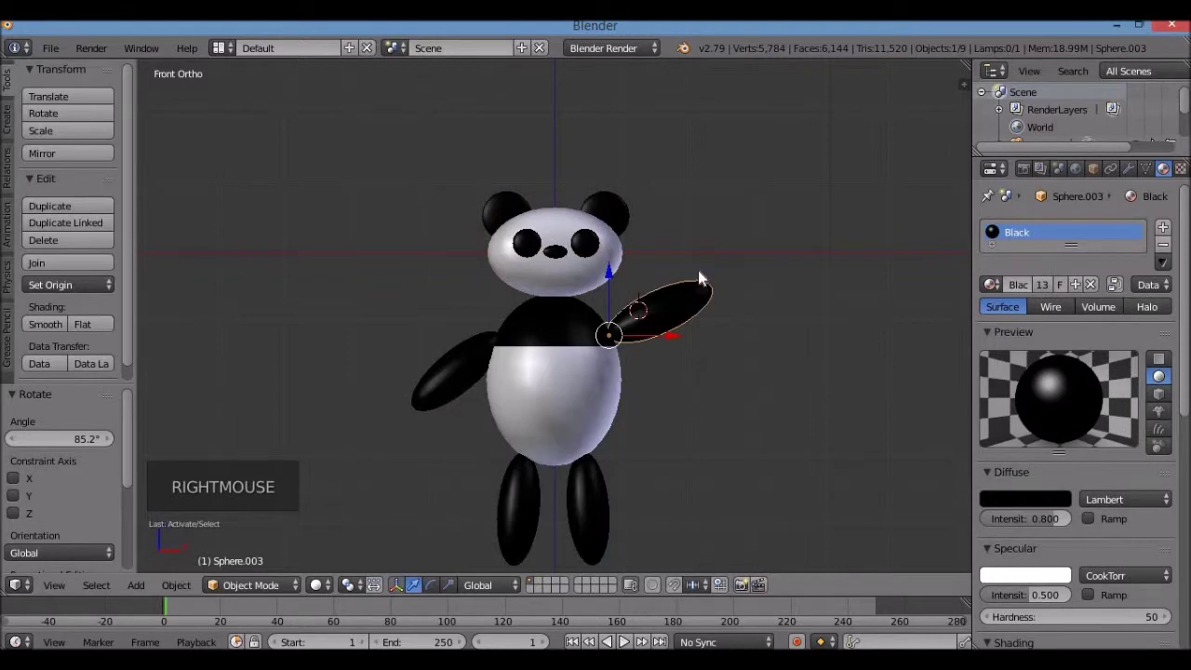
{"action": "key", "text": "r"}
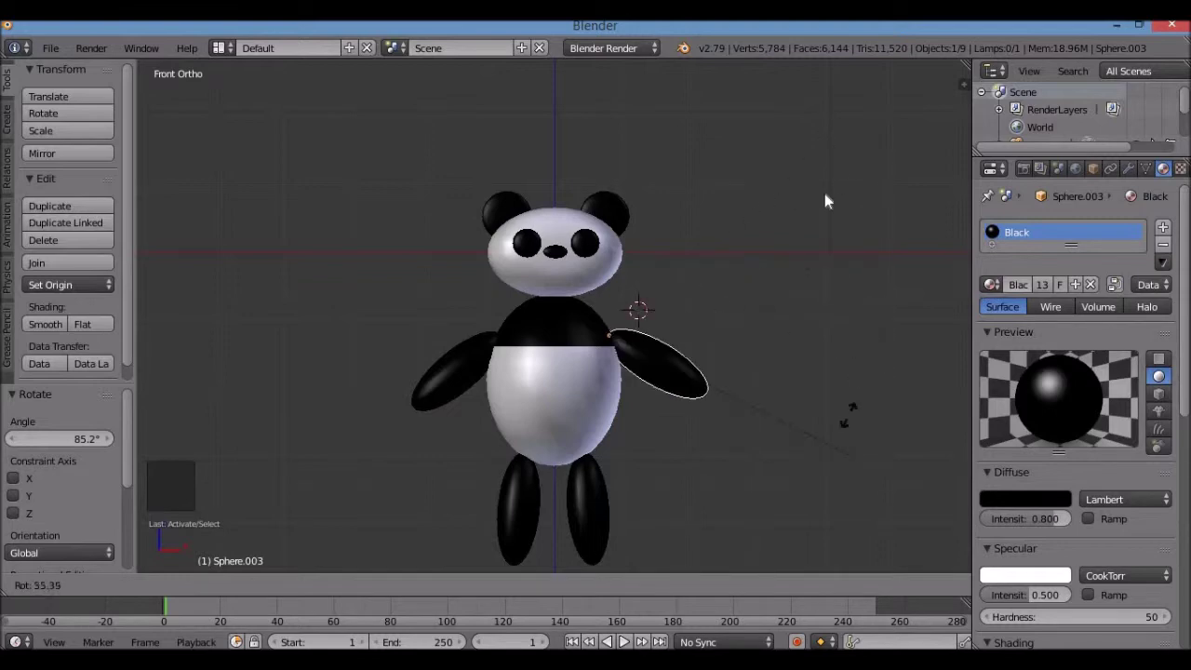
{"action": "key", "text": "r"}
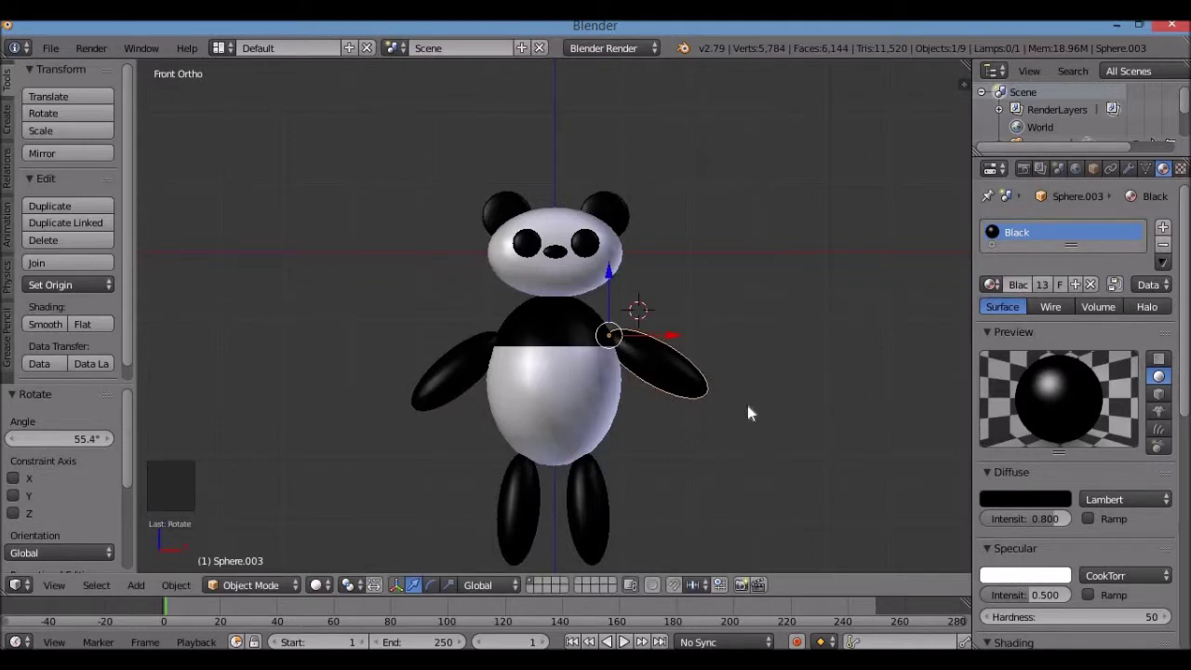
{"action": "key", "text": "ctrl+z"}
{"action": "key", "text": "r"}
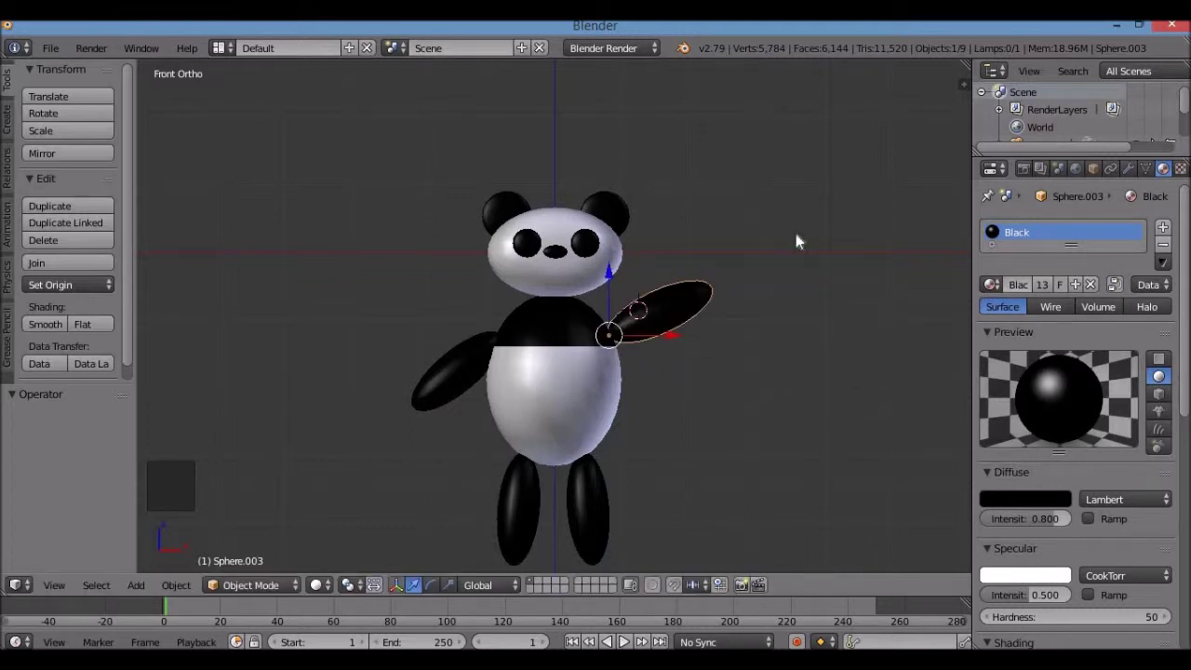
{"action": "right_click", "coordinate": [576, 286]}
Step: From top view rotate the panda via its head around the vertical axis, then deselect all
{"action": "key", "text": "KP_7"}
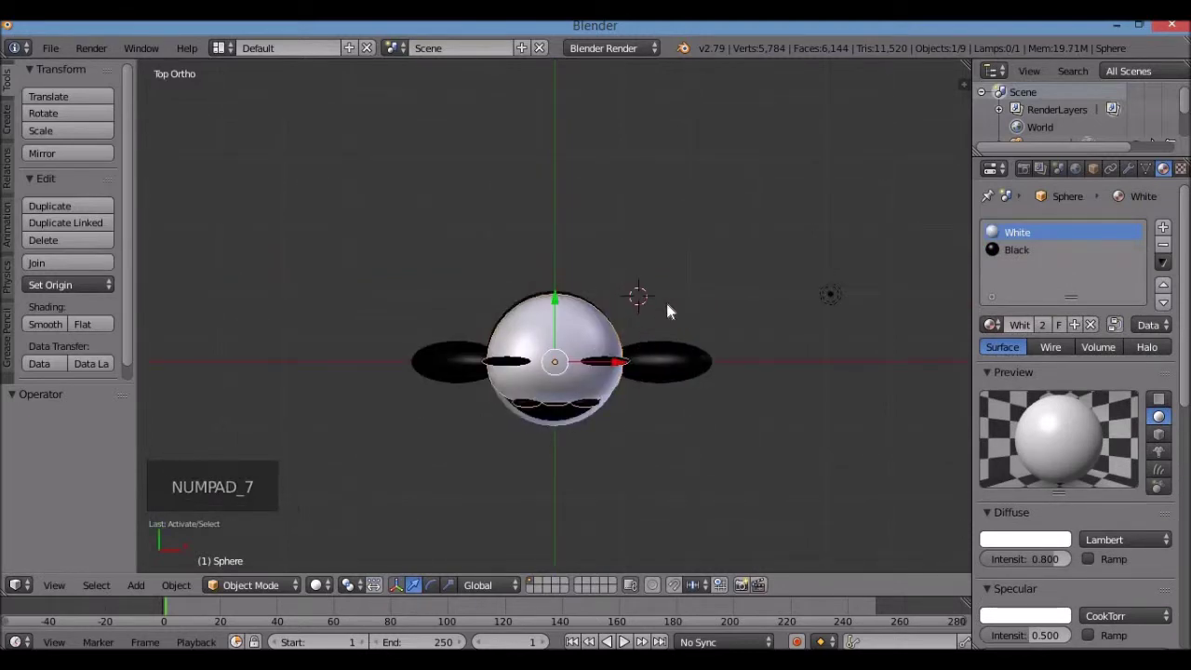
{"action": "key", "text": "r"}
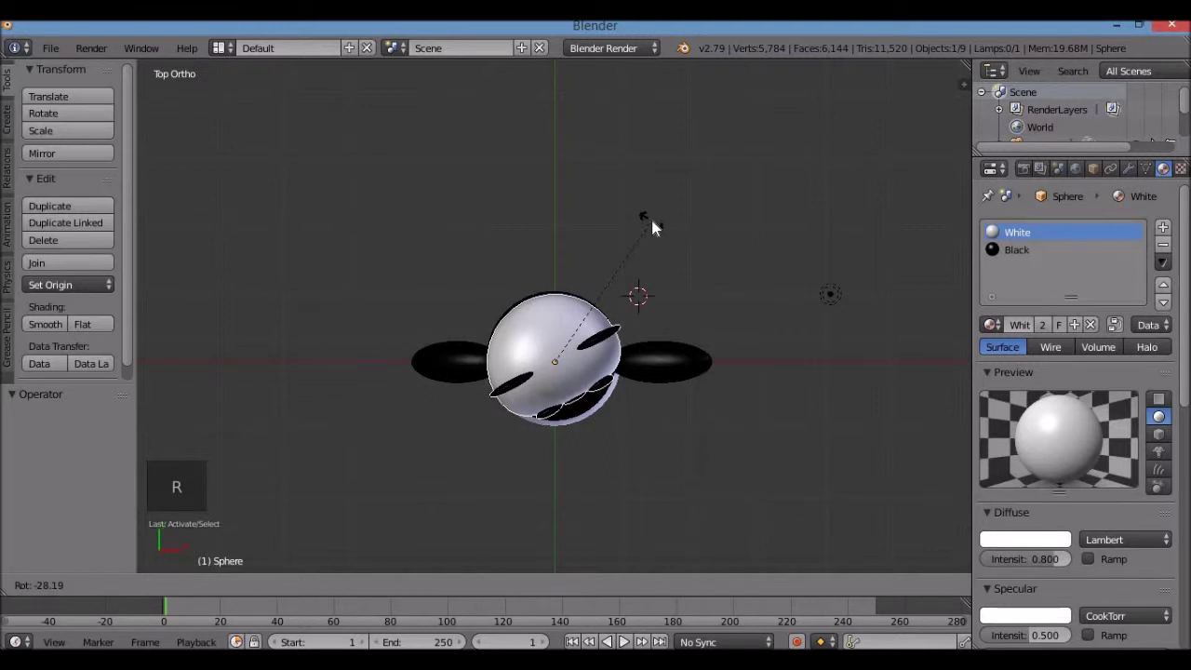
{"action": "key", "text": "KP_1"}
{"action": "key", "text": "a"}
{"action": "middle_click", "coordinate": [652, 407]}
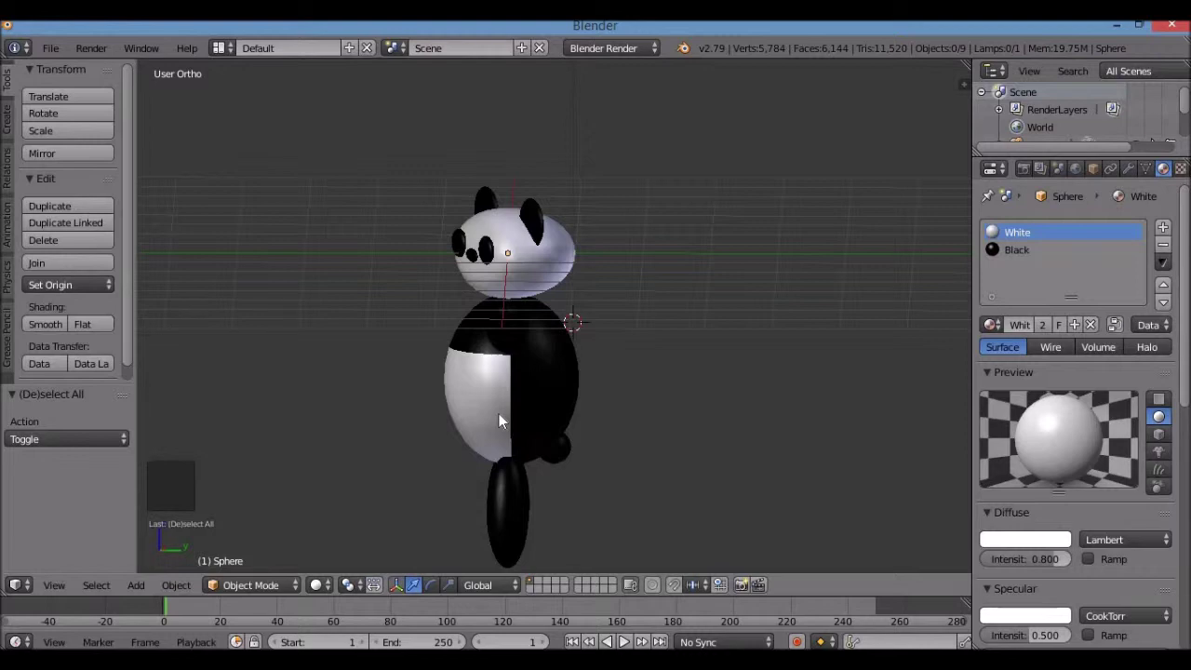
{"action": "middle_click", "coordinate": [525, 432]}
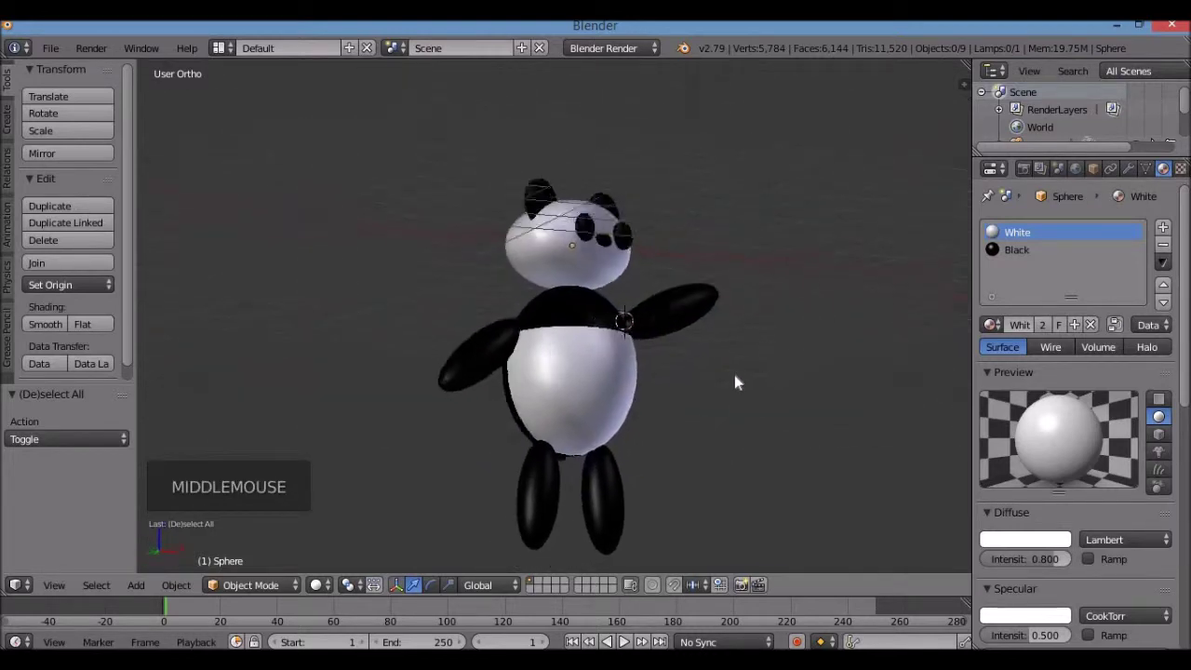
{"action": "middle_click", "coordinate": [762, 396]}
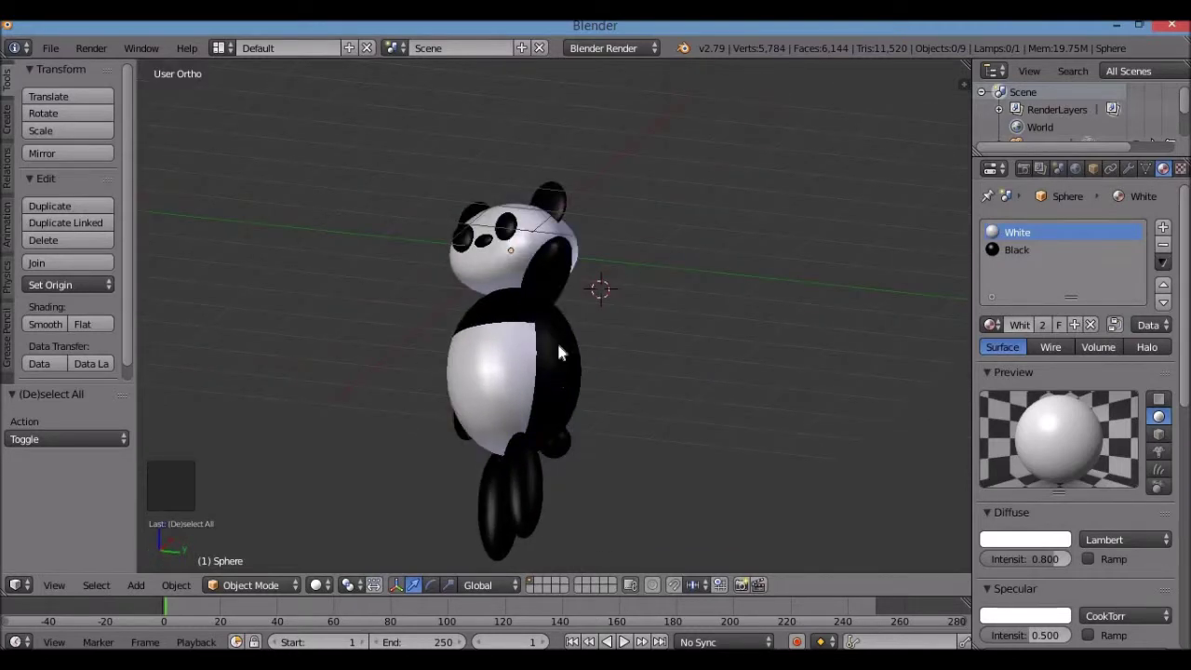
{"action": "scroll", "scroll_direction": "down", "scroll_amount": 3}
{"action": "middle_click", "coordinate": [564, 392]}
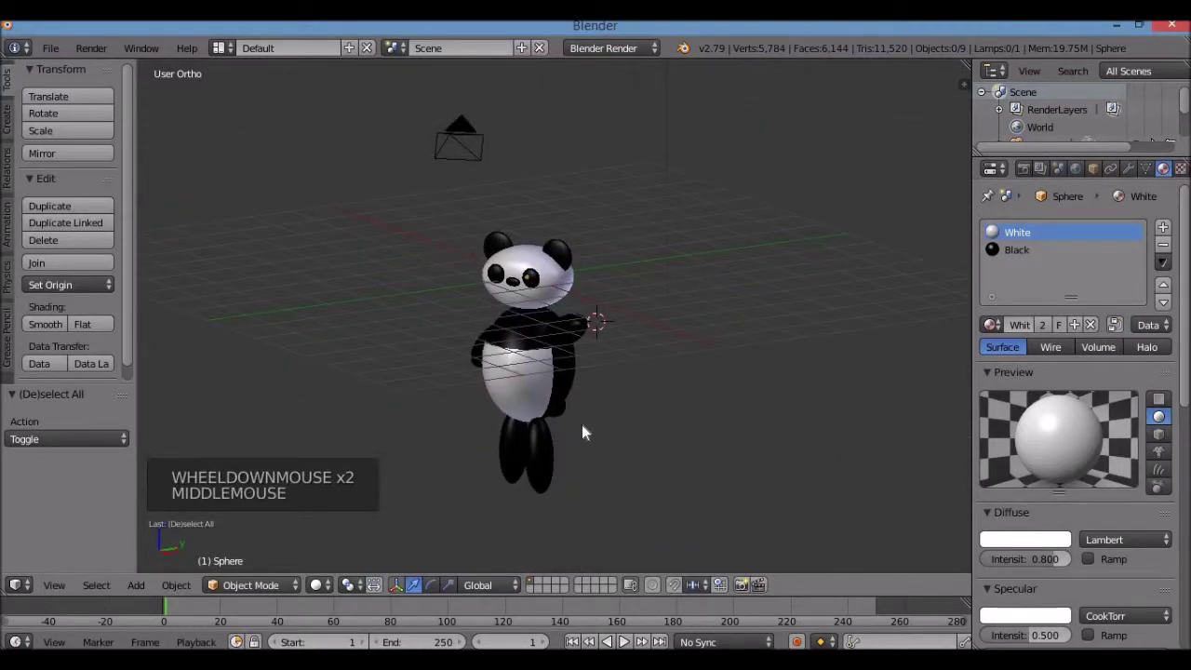